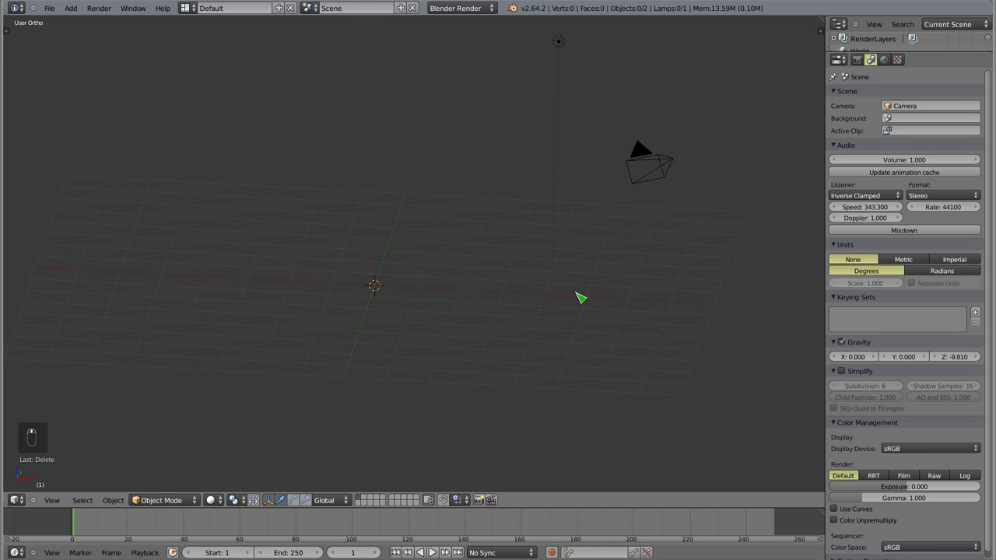
- Add a Plane mesh and merge all its vertices at centre into one vertex
key(shift+a)
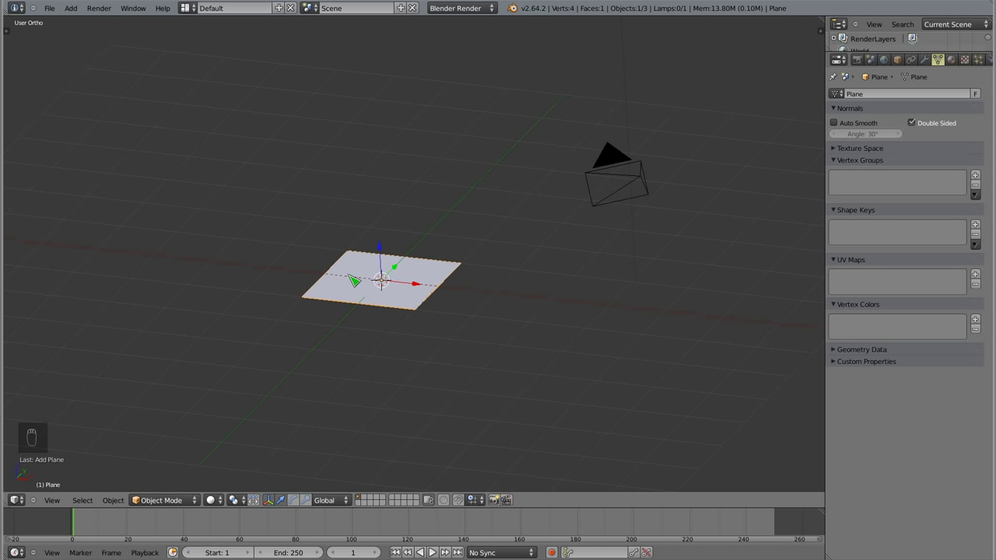
key(Tab)
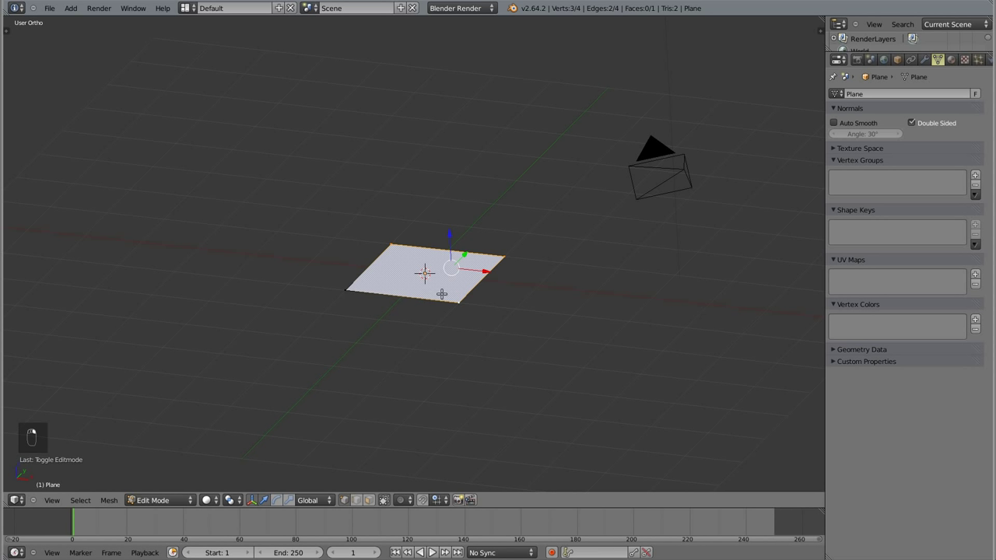
key(x)
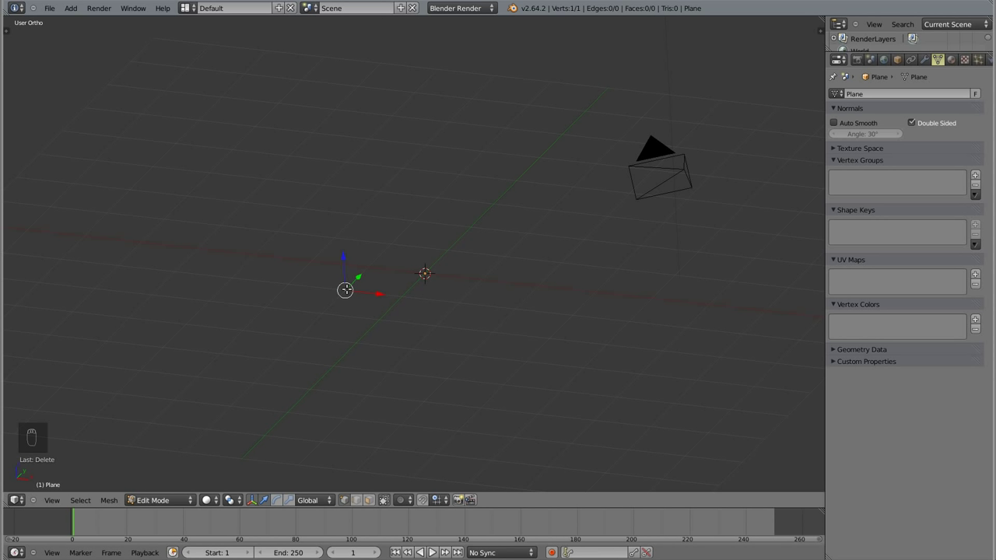
- Extrude the single vertex sideways in top view to form one horizontal edge
key(KP_7)
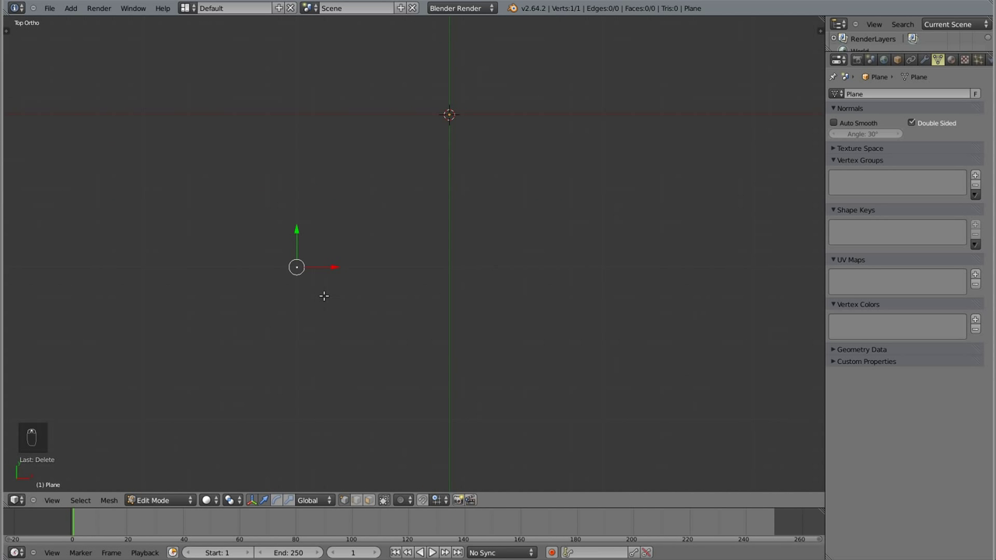
key(e)
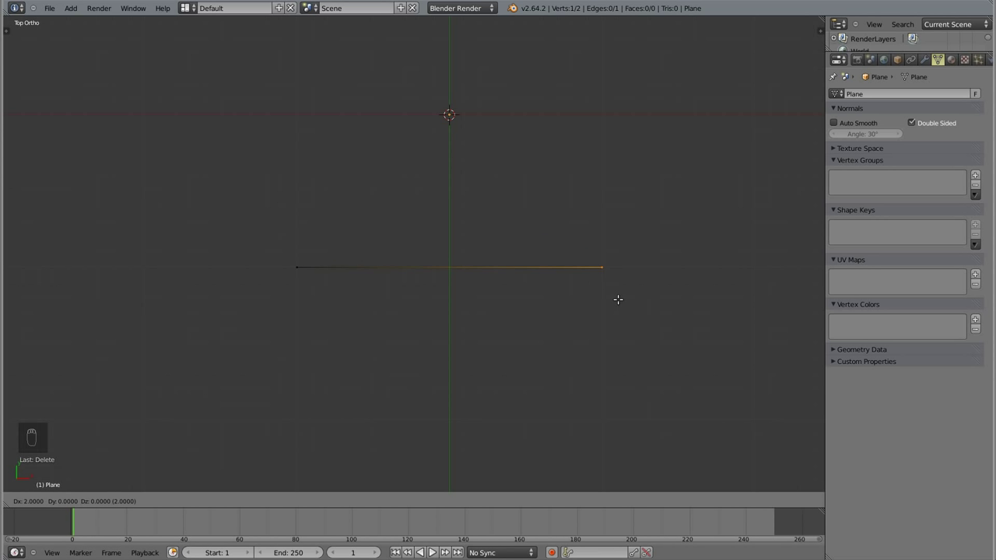
drag(621, 298, 424, 215)
key(KP_7)
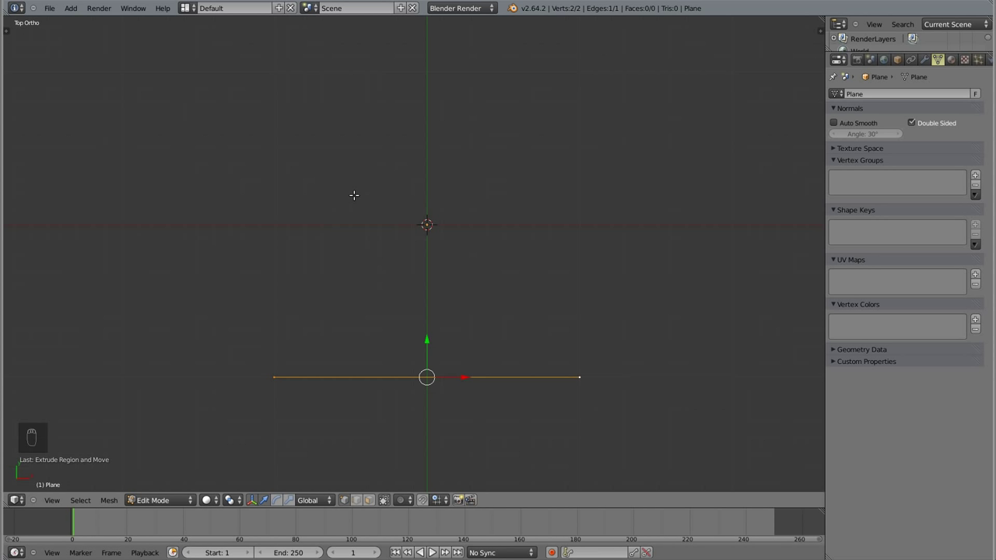
- Check the edge from side, front and perspective views, then settle back on top view
key(KP_3)
key(KP_1)
key(KP_7)
key(KP_1)
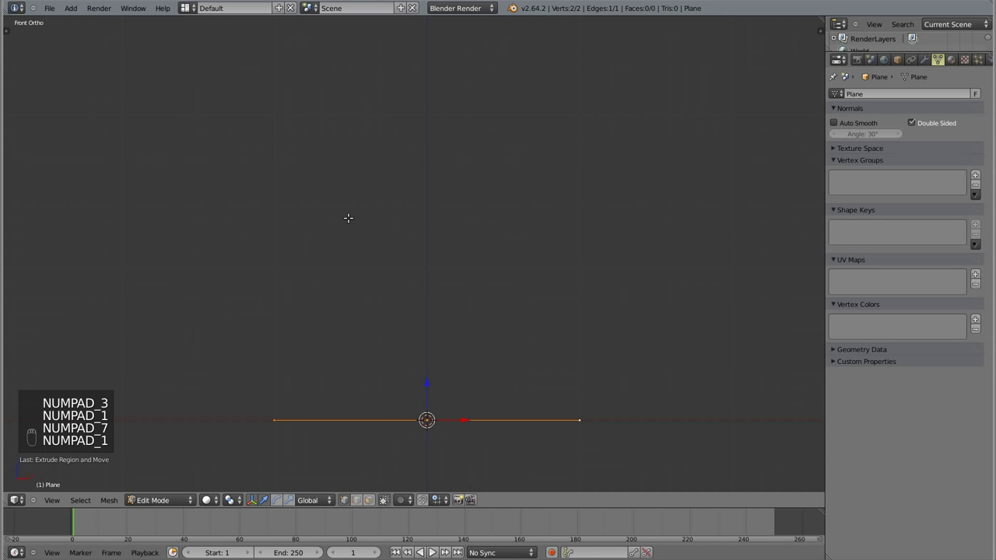
key(KP_5)
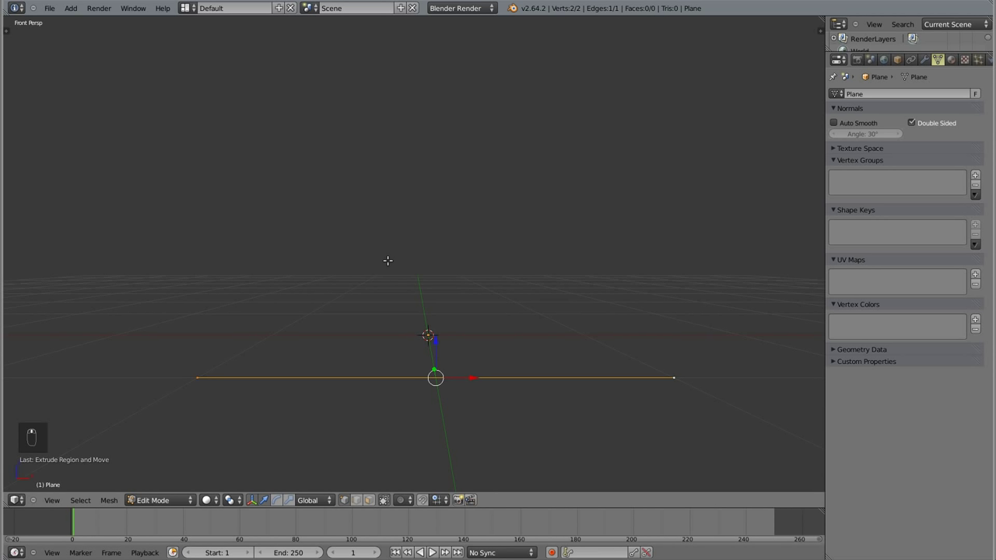
key(KP_5)
key(KP_7)
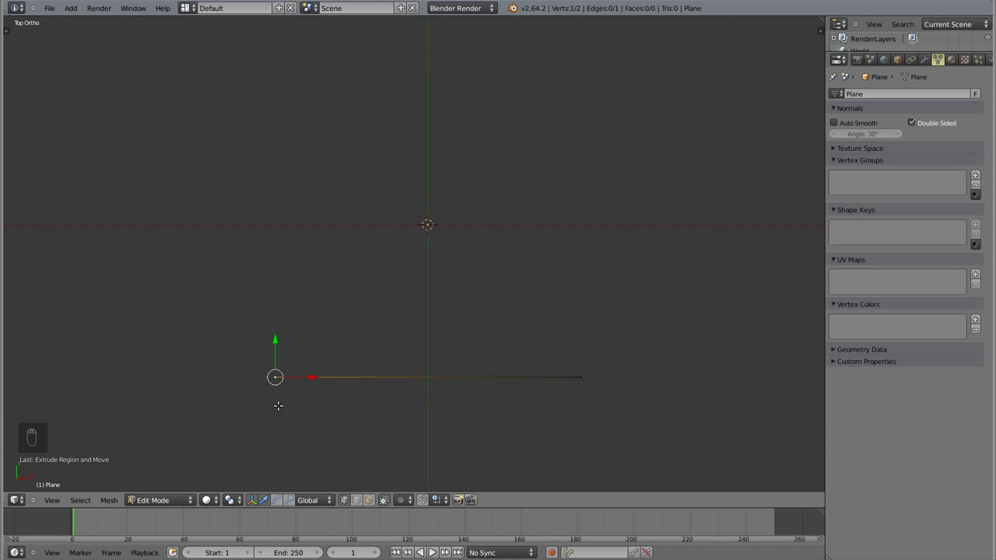
- Extrude a parallel second edge just above the first and fill a four-vertex face between them
key(e)
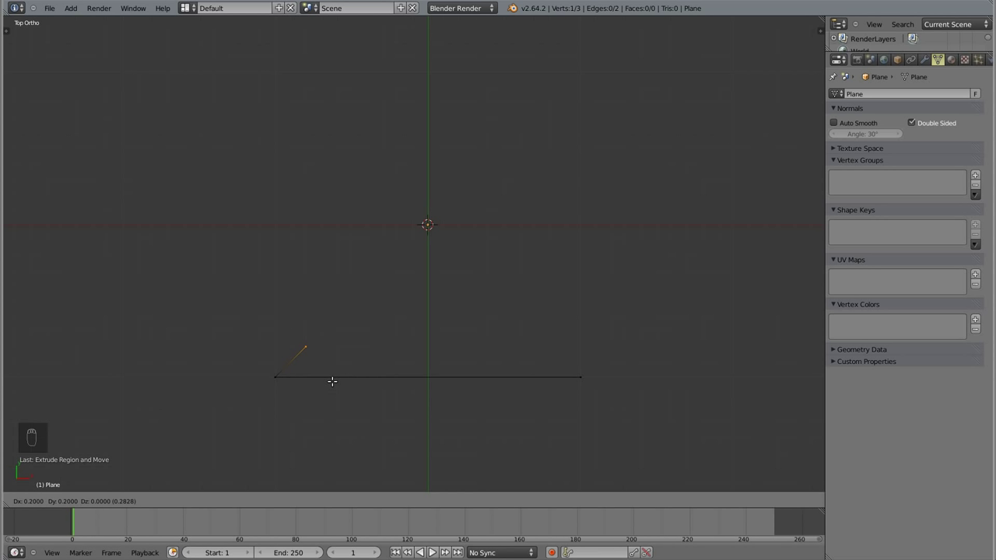
drag(334, 380, 314, 360)
key(e)
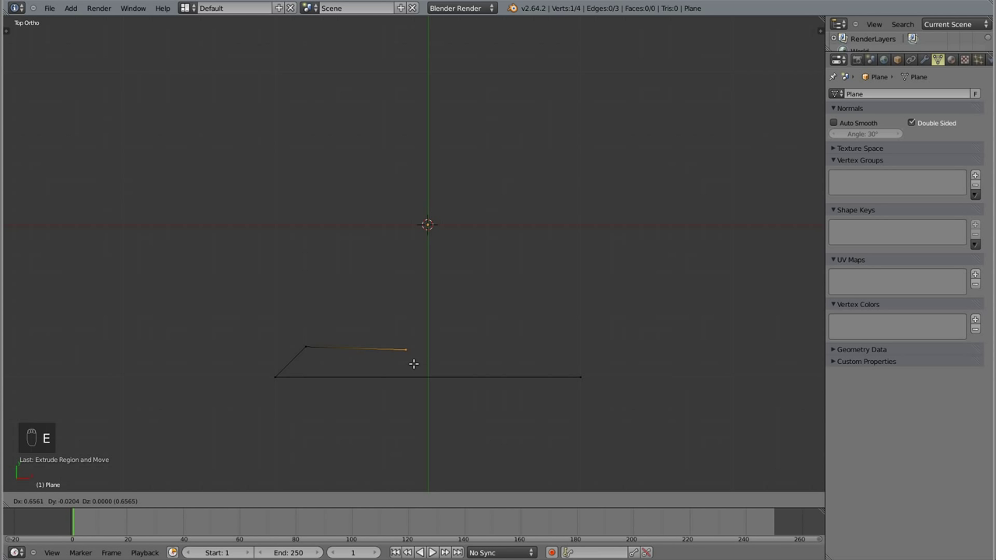
click(558, 361)
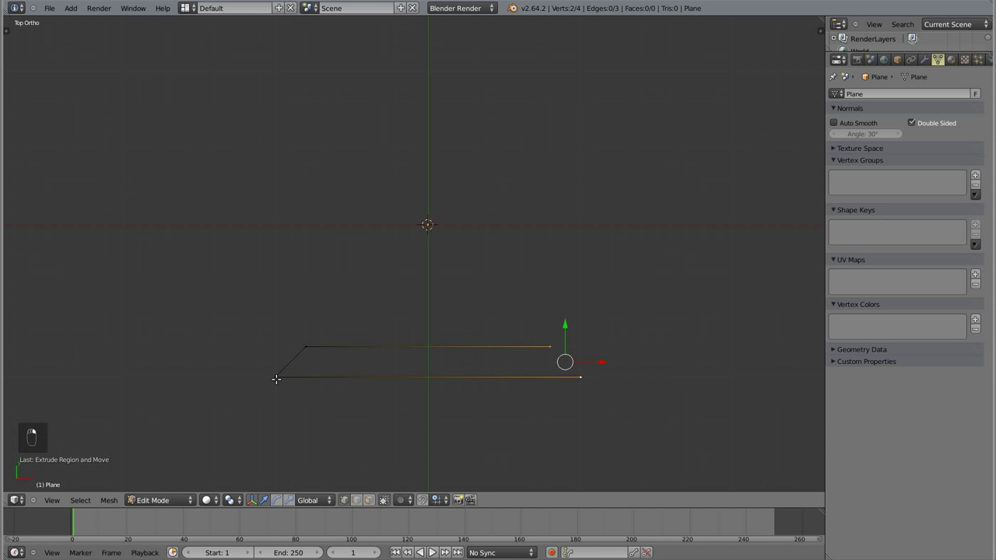
key(f)
key(a)
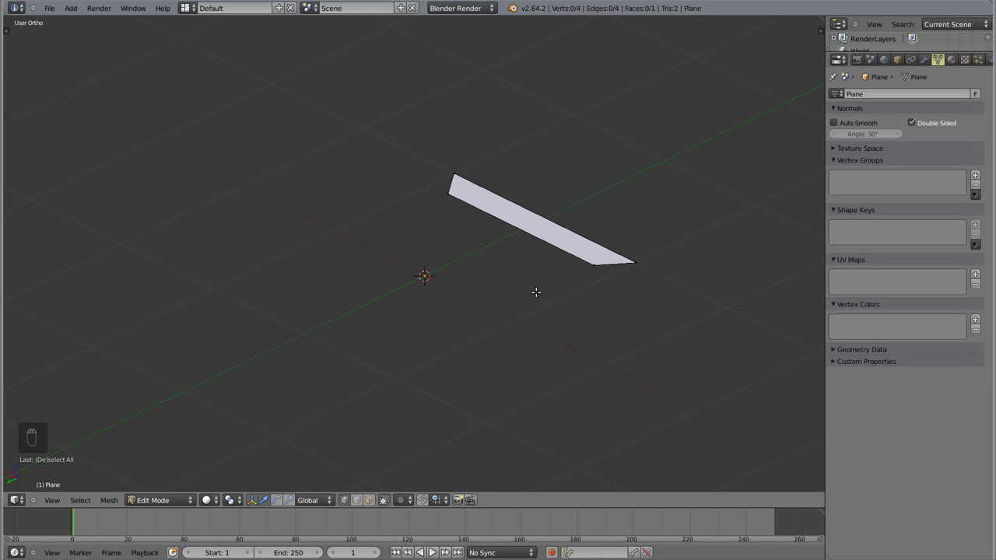
- Orbit around the strip in perspective and place a separate fifth vertex beside it
key(Tab)
key(Tab)
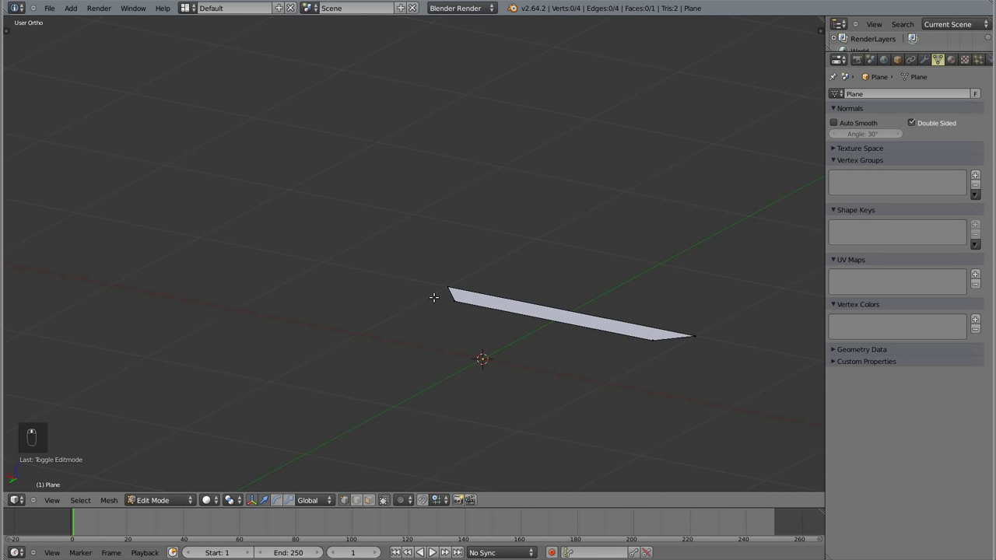
key(KP_5)
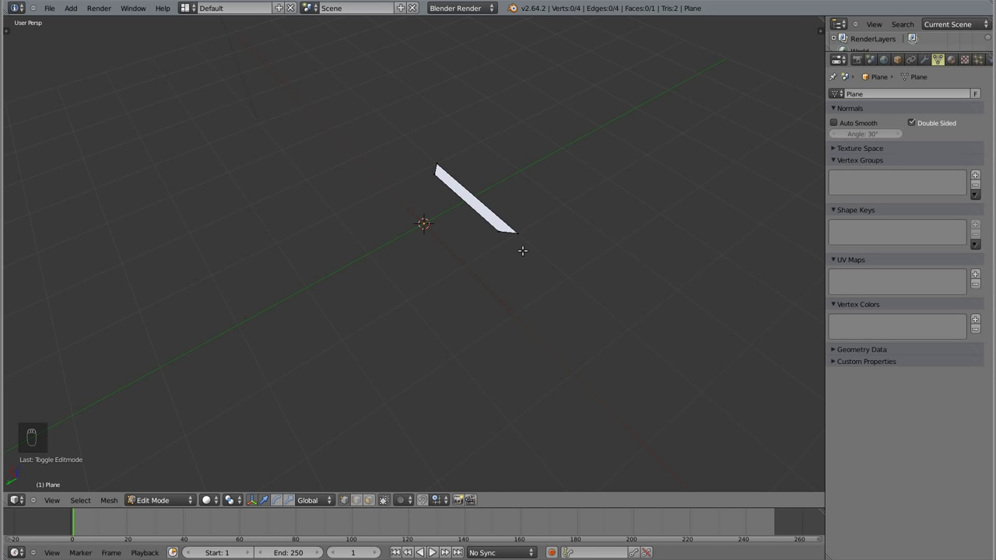
drag(526, 237, 547, 265)
key(shift+d)
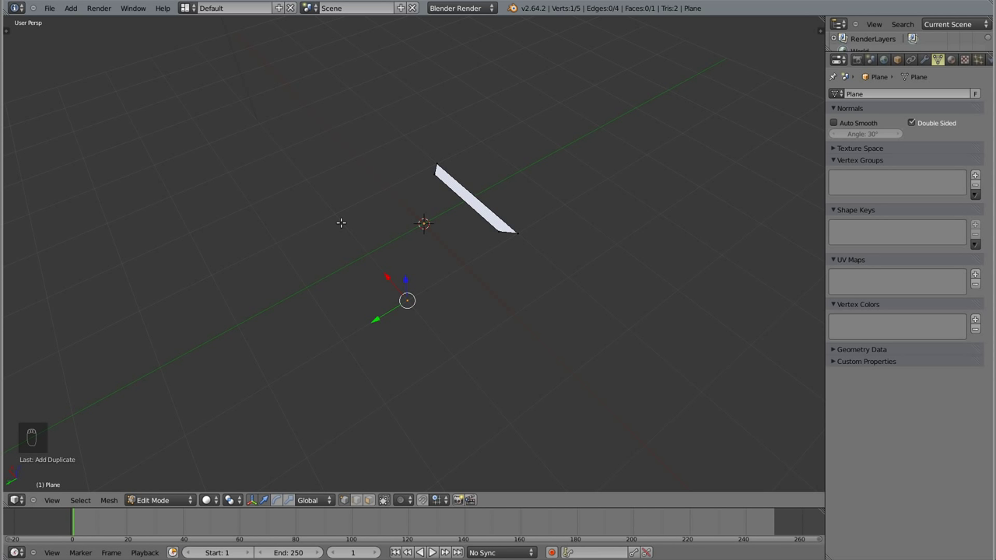
- Extrude the new vertex into the first two edges of the second strip's outline, orbiting to check
key(e)
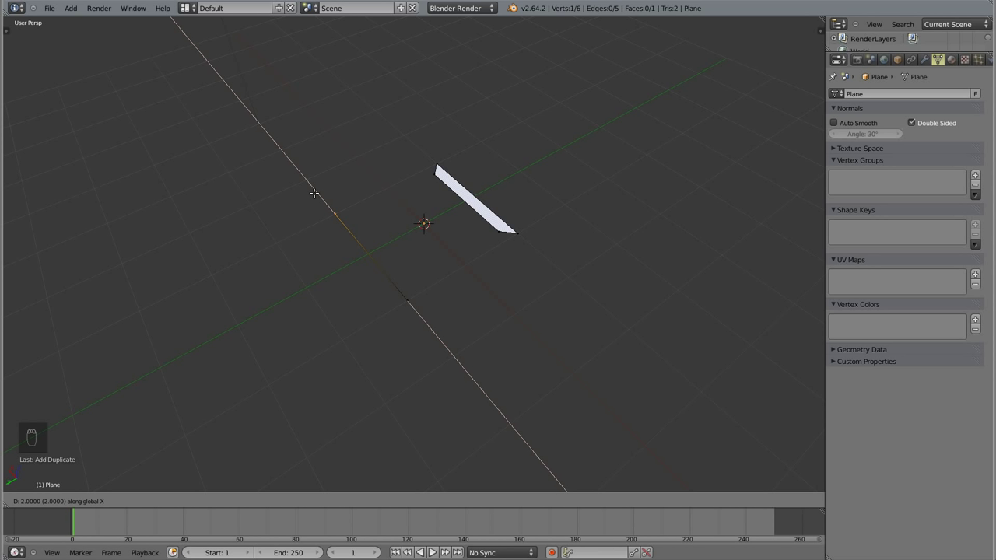
drag(316, 192, 351, 241)
drag(350, 241, 441, 260)
drag(441, 260, 401, 377)
key(e)
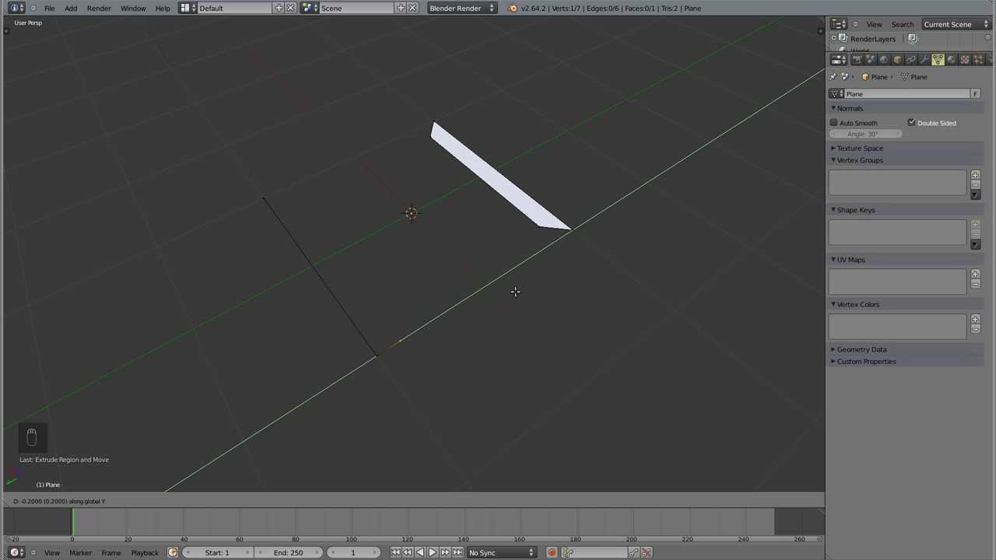
drag(517, 290, 477, 367)
- Extend and grab the remaining edges to close the second strip's four-vertex outline
key(g)
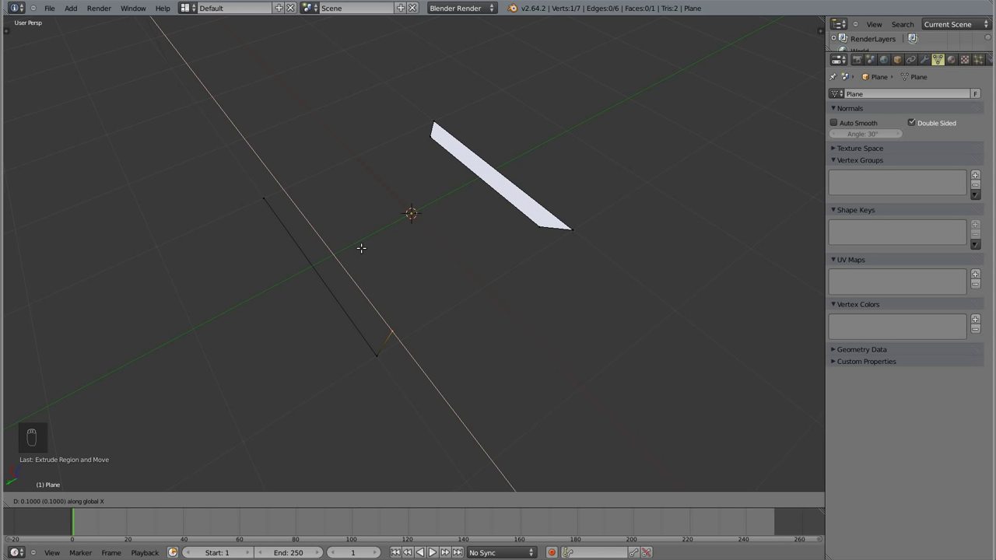
drag(324, 197, 327, 357)
drag(327, 357, 315, 265)
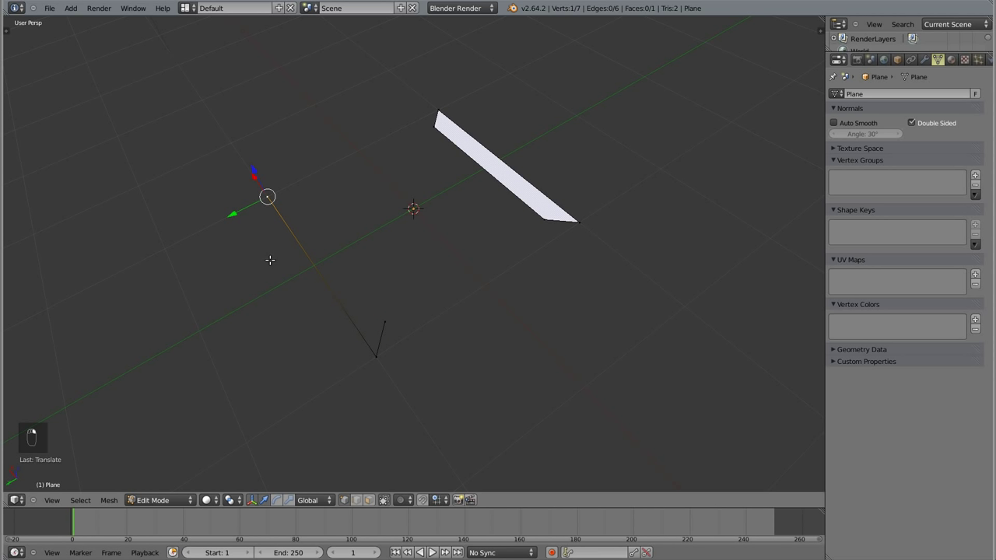
key(e)
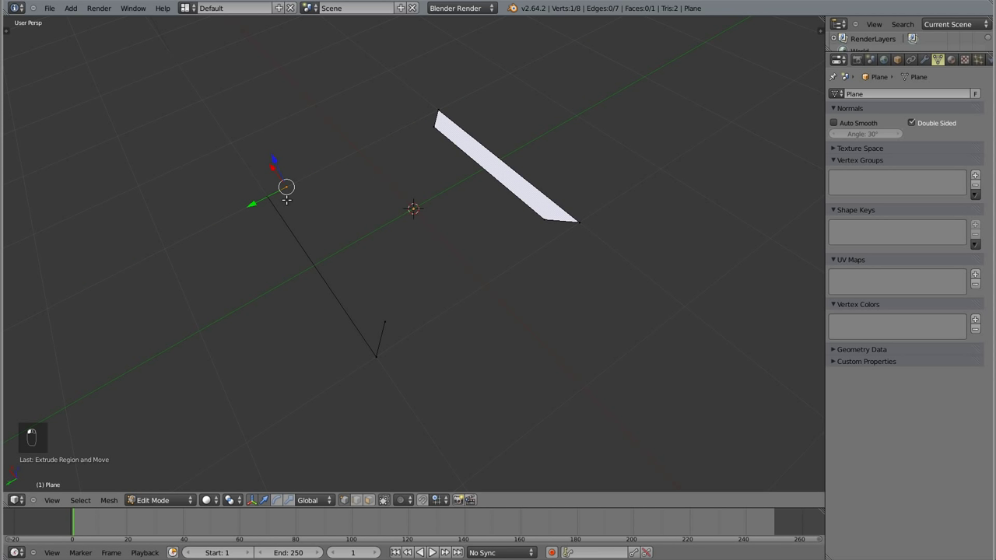
key(g)
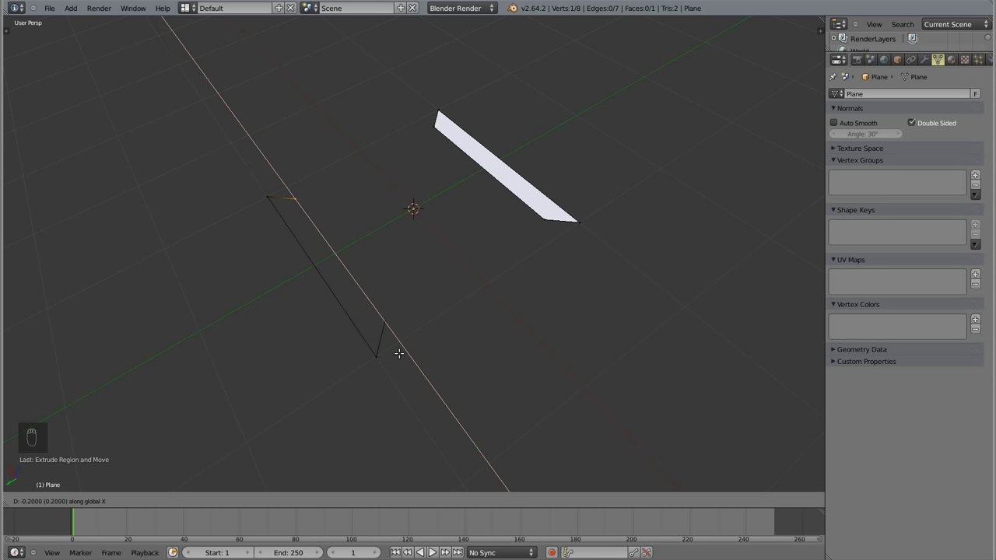
drag(401, 351, 417, 275)
- Fill the second outline into a face and select corner vertices of the two opposite strips
key(f)
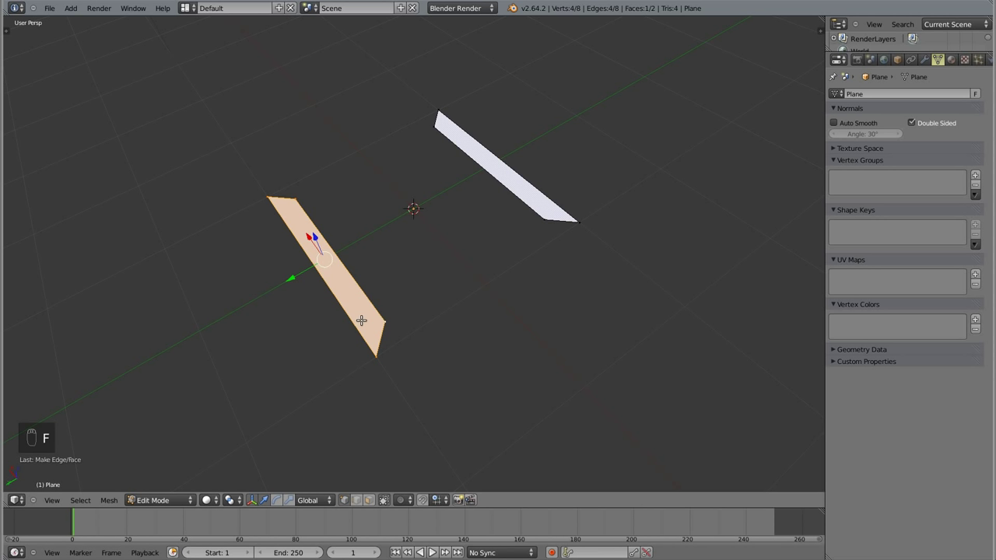
drag(368, 341, 500, 270)
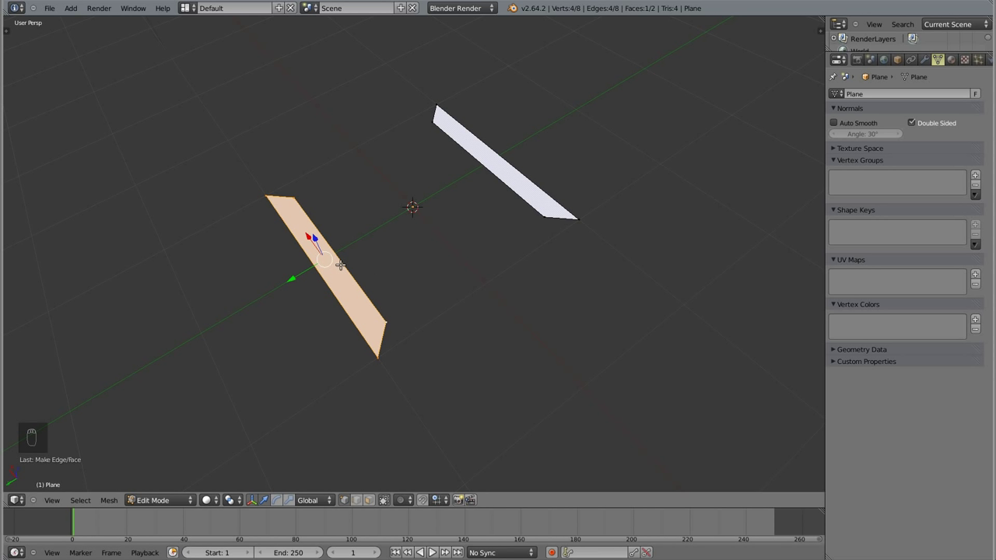
click(374, 251)
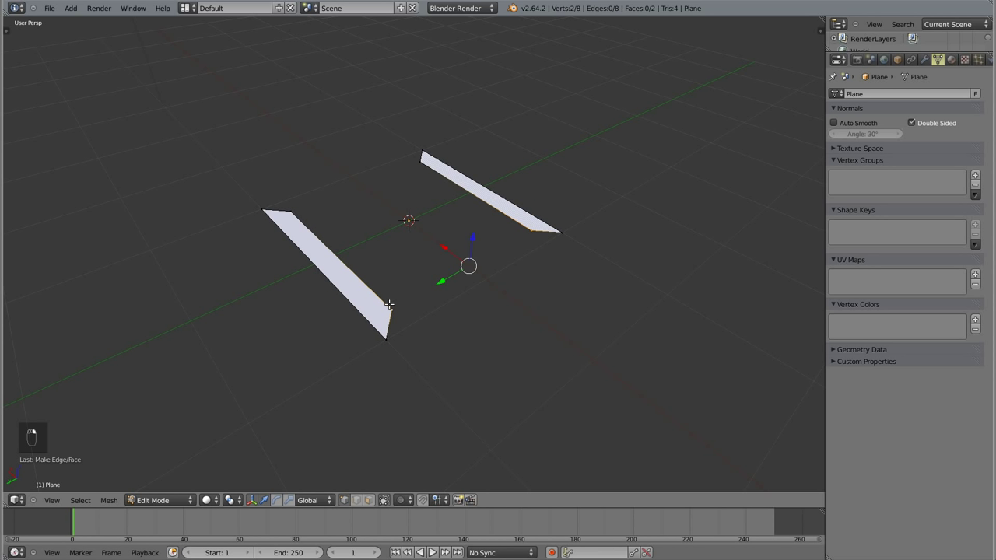
- Fill end faces joining the two strips into a closed rectangular frame of four faces
key(f)
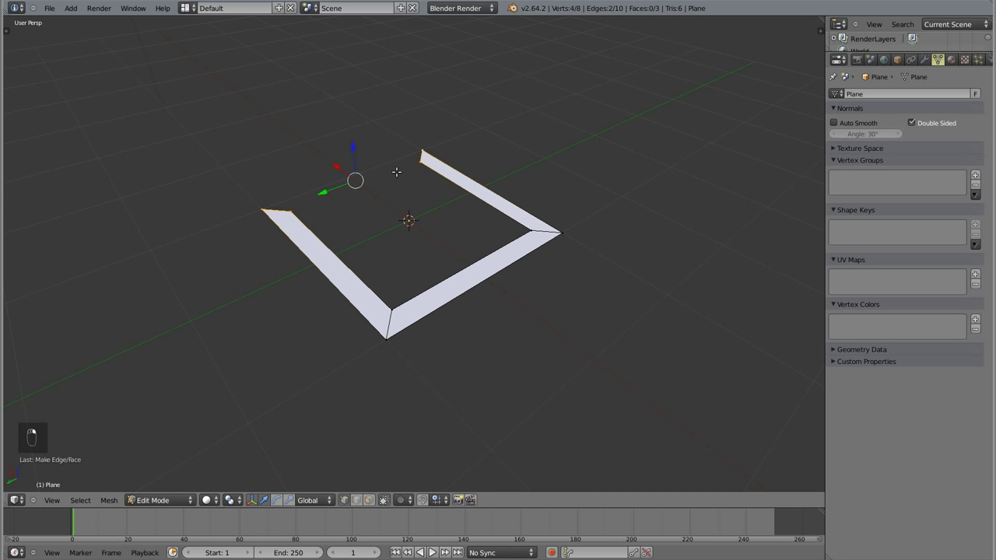
key(f)
key(a)
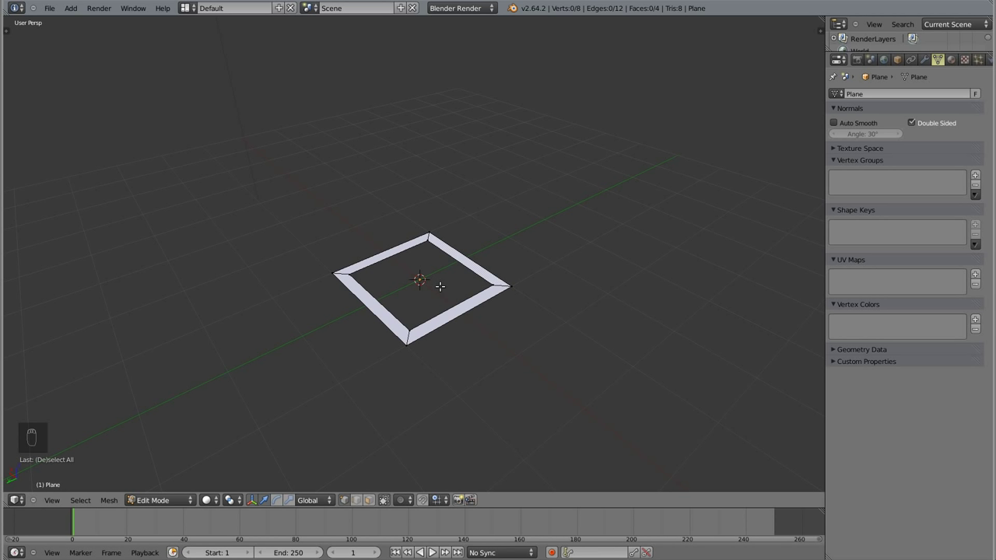
- View the finished frame from the front and clear the selection
key(KP_5)
key(KP_1)
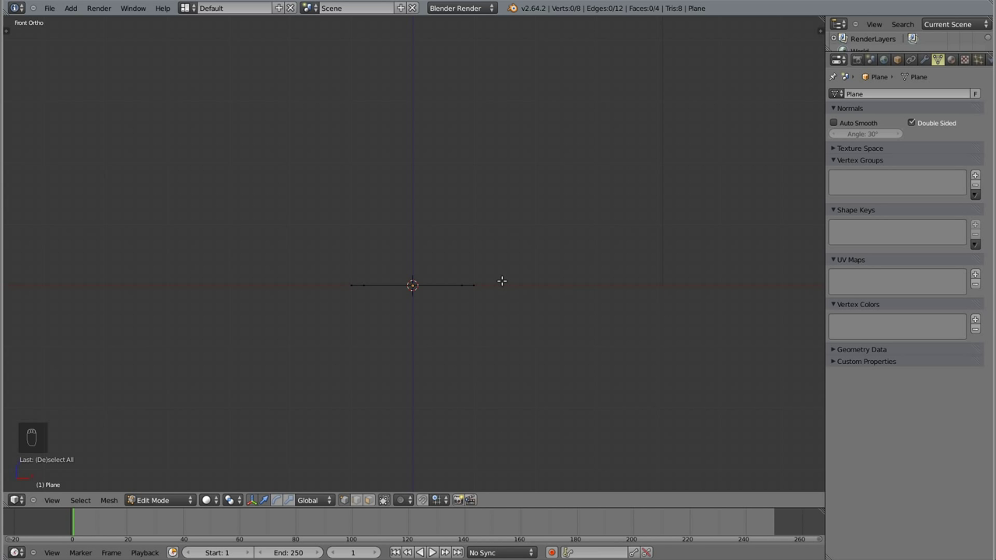
key(a)
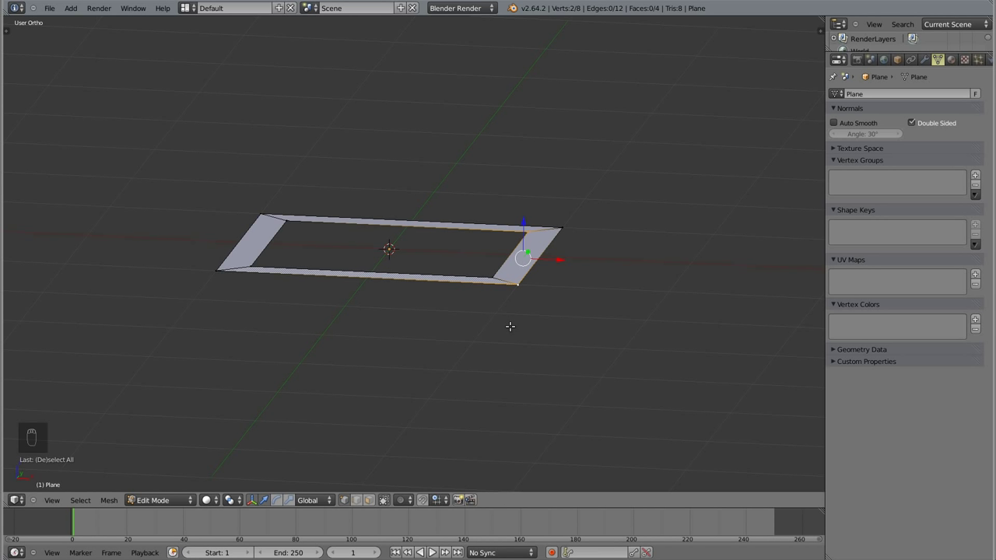
key(a)
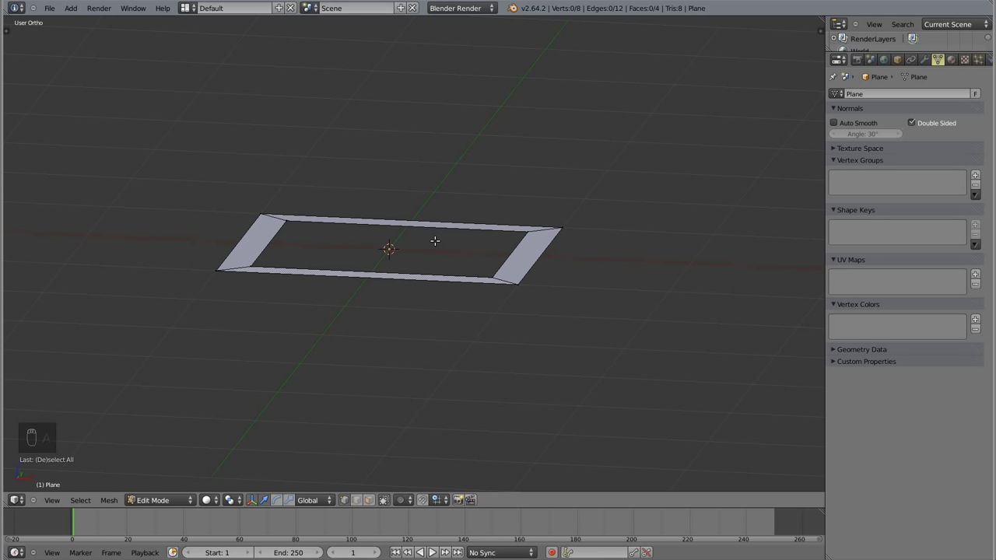
- Select the whole frame and face it straight on in front view, ready to duplicate upward
key(a)
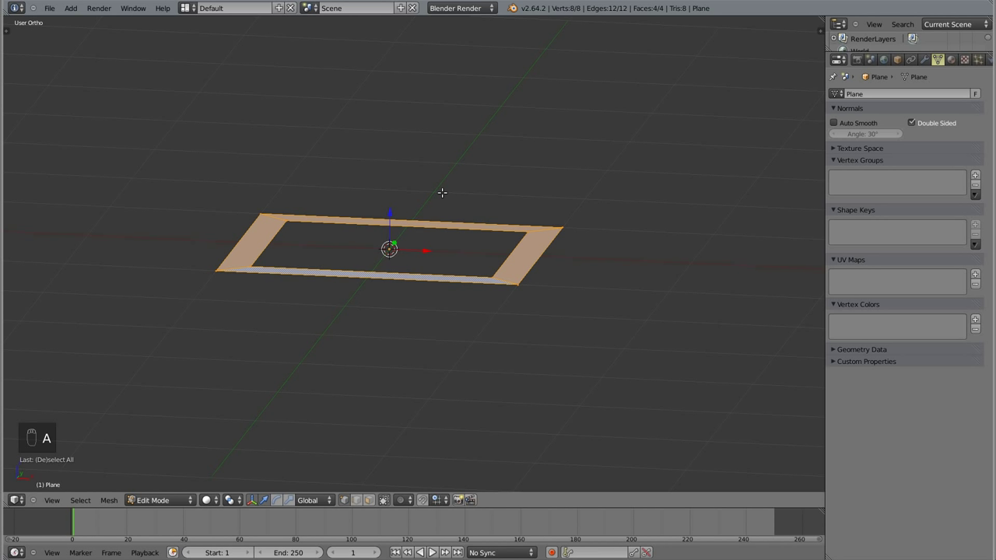
key(KP_1)
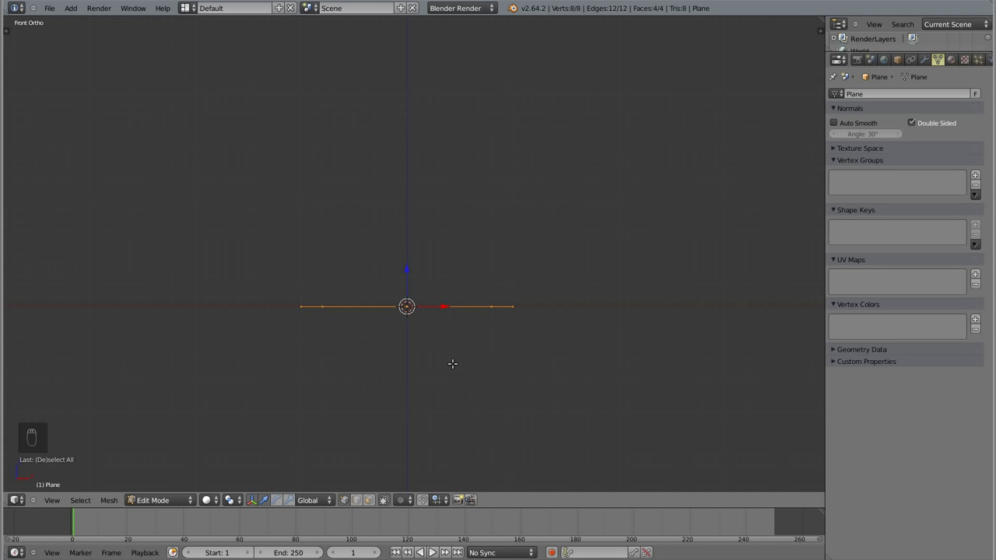
- Duplicate the frame as a raised top, then duplicate again between them and rotate that copy upright
key(shift+d)
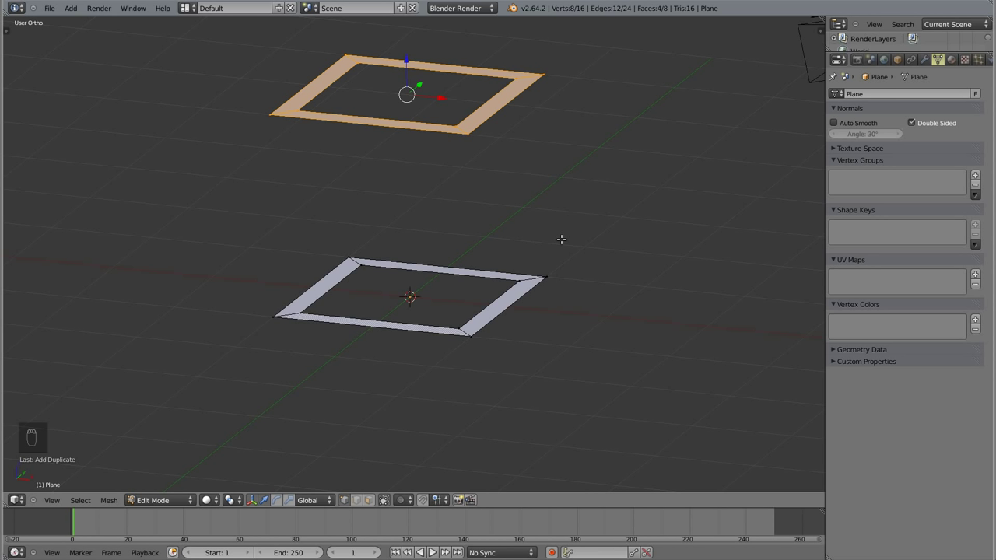
key(KP_1)
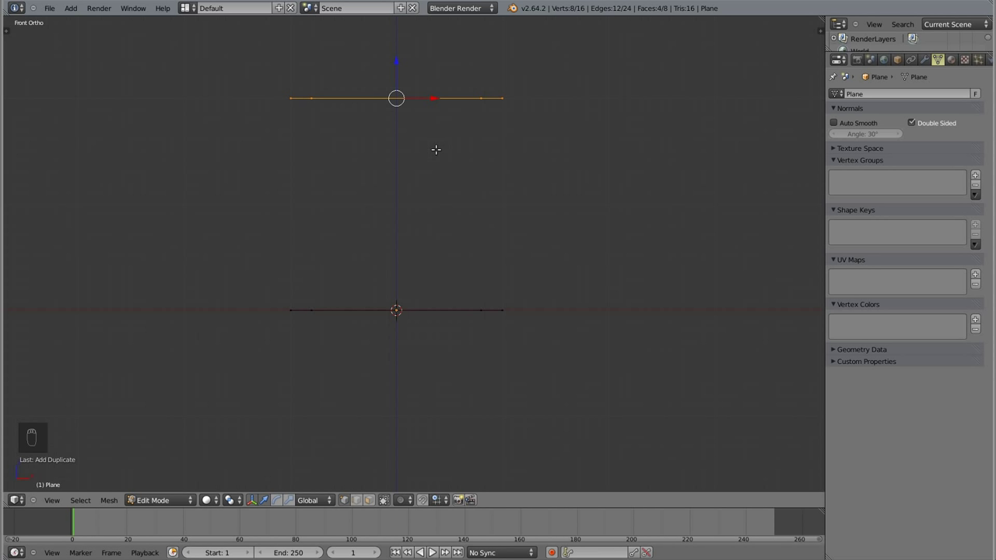
key(shift+d)
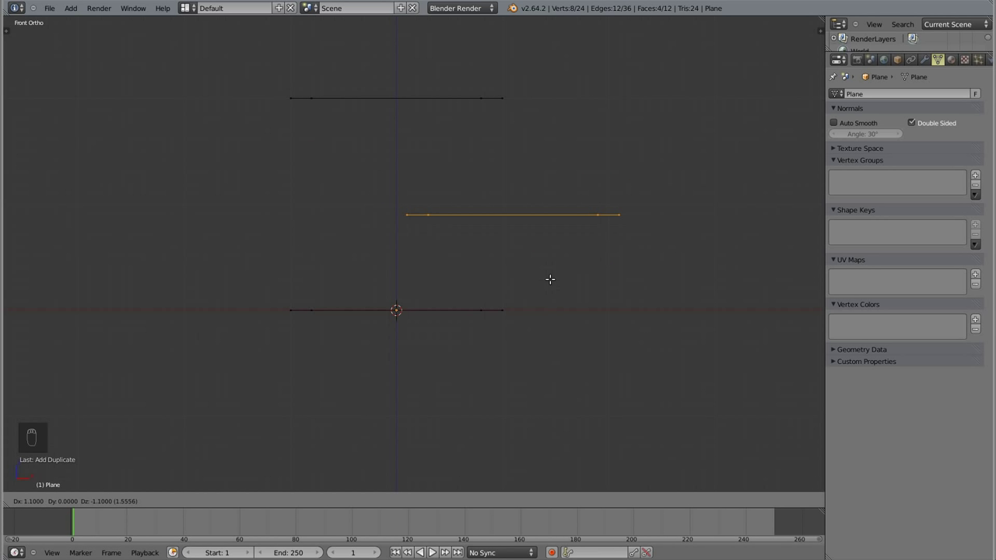
drag(543, 265, 629, 128)
key(r)
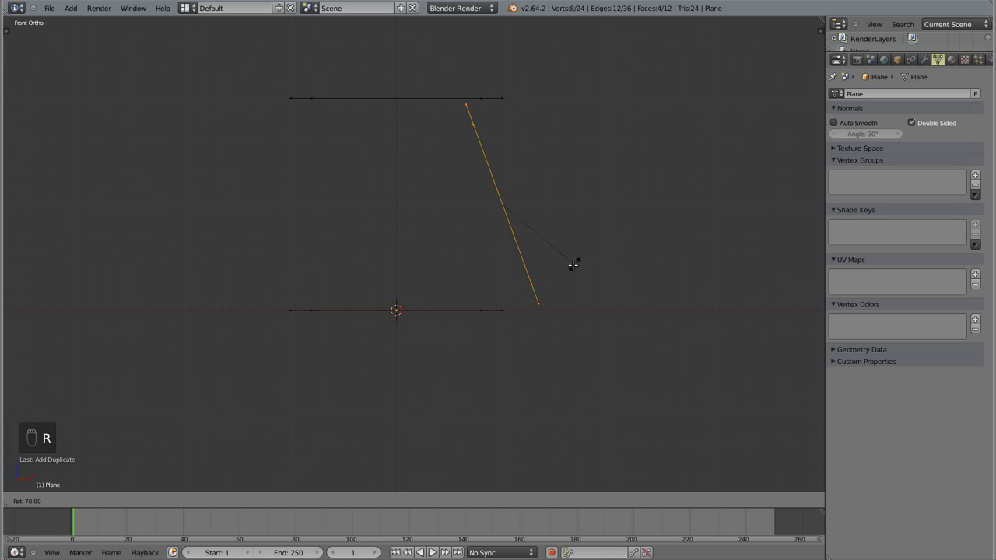
- Duplicate the upright side frame to the opposite side, giving 32 vertices and 16 faces
drag(554, 286, 418, 260)
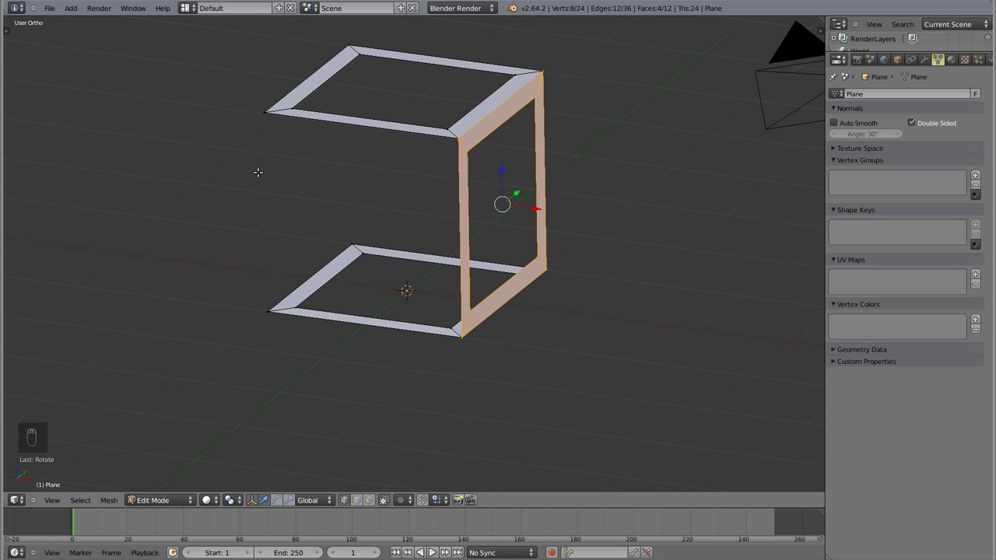
key(KP_1)
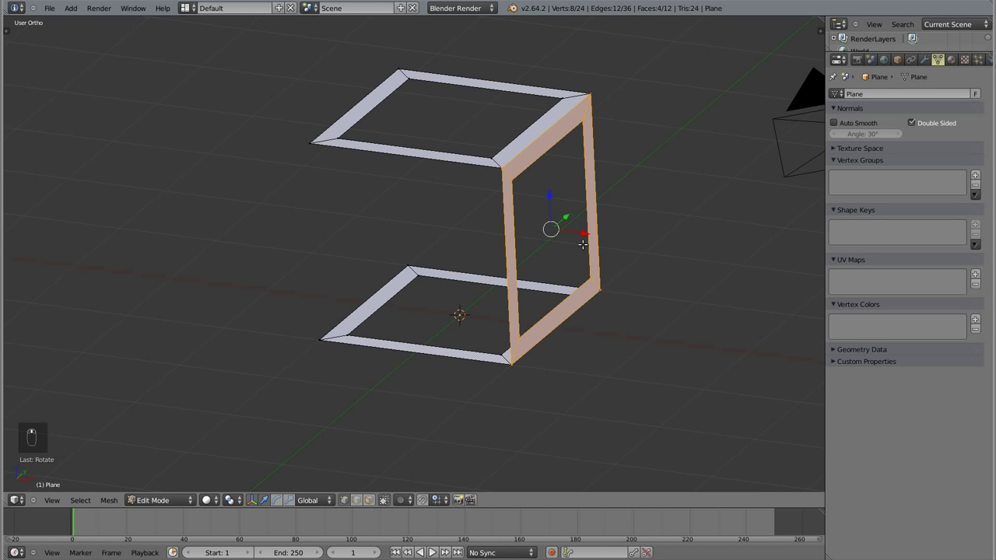
key(shift+d)
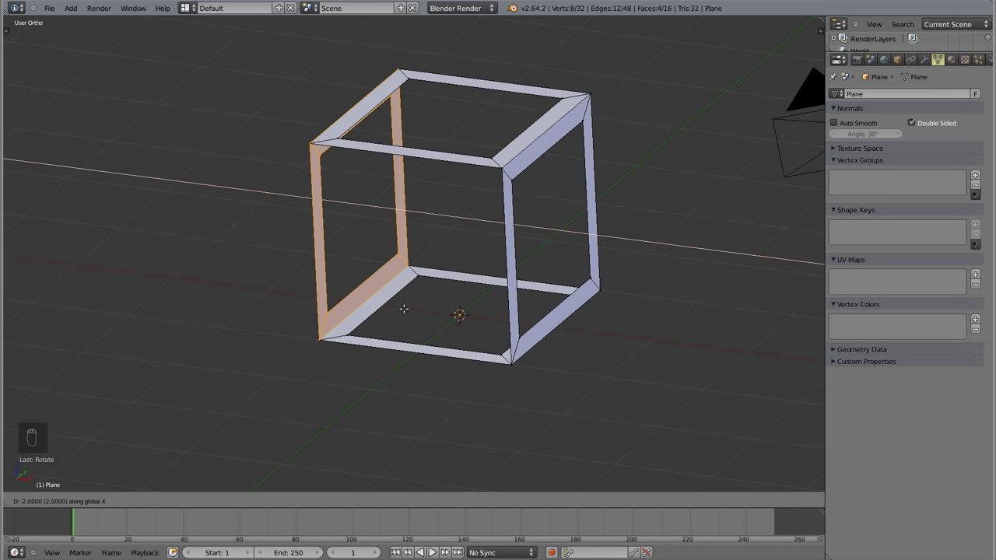
drag(406, 307, 382, 220)
key(KP_7)
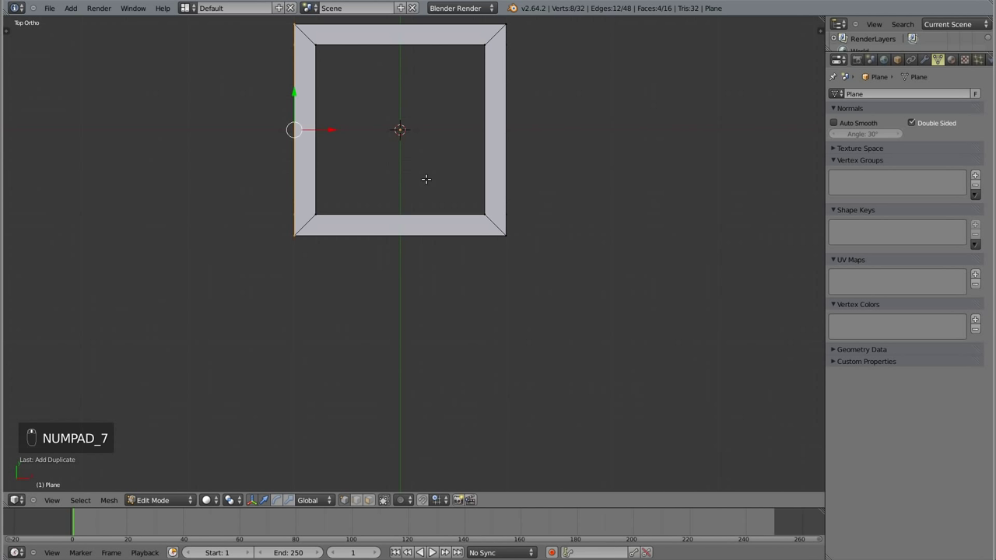
- Center the cube frame in view and switch it to wireframe display
drag(458, 272, 378, 169)
key(z)
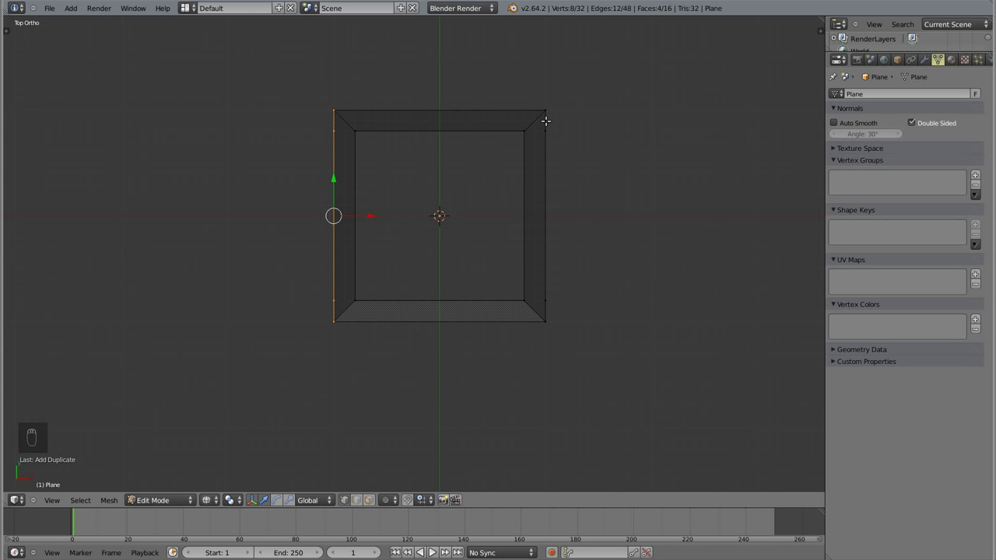
key(z)
key(z)
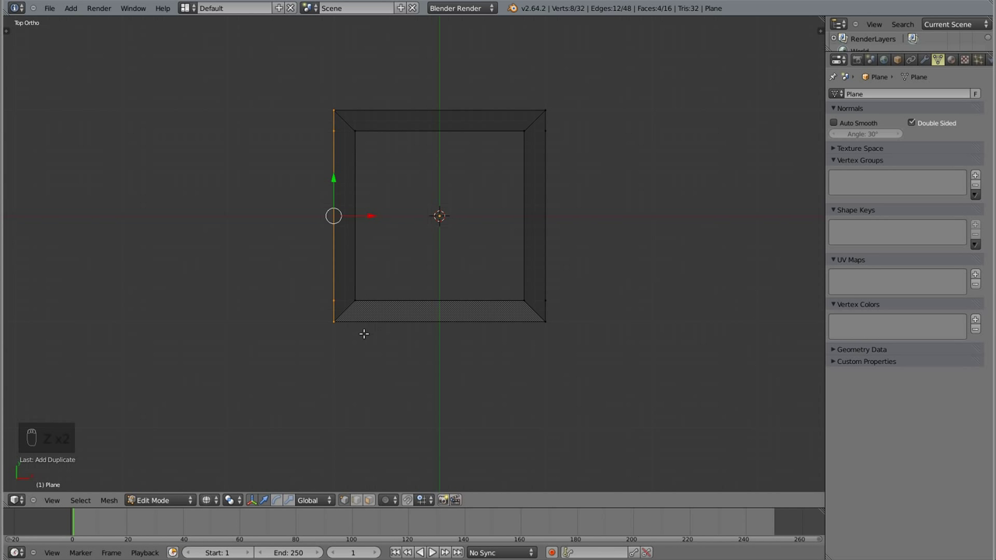
- Duplicate a side frame, rotate it 90° about Z and place it on the front face
key(shift+d)
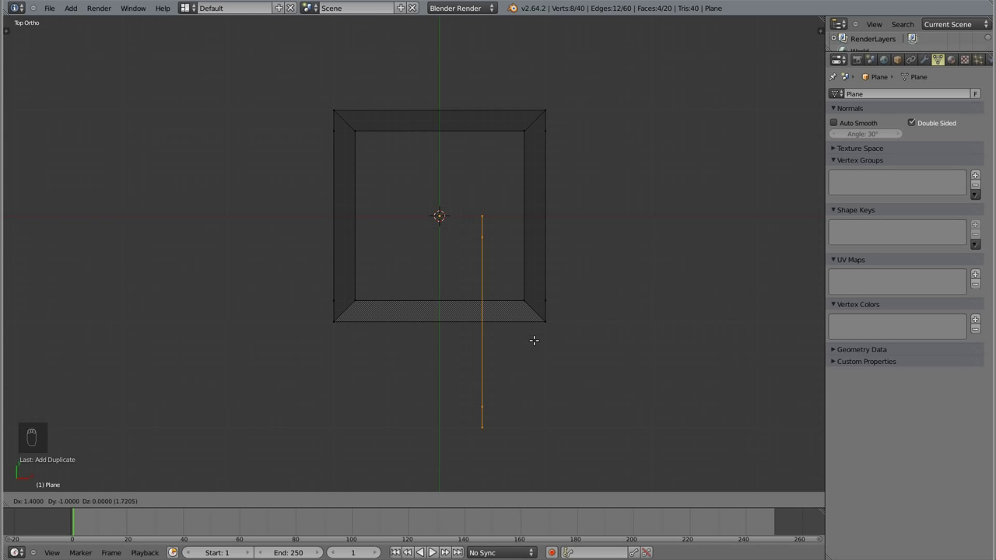
drag(536, 340, 607, 203)
key(r)
drag(607, 204, 548, 353)
- Duplicate the front frame in solid view, move it to the back and deselect all
key(g)
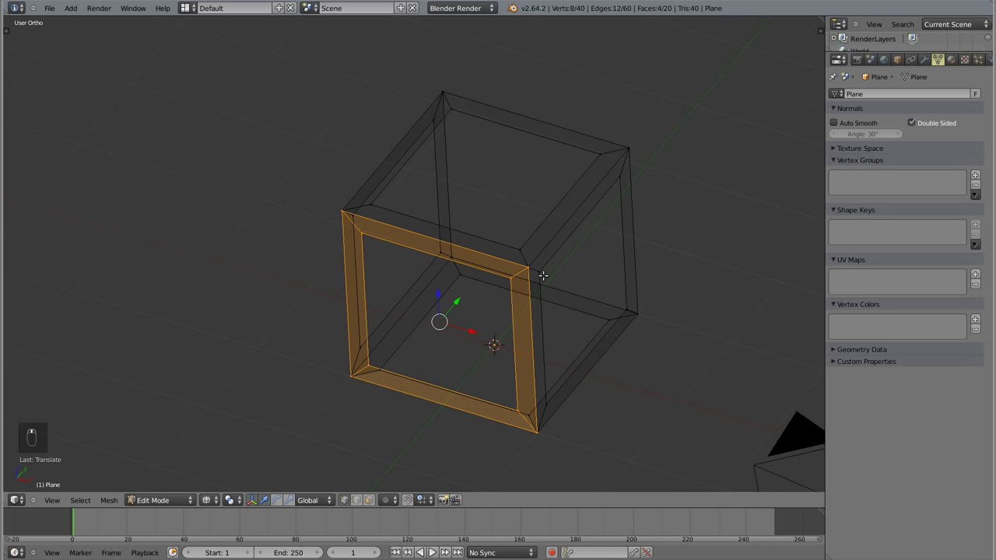
key(z)
key(shift+d)
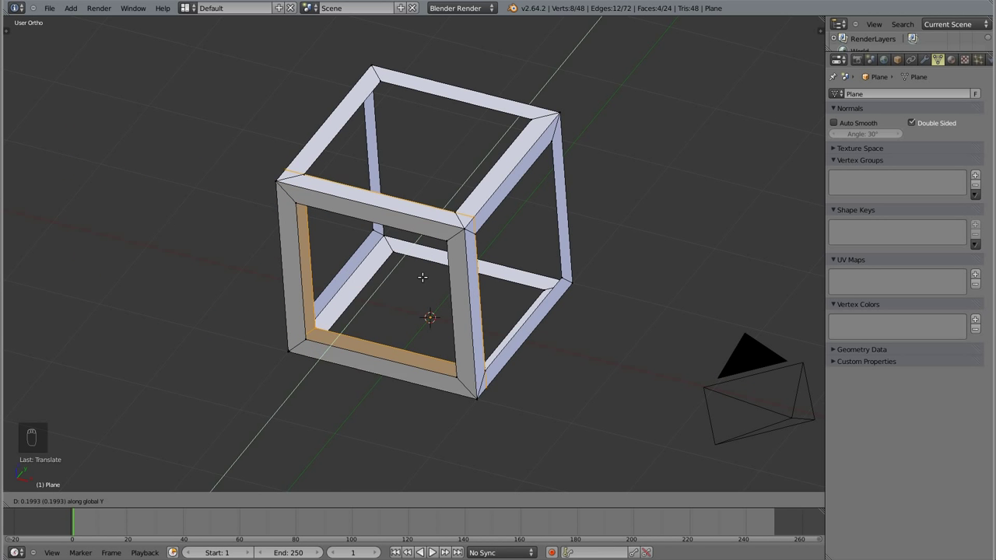
drag(464, 247, 501, 136)
key(a)
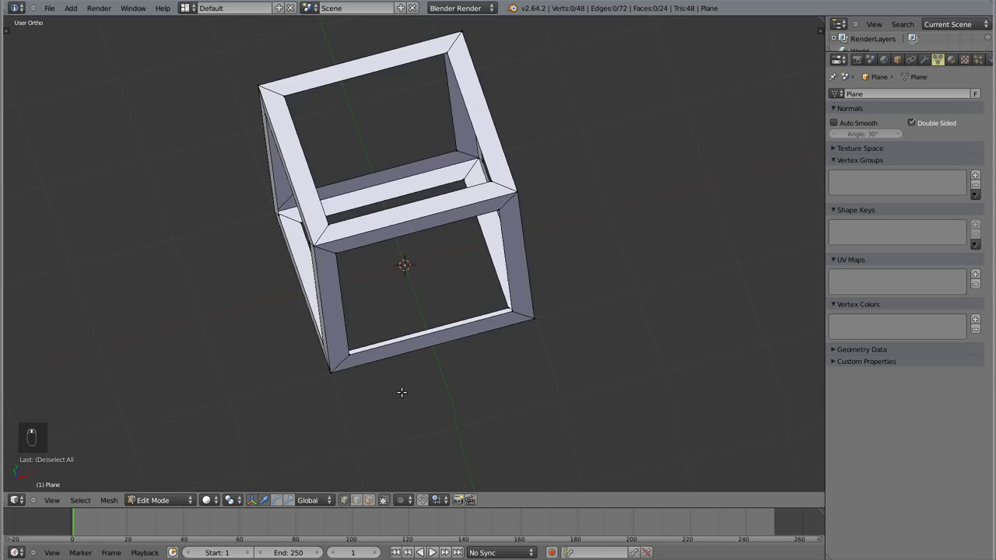
middle_click(302, 295)
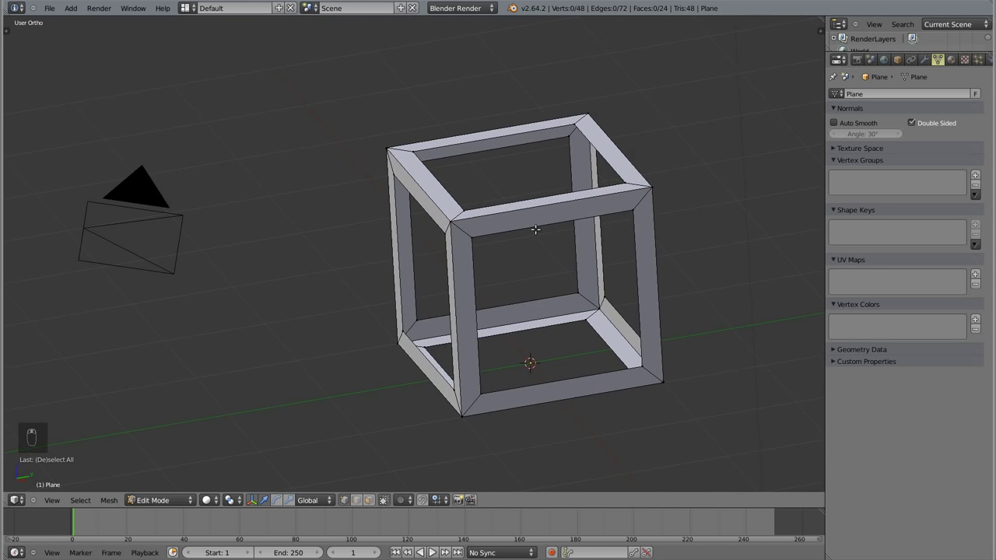
key(z)
key(z)
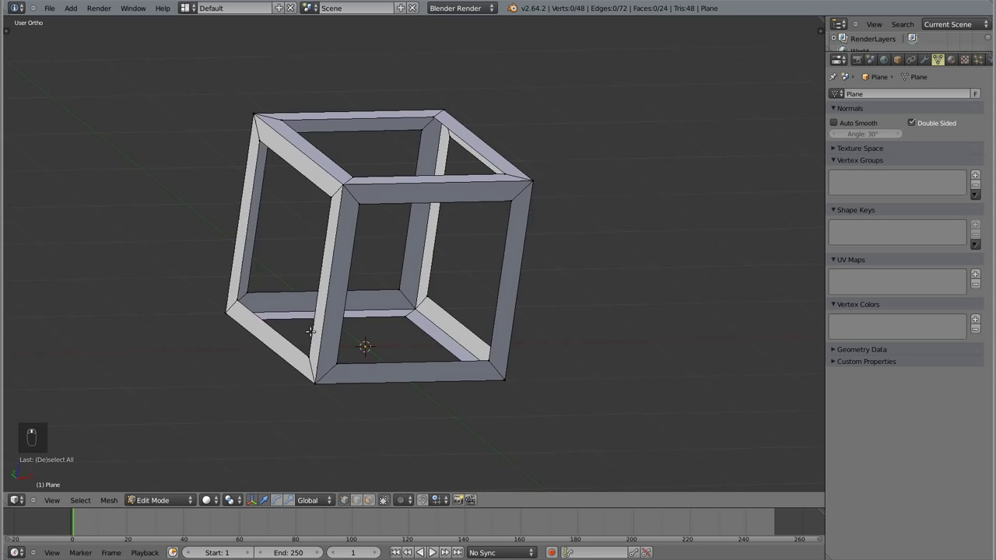
middle_click(435, 377)
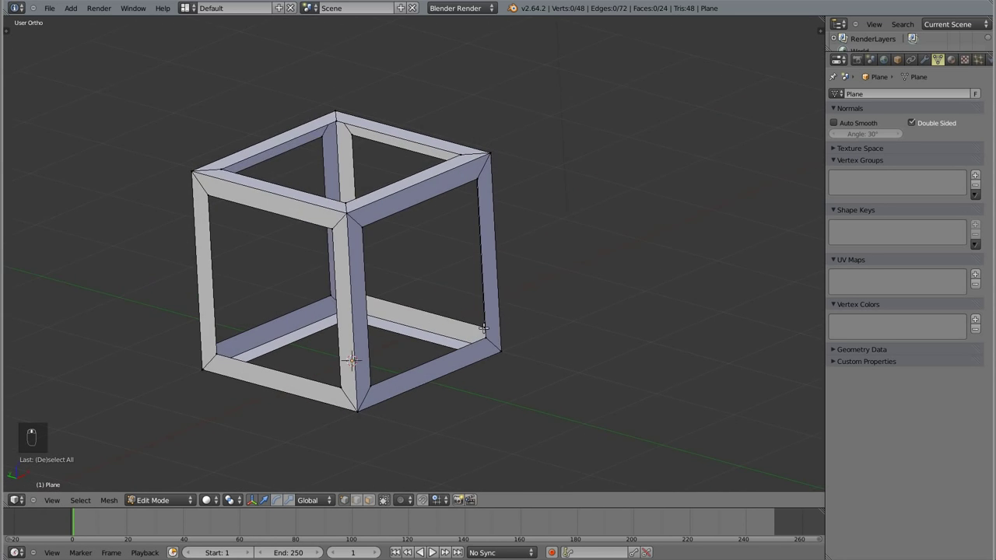
key(Tab)
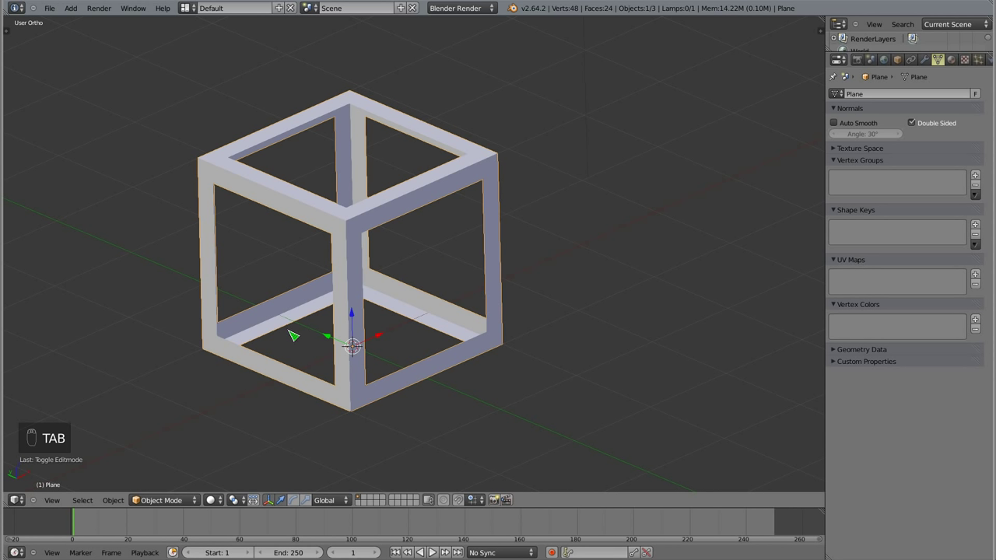
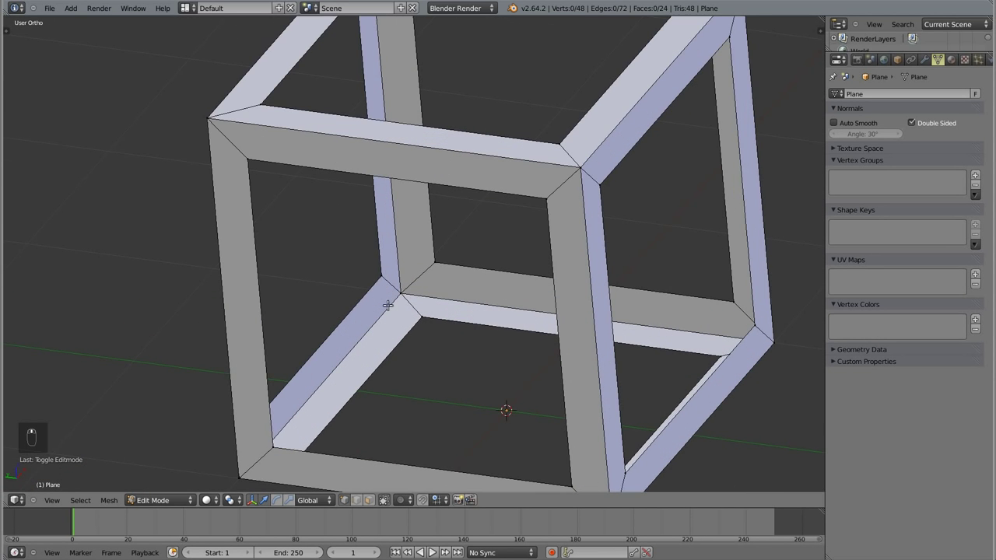
drag(384, 277, 412, 341)
key(z)
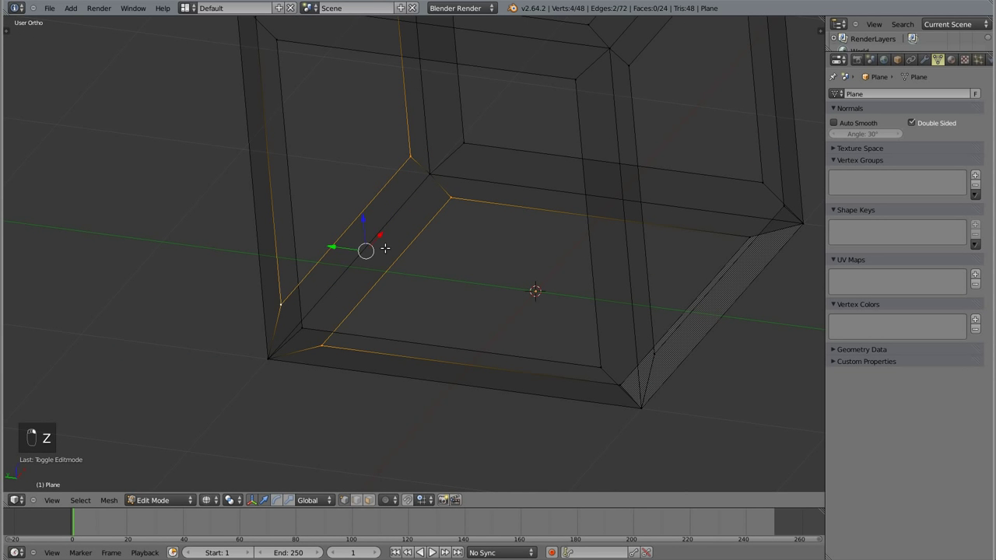
key(f)
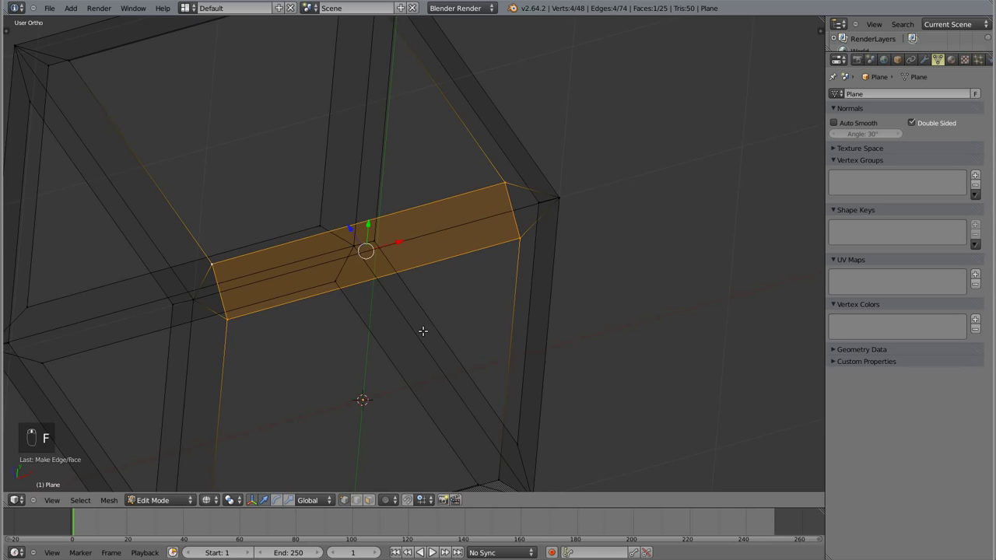
key(z)
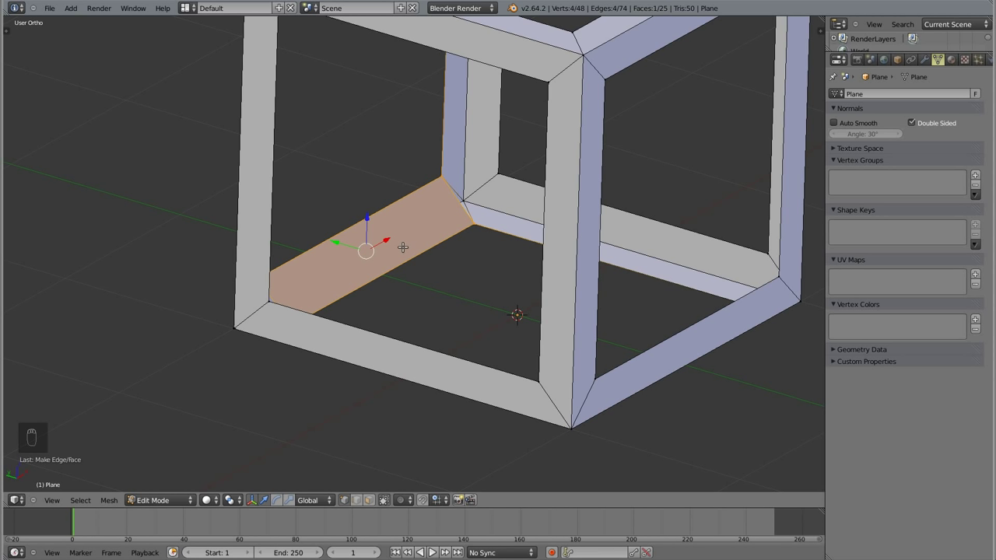
key(ctrl+z)
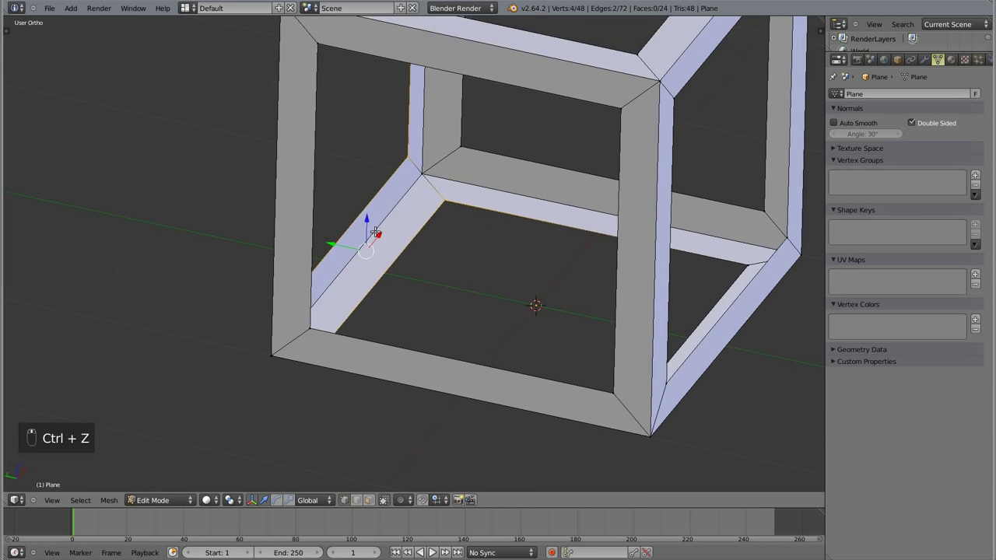
key(a)
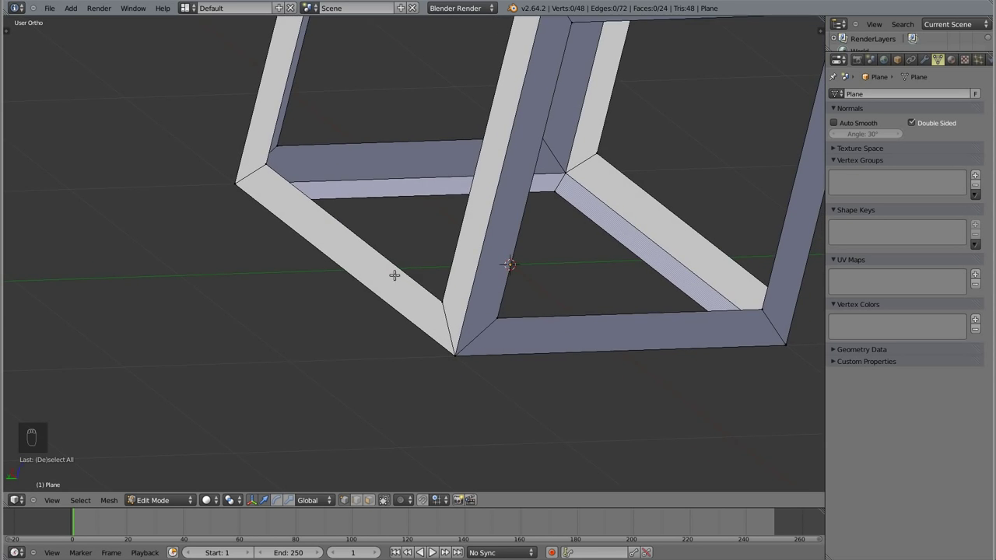
middle_click(266, 203)
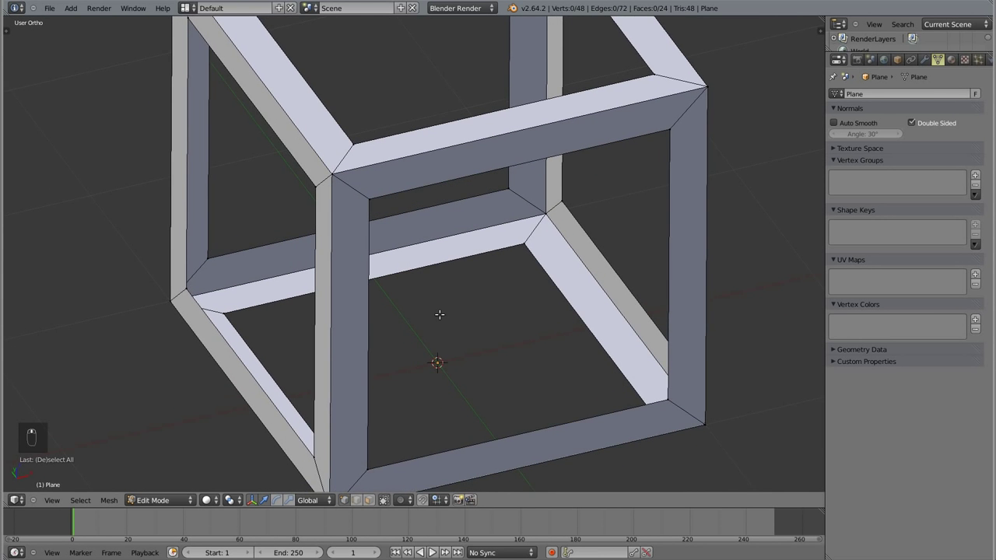
drag(550, 209, 447, 153)
drag(447, 153, 502, 270)
drag(502, 269, 449, 181)
middle_click(439, 172)
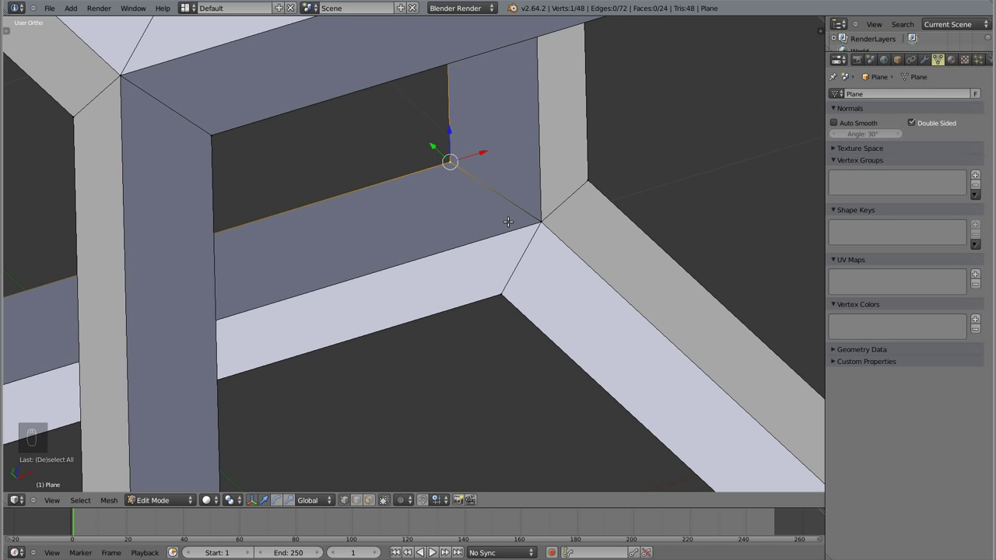
- Extrude a new vertex and edge at the first inner corner of the frame bar
key(e)
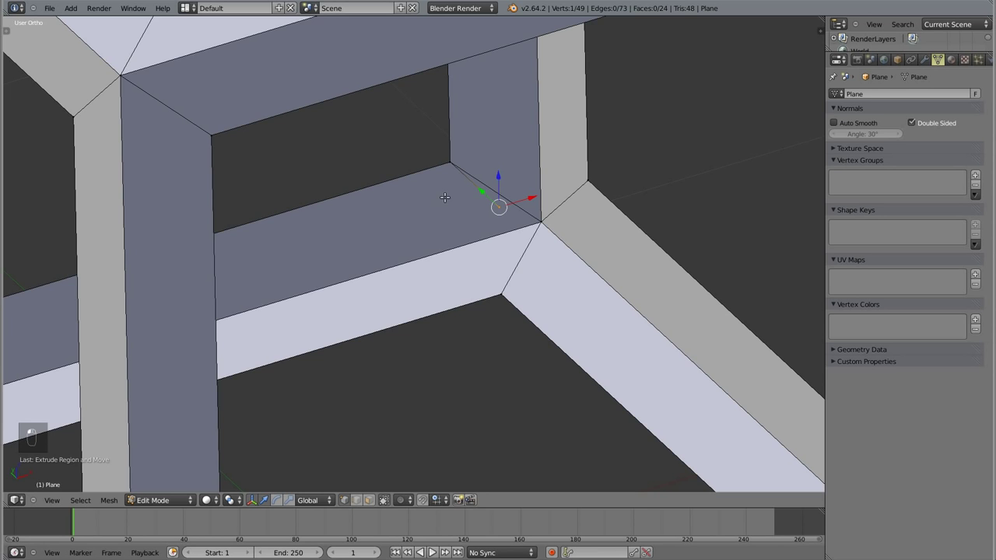
middle_click(456, 328)
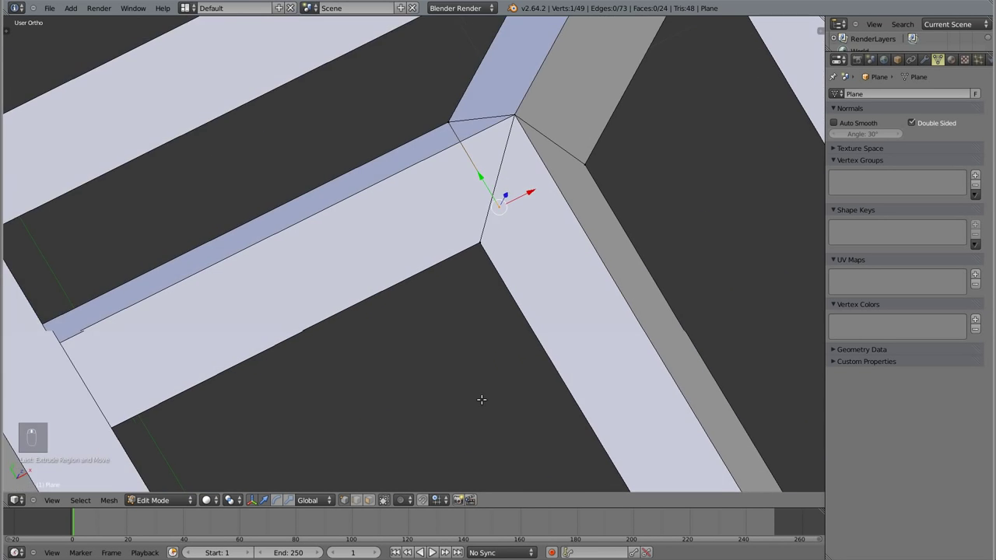
middle_click(497, 414)
middle_click(468, 416)
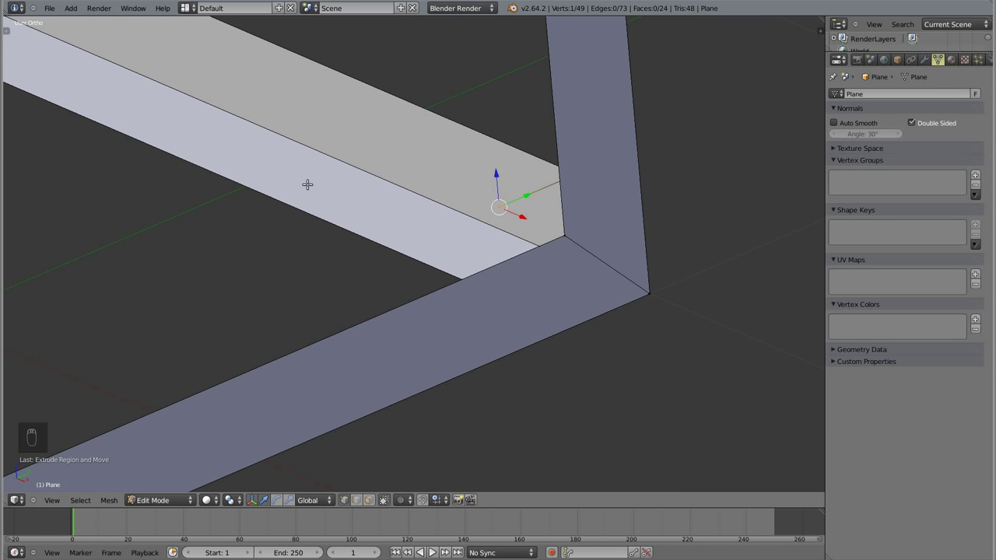
drag(456, 85, 581, 296)
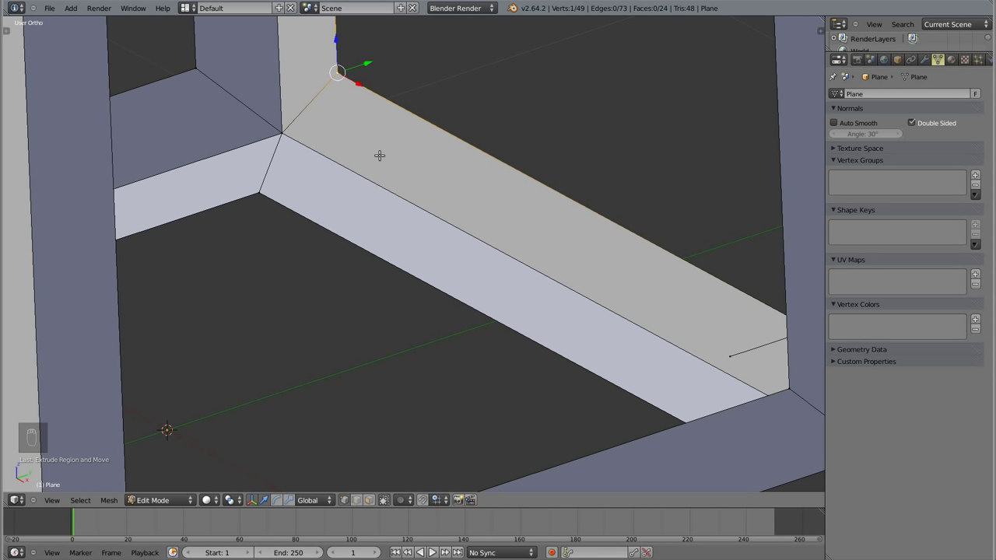
- Extrude a second vertex and edge along the bar and select its bordering edges
key(e)
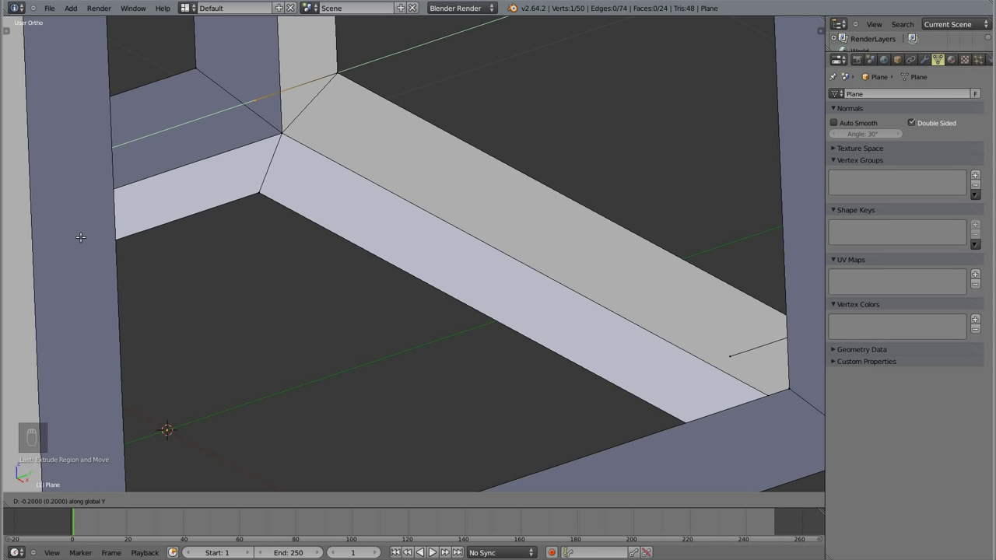
drag(67, 242, 342, 110)
right_click(342, 111)
click(490, 369)
middle_click(502, 370)
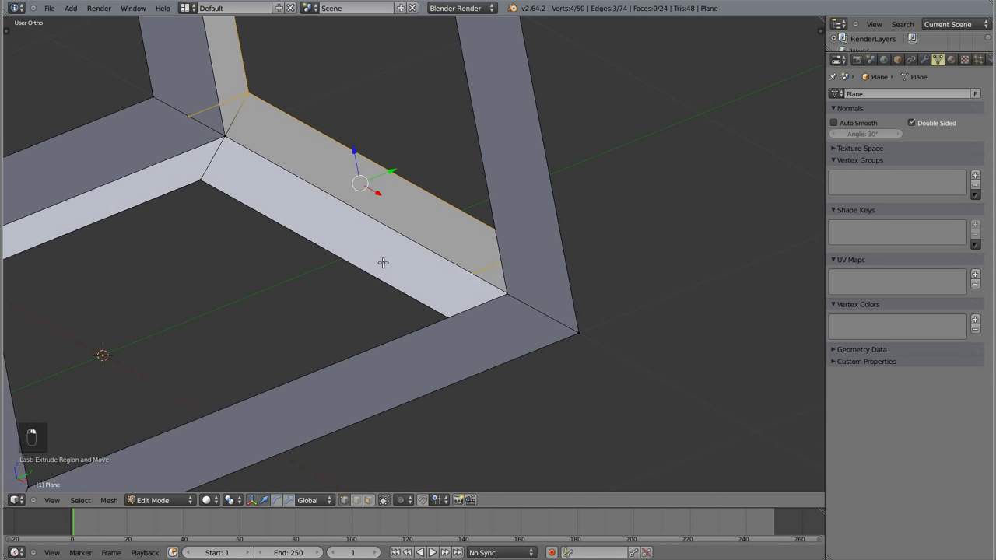
- Fill the first gap on the frame bar with a new face from its boundary edges
middle_click(371, 213)
right_click(392, 109)
key(f)
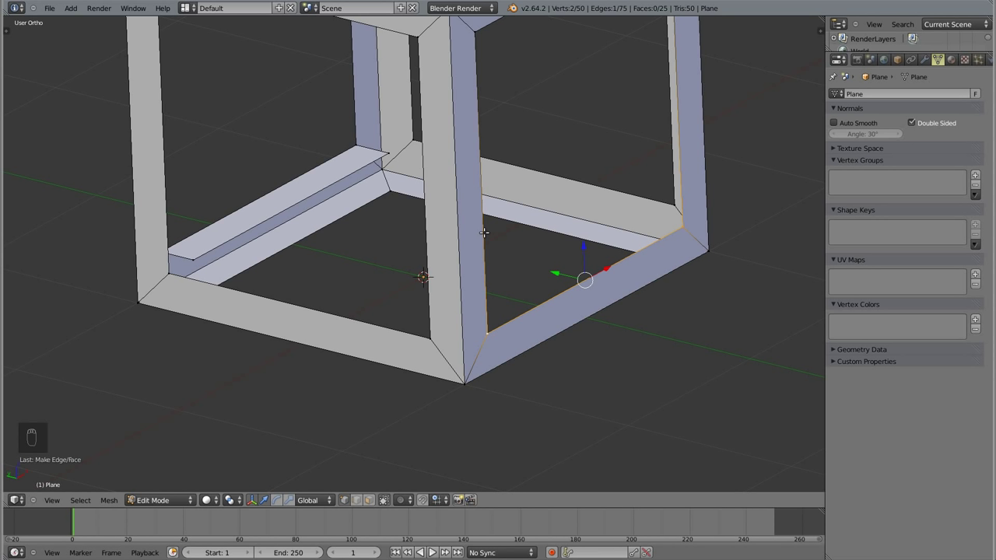
- From top wireframe view, fill a second gap, splitting a bottom bar lengthwise
key(KP_7)
key(z)
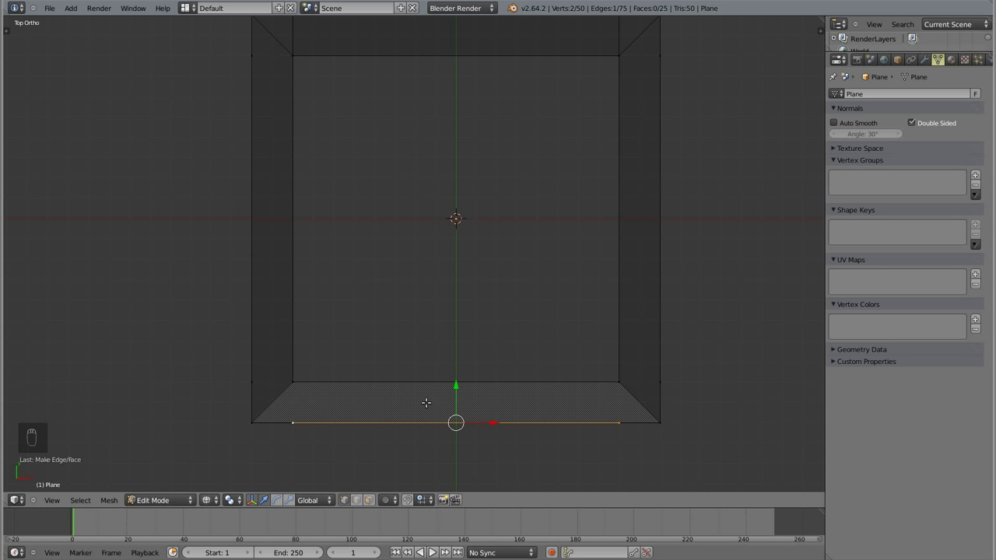
key(e)
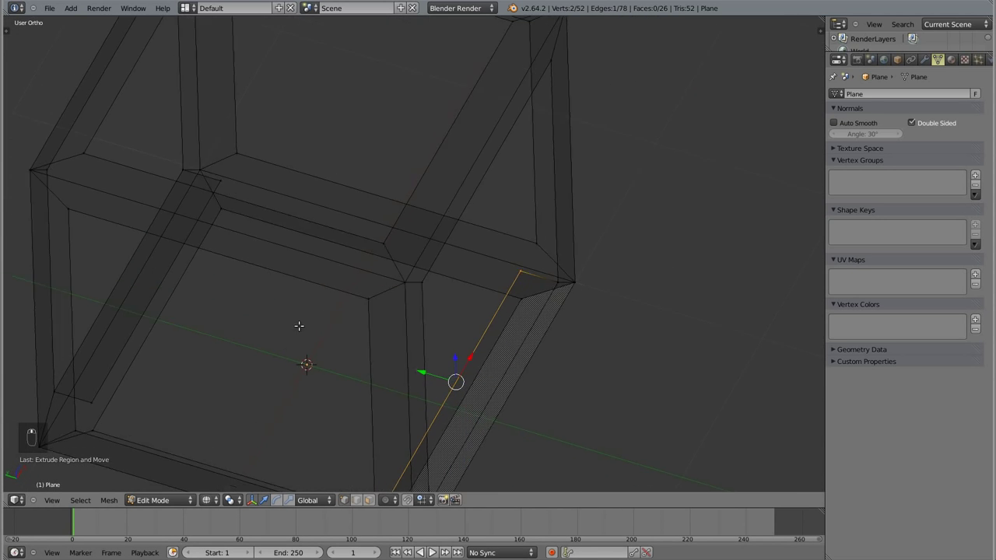
key(z)
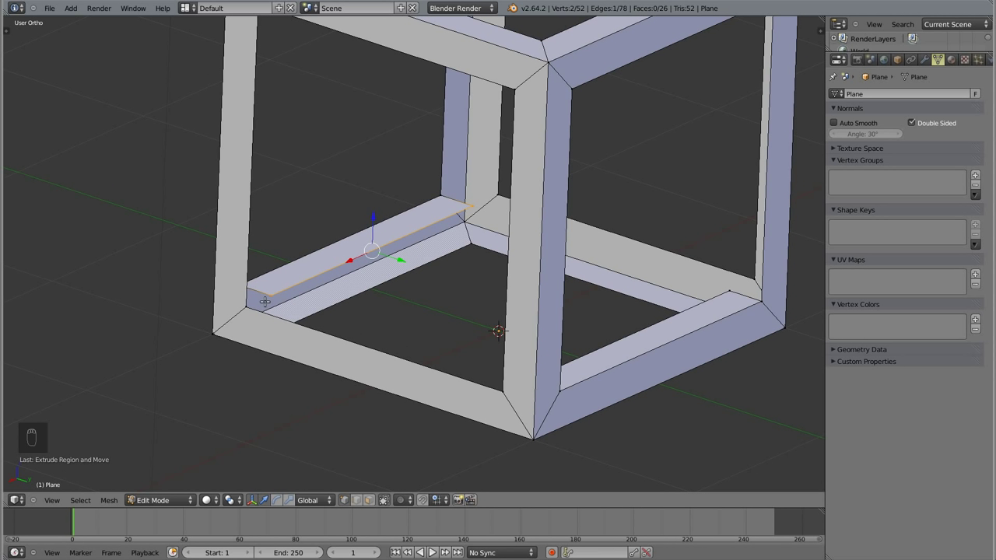
- Fill four gaps on the bottom bars with new faces, checking from underneath
key(z)
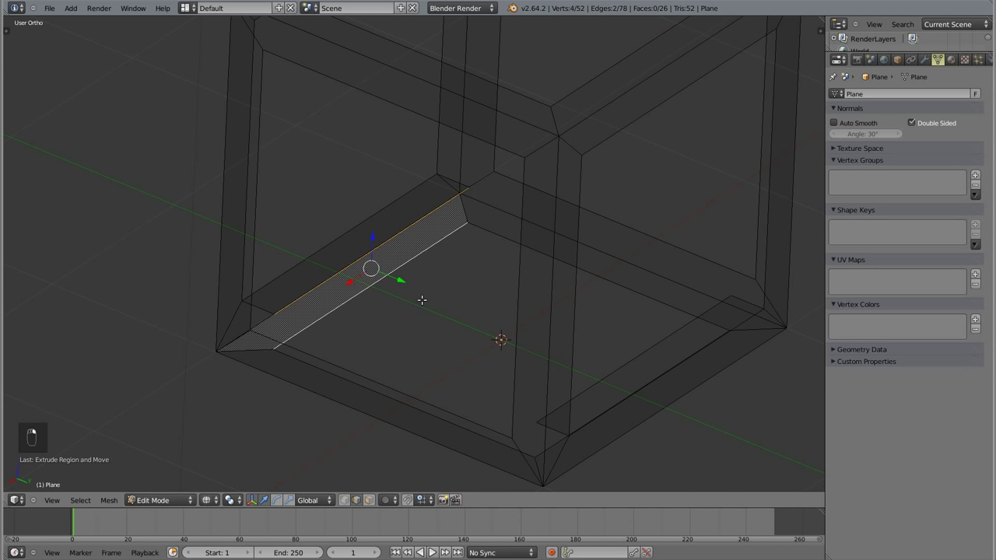
key(f)
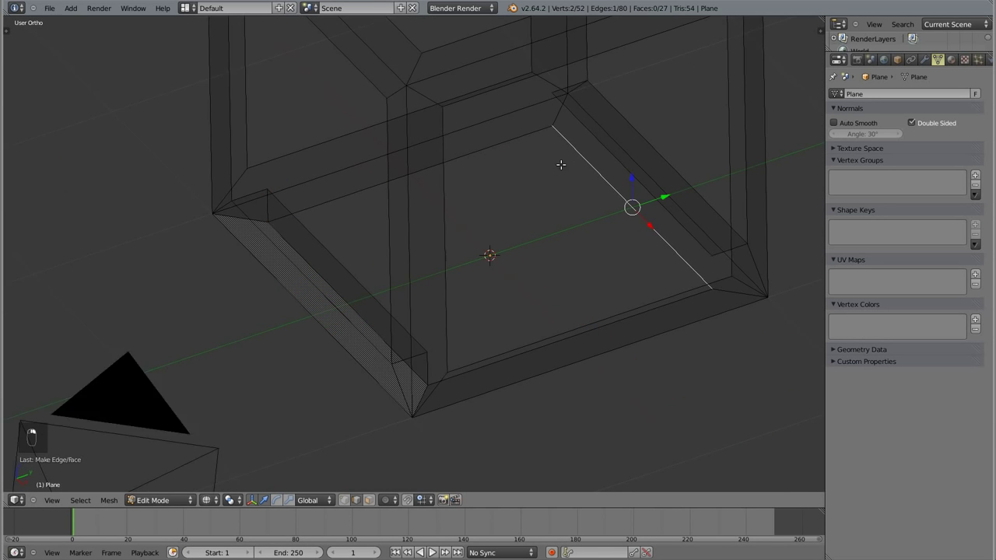
key(f)
key(z)
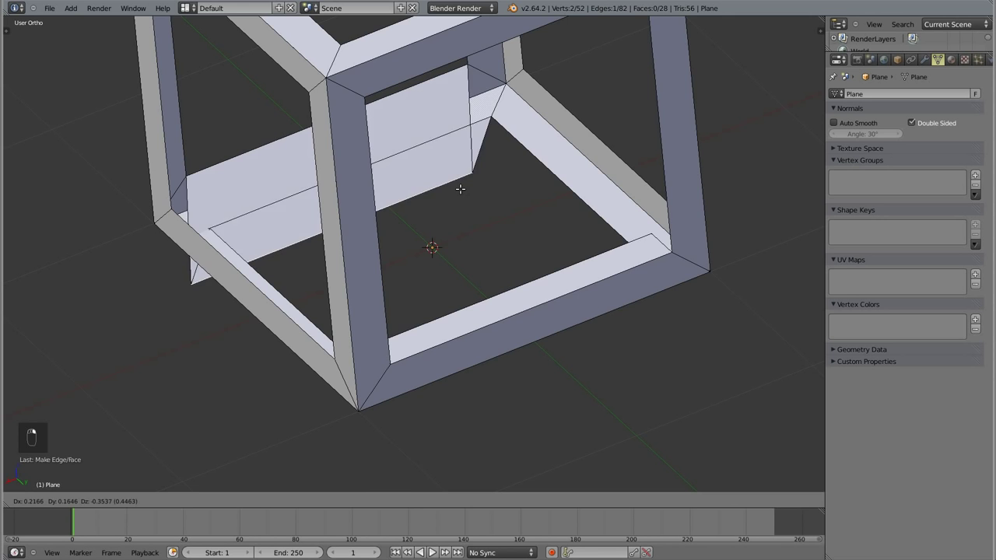
drag(460, 340, 548, 165)
key(f)
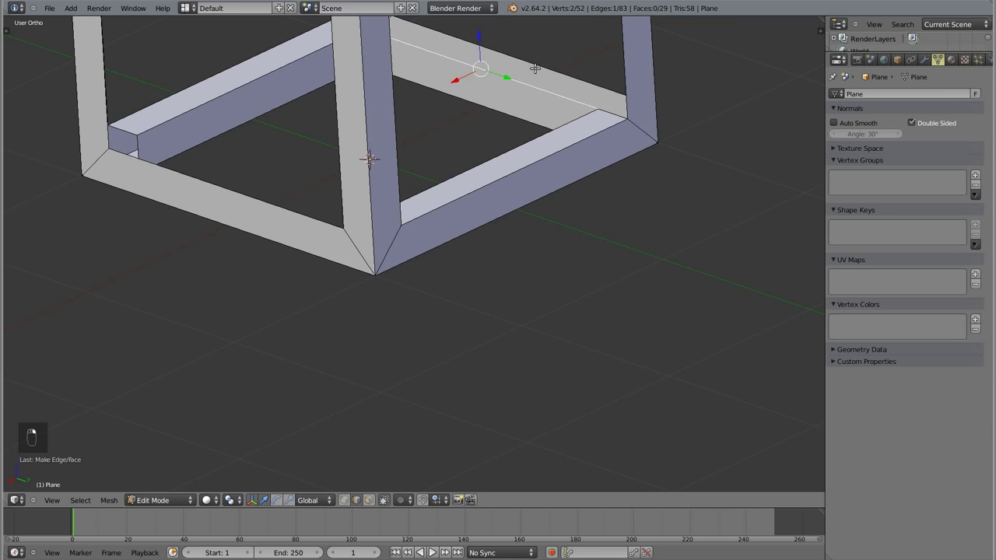
key(f)
key(a)
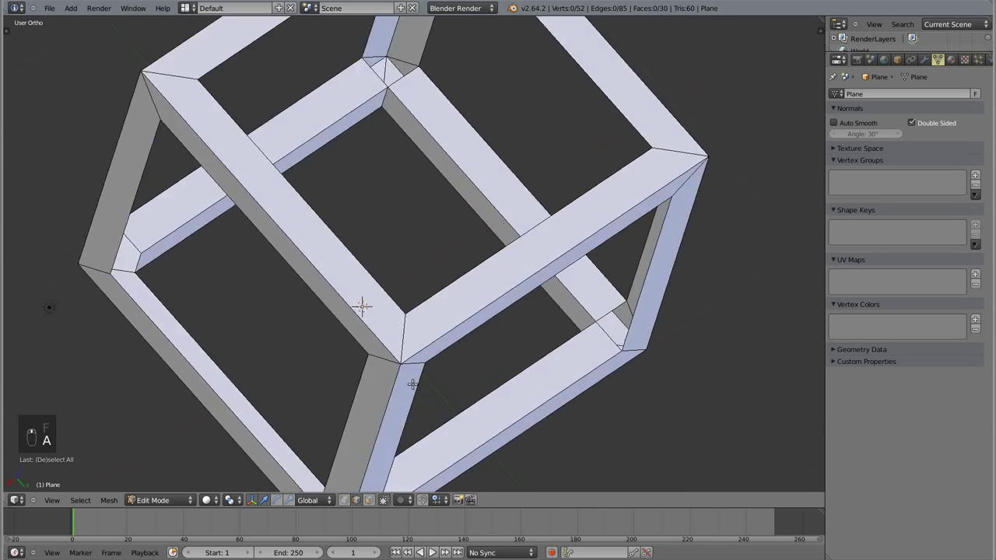
- Fill the last two gaps on the lower bars and frame the whole cube in view
middle_click(343, 284)
drag(367, 341, 507, 161)
key(f)
drag(413, 328, 418, 175)
key(f)
key(a)
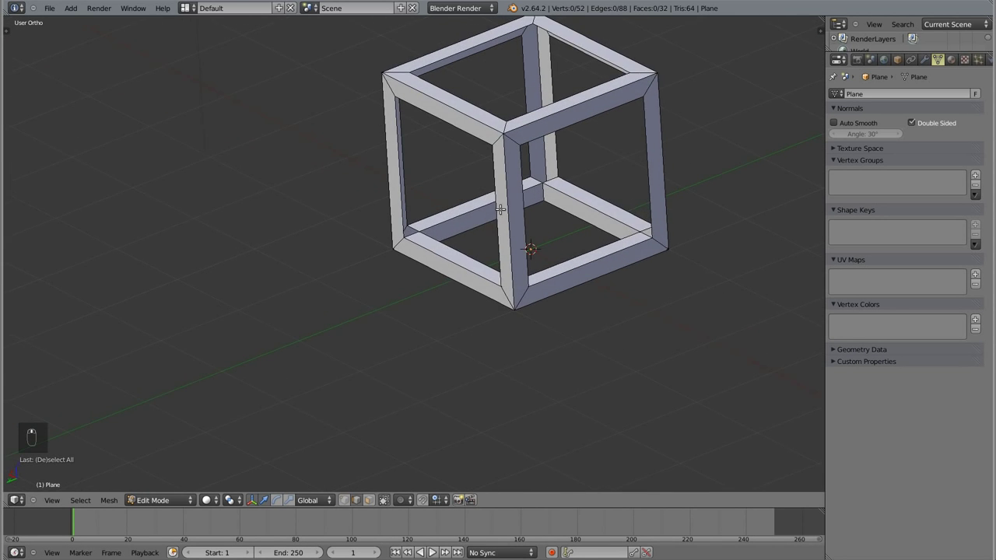
- Fill gaps on the top bars with new faces from selected edges
drag(349, 206, 431, 143)
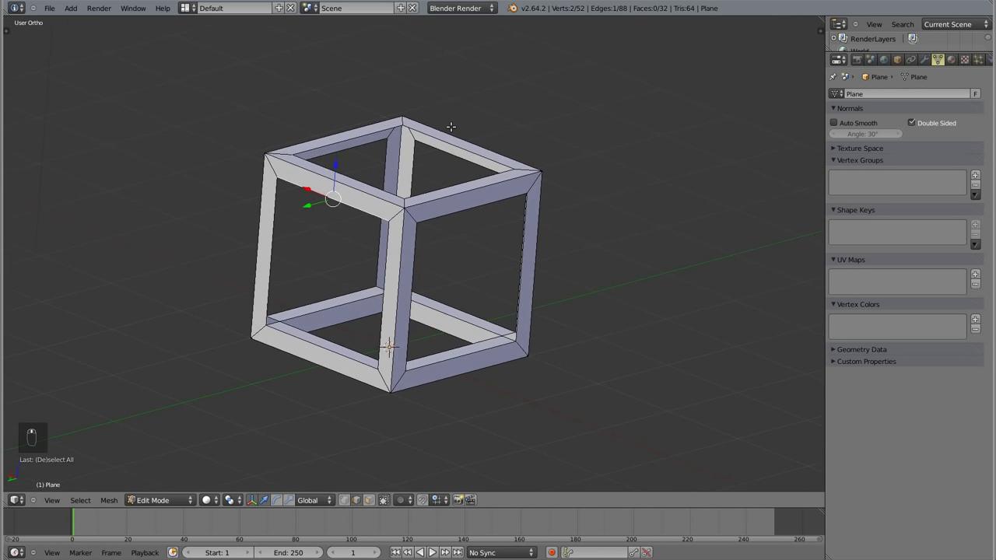
drag(441, 131, 454, 143)
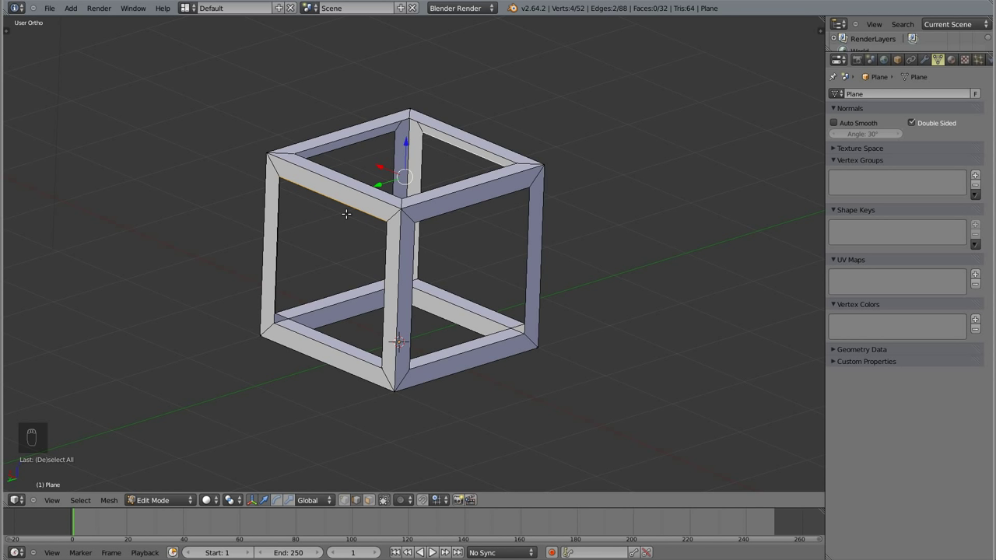
key(z)
drag(469, 195, 462, 175)
key(e)
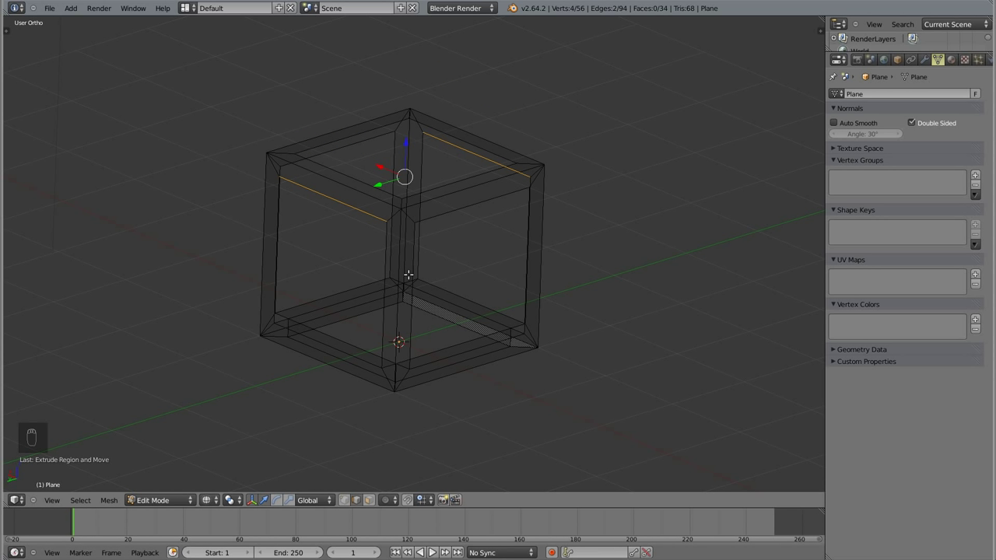
- Reposition the two new parallel edges across the top bars, then return to solid shading
drag(453, 380, 646, 172)
key(s)
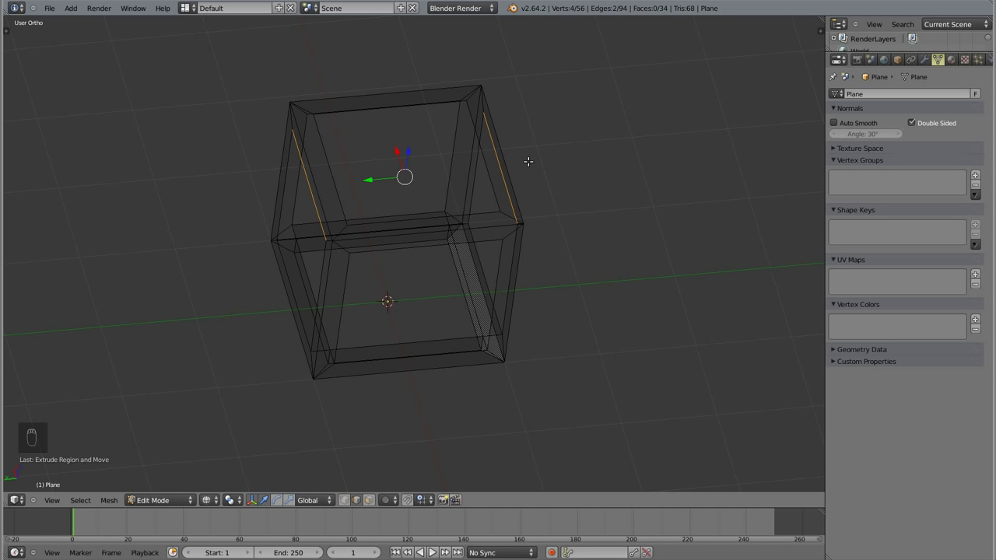
key(s)
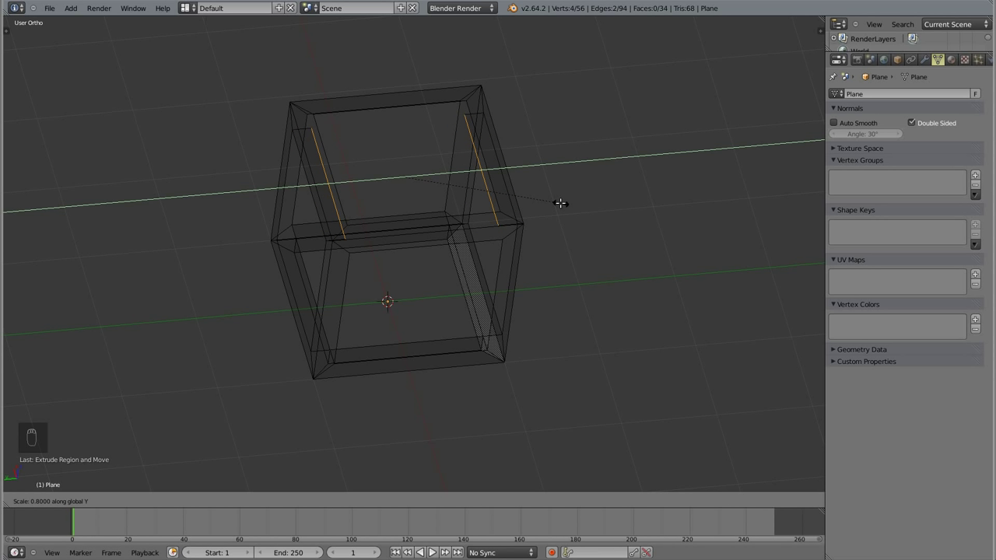
drag(563, 201, 478, 210)
key(z)
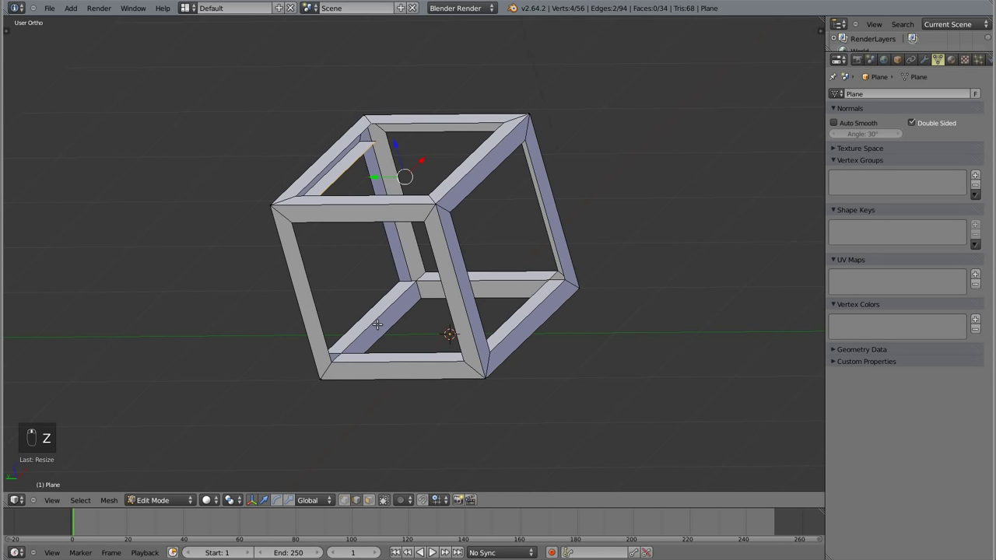
- Fill four more gaps on the top bars with new faces
drag(341, 173, 360, 119)
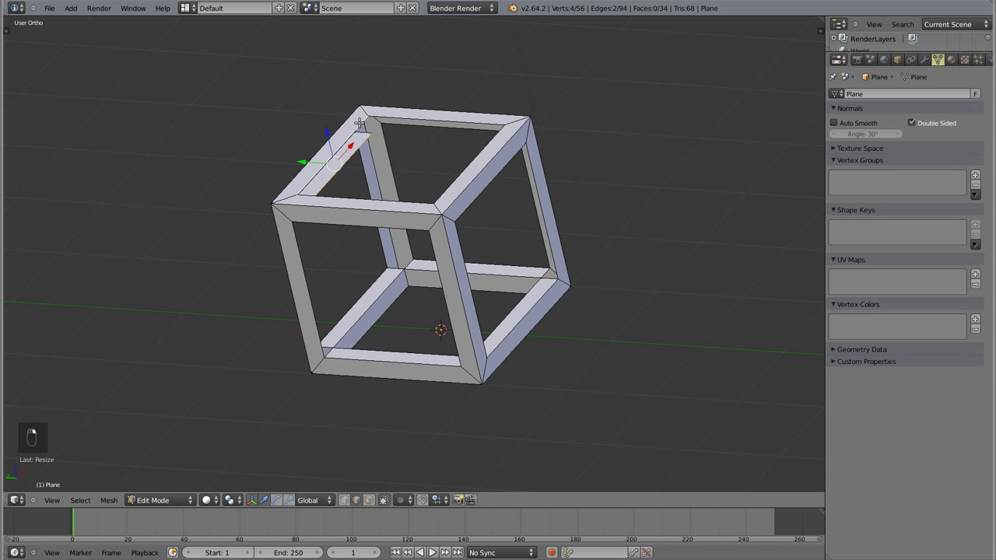
key(f)
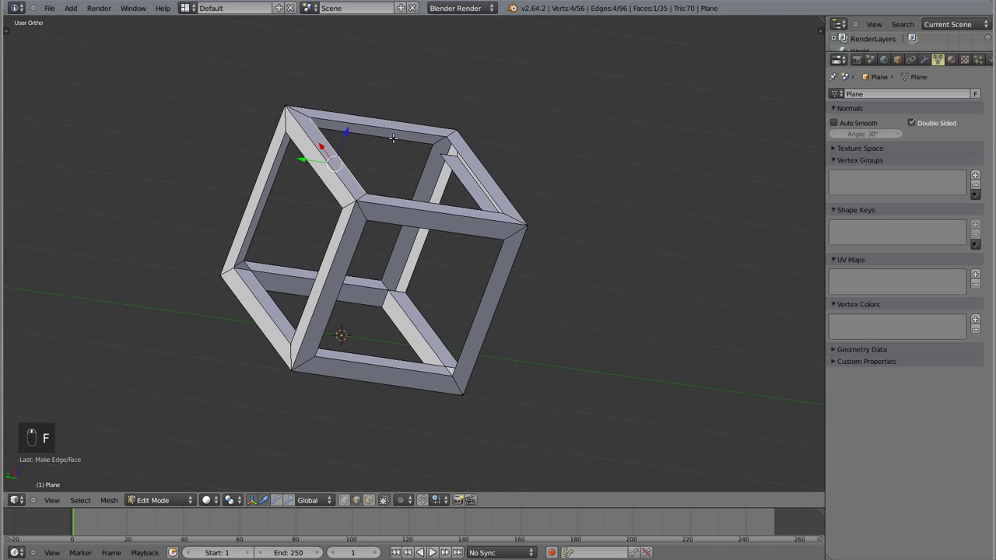
key(f)
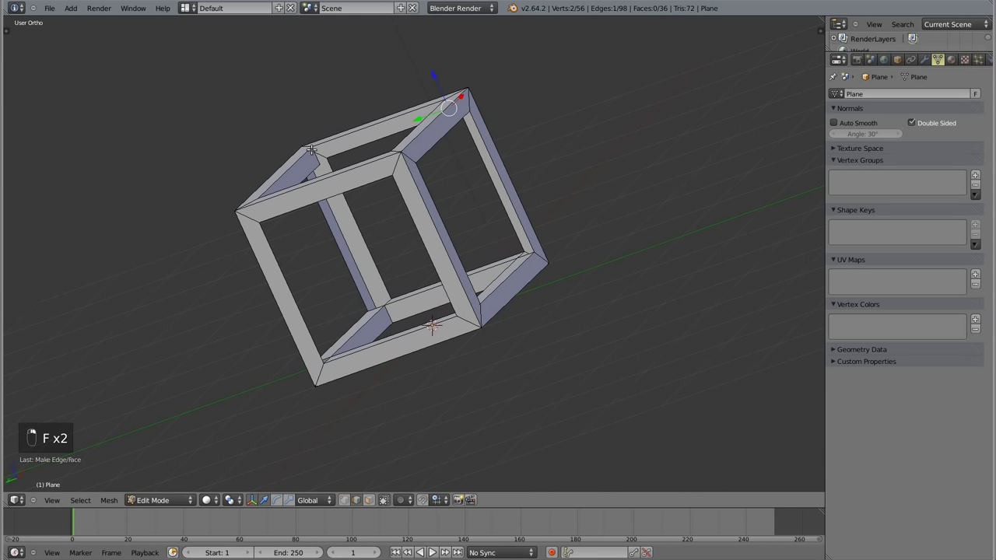
key(f)
drag(368, 185, 363, 159)
key(f)
- Fill two gaps on the upper bar near the top corner and deselect
drag(378, 166, 449, 272)
drag(450, 273, 386, 281)
drag(386, 281, 506, 112)
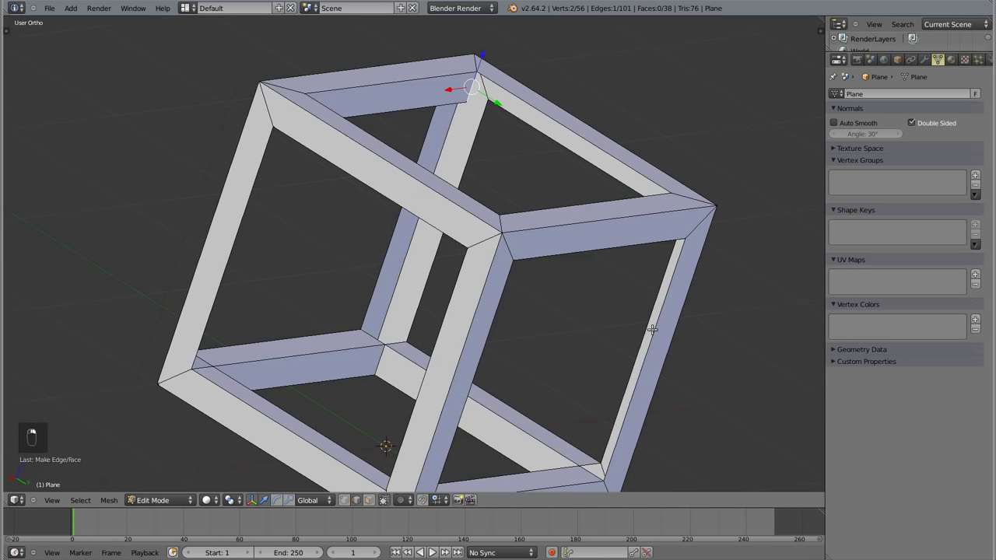
key(f)
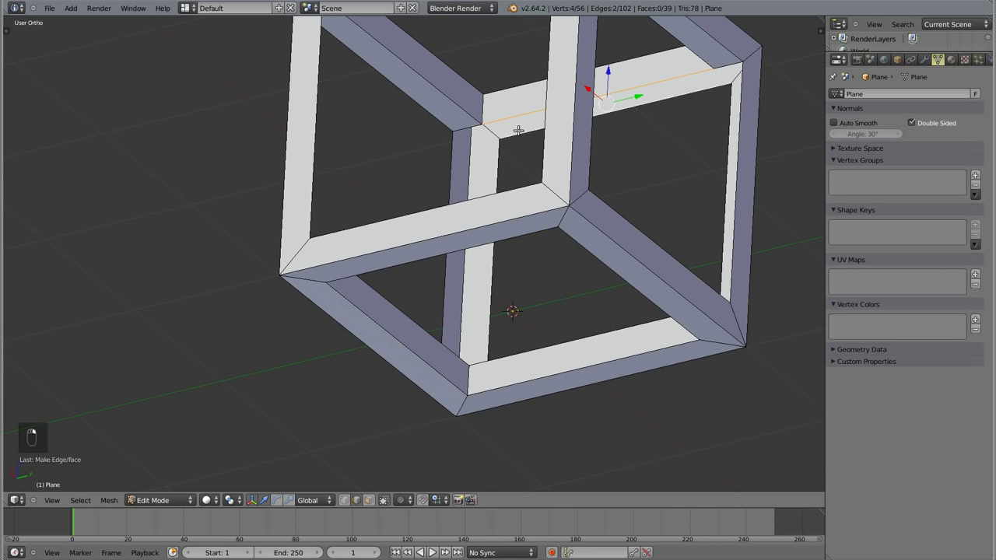
key(f)
key(a)
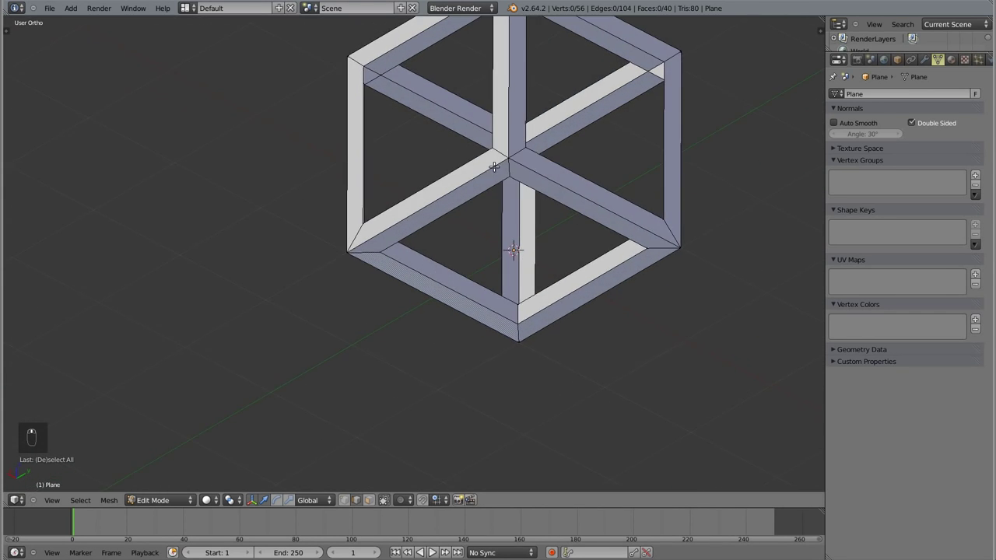
- Fill a gap at the cube corner with a new face, reaching 42 faces, and clear the selection
drag(489, 131, 472, 325)
key(f)
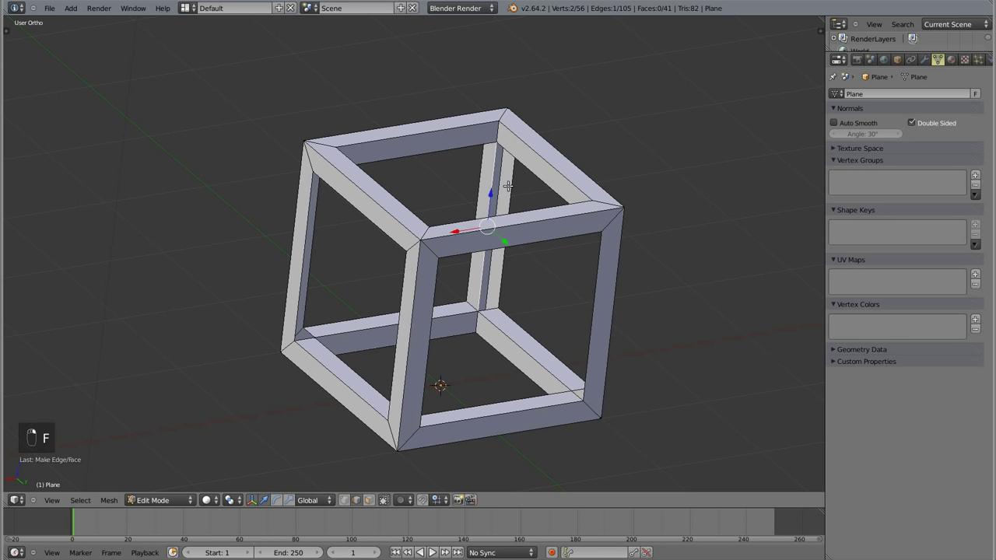
key(f)
key(a)
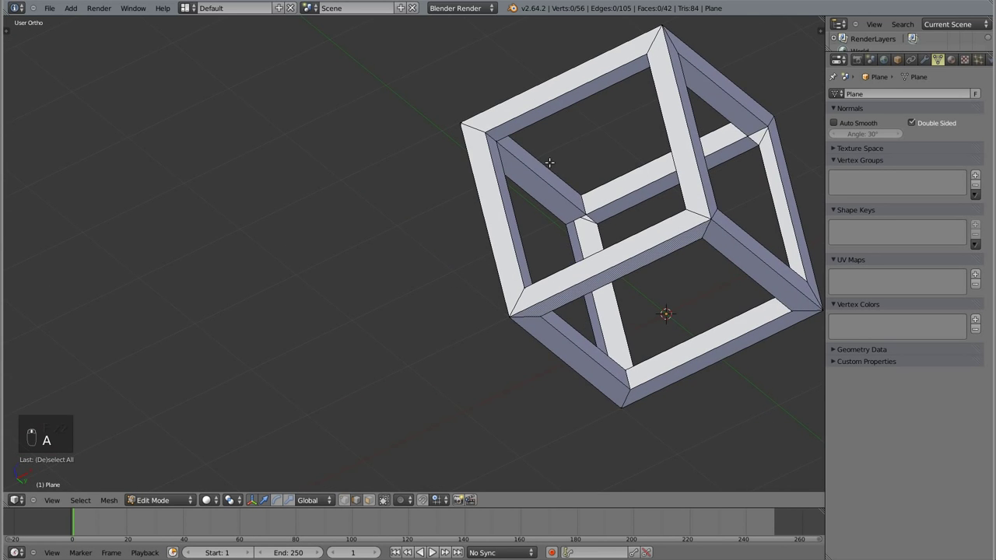
- Knife-cut a new edge line across the frame's lower bar
drag(589, 220, 644, 234)
key(z)
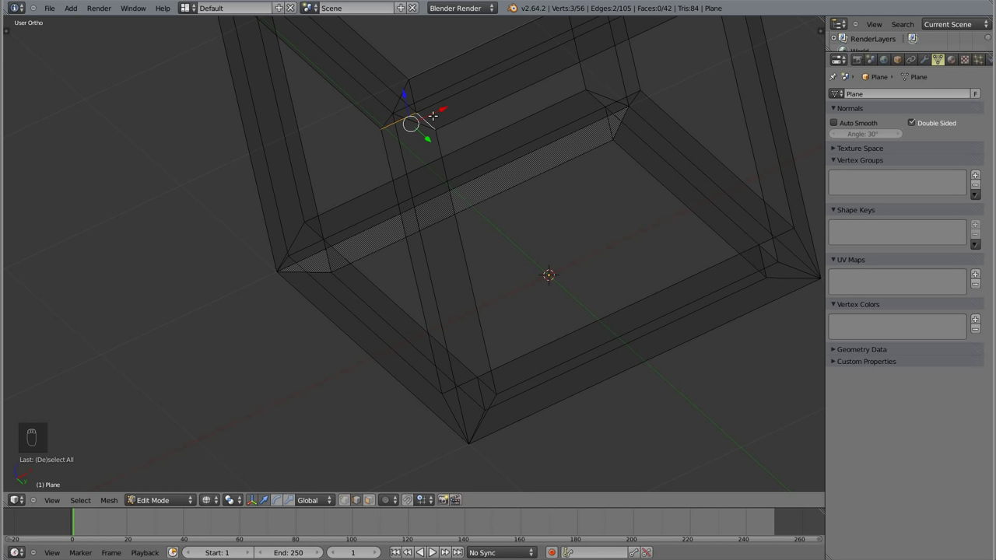
key(e)
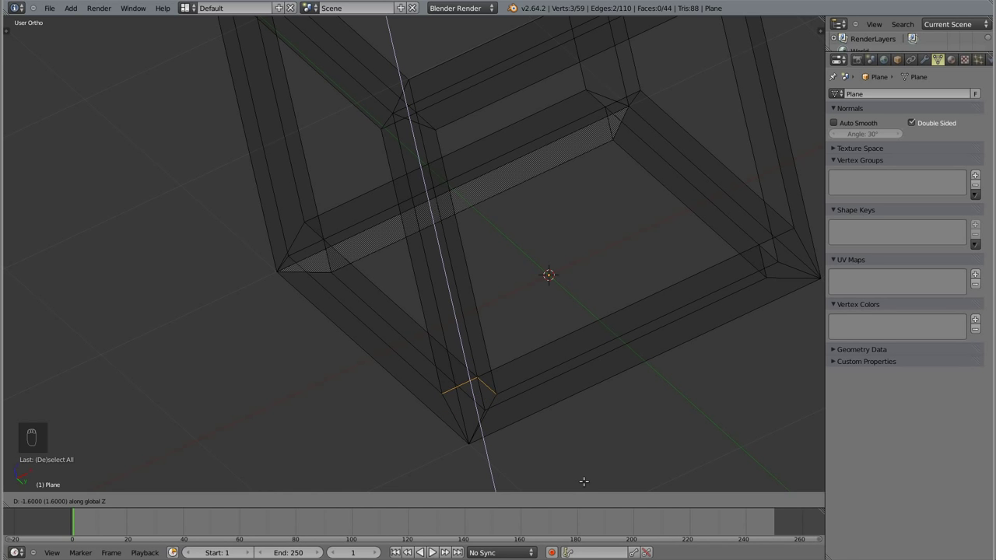
drag(586, 480, 411, 402)
key(z)
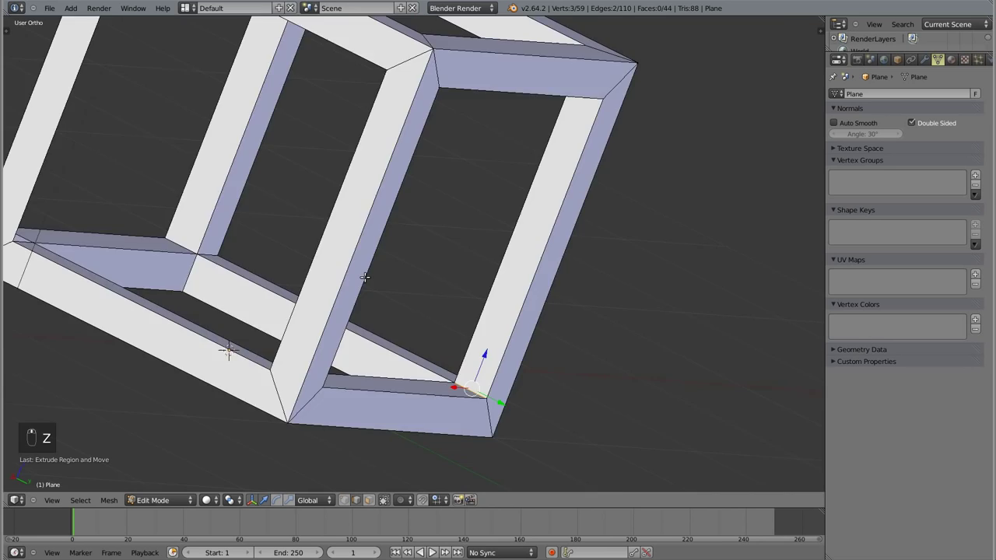
- Knife-cut across the bars near an inner corner and return to Object Mode
drag(110, 232, 486, 272)
key(z)
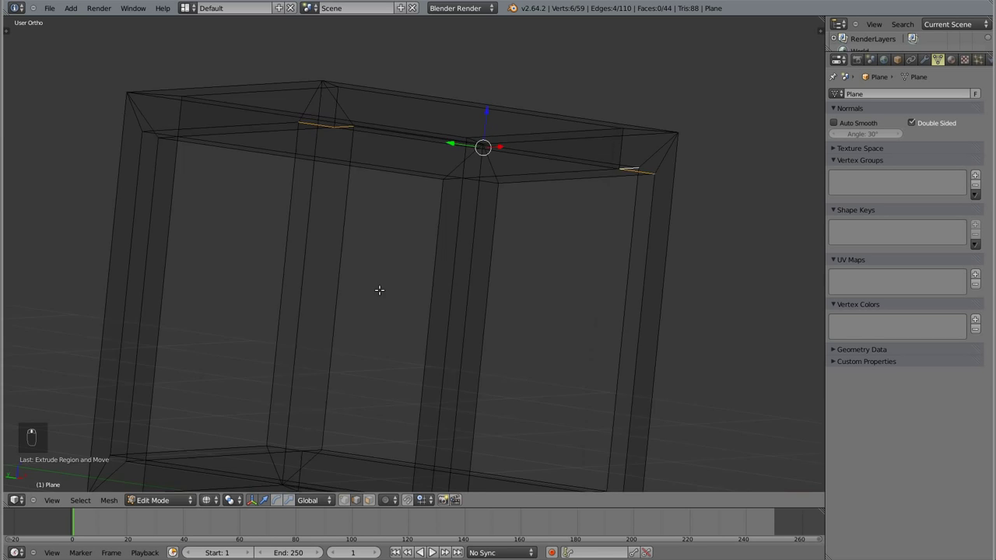
key(z)
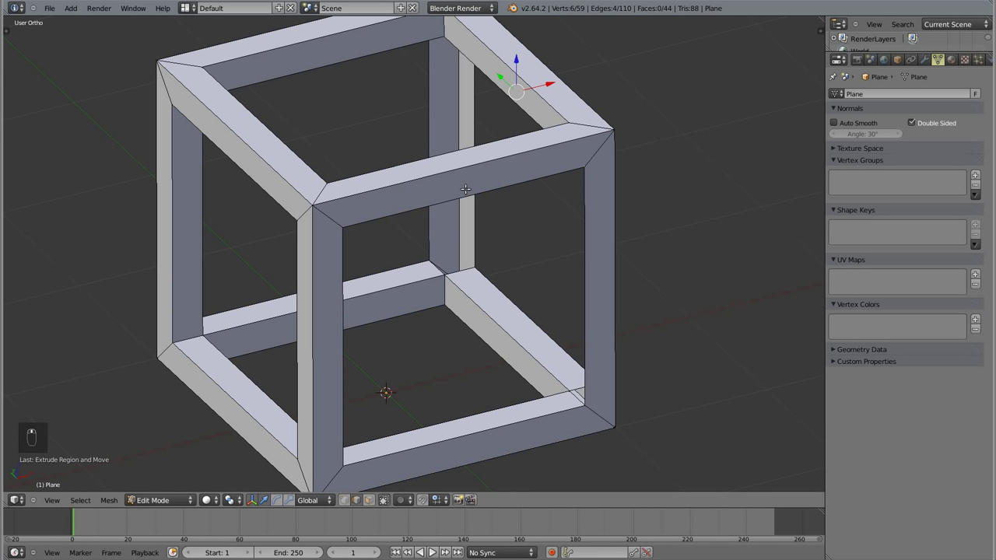
key(e)
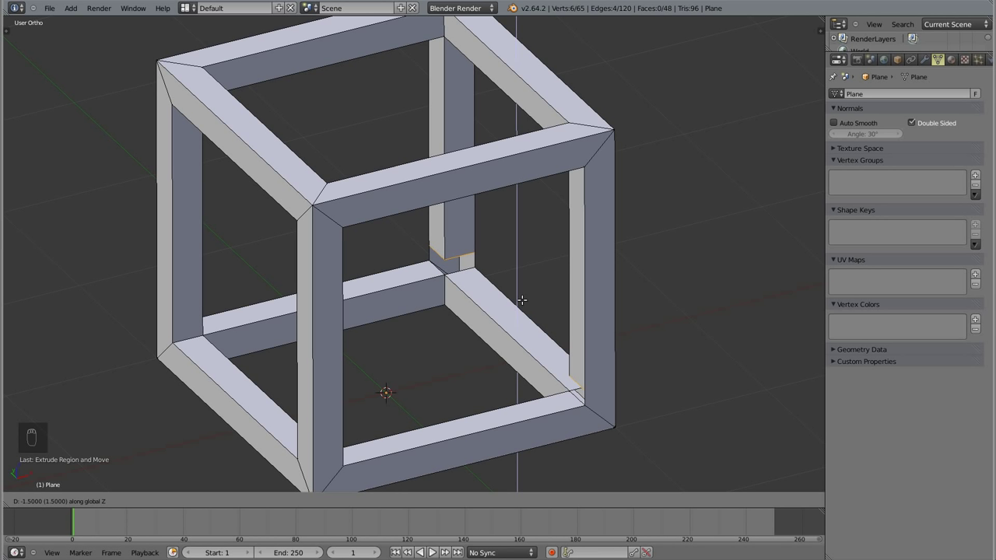
drag(522, 379, 544, 361)
key(a)
key(Tab)
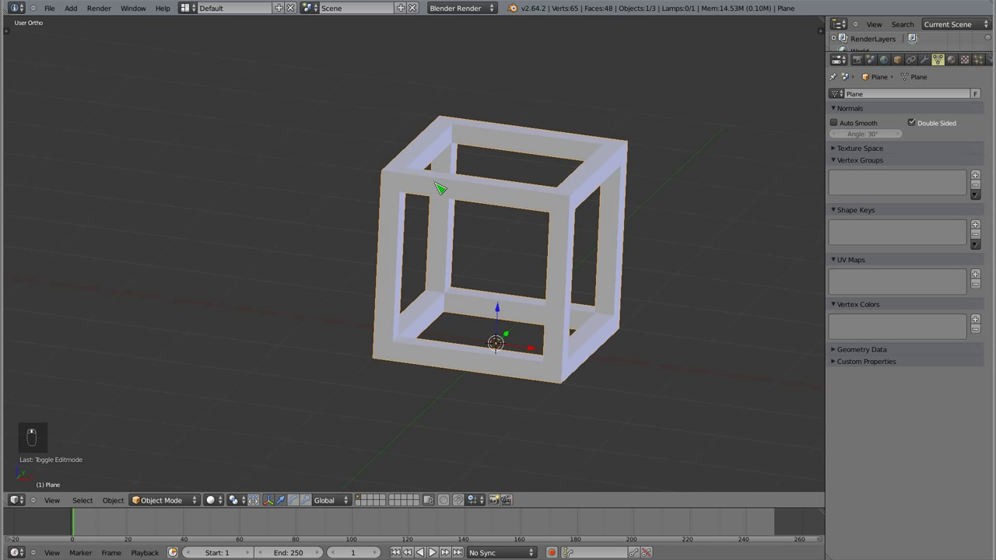
- Enter Edit Mode, select all and inspect the frame's corners in wireframe
key(Tab)
key(a)
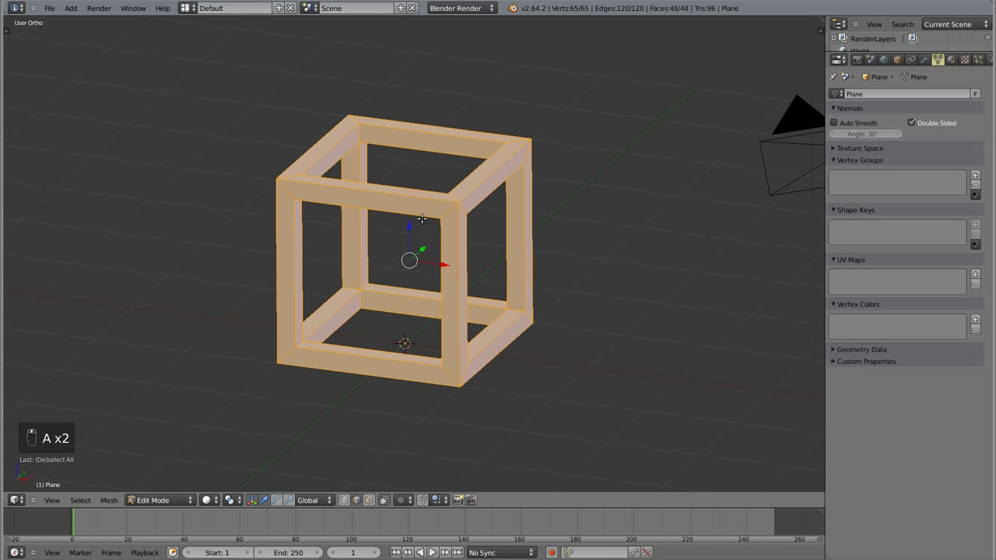
drag(560, 12, 458, 196)
key(a)
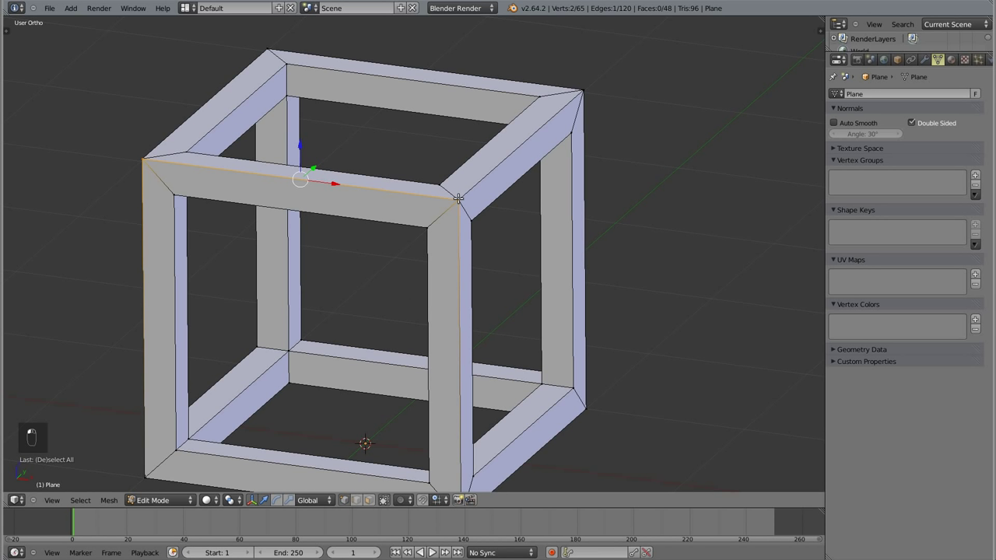
middle_click(461, 182)
key(z)
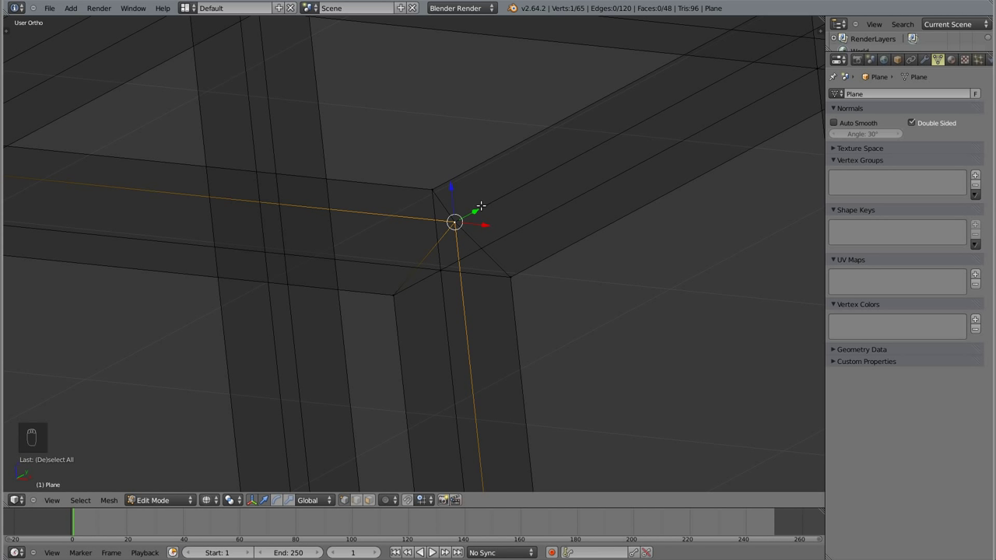
- Test-move corner vertices with grab, then undo every move leaving geometry unchanged
key(g)
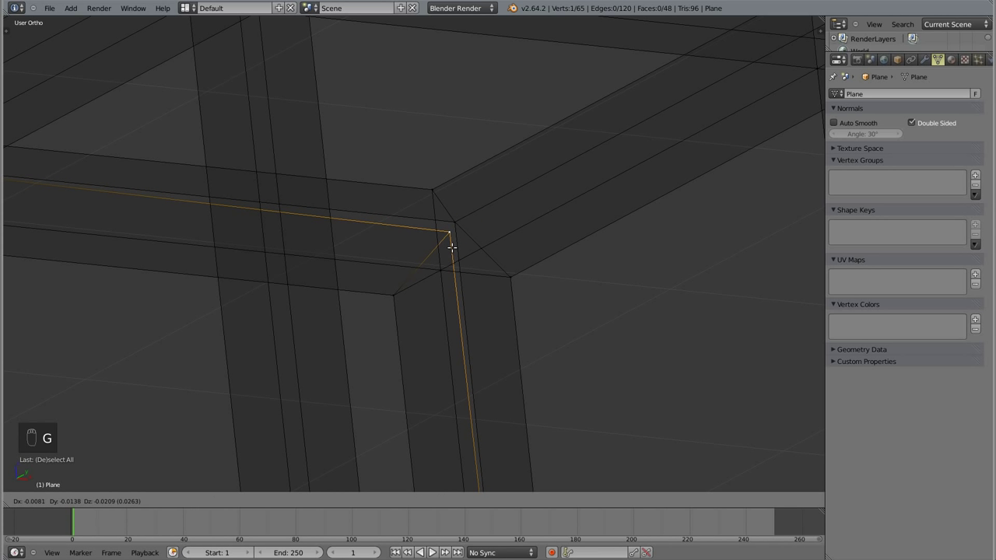
drag(456, 241, 477, 242)
key(g)
click(477, 241)
key(g)
key(ctrl+z)
key(ctrl+z)
key(ctrl+z)
key(ctrl+z)
key(ctrl+z)
key(a)
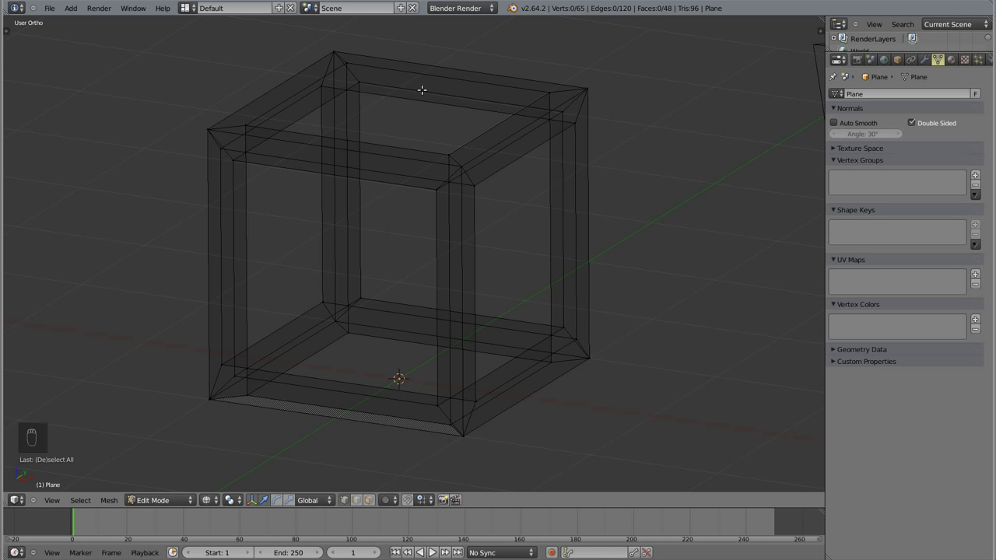
- Remove Doubles on the whole mesh, merging 25 vertices down to 40, and exit Edit Mode
key(a)
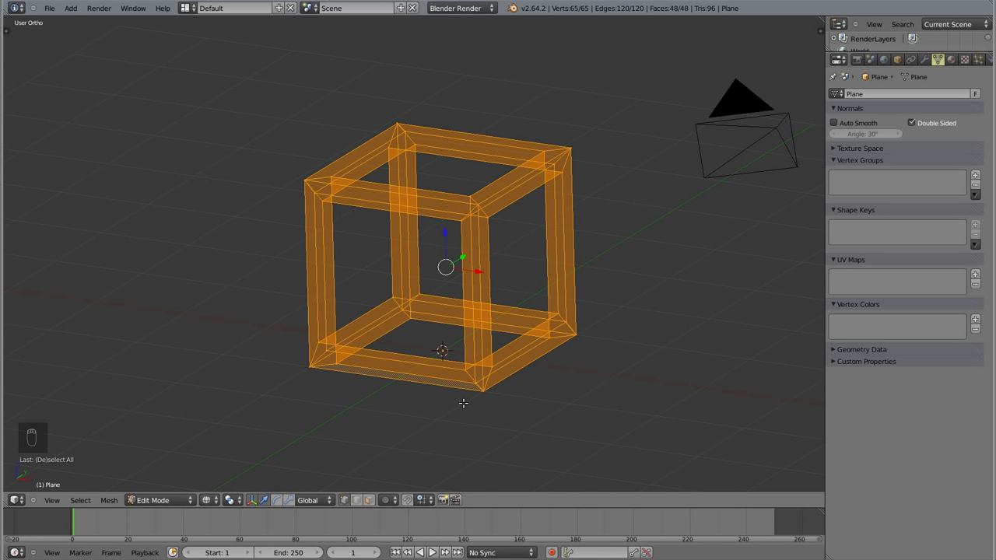
key(w)
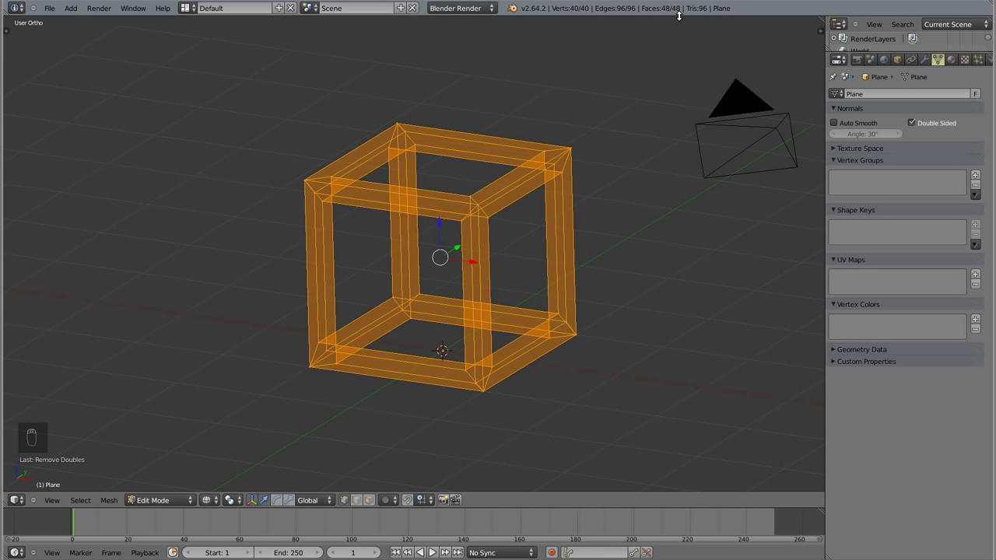
key(Tab)
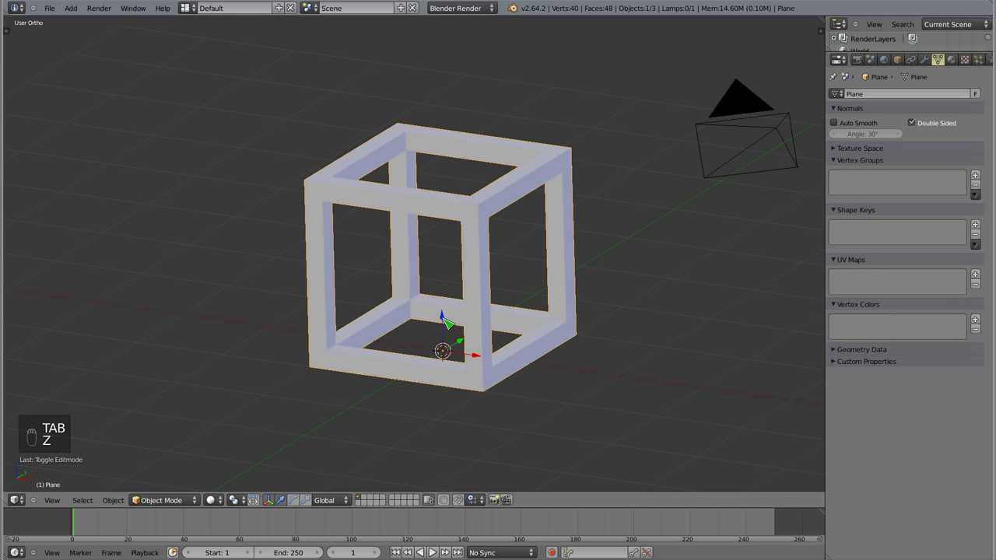
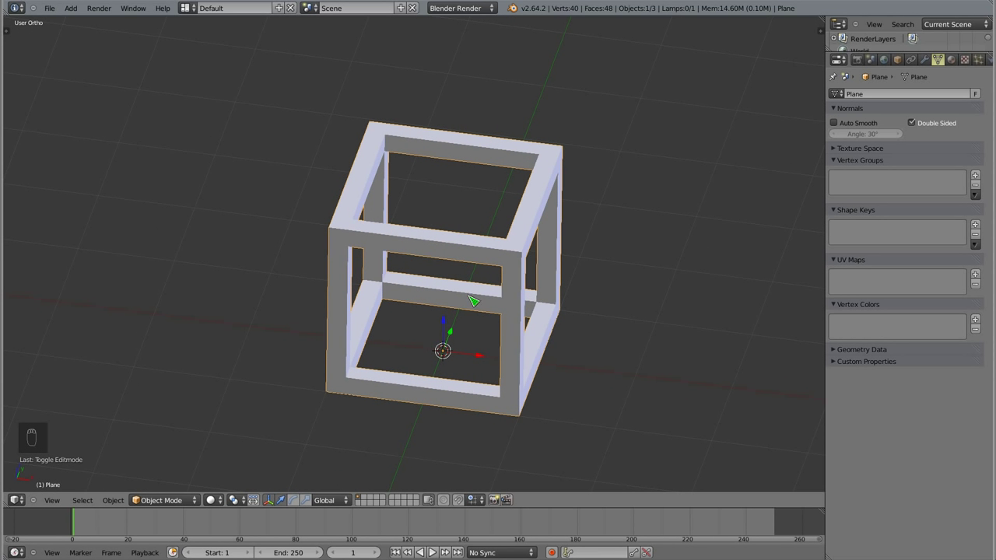
- Delete the old mesh, add a plane and inset its face into an inner square with a border
key(x)
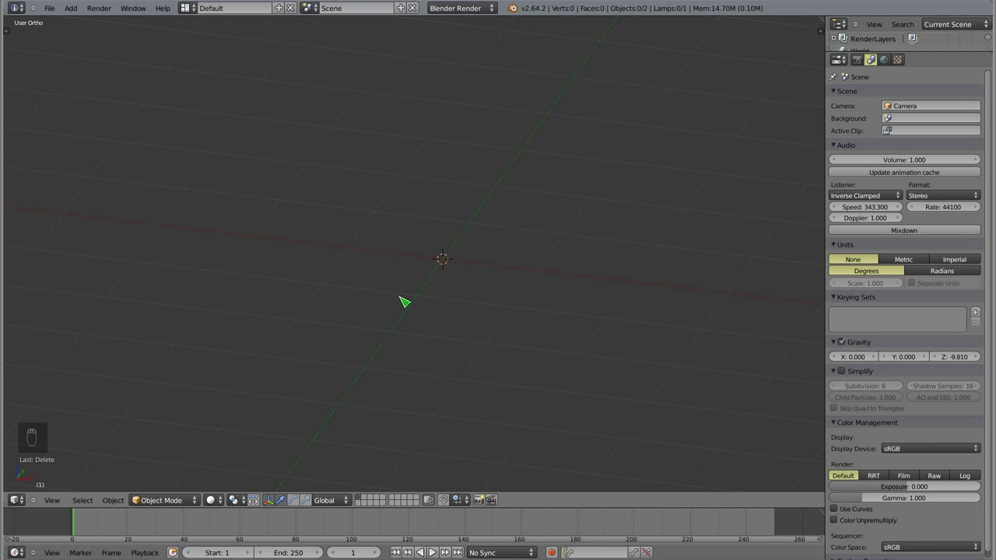
key(shift+a)
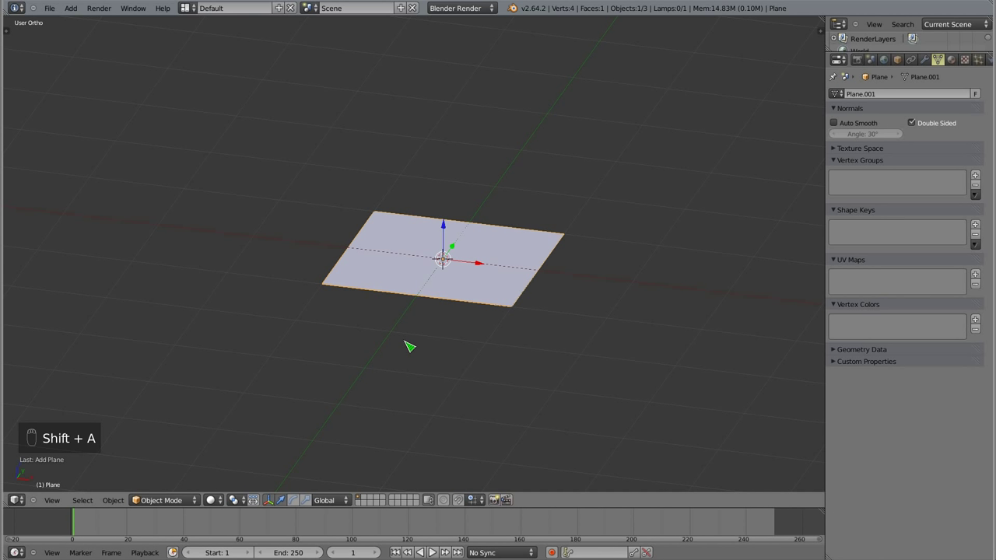
key(Tab)
key(z)
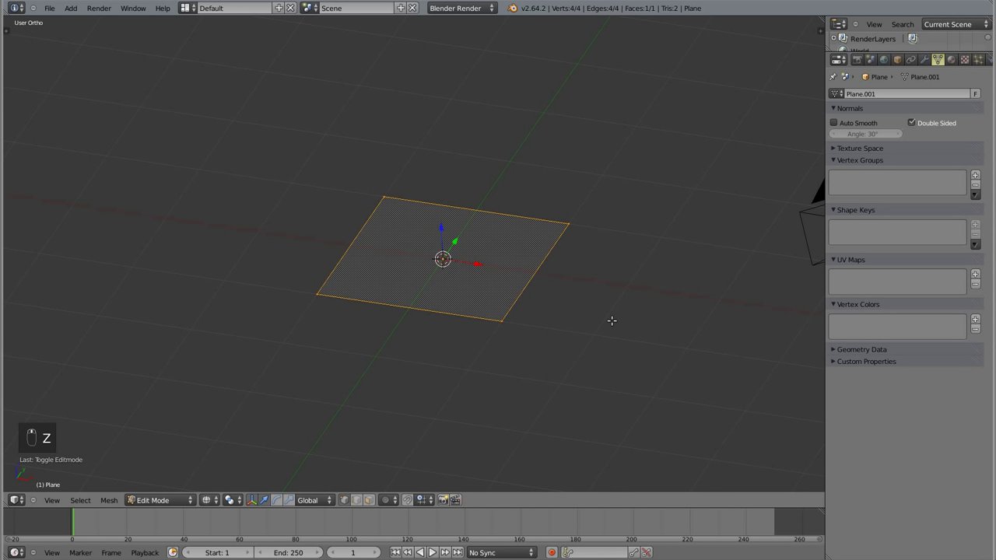
key(e)
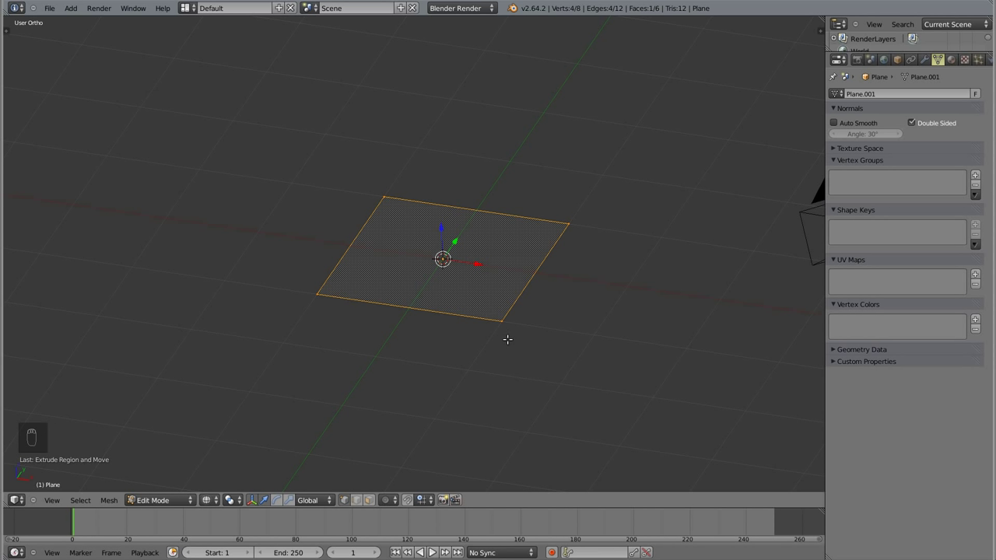
key(s)
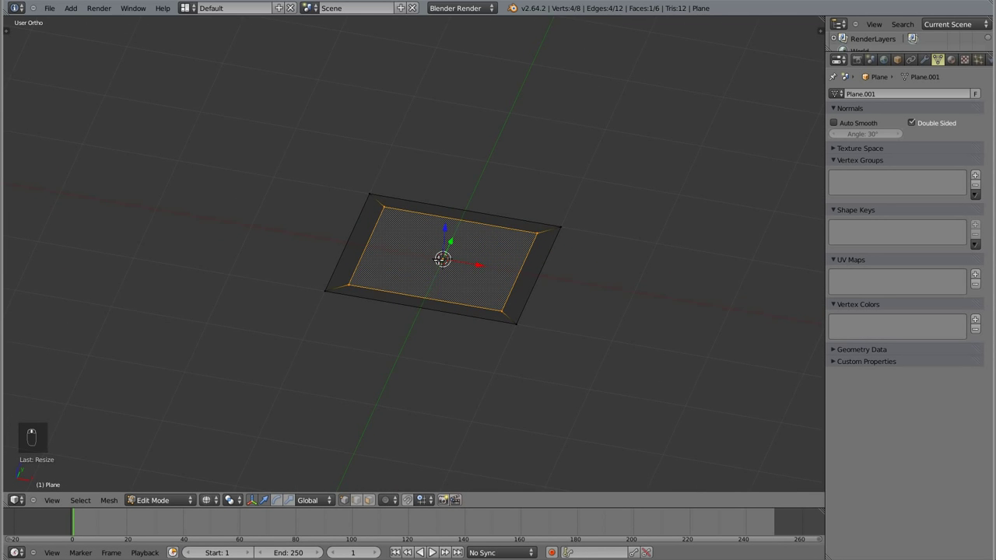
- Delete the inner face in wireframe so a four-face square ring remains, then return to solid
key(z)
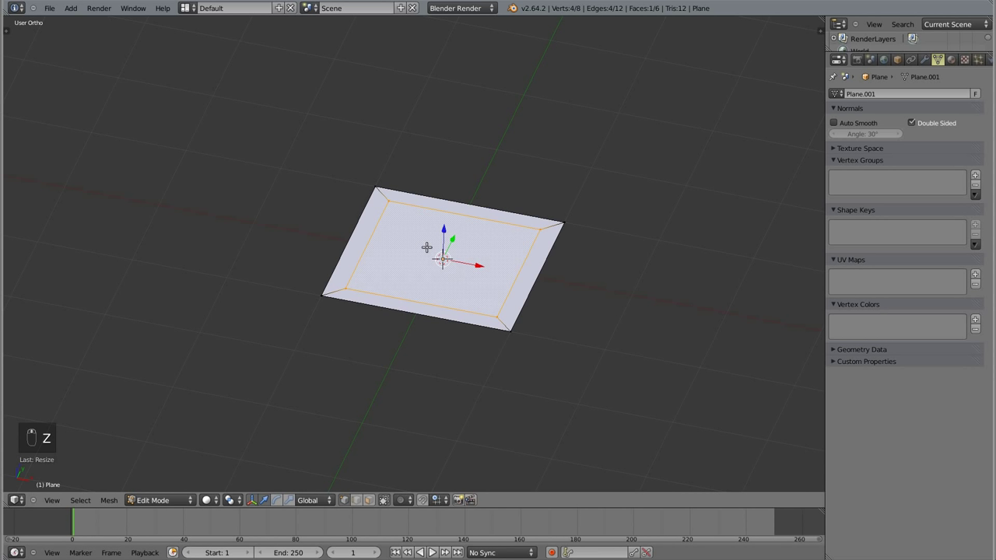
key(z)
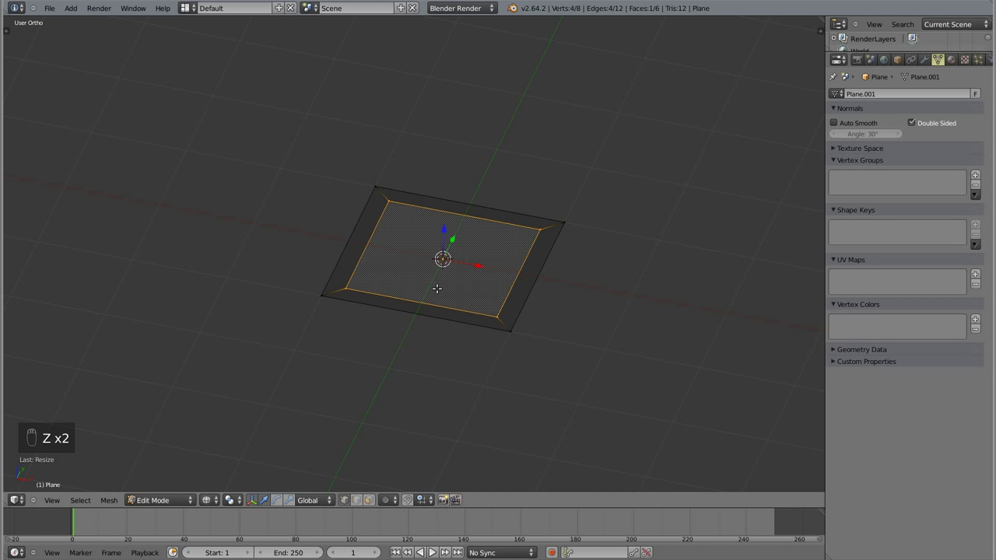
key(x)
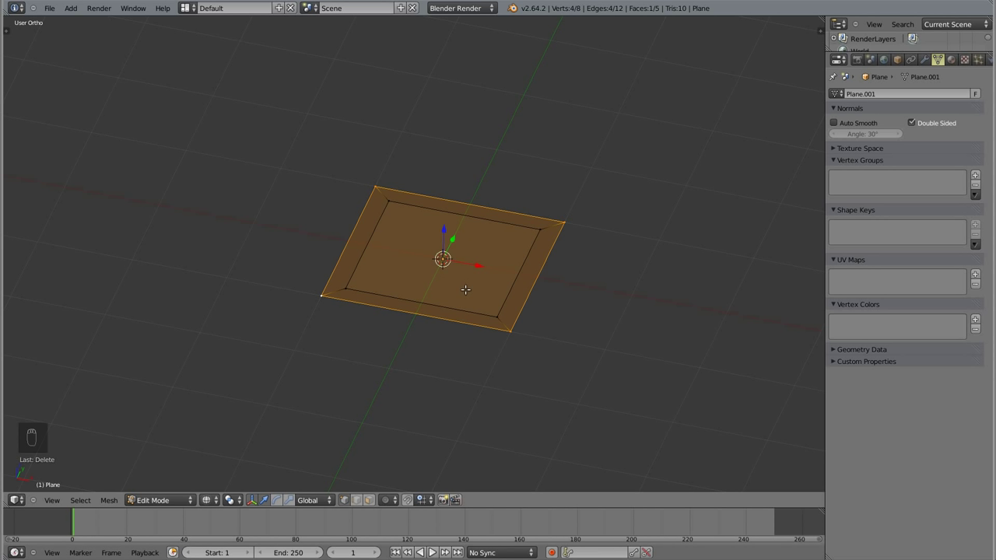
key(x)
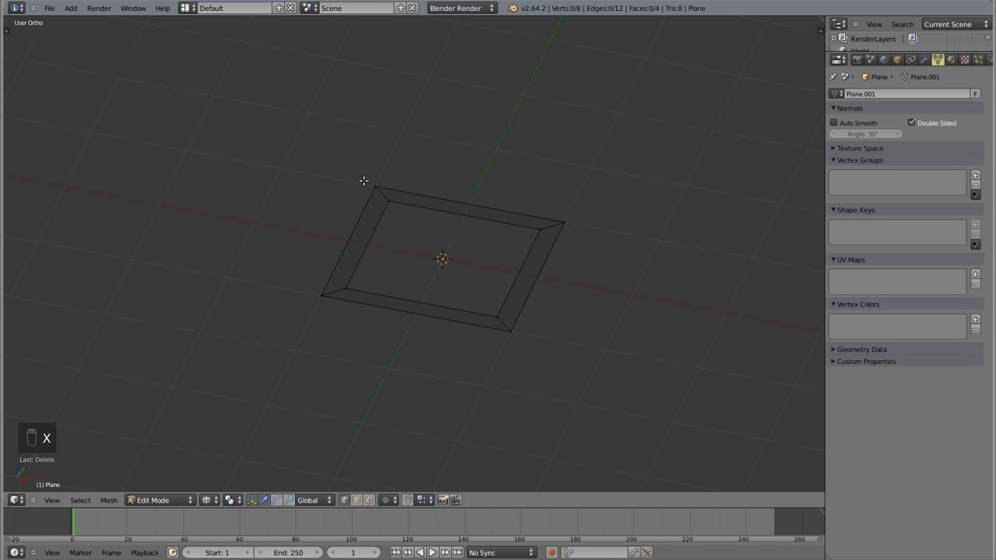
key(z)
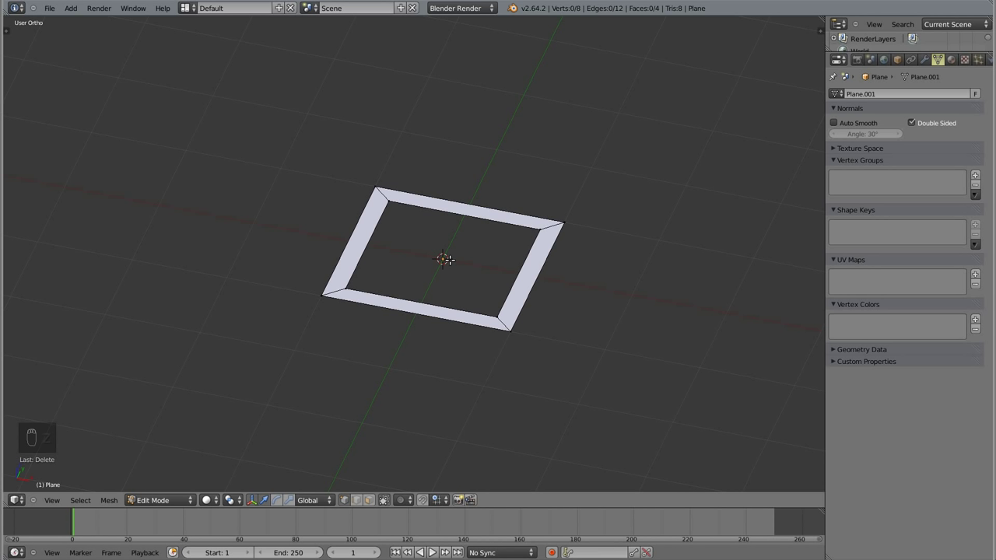
- Select the whole ring and line up a centred front view of it
key(a)
key(KP_1)
key(shift+c)
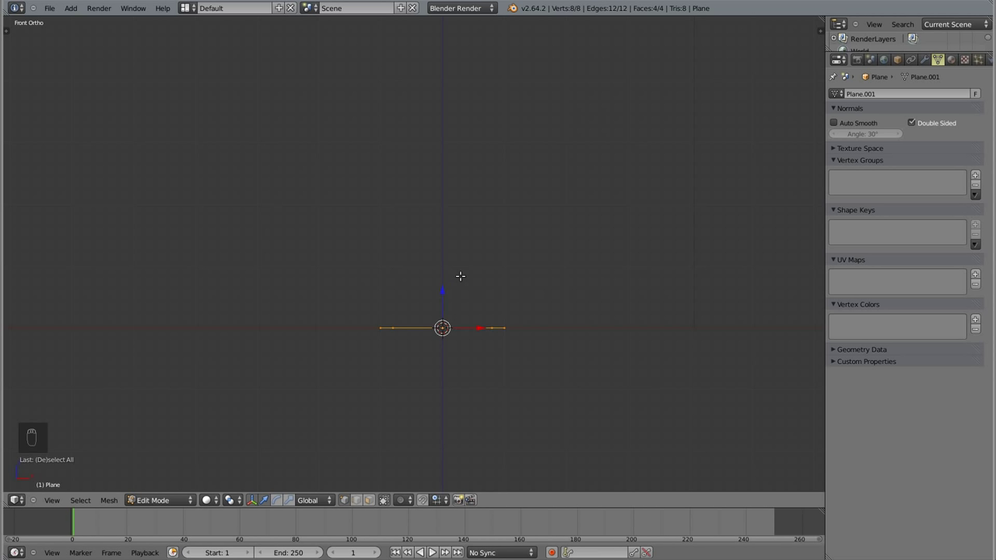
key(shift+d)
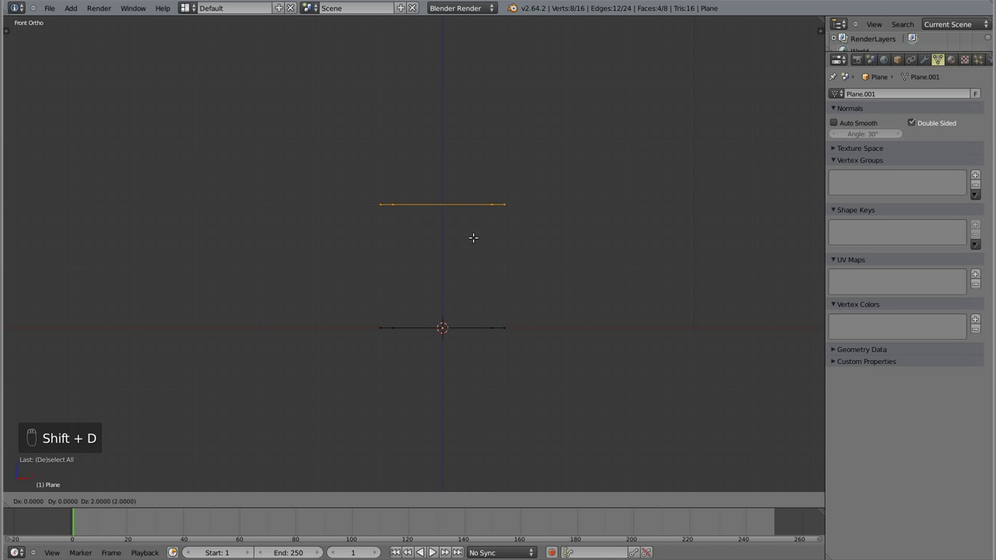
- Duplicate the frame, rotate the copy 90 degrees upright and move it into place as a side
key(shift+d)
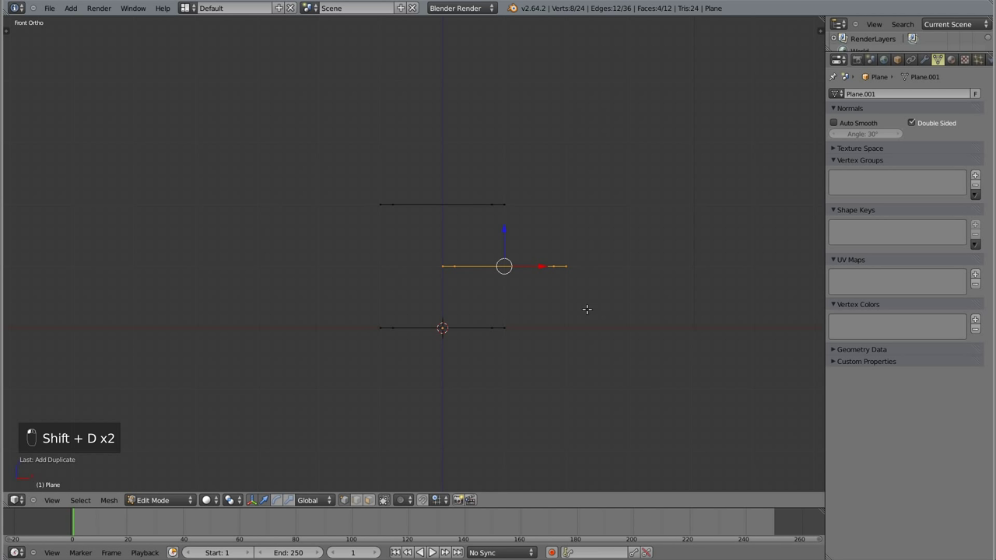
key(r)
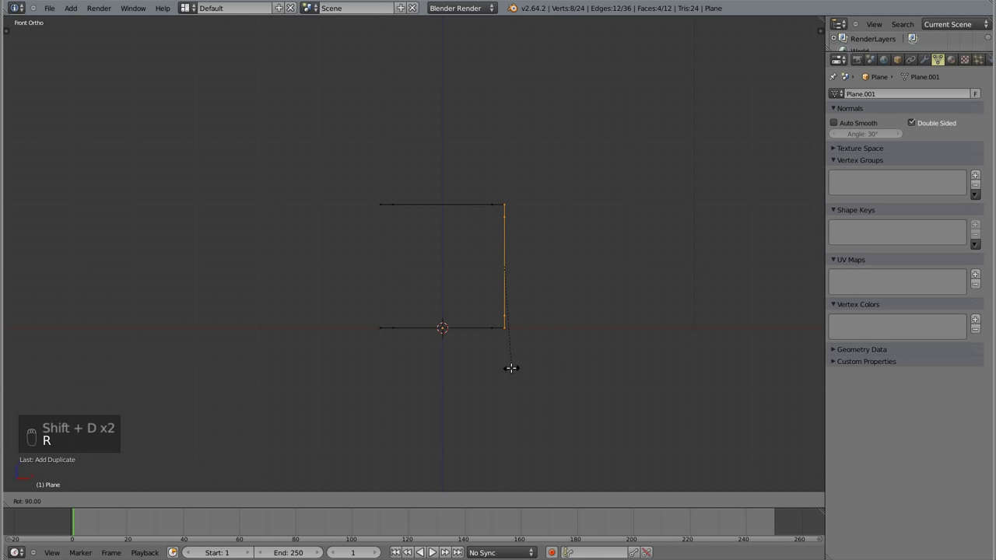
key(shift+d)
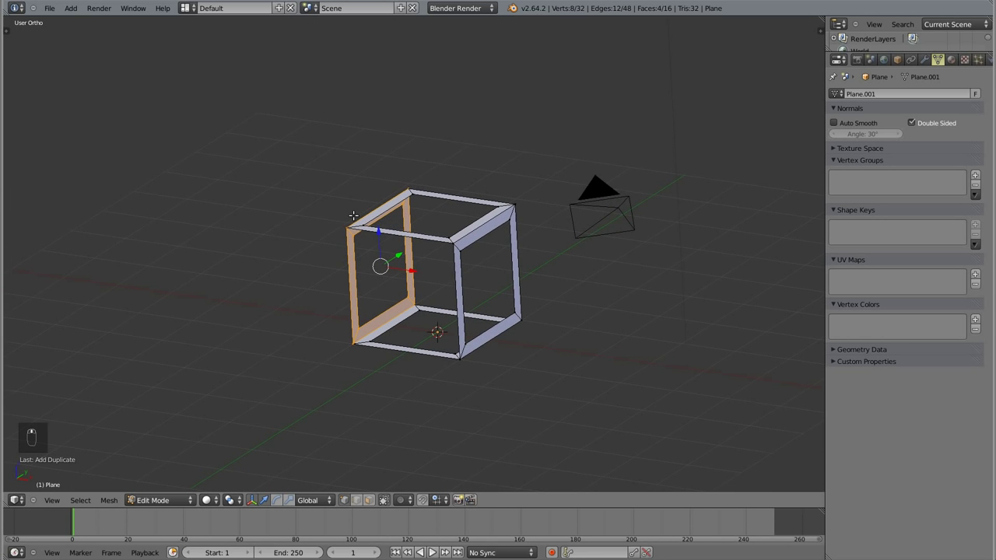
key(KP_7)
- Select one side frame in wireframe and duplicate it in place
key(a)
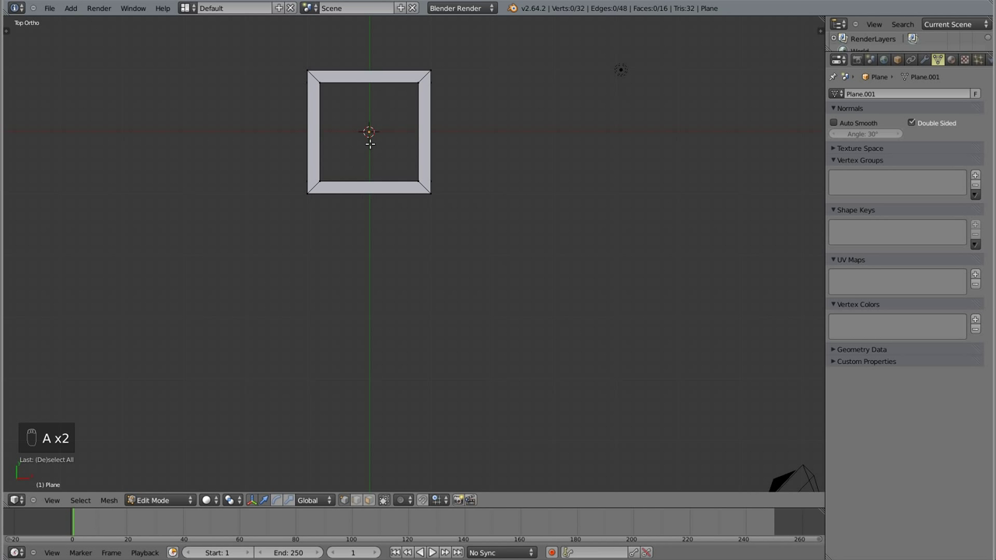
key(ctrl+z)
key(z)
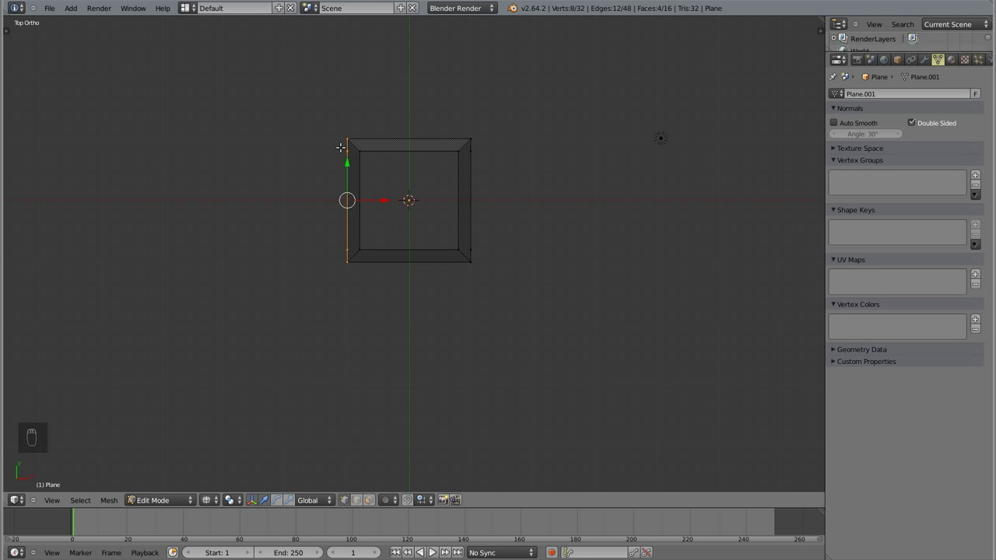
key(shift+d)
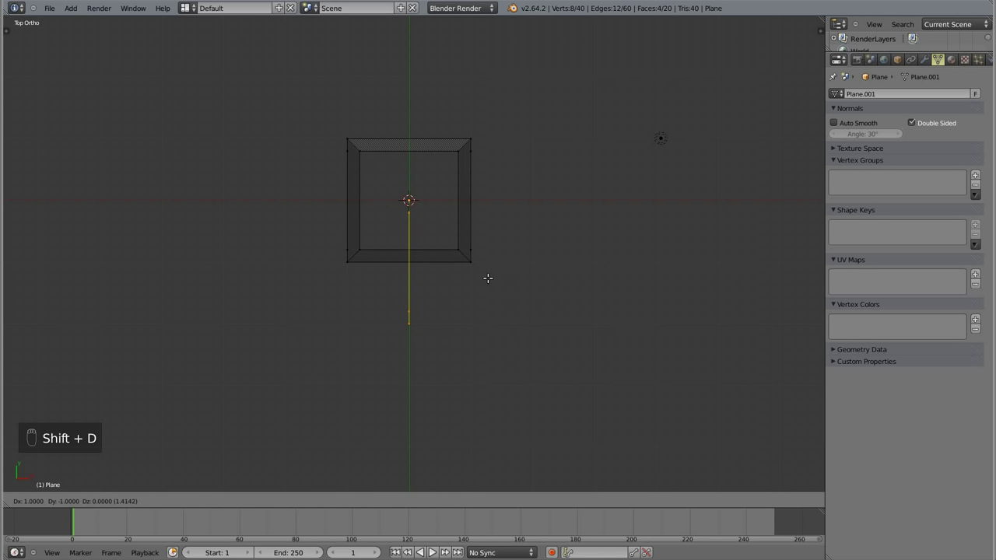
click(491, 282)
- Rotate the copy flat, move it to the bottom and add the opposite frame to close all six sides
key(r)
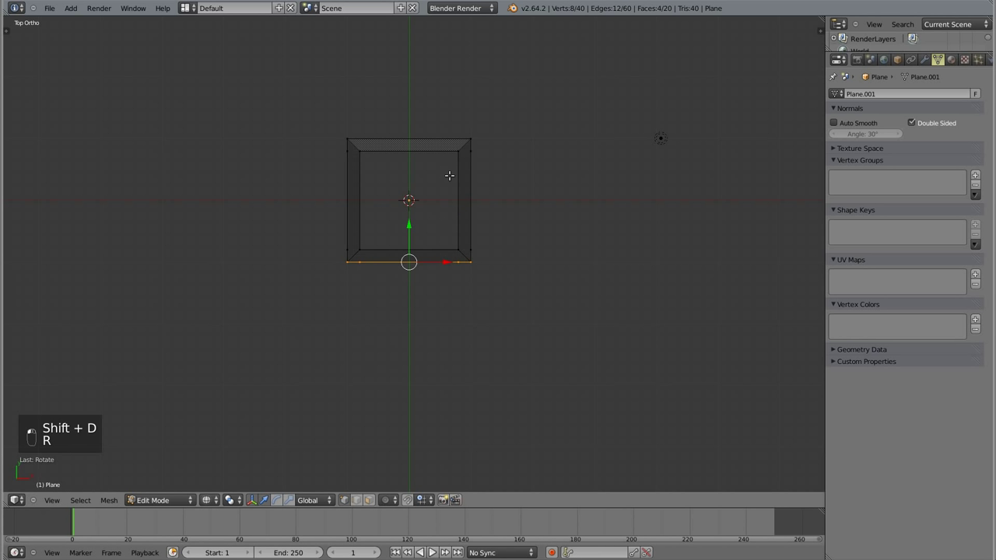
key(shift+d)
key(a)
key(z)
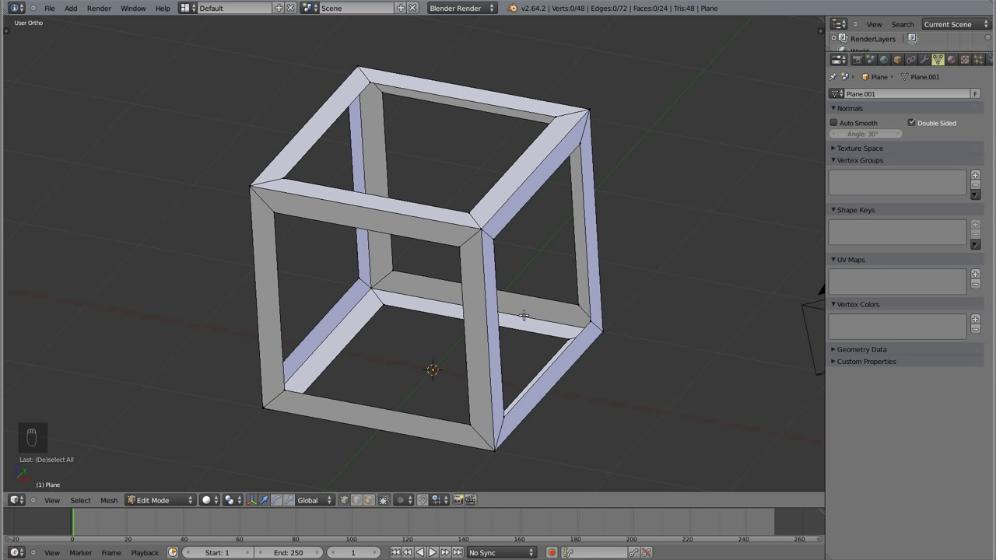
- Switch to Edge select mode and orbit around the frame to reach its inner bar edges
drag(371, 548, 560, 230)
key(ctrl+Tab)
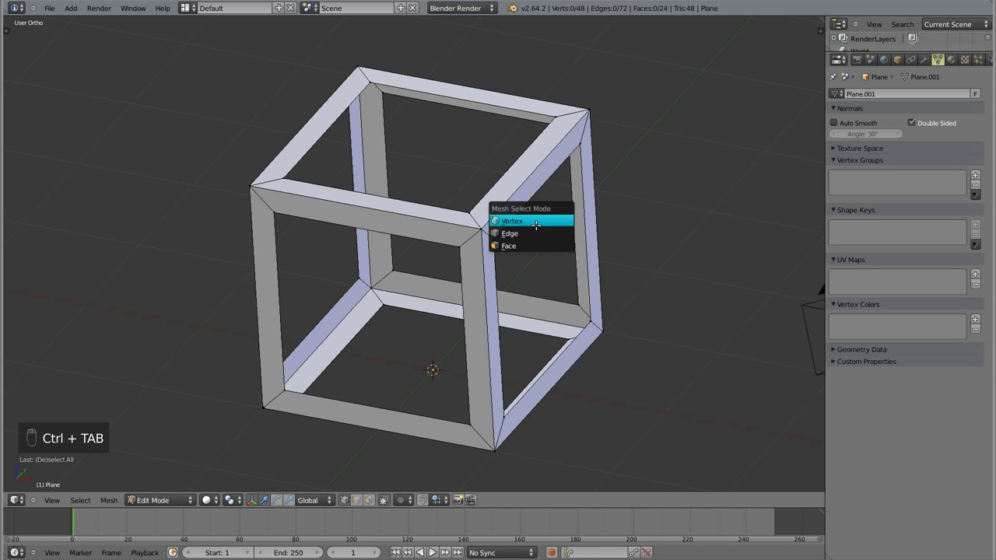
drag(538, 219, 559, 354)
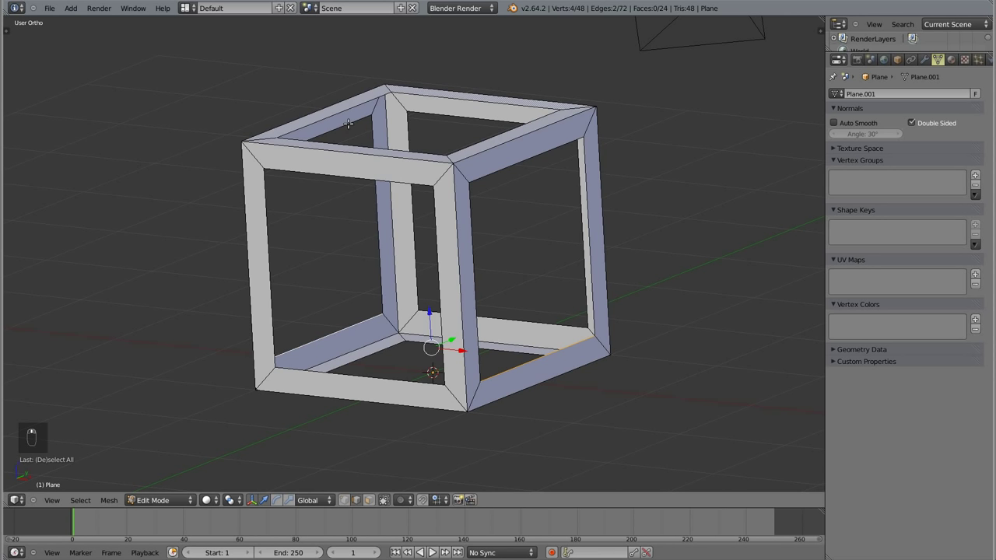
- Extrude the four selected inner edges and scale them inward to form inner walls
key(z)
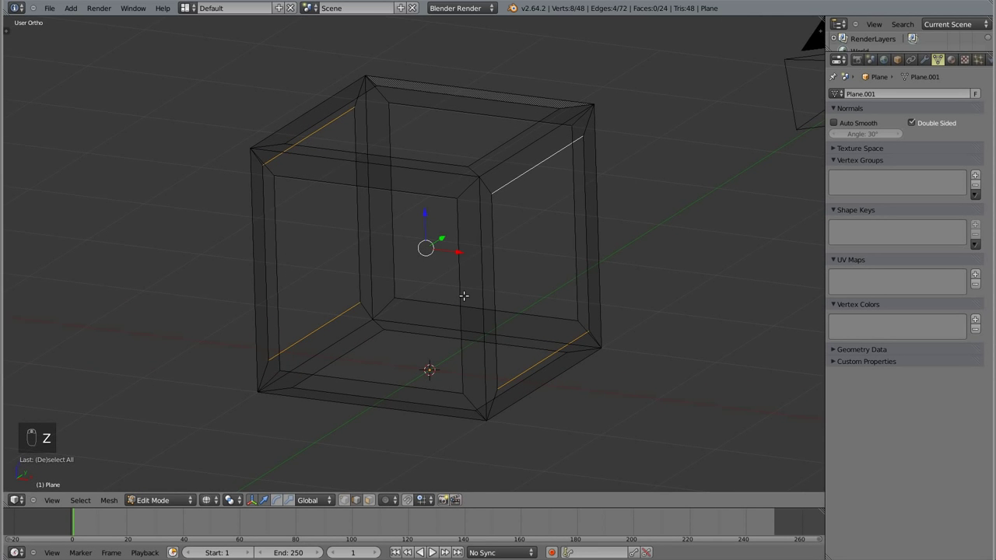
key(e)
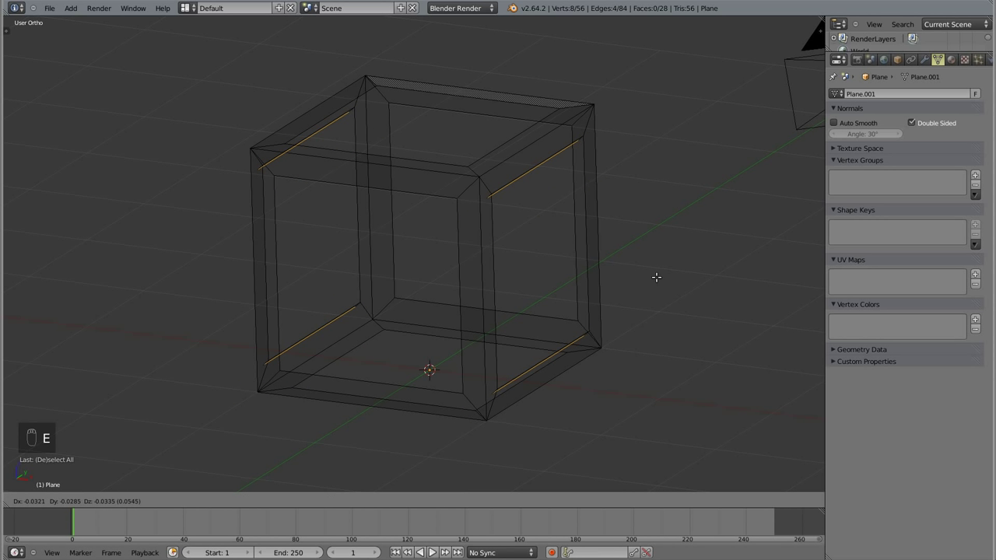
key(s)
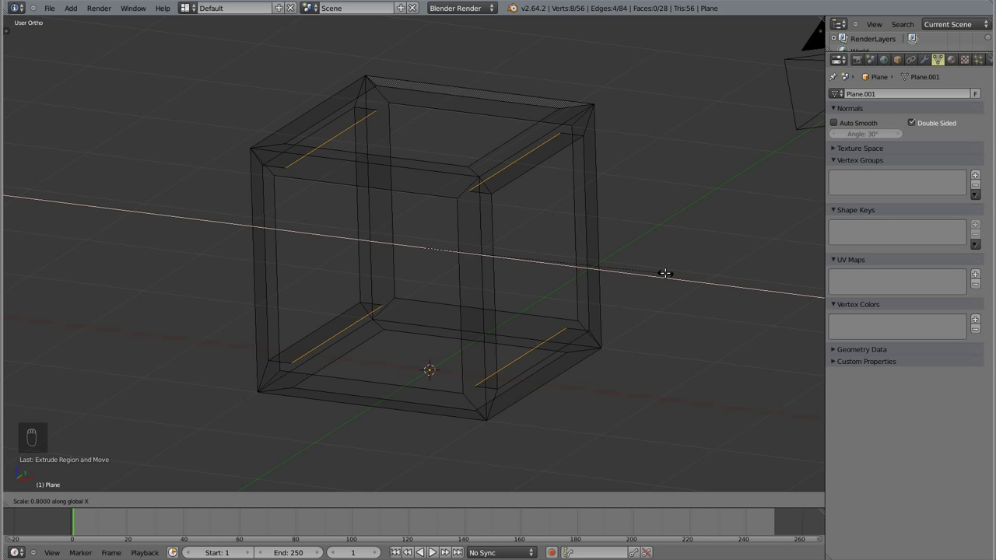
drag(668, 272, 636, 322)
- Extrude and scale two more sets of inner edges inward along their axes, then return to solid
key(e)
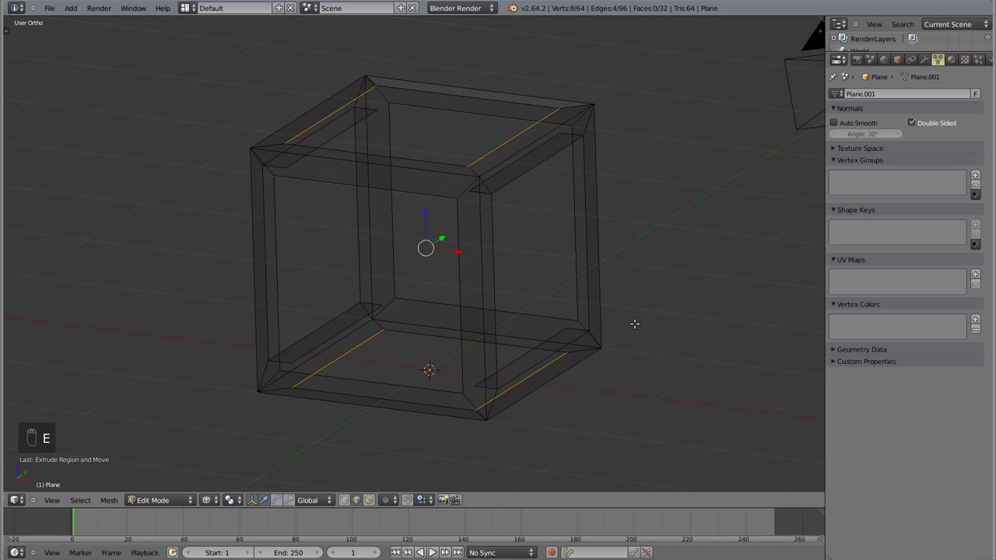
key(s)
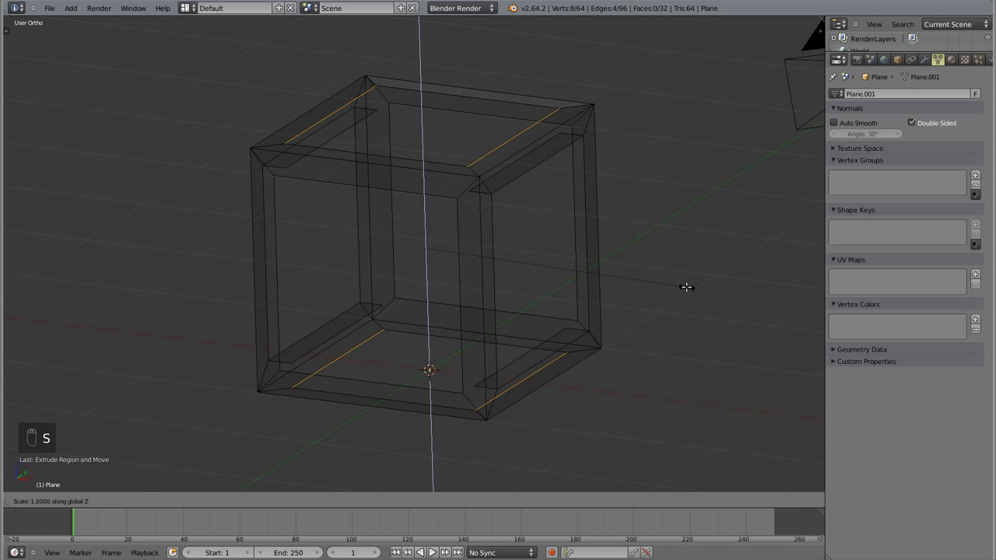
click(639, 280)
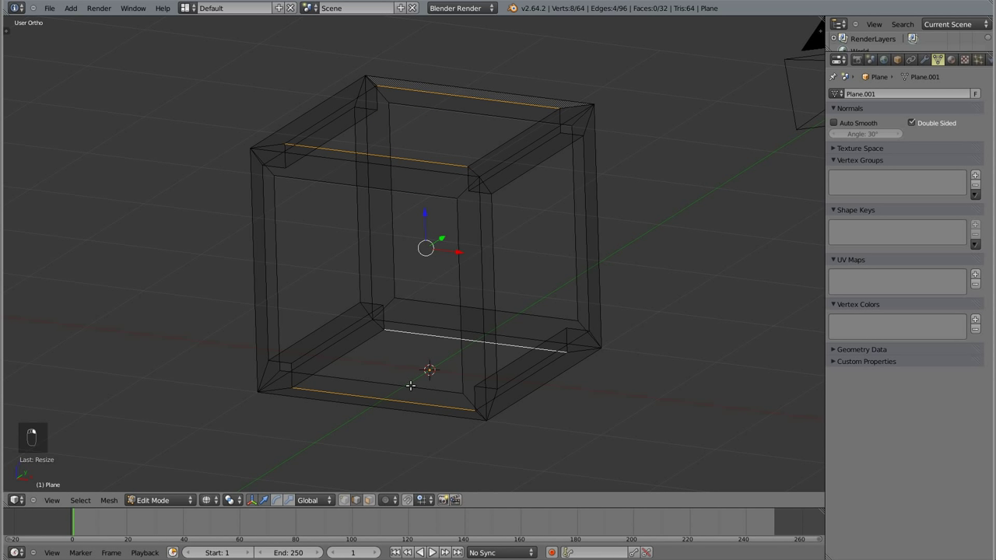
key(e)
key(s)
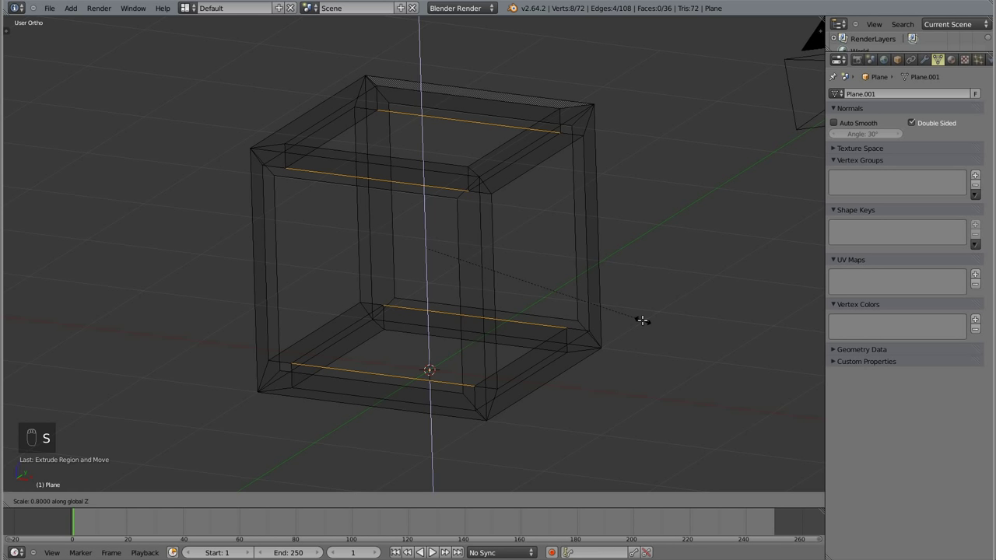
key(a)
key(z)
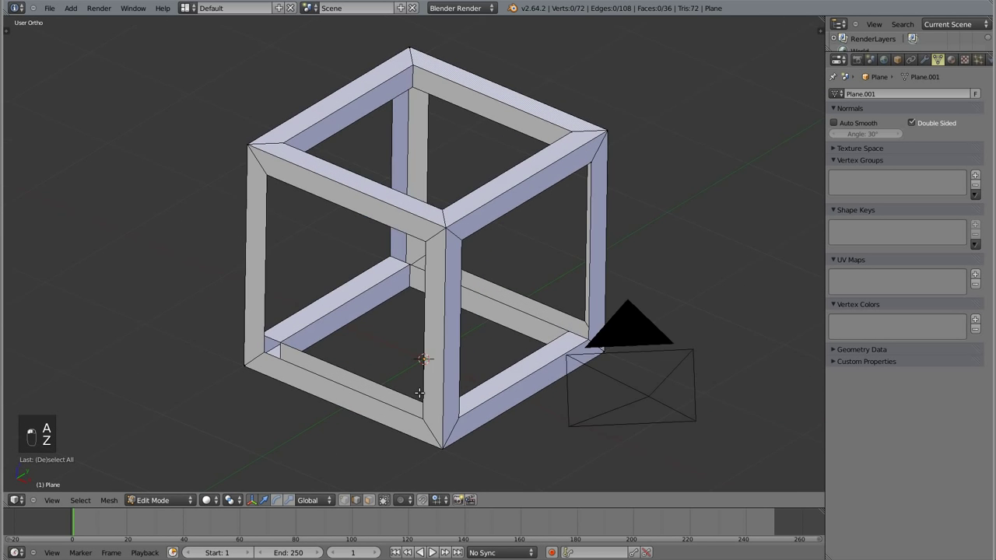
- Orbit around the cube frame in wireframe to reach the back vertical edges
middle_click(460, 142)
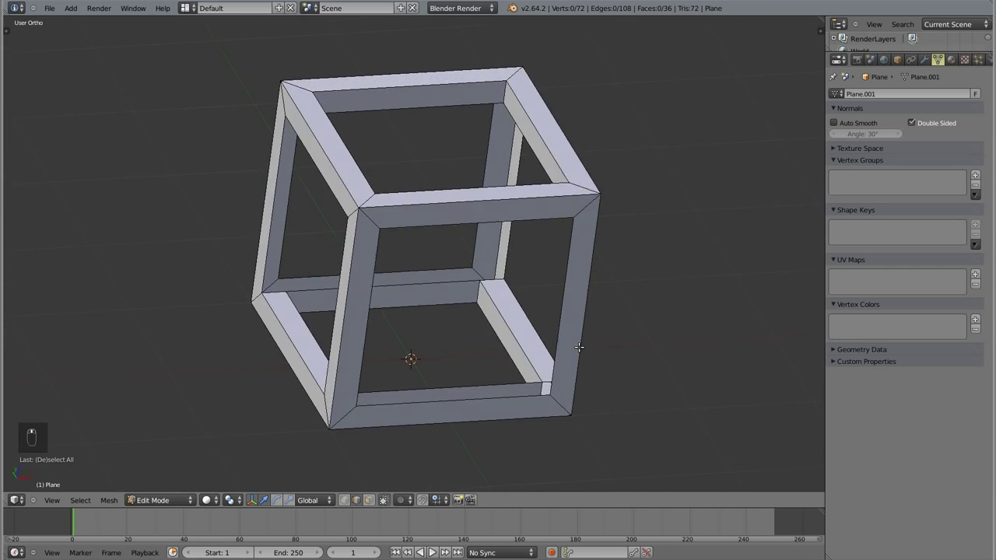
drag(473, 342, 270, 208)
key(a)
key(z)
key(a)
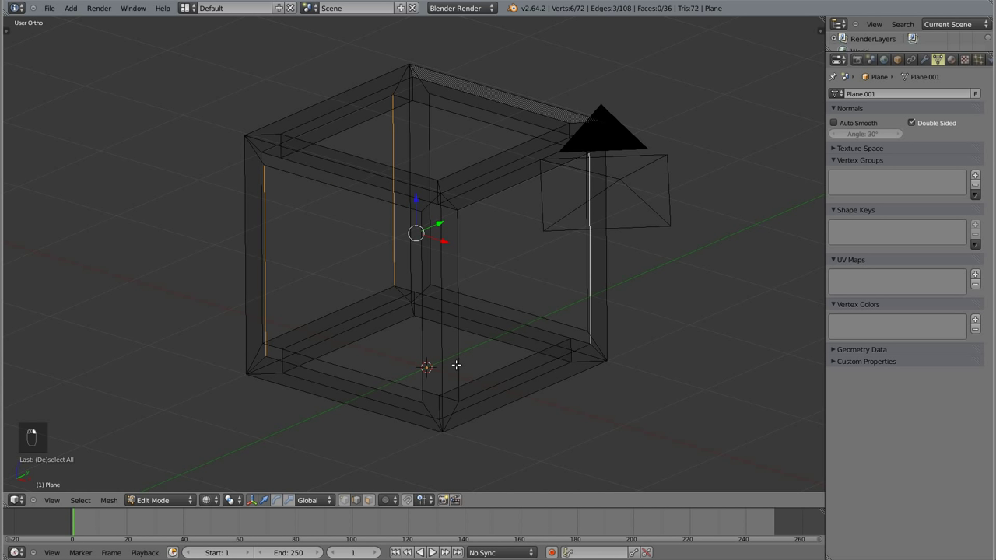
drag(498, 375, 314, 382)
drag(315, 382, 413, 413)
drag(413, 413, 455, 410)
drag(454, 410, 337, 343)
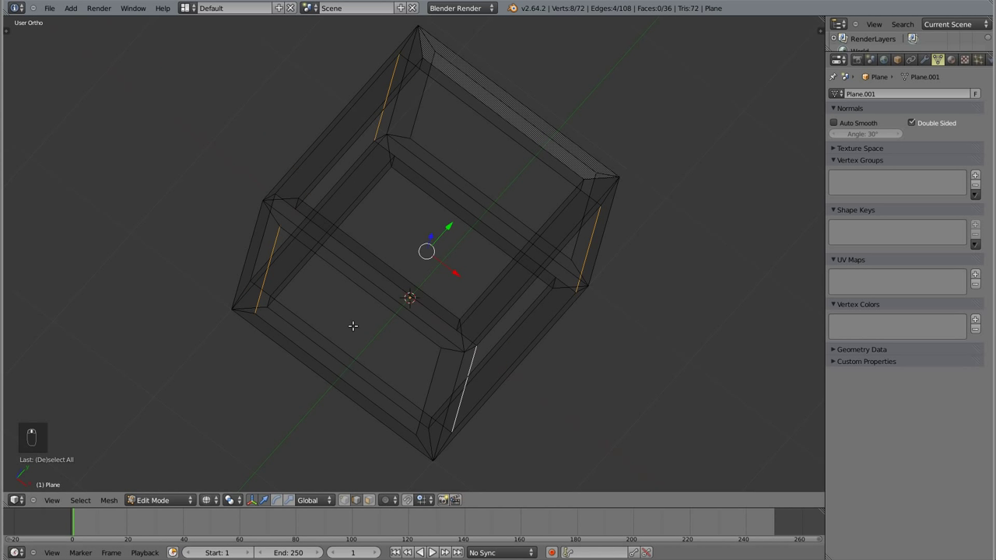
drag(298, 218, 422, 359)
drag(494, 211, 568, 297)
- Extrude four vertical edges and scale them inward, checking the result in solid view
key(e)
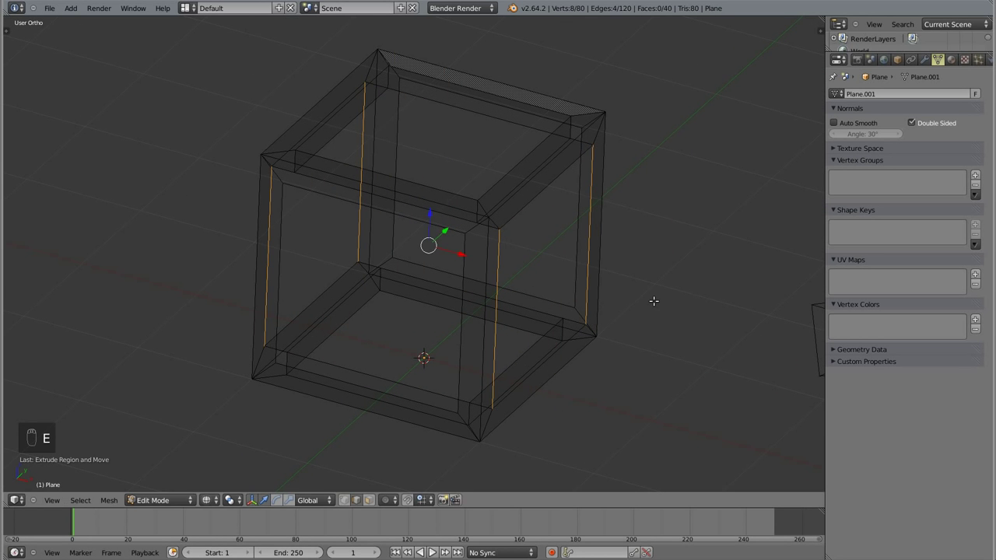
key(s)
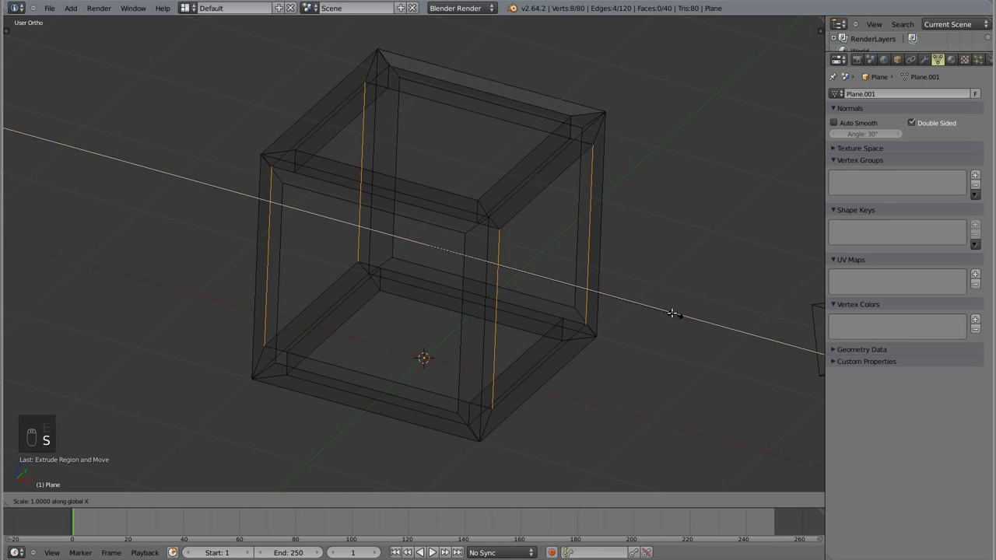
click(630, 296)
middle_click(484, 374)
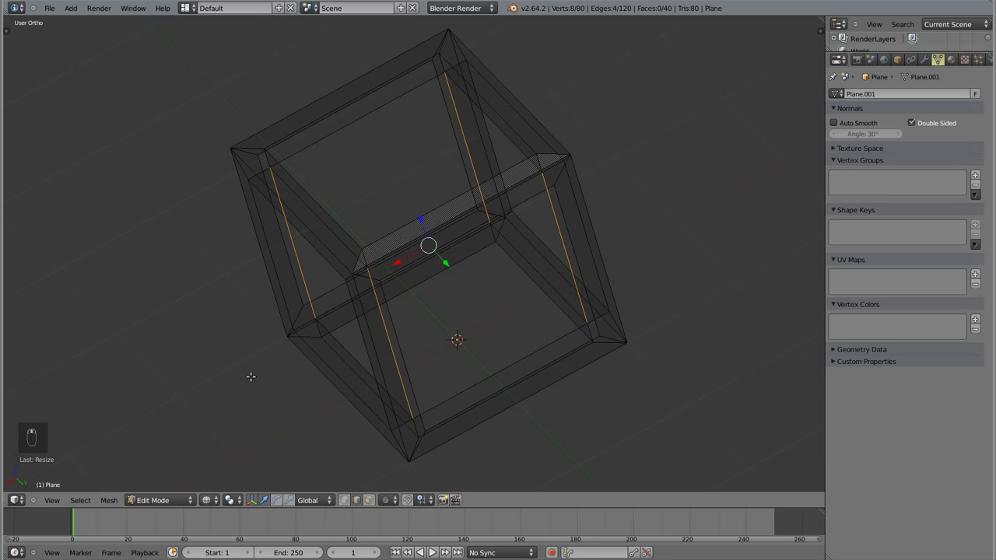
key(z)
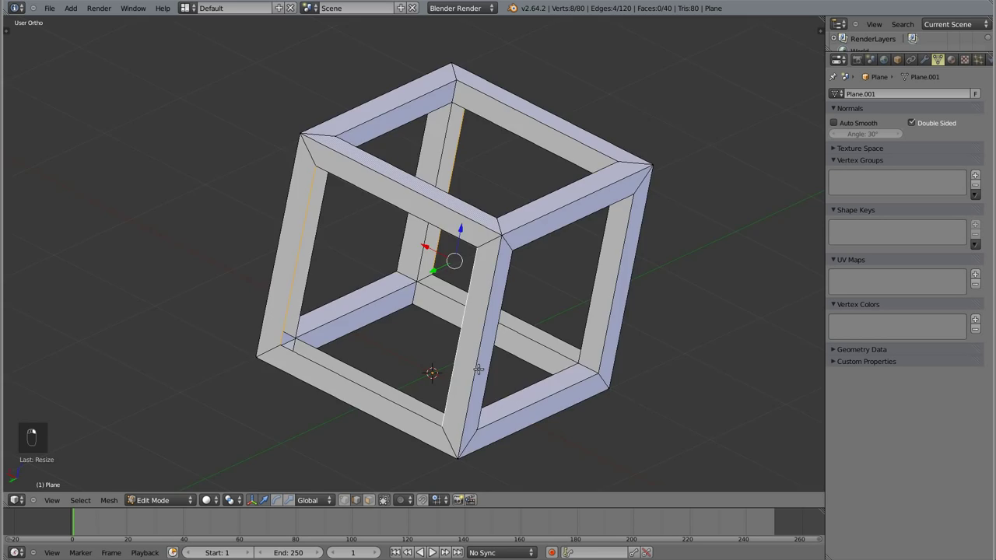
key(z)
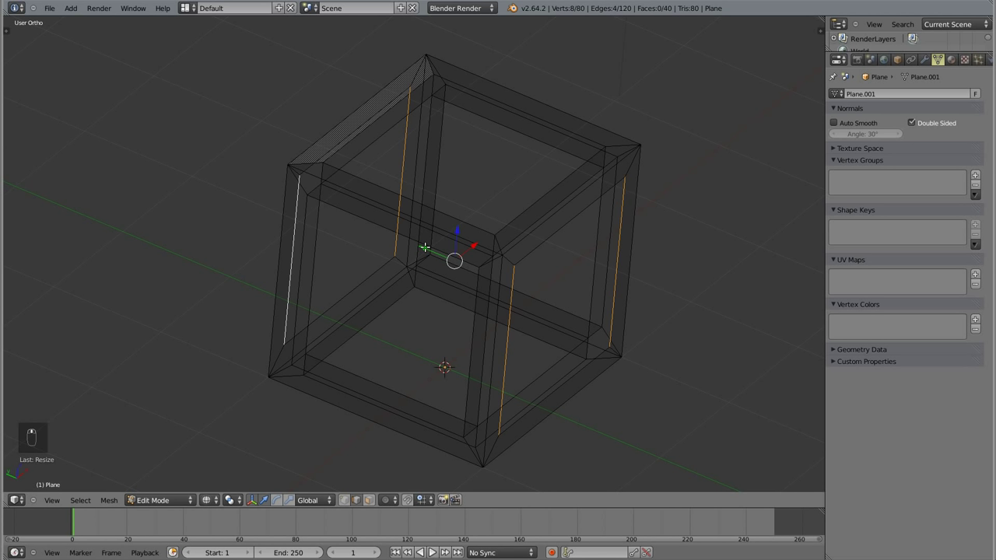
- Extrude the remaining vertical edges and scale them inward to finish the inner walls
key(e)
key(s)
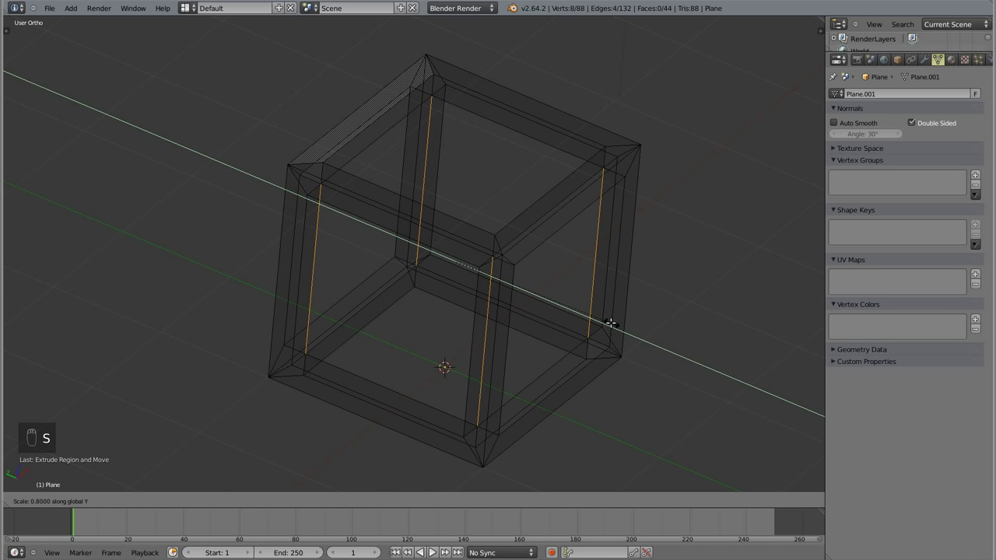
click(614, 322)
key(a)
key(z)
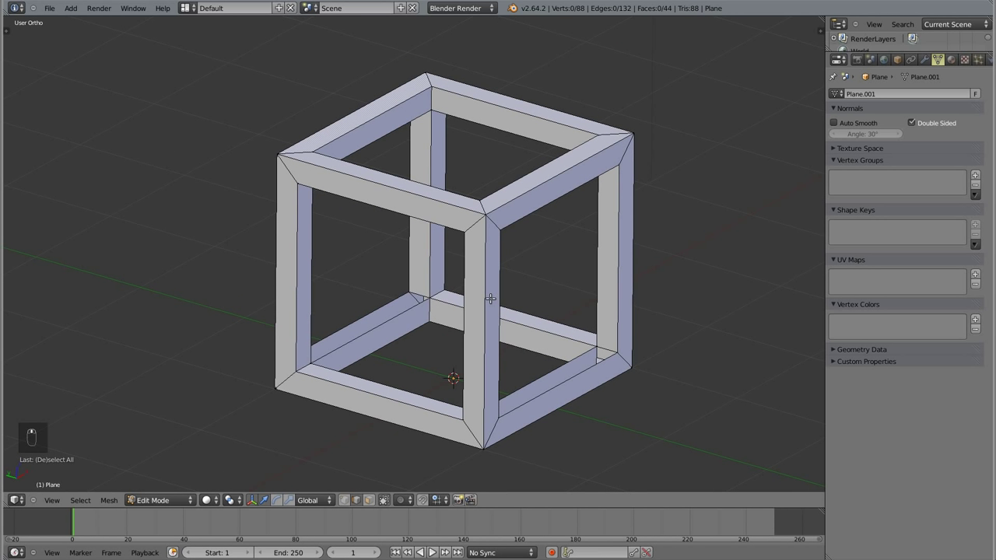
- Fill the frame's remaining open gaps with faces and select the whole mesh
key(f)
key(f)
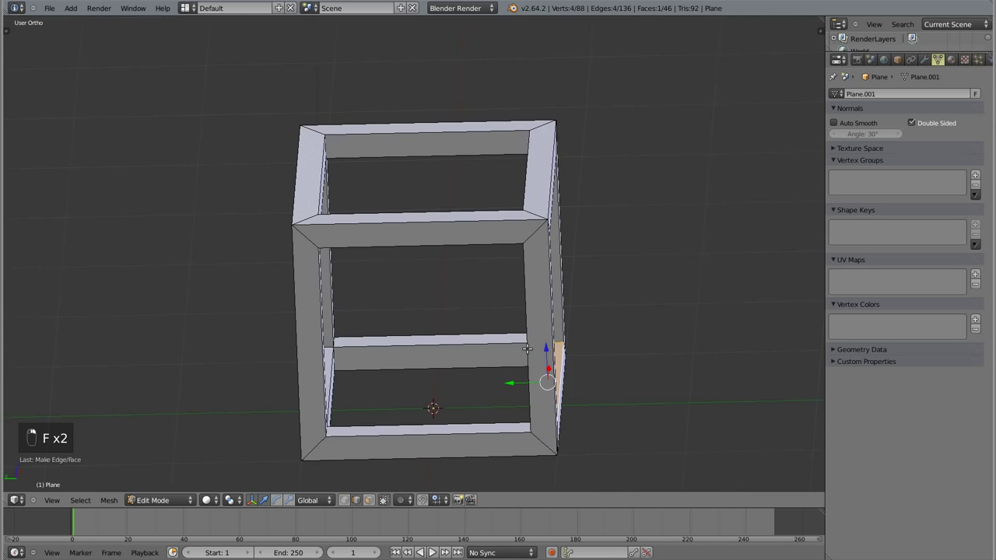
middle_click(394, 306)
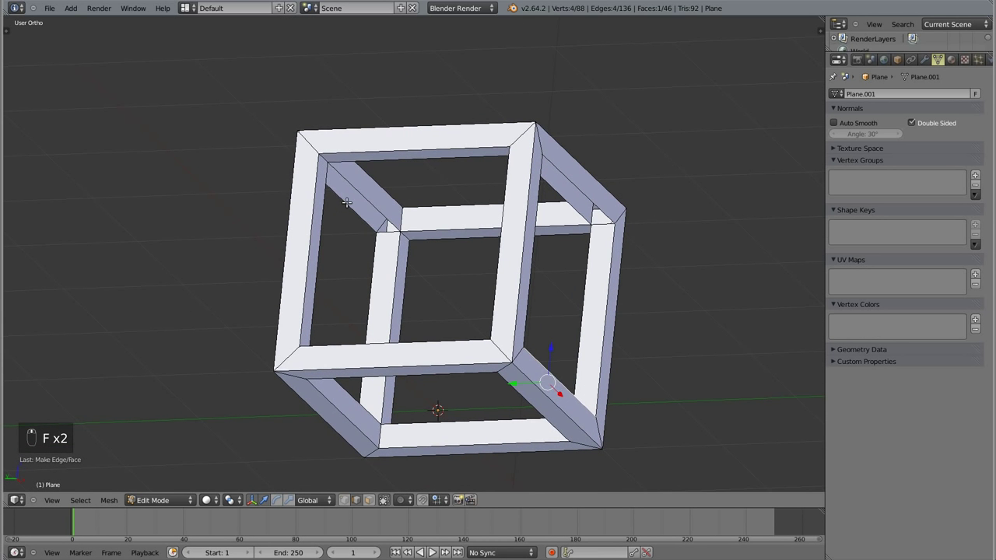
key(f)
key(a)
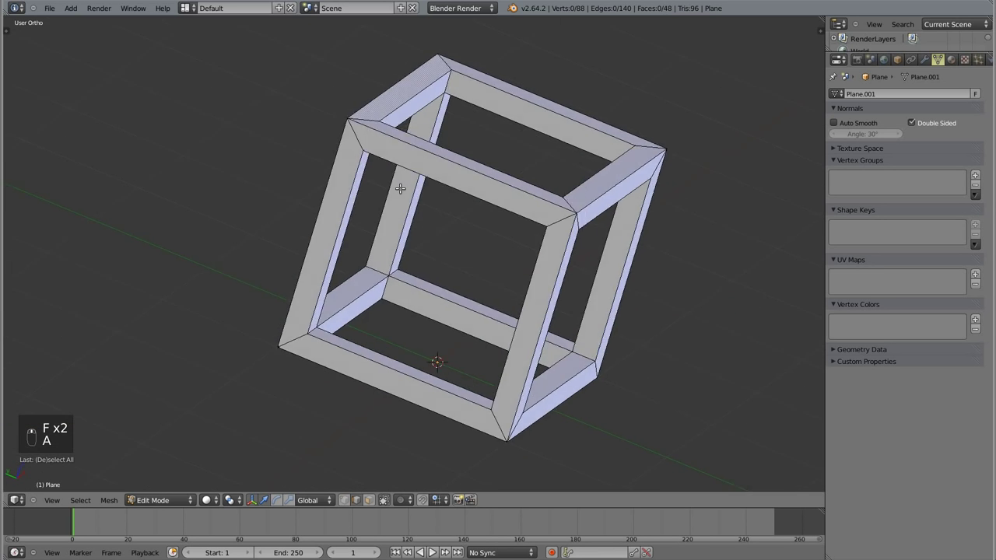
- Select all and undo a mistaken Subdivide picked from the Specials menu
key(a)
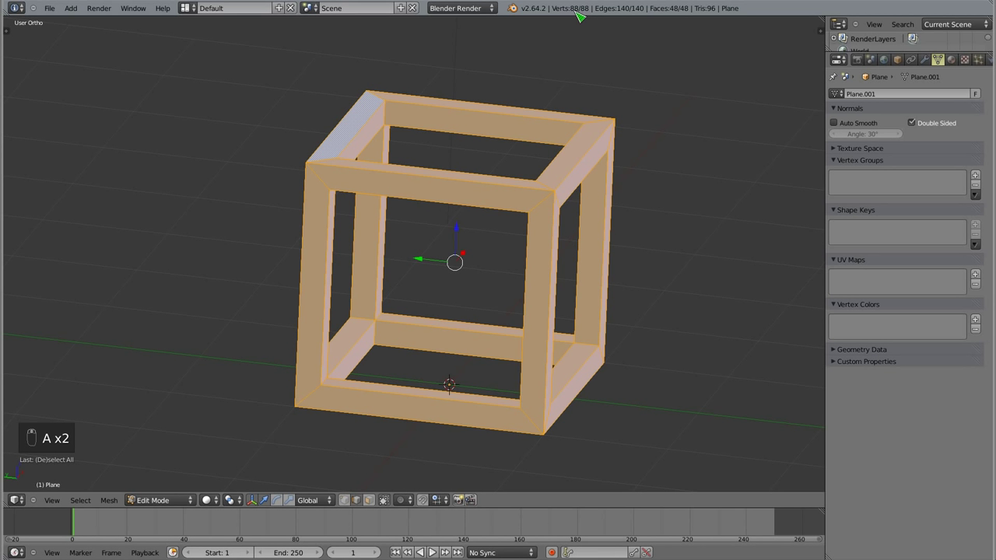
key(w)
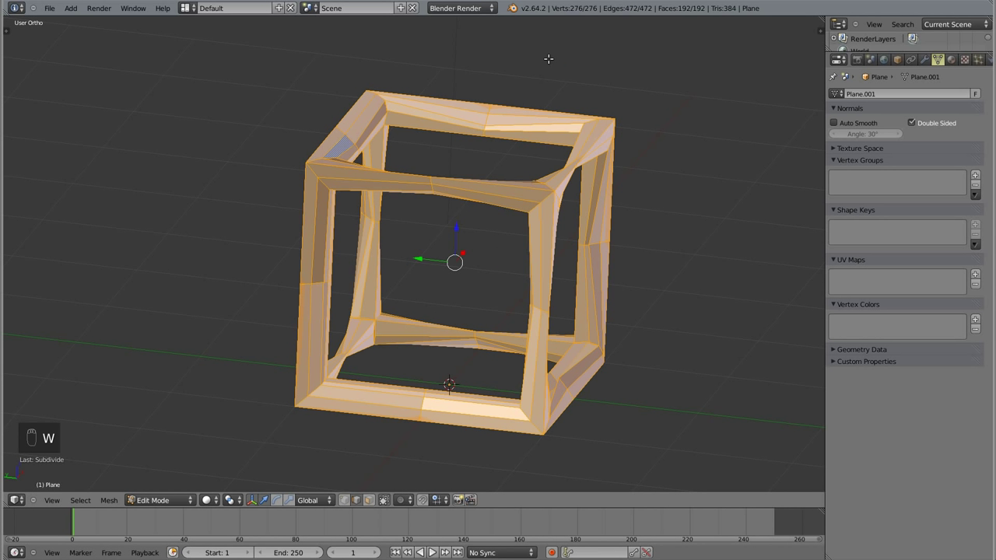
key(w)
key(ctrl+z)
key(w)
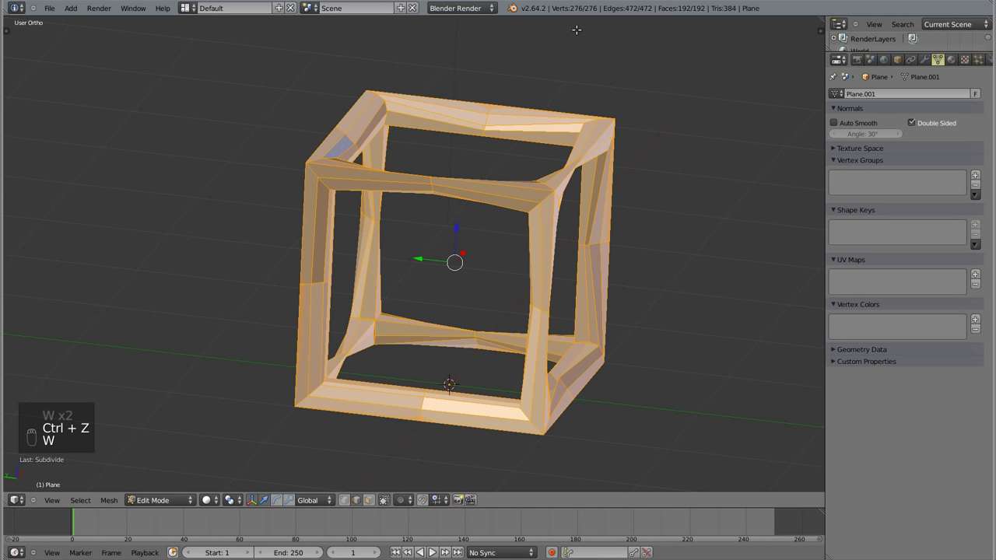
key(Escape)
key(ctrl+z)
- Remove Doubles to merge 48 duplicate vertices, then return to Object Mode
key(w)
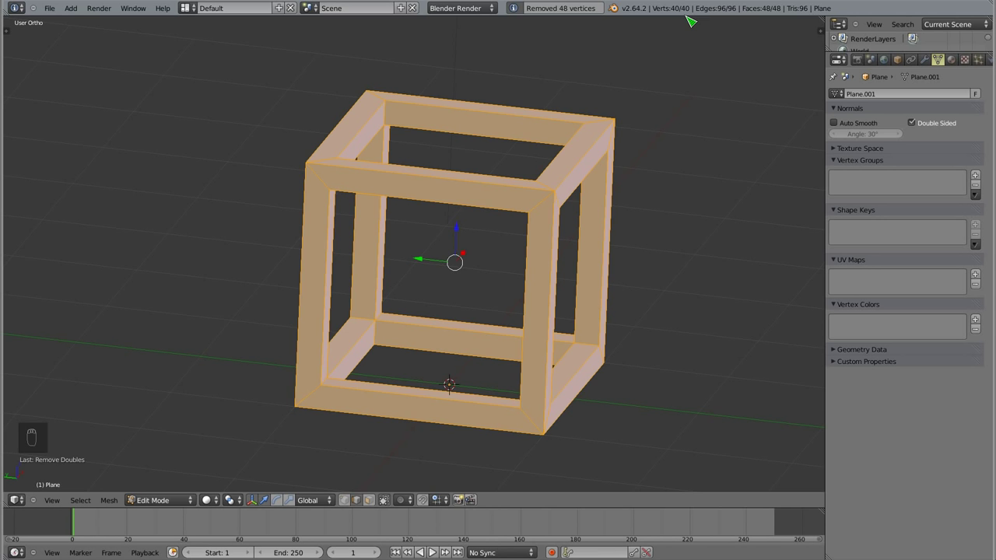
key(Tab)
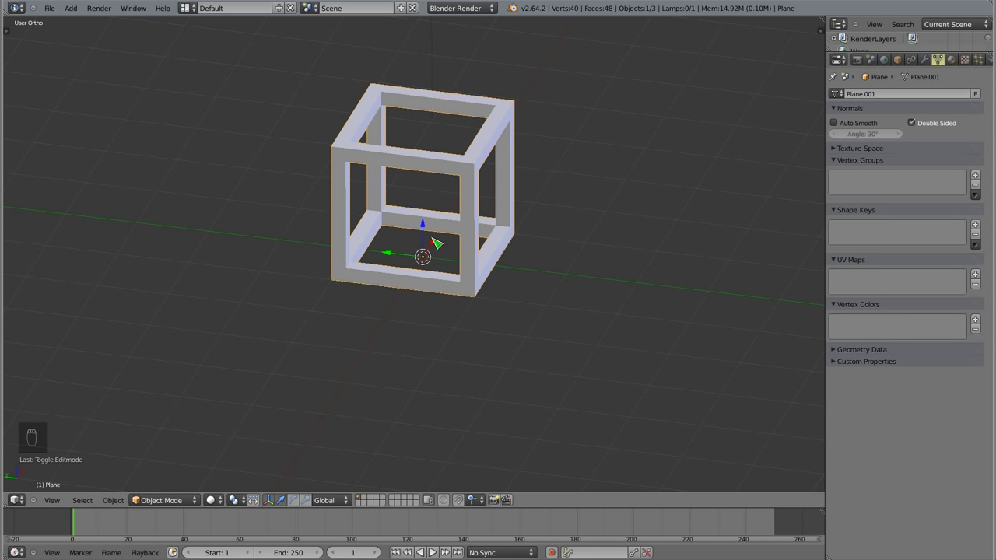
- Delete the frame, add a new plane and view it from the top in Edit Mode
key(x)
key(shift+a)
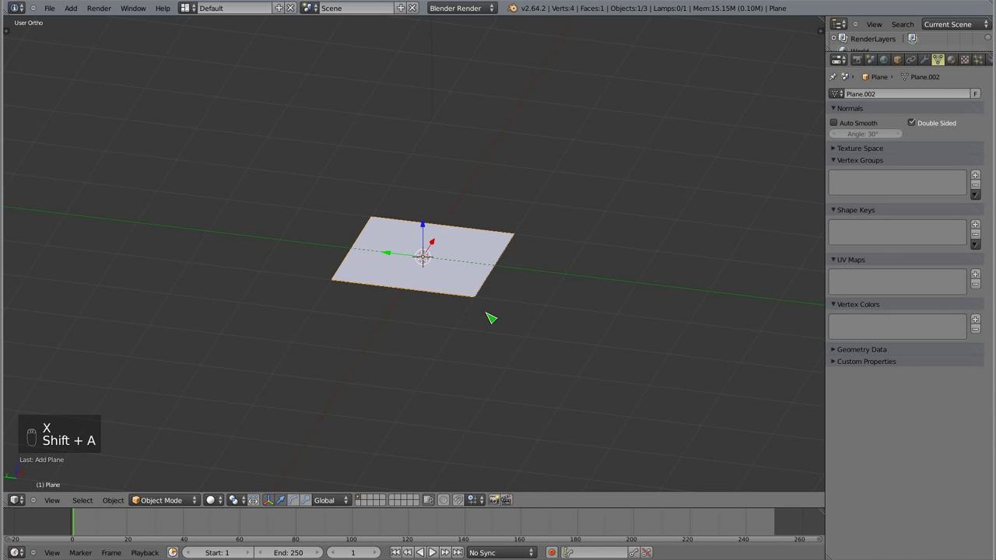
key(Tab)
key(KP_7)
- Select one side of the plane and scale it in to squash it into a thin strip
key(Tab)
key(Tab)
drag(501, 181, 421, 152)
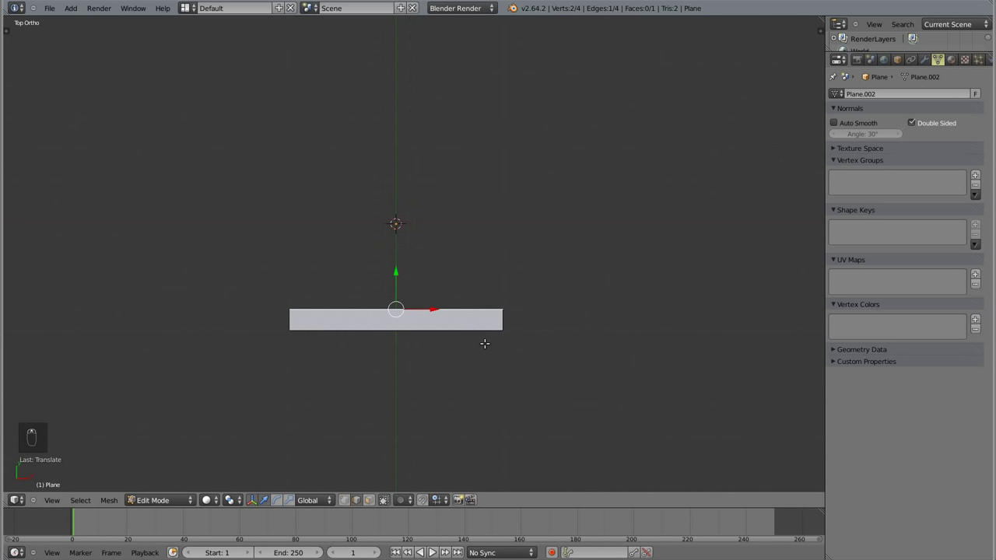
key(s)
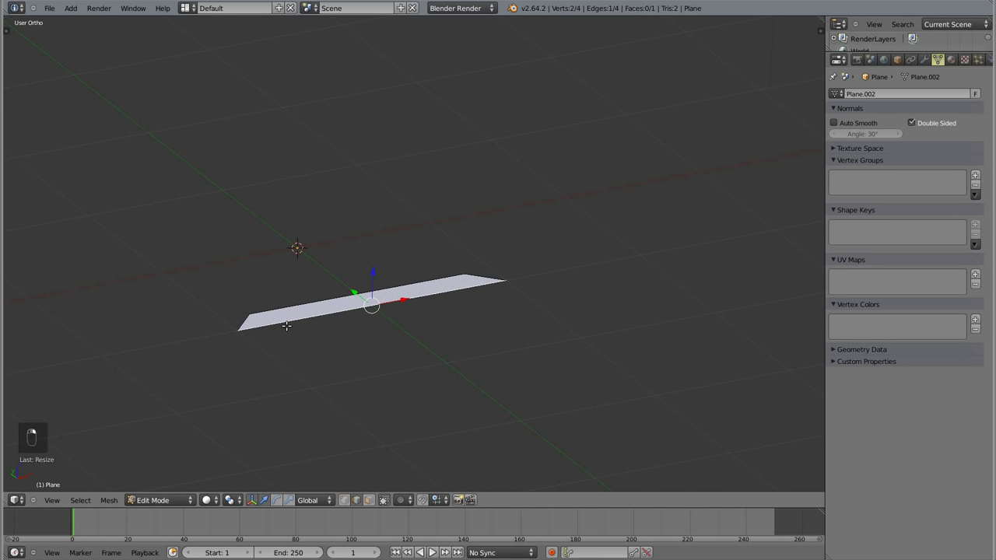
key(KP_1)
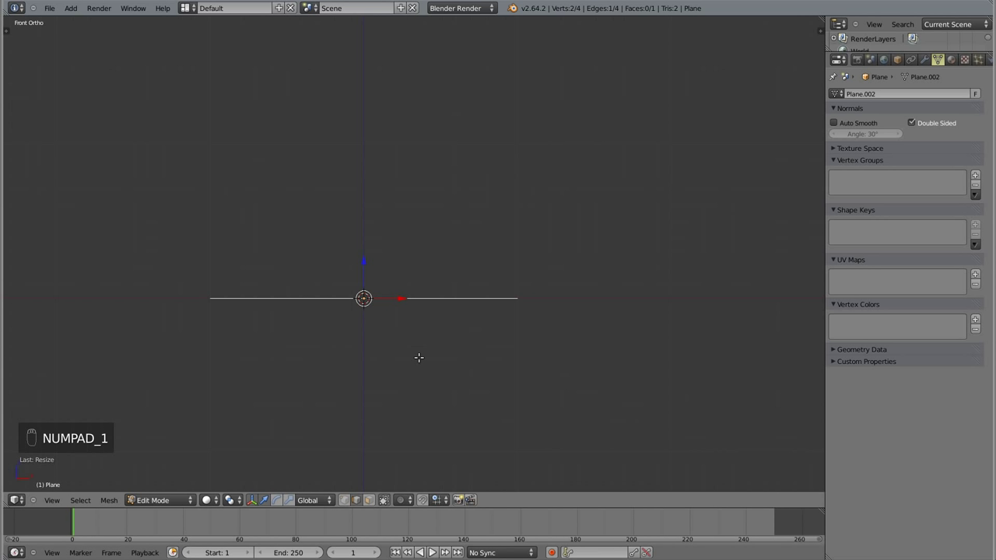
- Extrude the strip and scale the new edge to thicken it into a bar
key(e)
key(s)
key(a)
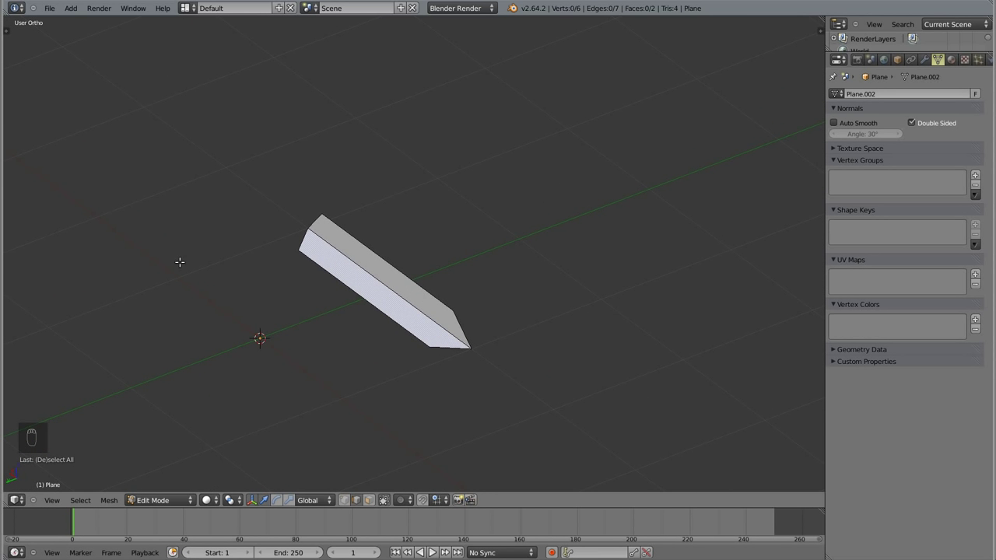
drag(367, 396, 571, 287)
key(KP_7)
- Extrude and place the end vertices, fill the mitred end face and select the whole bar
key(e)
click(536, 389)
middle_click(674, 337)
click(419, 339)
key(f)
key(a)
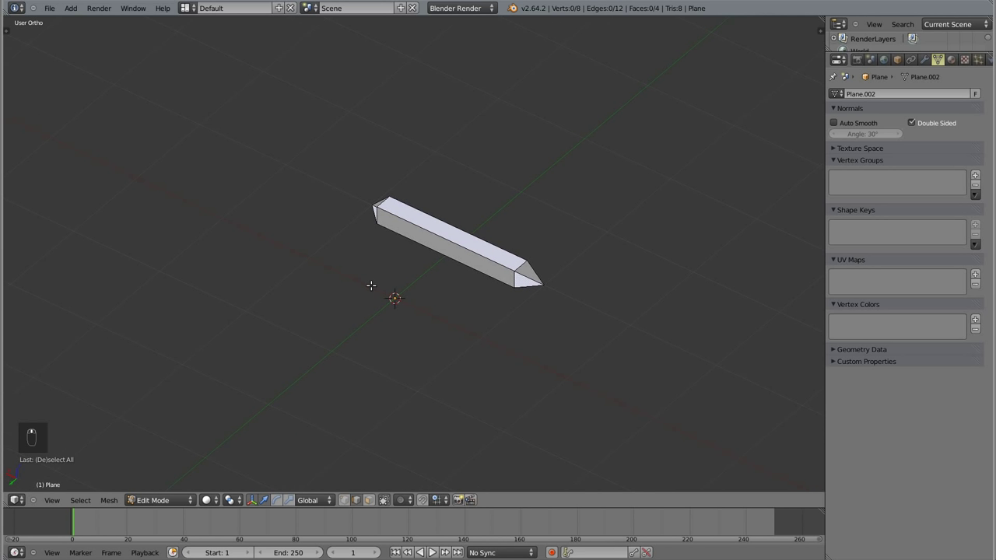
key(a)
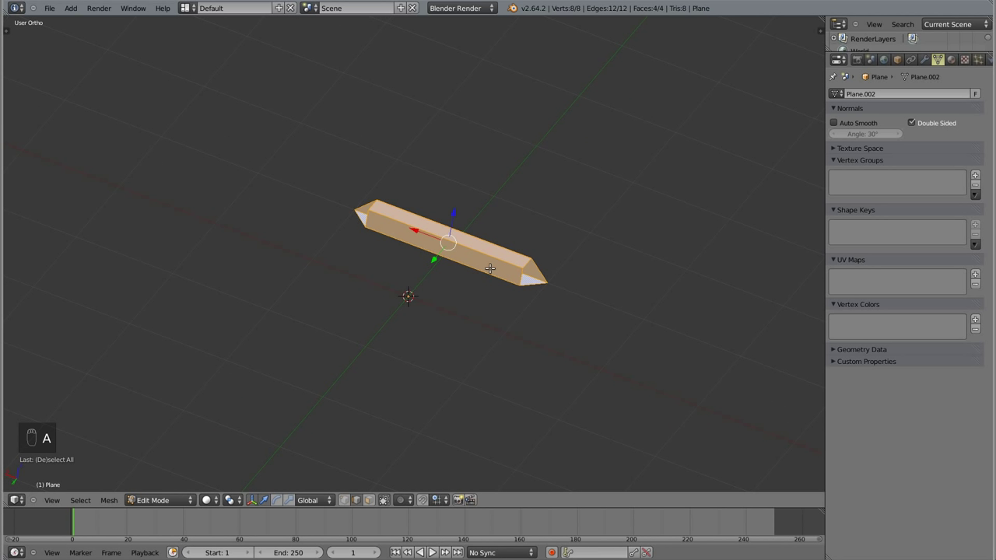
- From top view, set the pivot to the 3D cursor at centre and duplicate the first bar 90° around it
key(KP_1)
key(KP_7)
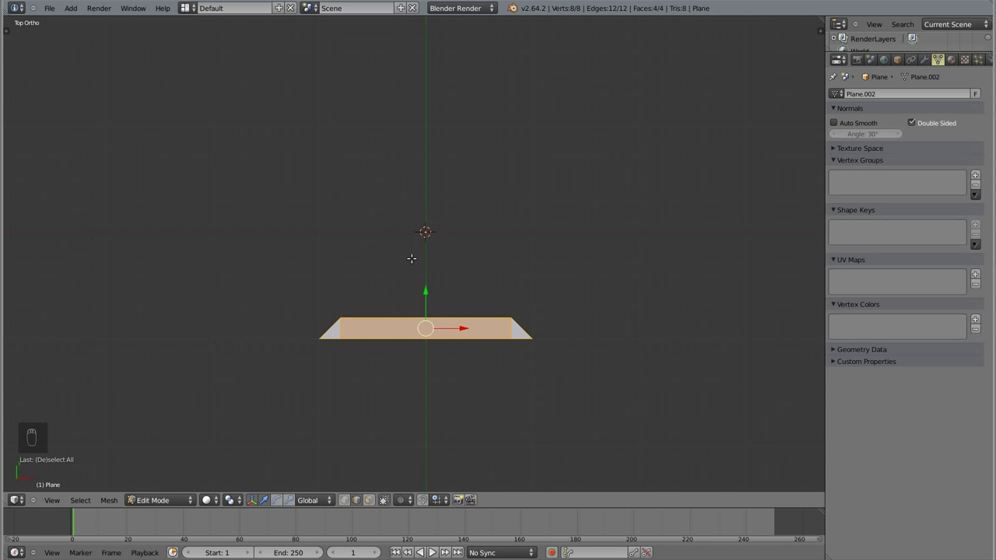
key(r)
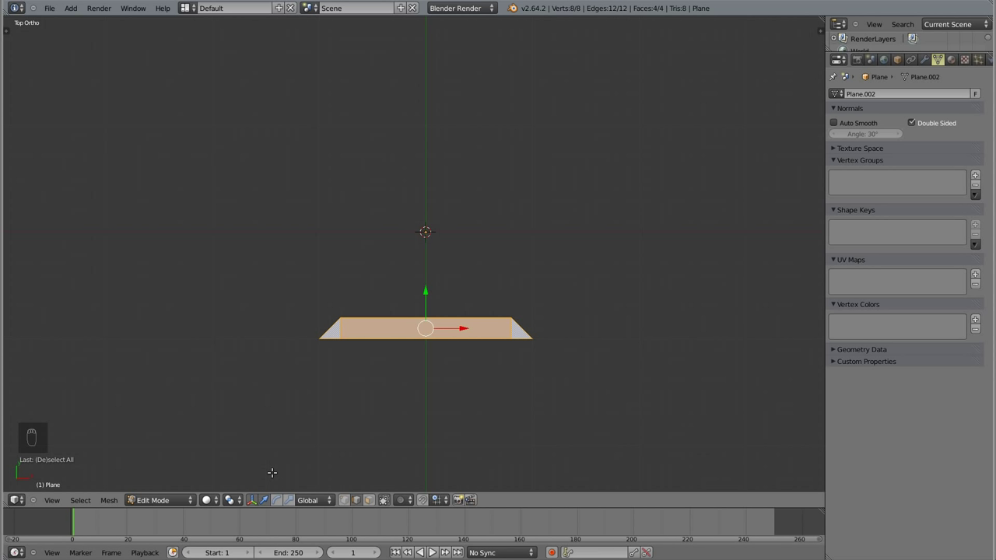
key(.)
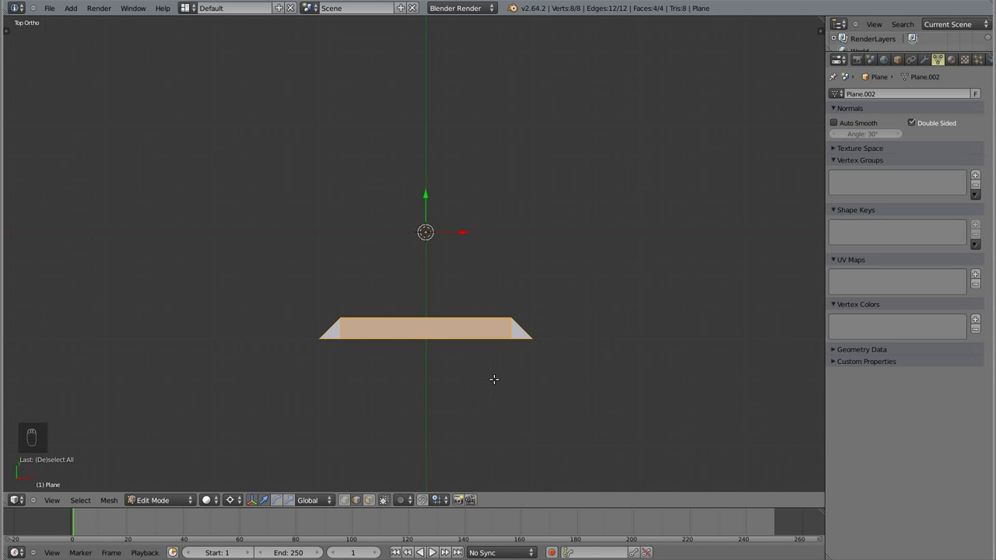
key(shift+d)
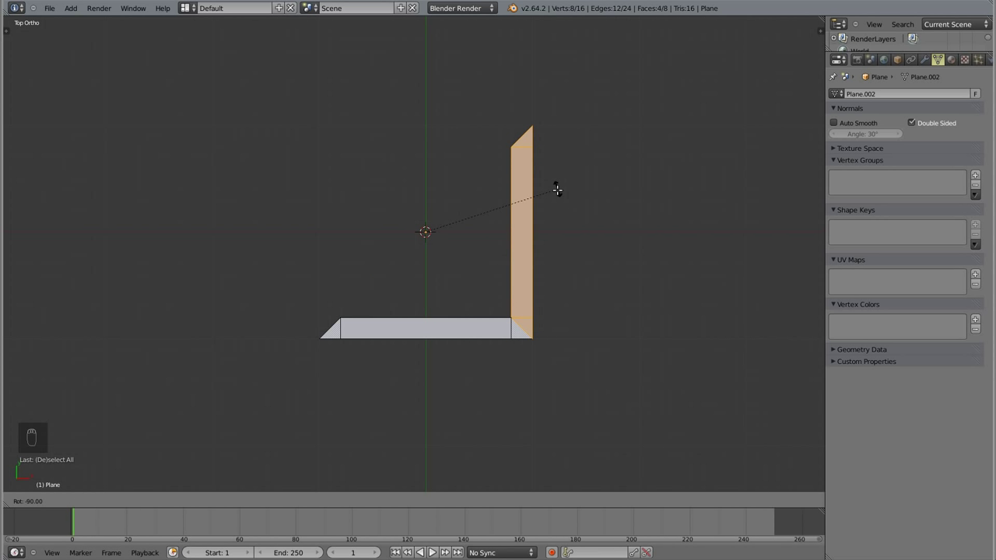
drag(560, 190, 347, 174)
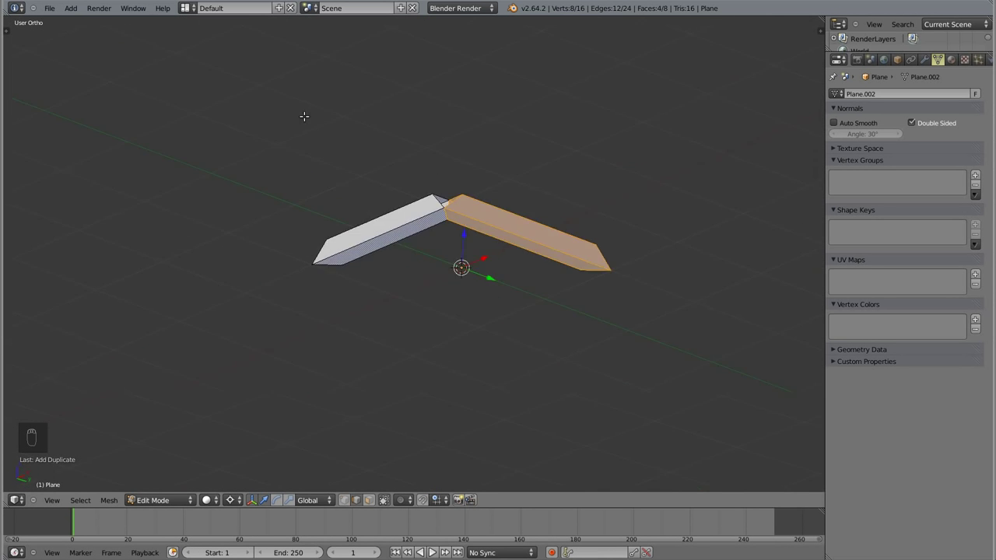
- Duplicate and rotate the remaining bars around the centre to close the four-sided mitred square frame
key(KP_7)
key(shift+d)
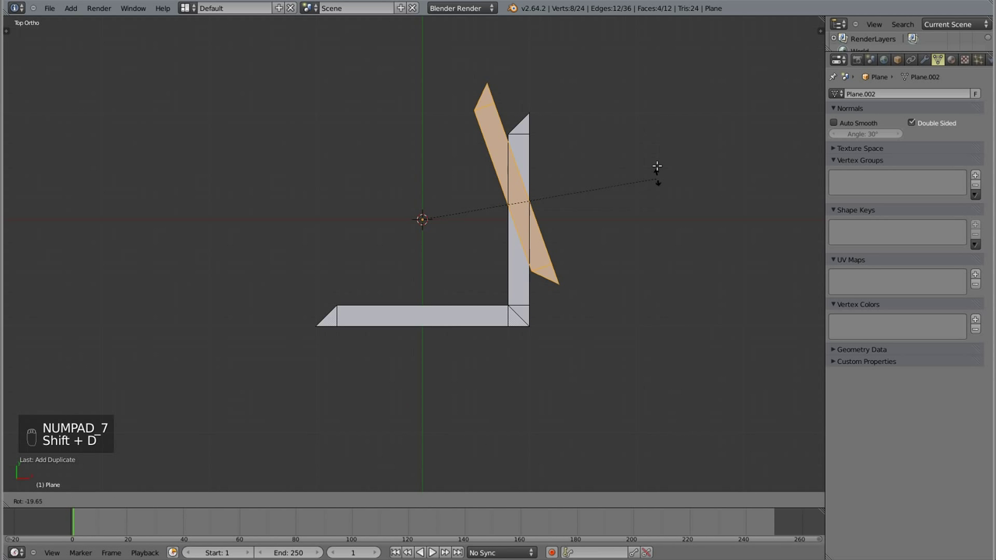
drag(459, 439, 452, 138)
key(shift+d)
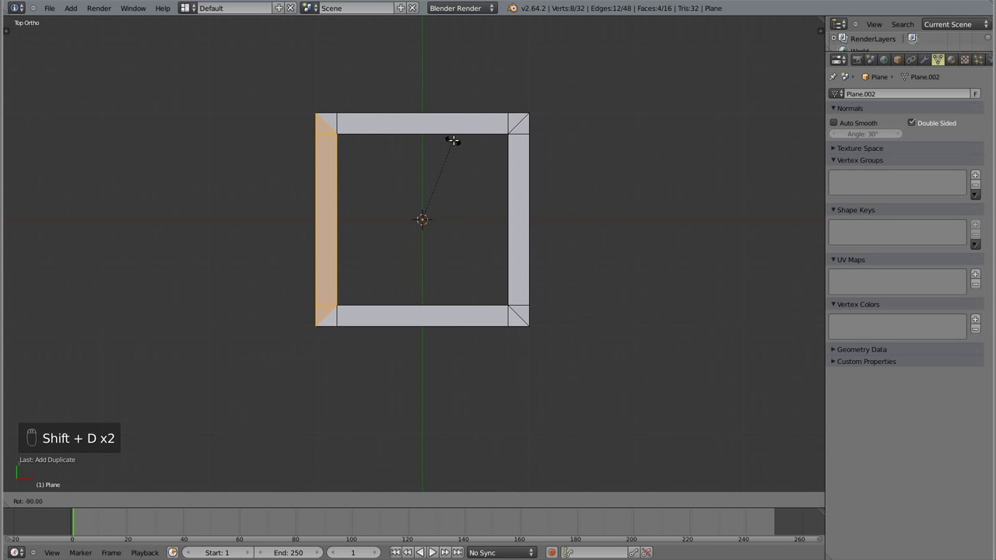
click(456, 139)
key(a)
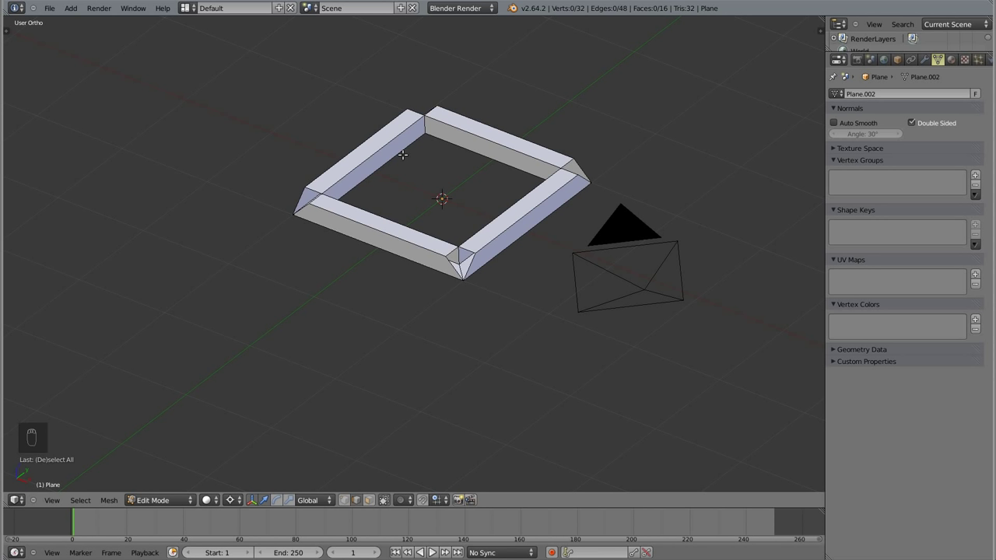
- Duplicate a side bar and rotate it 90° to stand as a vertical post at one corner
key(ctrl+z)
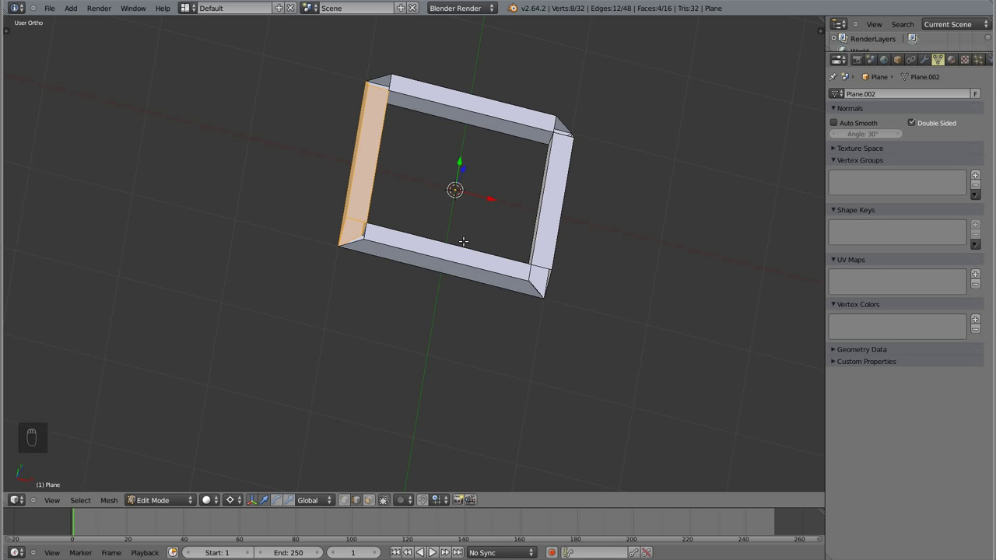
key(r)
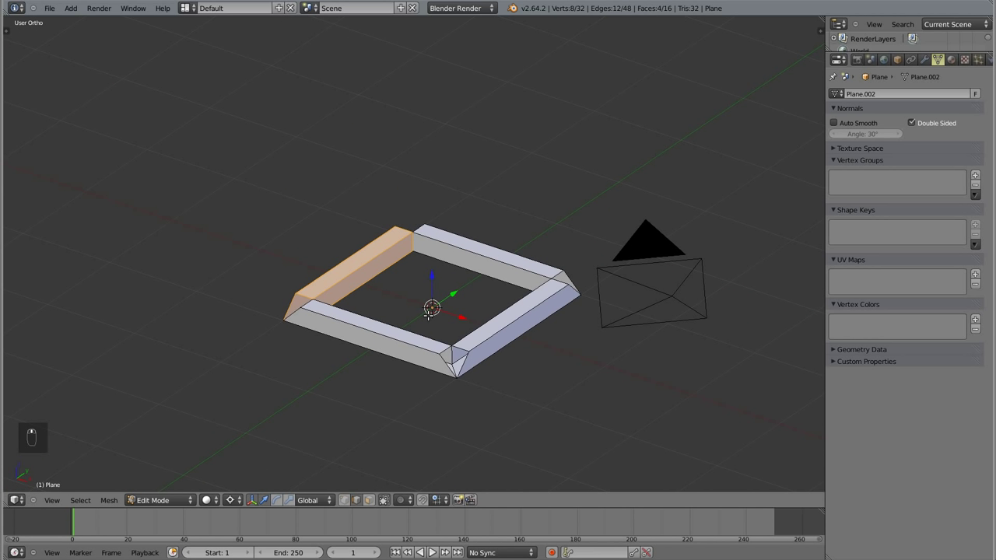
key(shift+d)
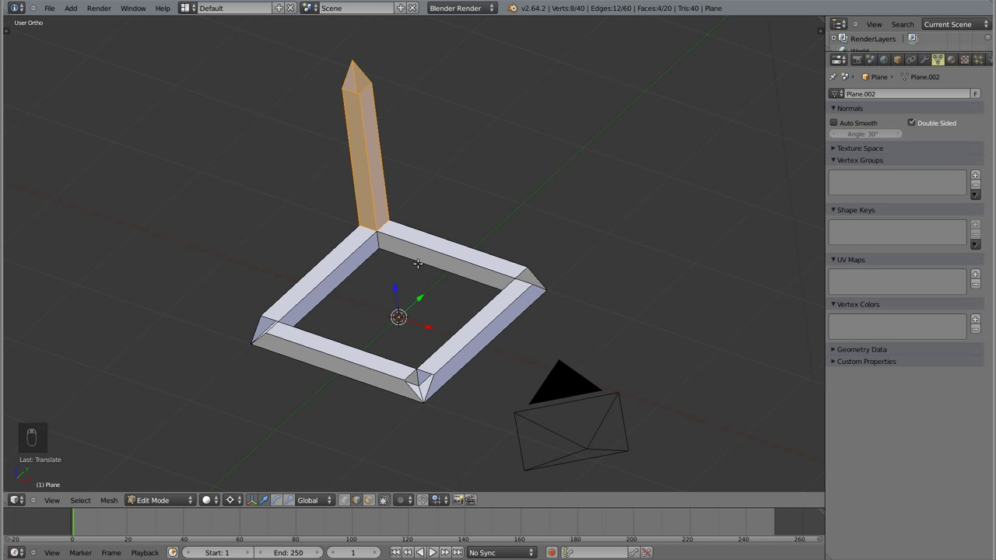
- Copy the upright post to the next corner, verifying placement in top wireframe view
key(shift+d)
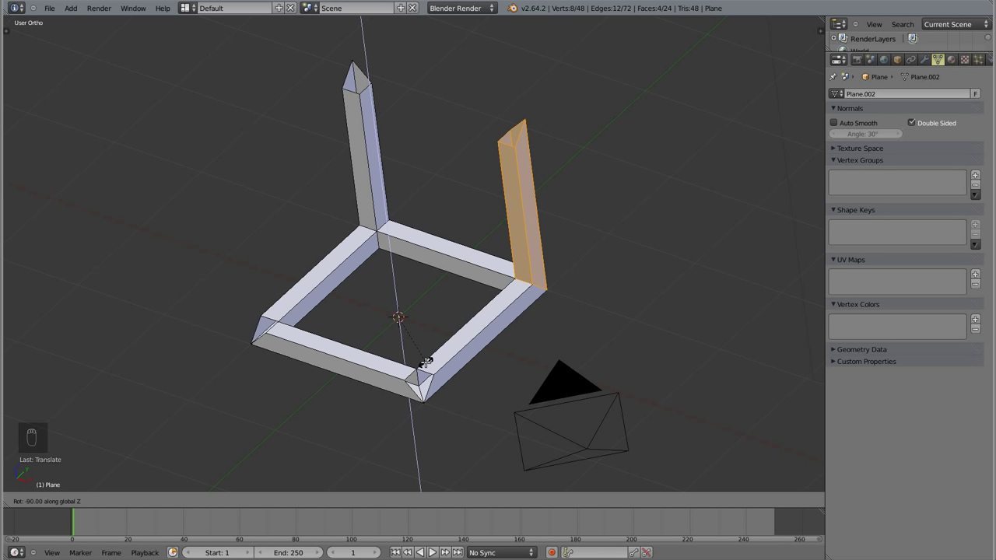
drag(425, 360, 532, 287)
key(KP_7)
key(z)
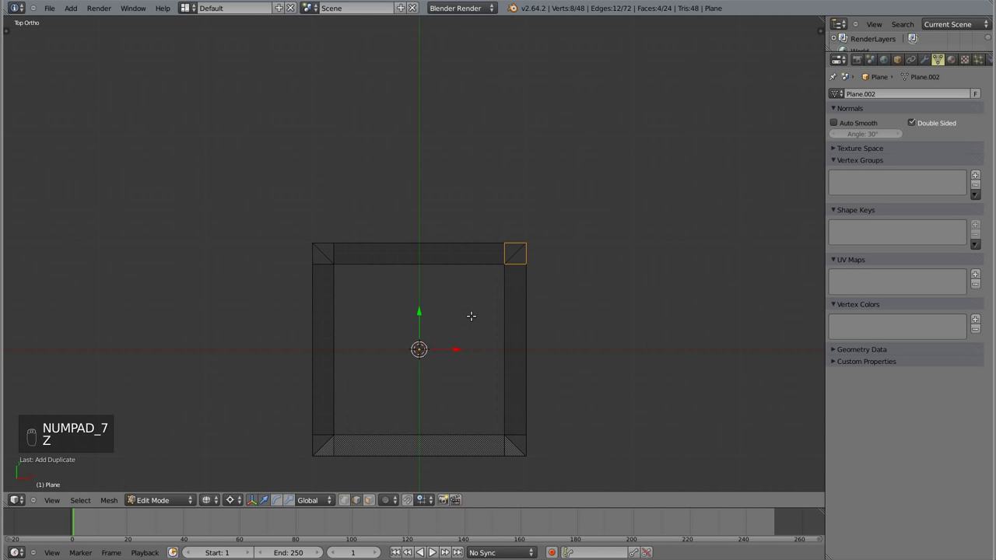
click(582, 212)
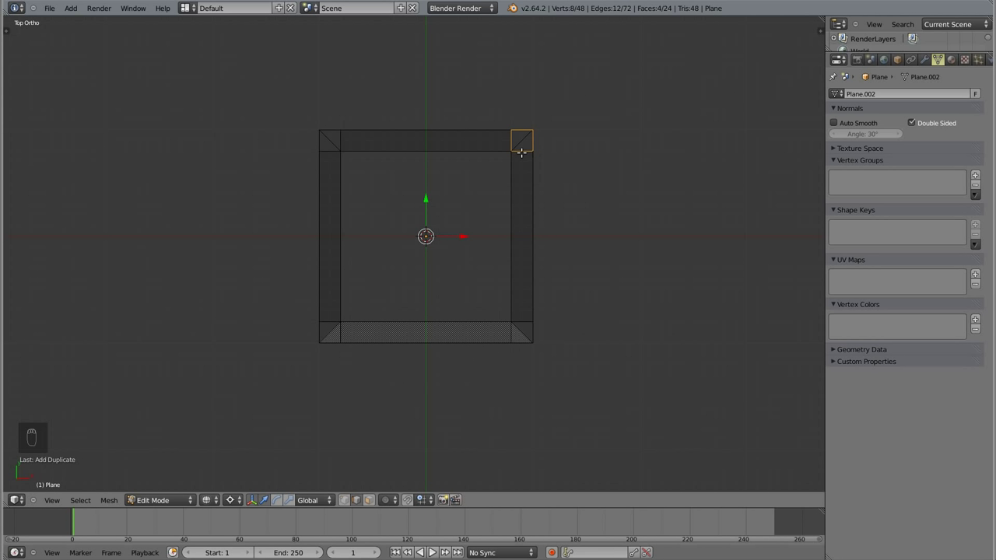
- Copy posts to the remaining corners and duplicate one bar across two post tops as the first top beam
key(shift+d)
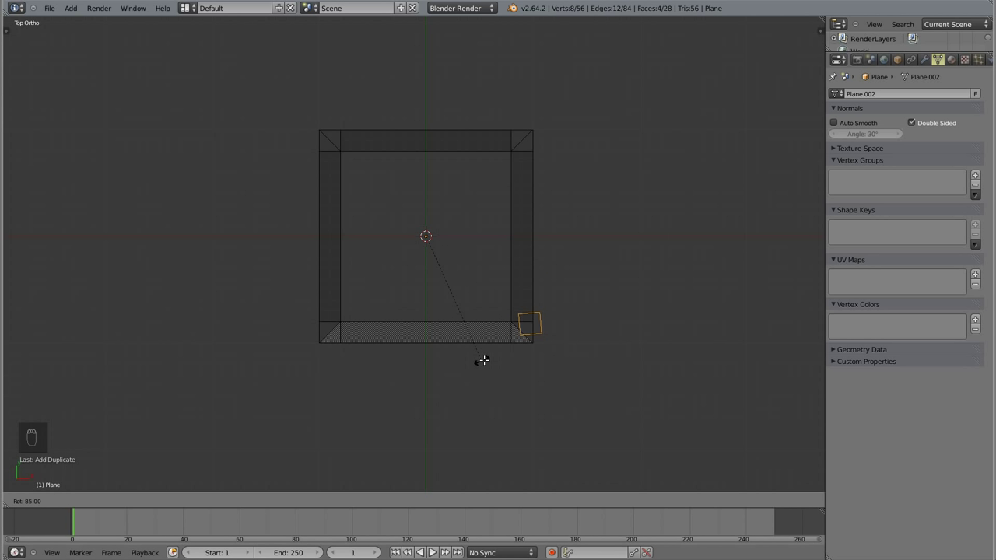
drag(477, 364, 466, 286)
key(z)
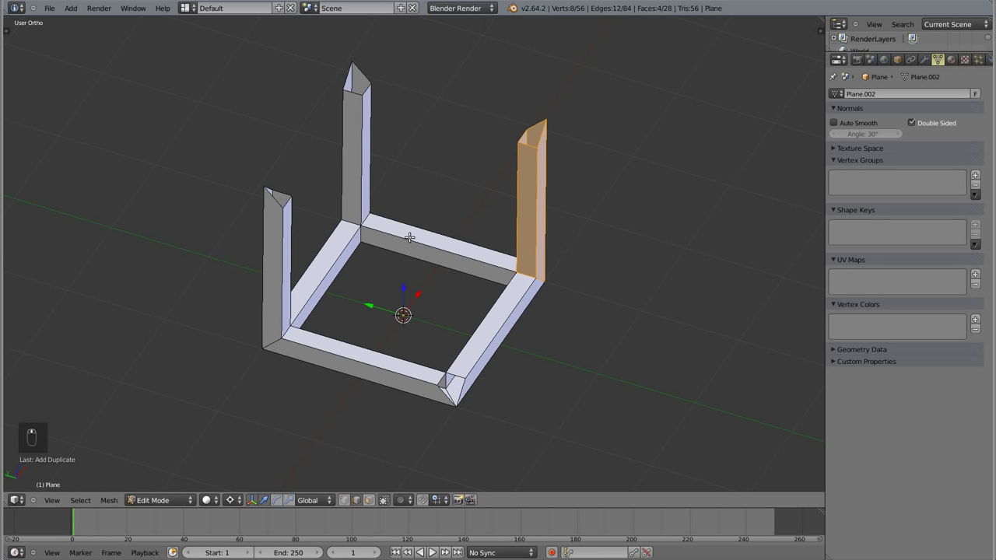
key(shift+d)
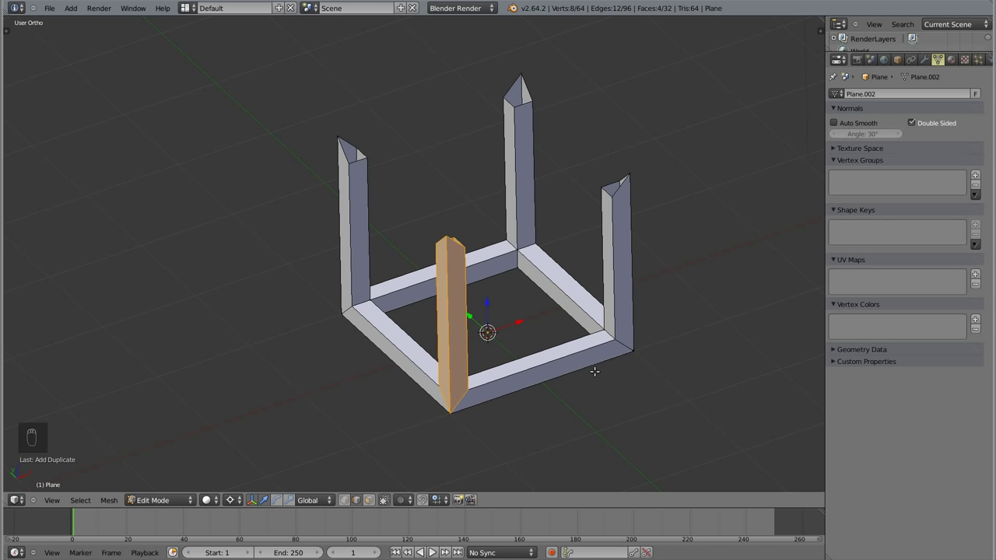
key(shift+d)
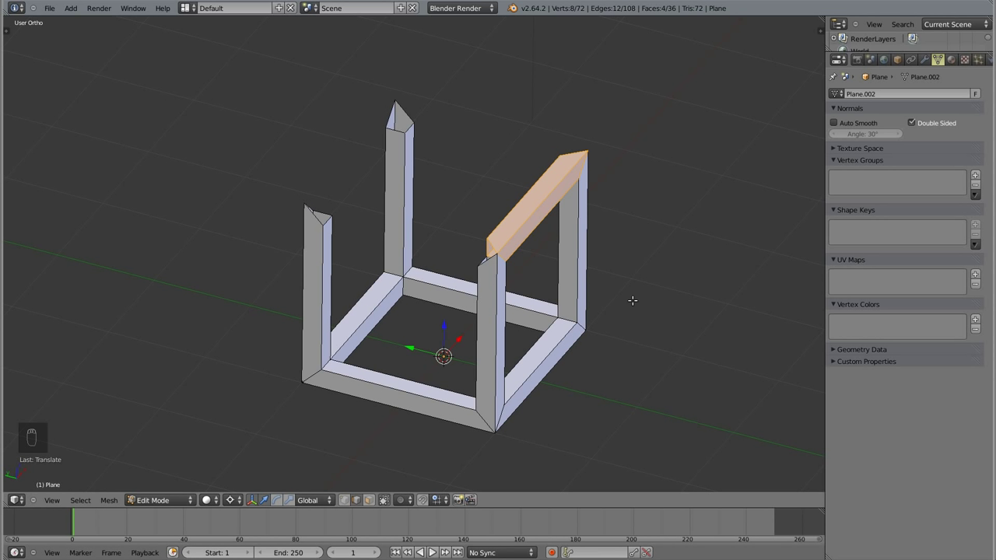
- Duplicate three more mitred beams onto the remaining top edges, completing the 12-bar cube frame
key(shift+d)
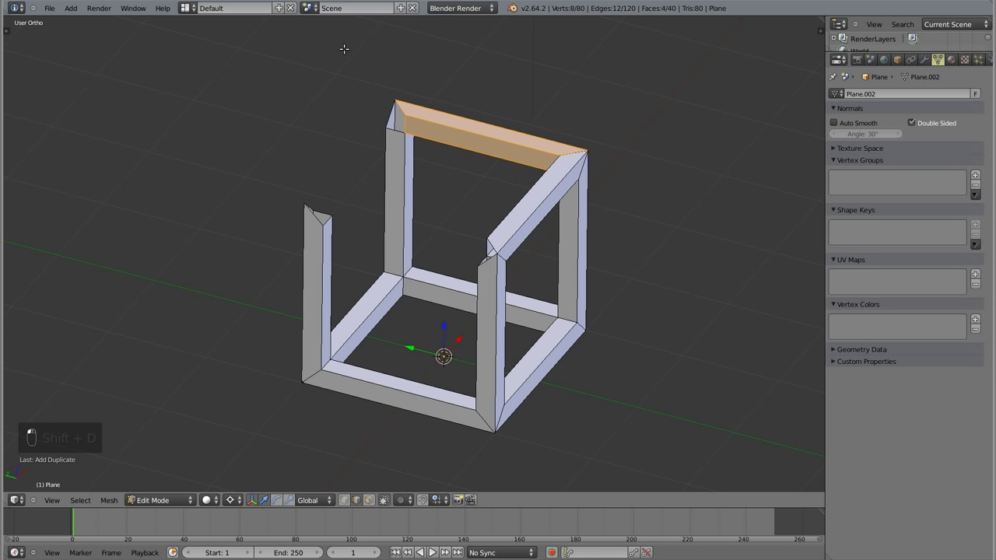
key(shift+d)
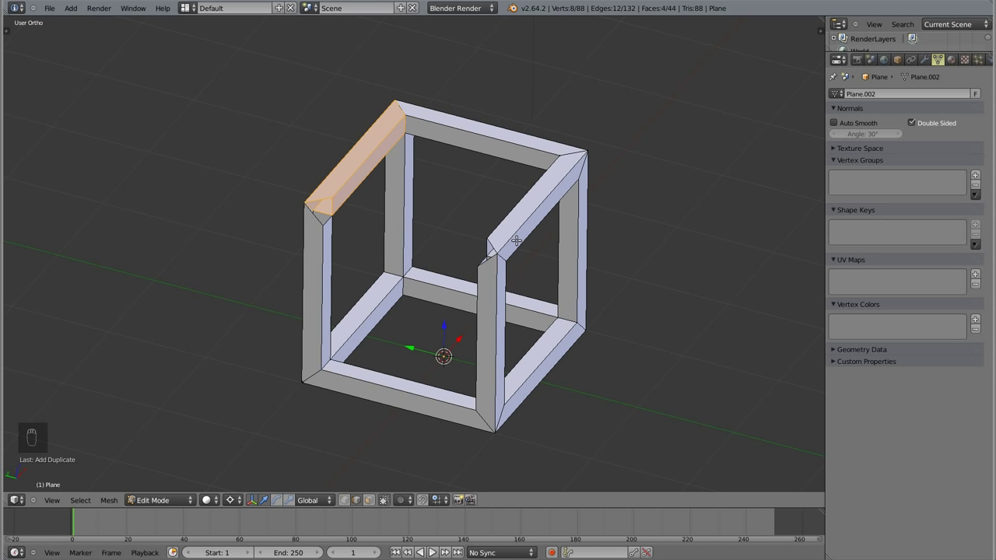
key(shift+d)
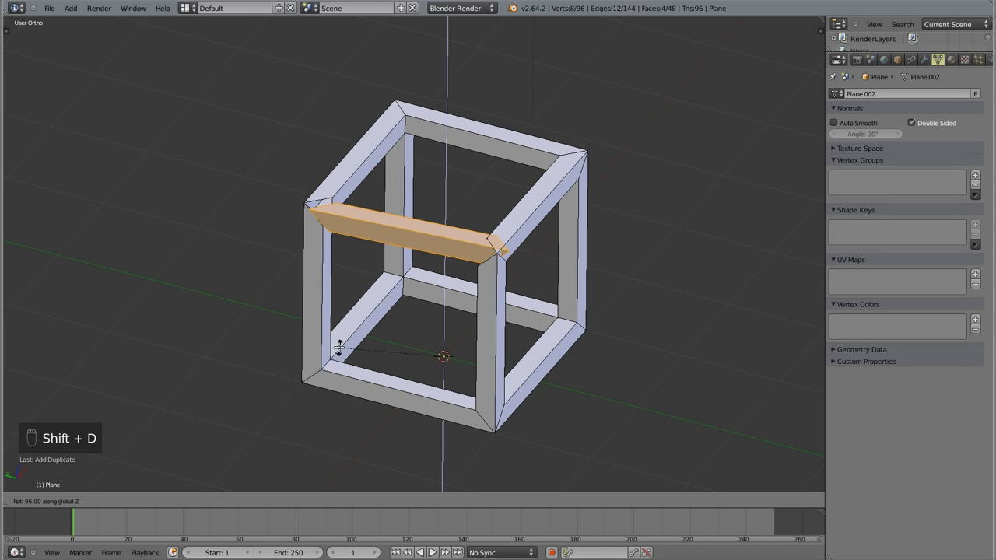
click(332, 339)
key(a)
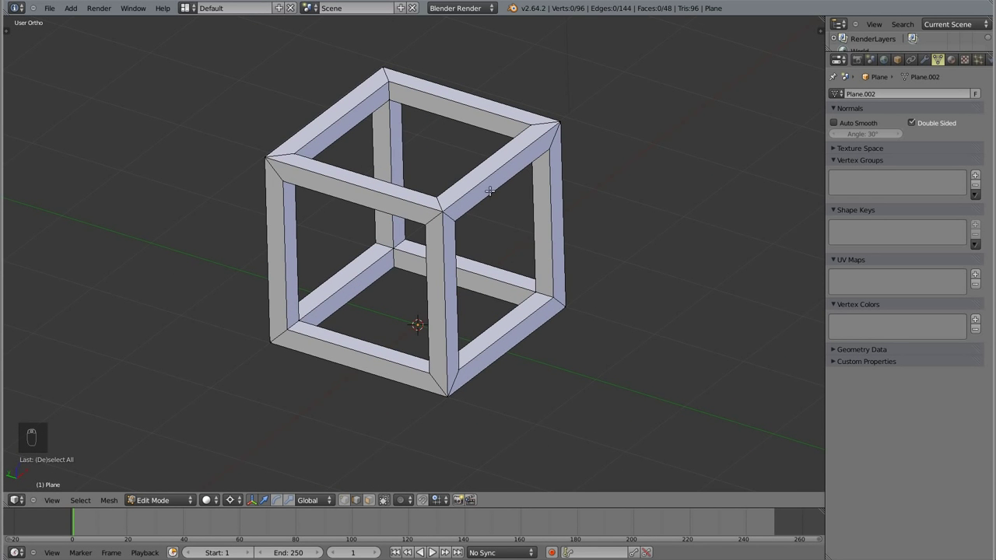
- Select all, Remove Doubles to merge 56 overlapping vertices down to 40, then delete the frame object
key(a)
key(w)
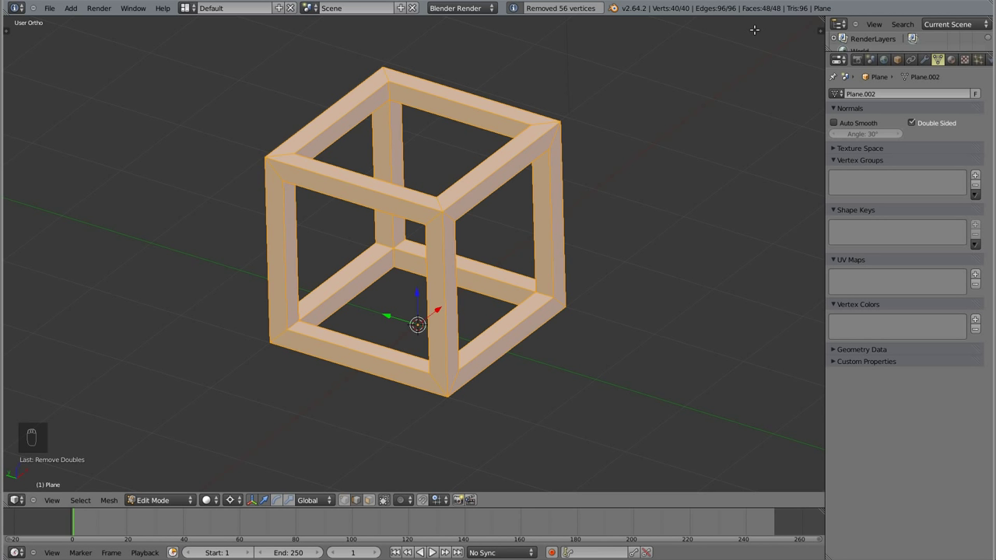
key(a)
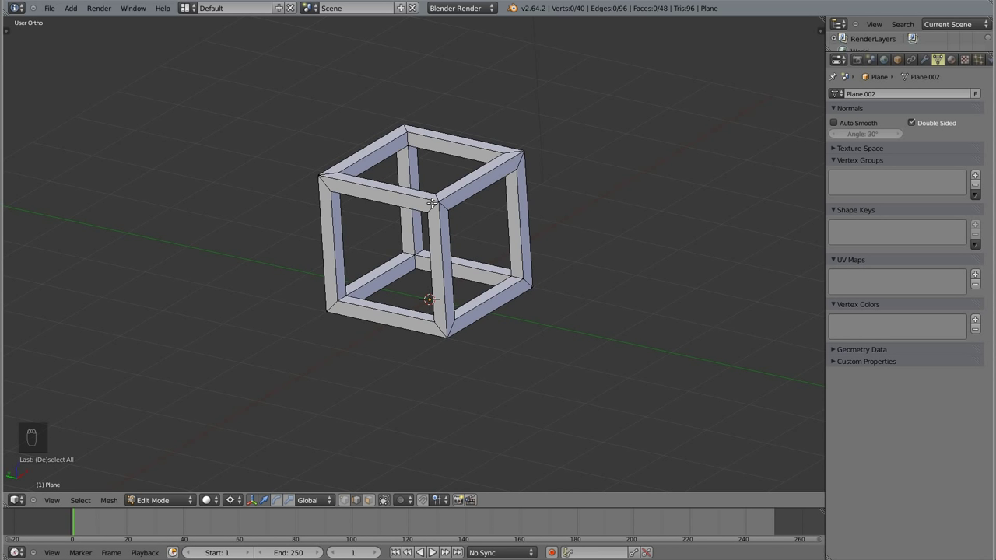
key(Tab)
- Delete the old object, add a new plane and enter Edit Mode viewed from the top
key(x)
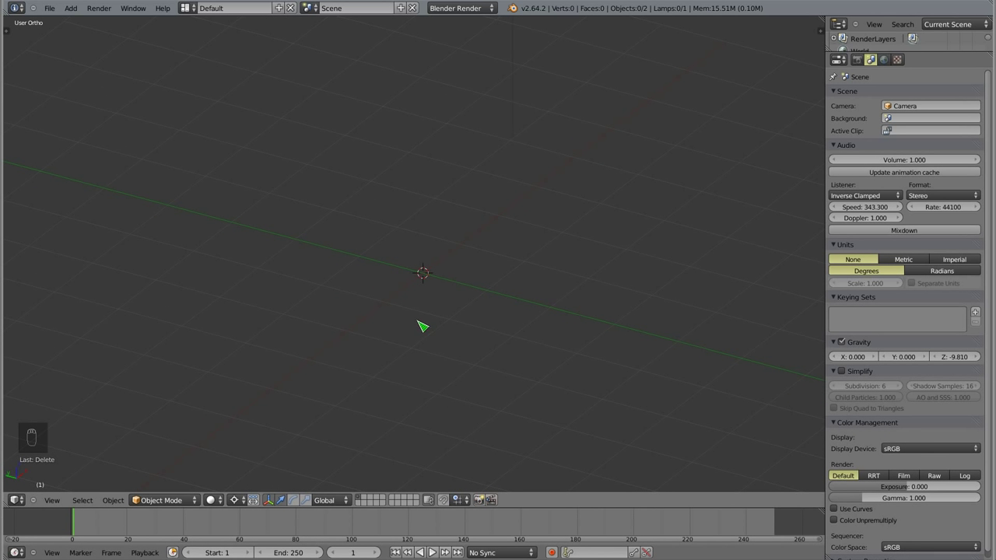
key(shift+a)
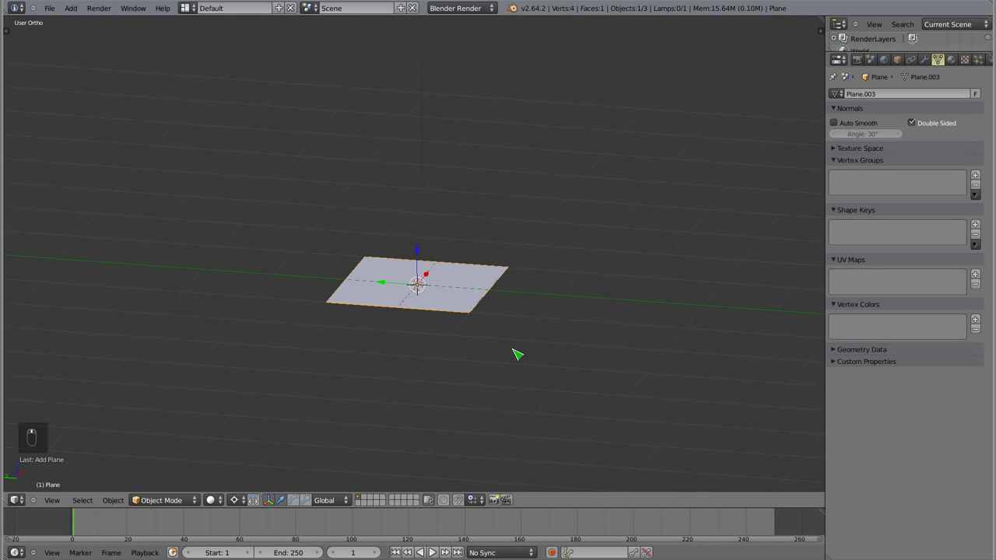
key(Tab)
key(KP_7)
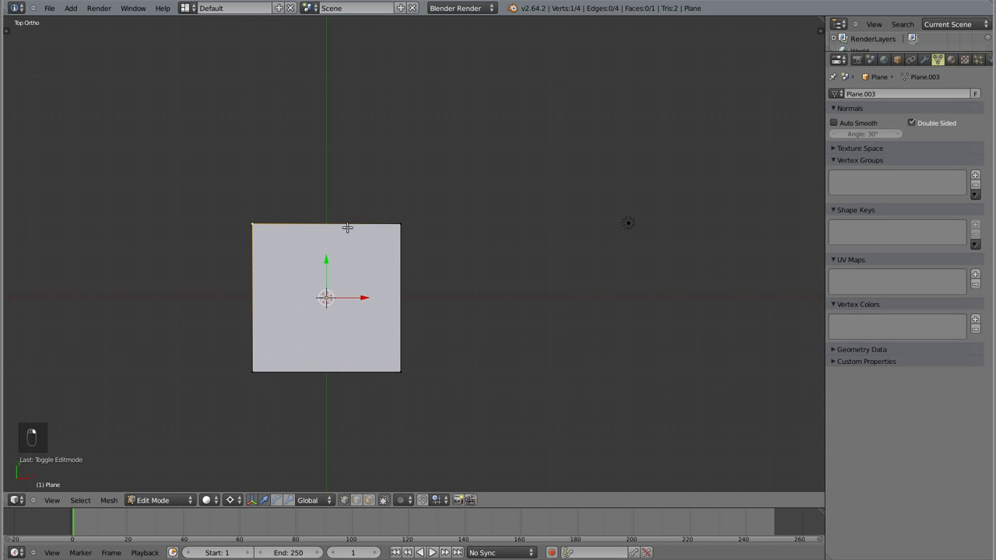
- Taper and flatten the plane into a narrow strip, then extrude a second face from one edge
key(s)
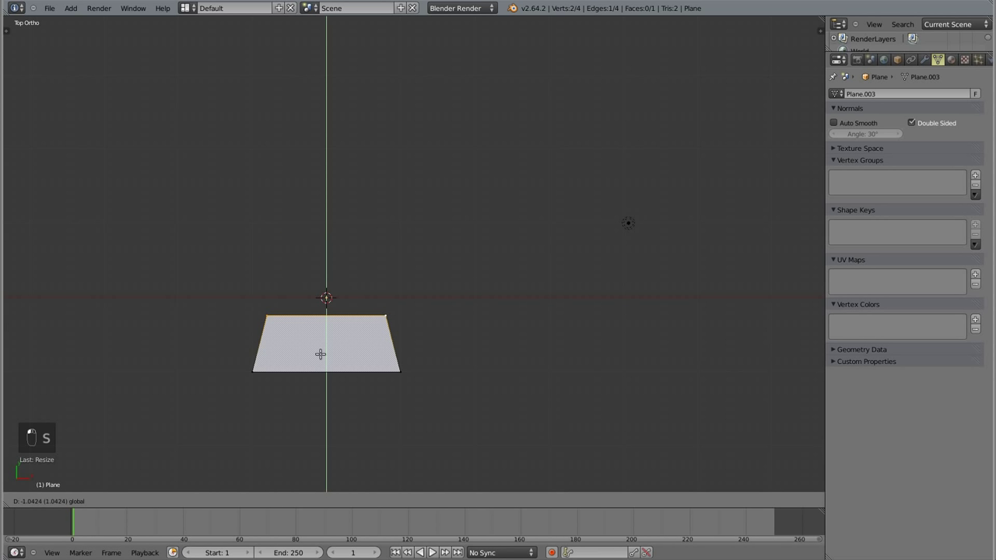
drag(386, 397, 159, 352)
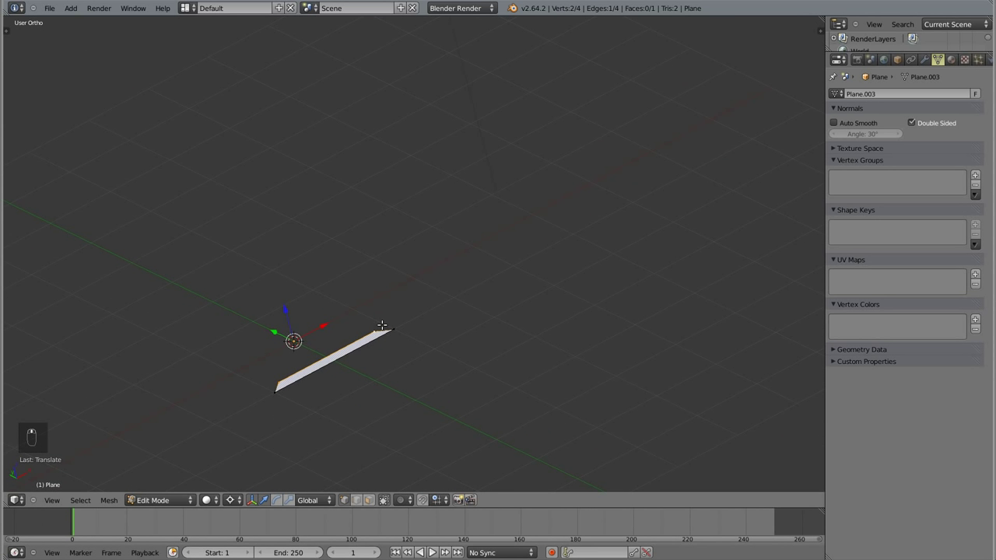
drag(399, 334, 454, 390)
key(e)
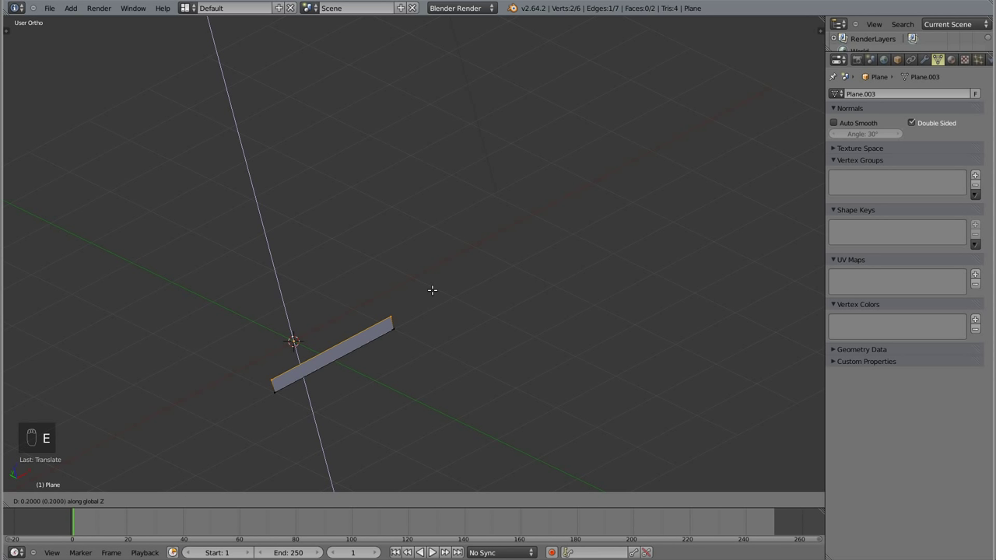
drag(429, 275, 580, 323)
- Scale the extruded face repeatedly so it sits at an angle to the strip
key(s)
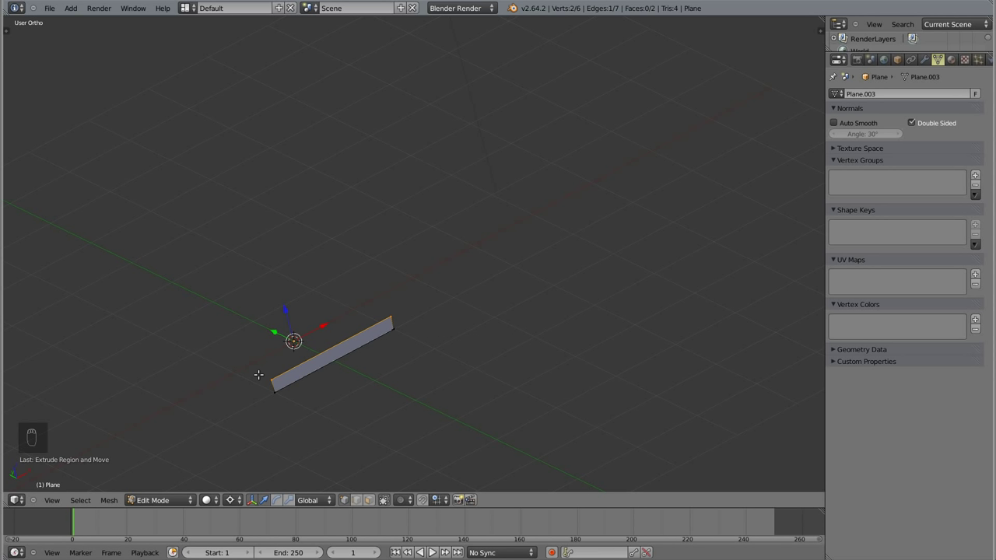
drag(253, 371, 409, 267)
click(409, 268)
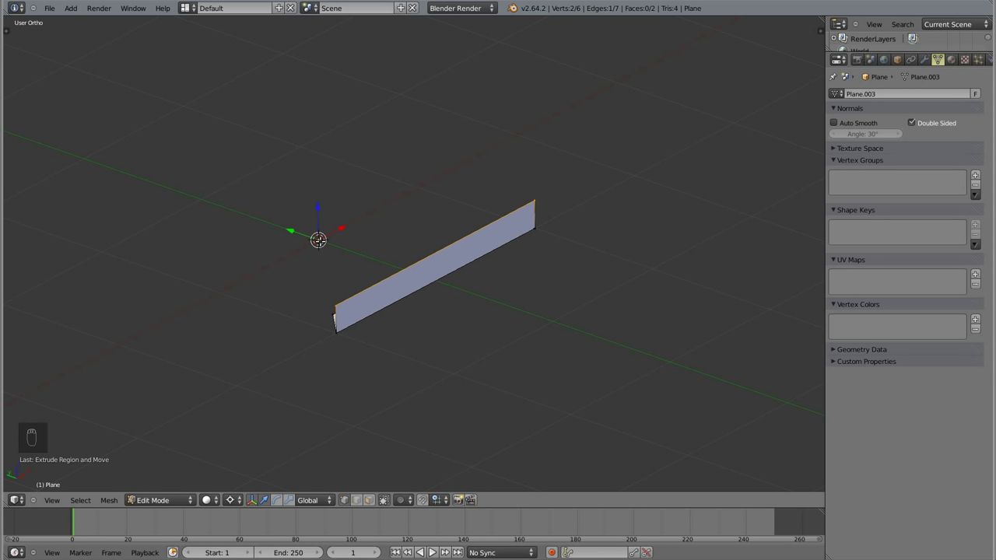
key(s)
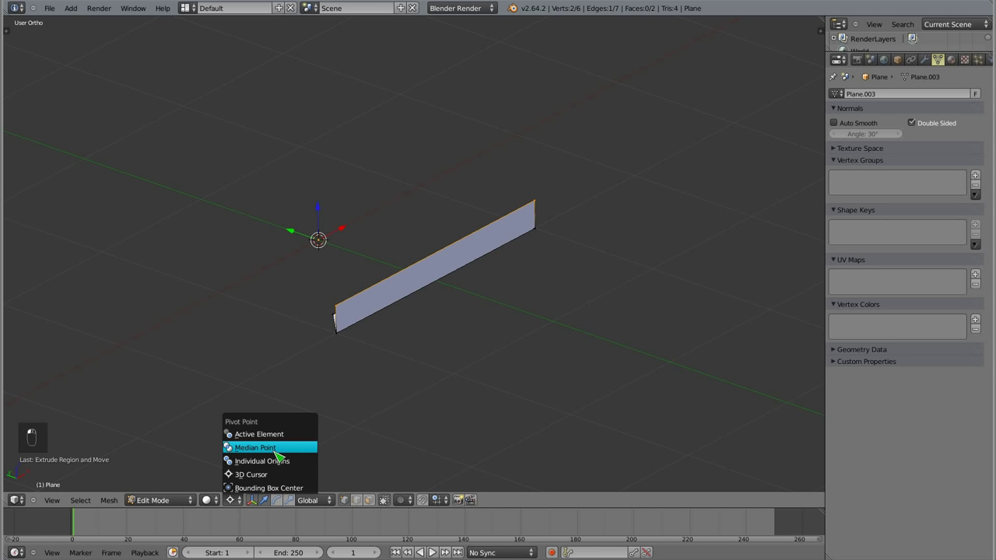
key(s)
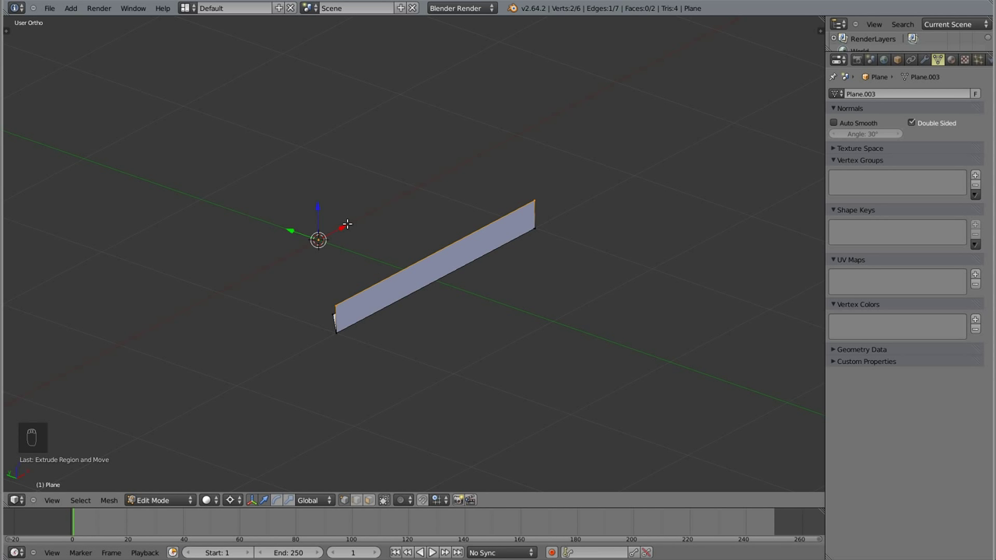
key(s)
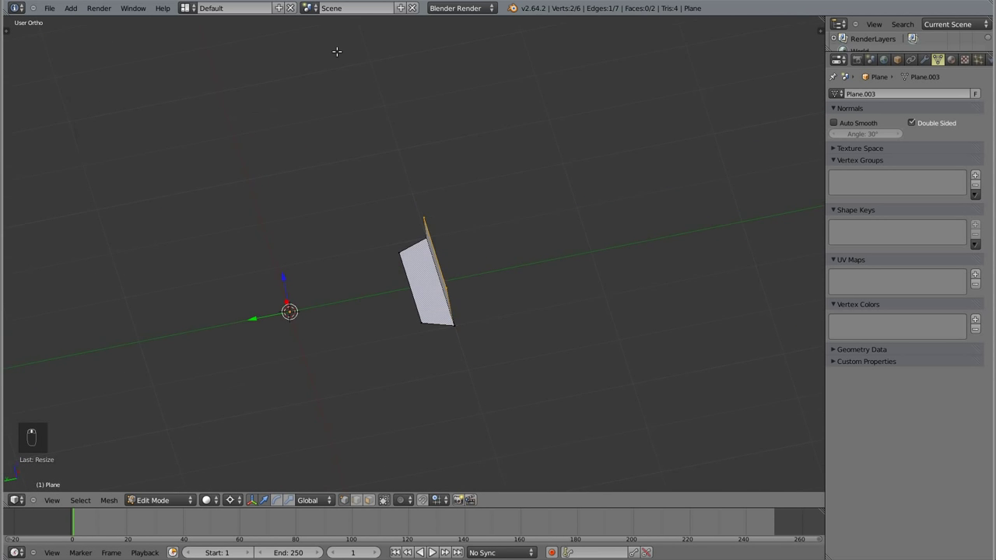
- Extrude and fill faces with F to close the strip into an 8-vertex bevel-ended beam, then leave Edit Mode
key(e)
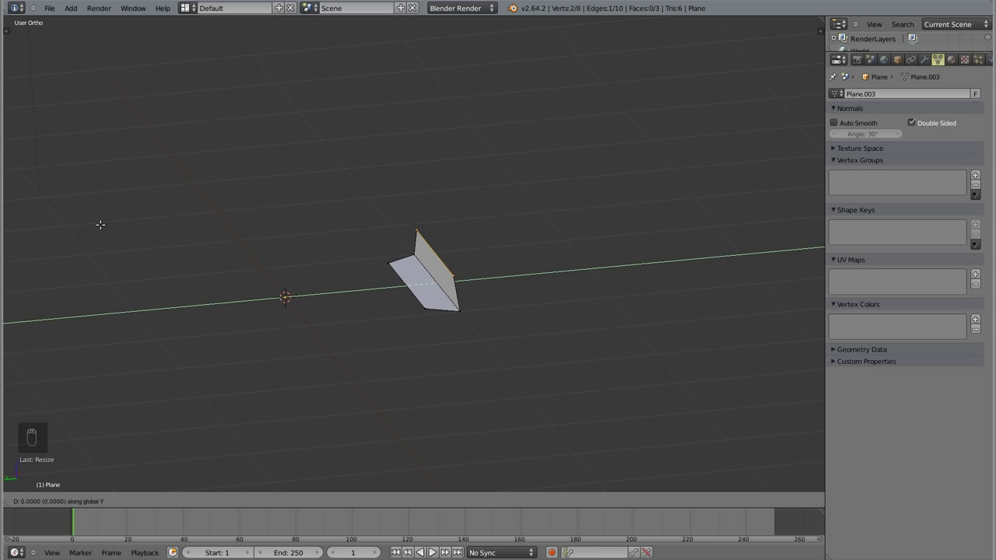
drag(741, 229, 392, 268)
key(f)
key(a)
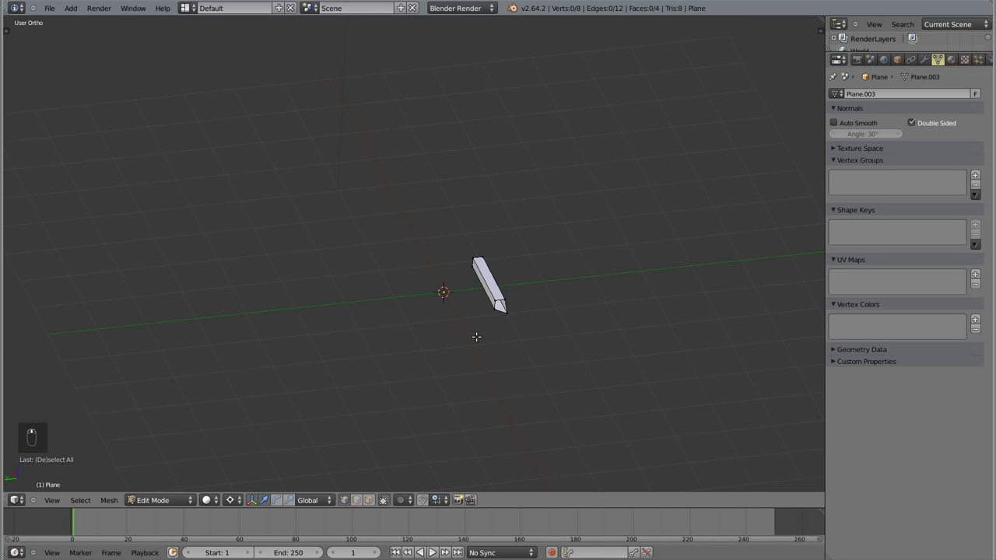
key(Tab)
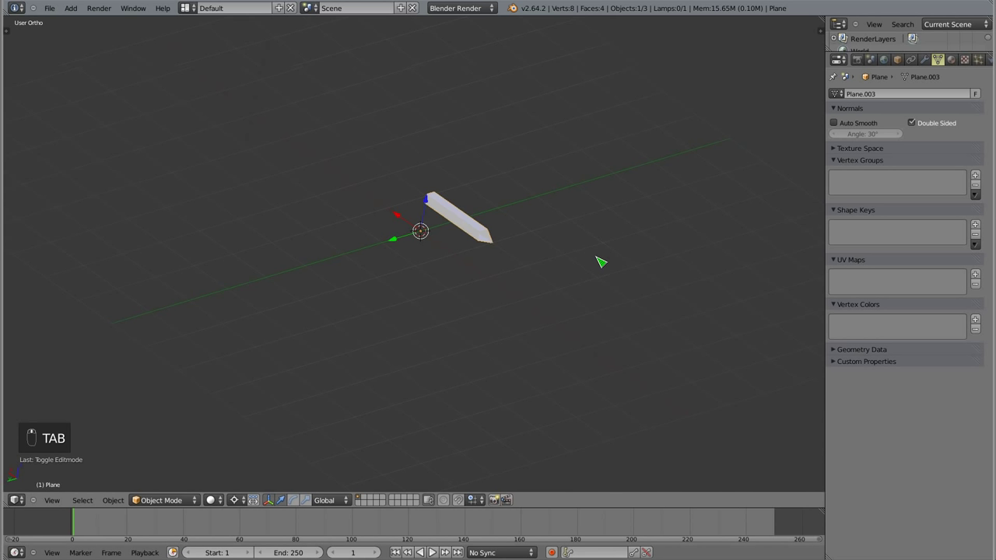
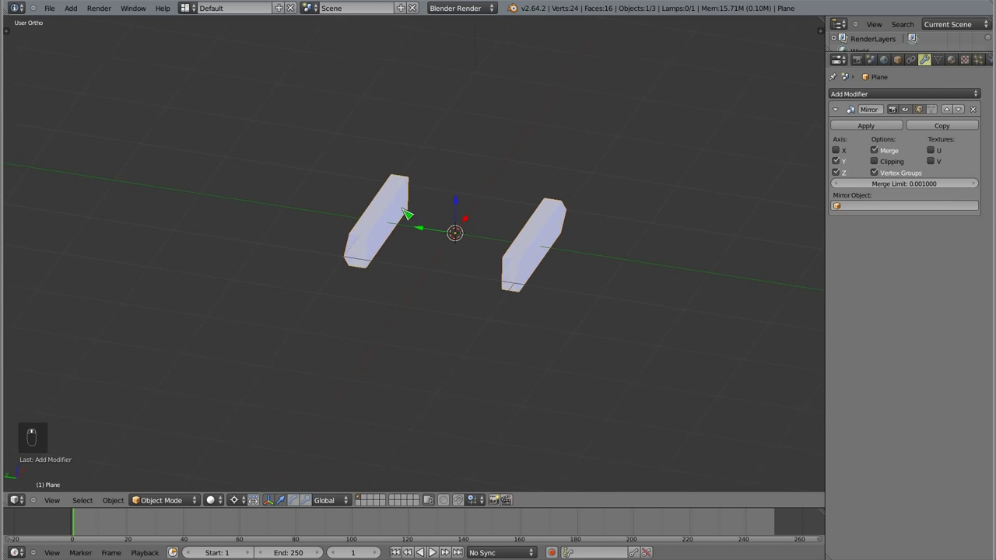
- In front view, select the whole beam and move it down off centre so the Mirror yields four parallel beams
key(Tab)
key(a)
key(a)
key(a)
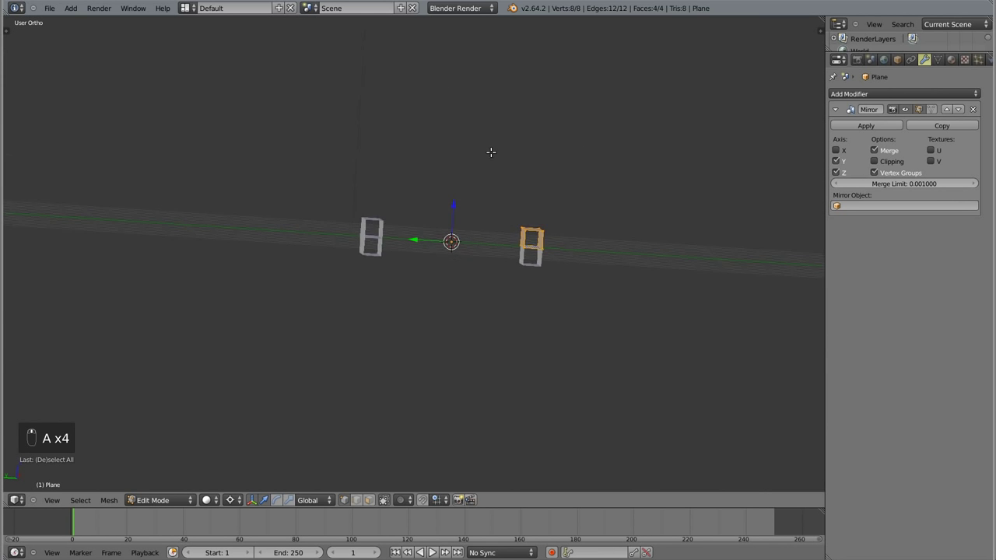
middle_click(341, 169)
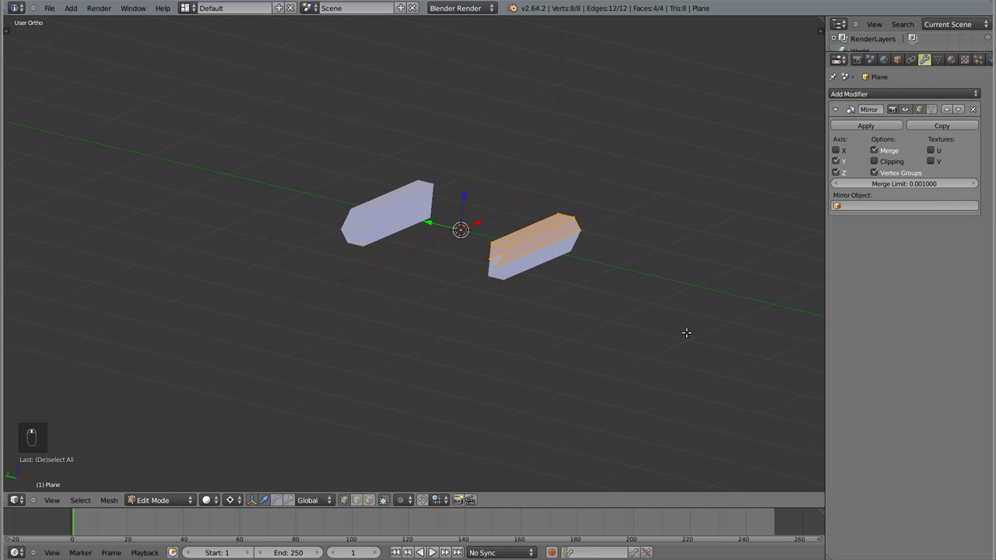
key(KP_1)
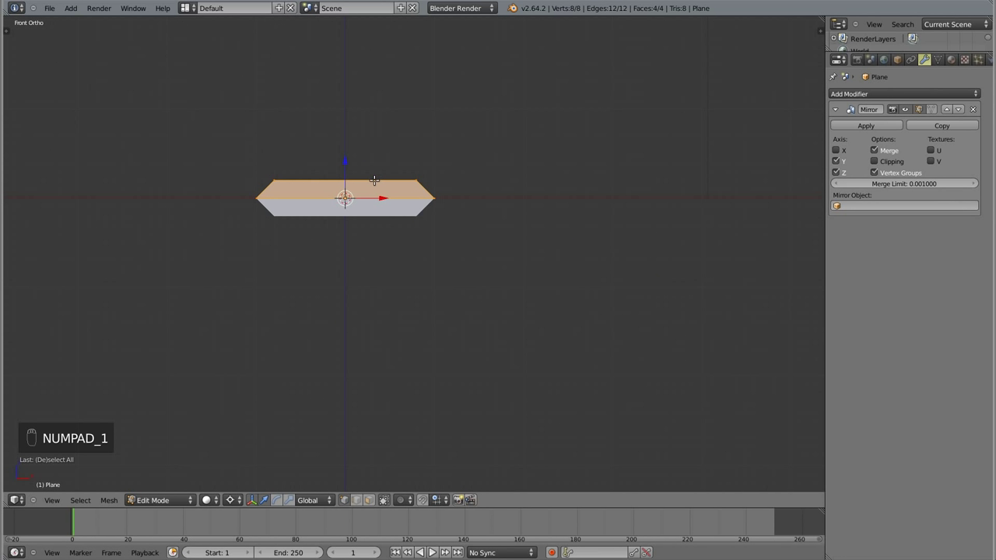
drag(271, 234, 348, 161)
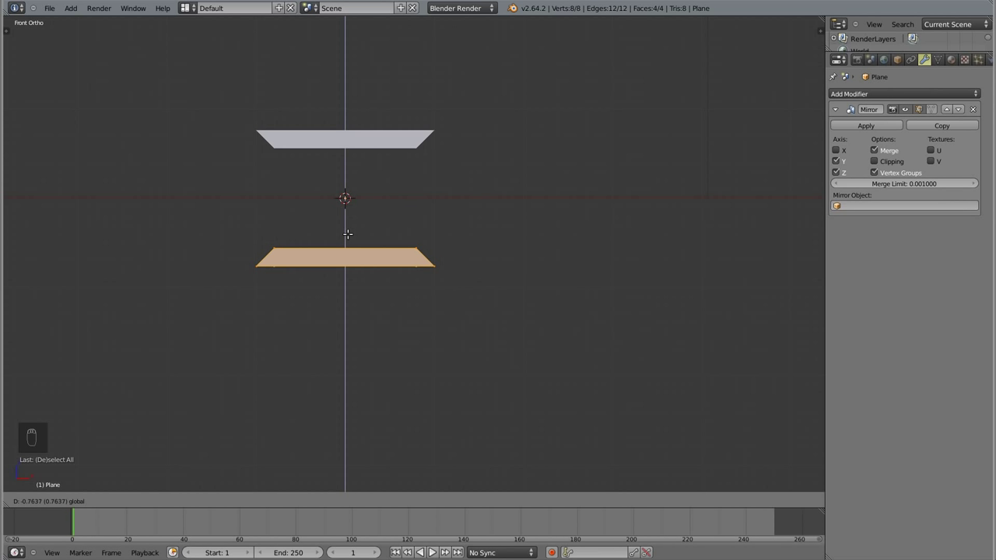
drag(349, 248, 431, 247)
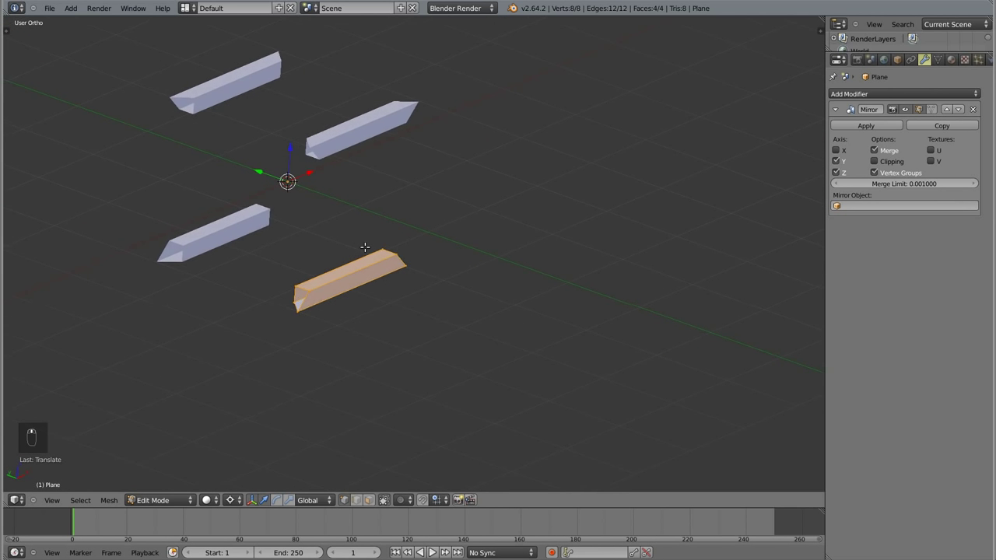
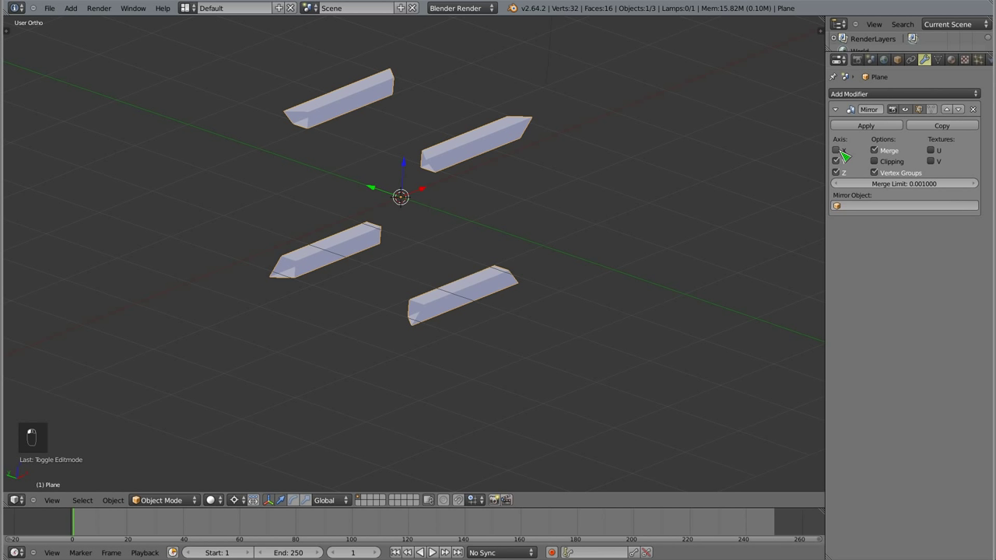
- Toggle out of and back into Edit Mode on the mirrored bars without changing them
key(Tab)
key(Tab)
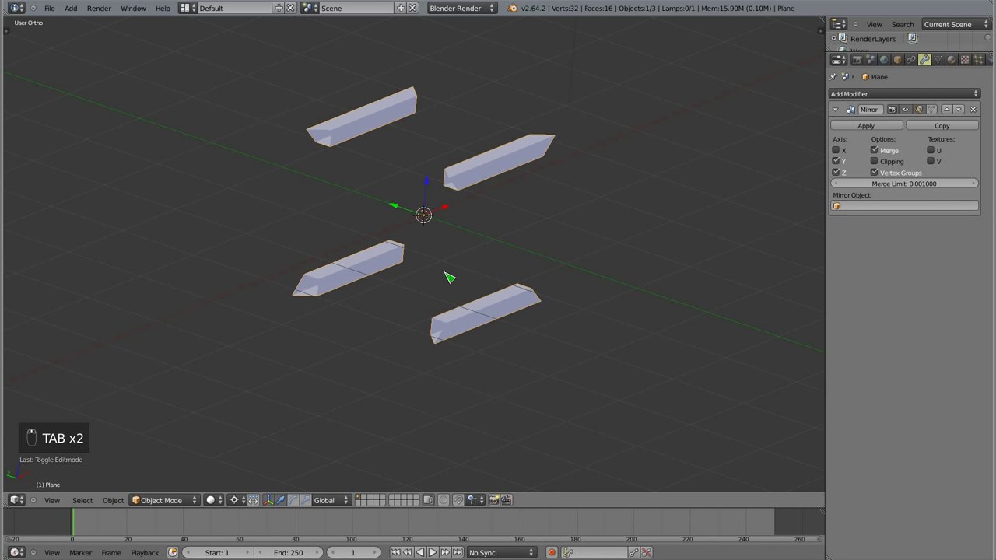
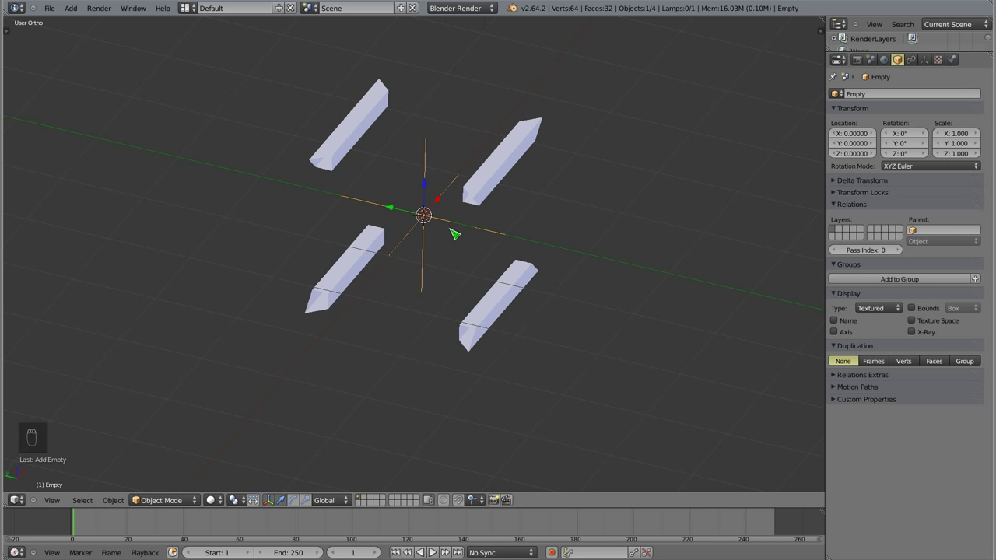
- Rotate the empty so the mirrored bars tilt into facing square frames
key(r)
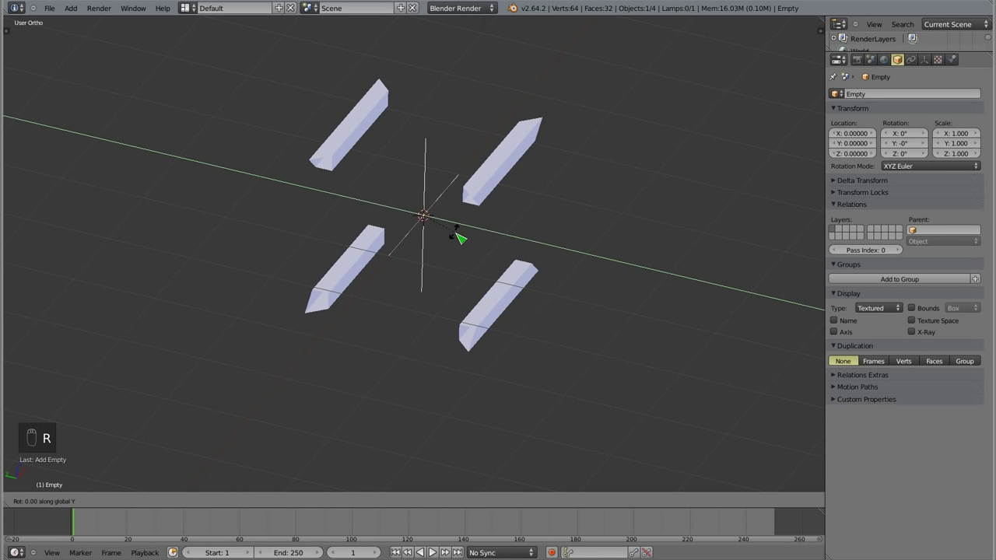
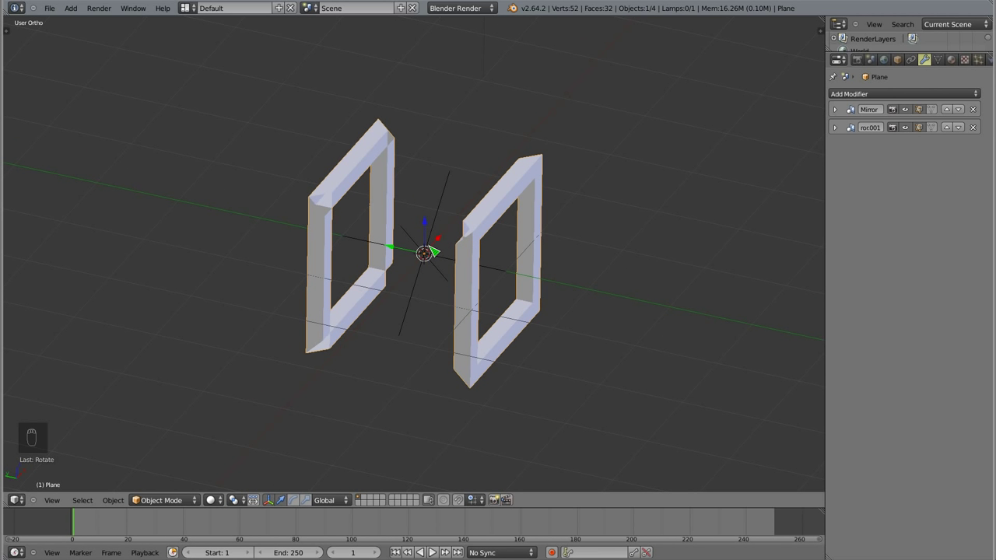
- Add a second empty for the third mirror, apply the modifiers and delete the helper empties
key(shift+a)
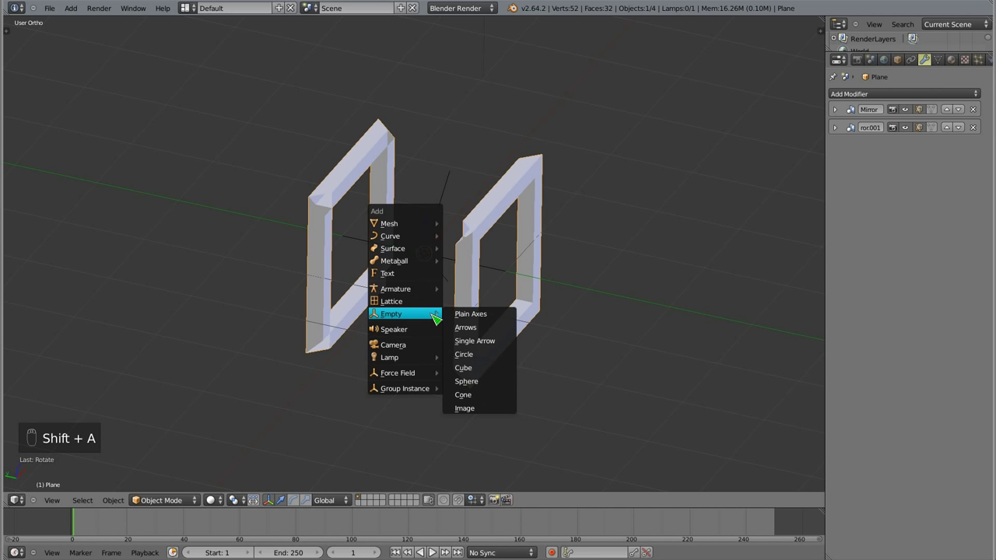
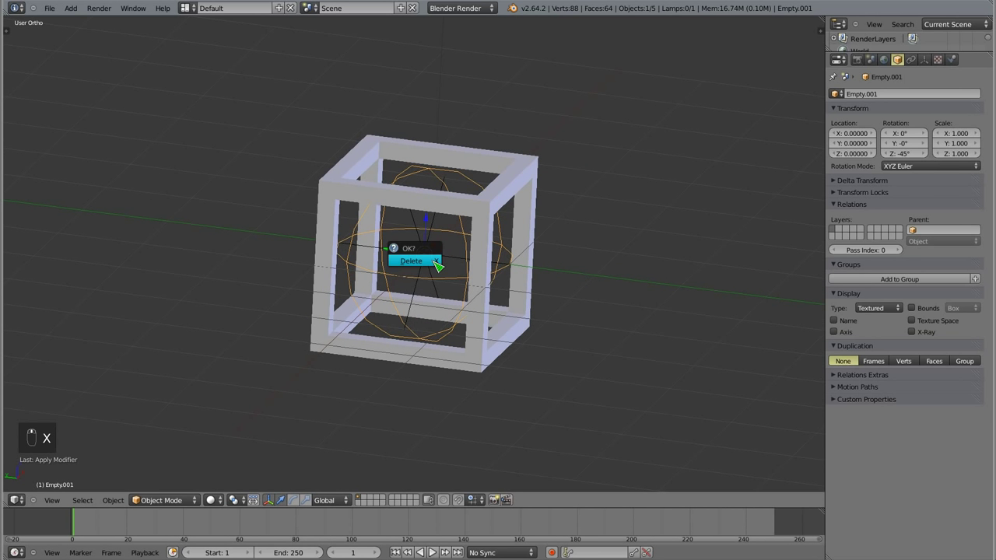
key(x)
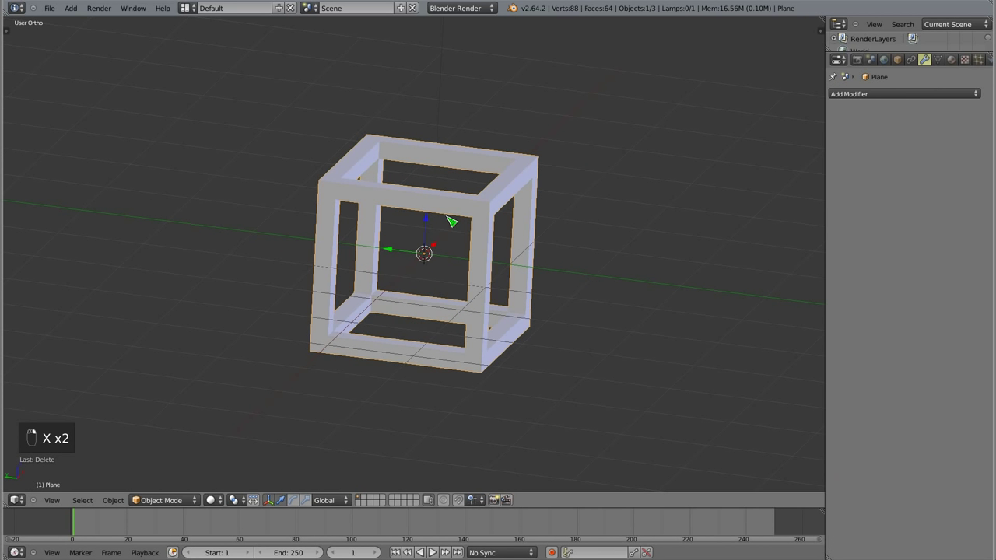
- Remove doubles on the cube frame, dropping 48 duplicates to 40 vertices and 48 faces
key(Tab)
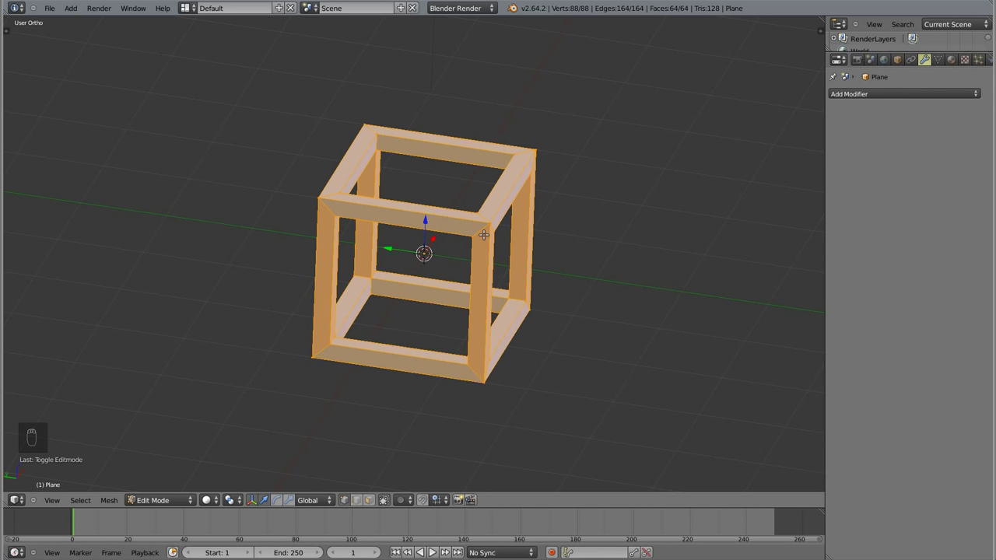
key(w)
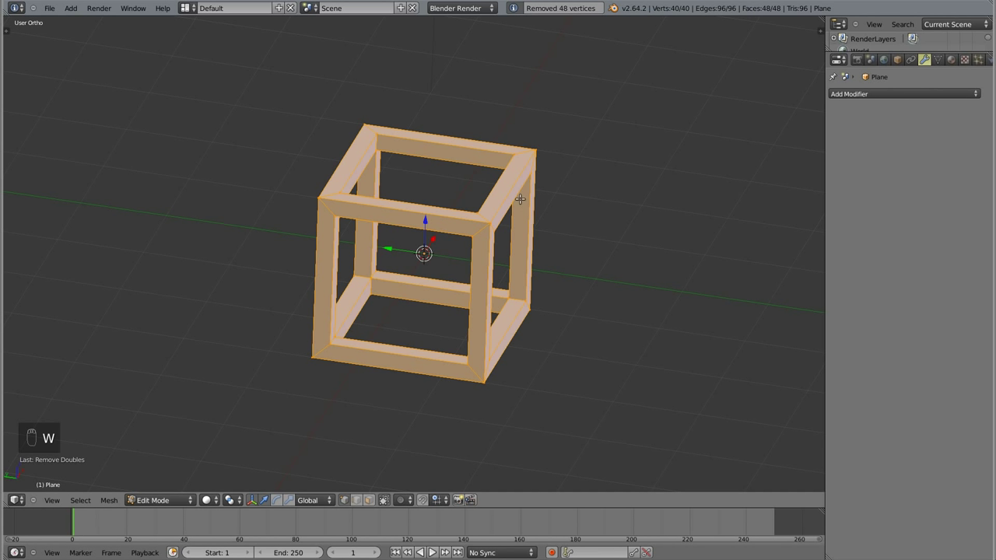
key(Tab)
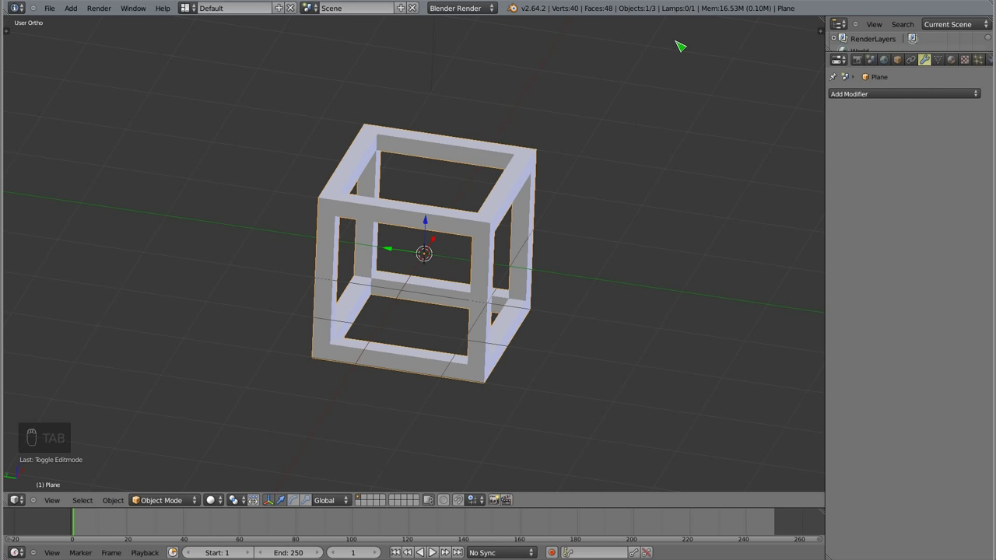
key(Tab)
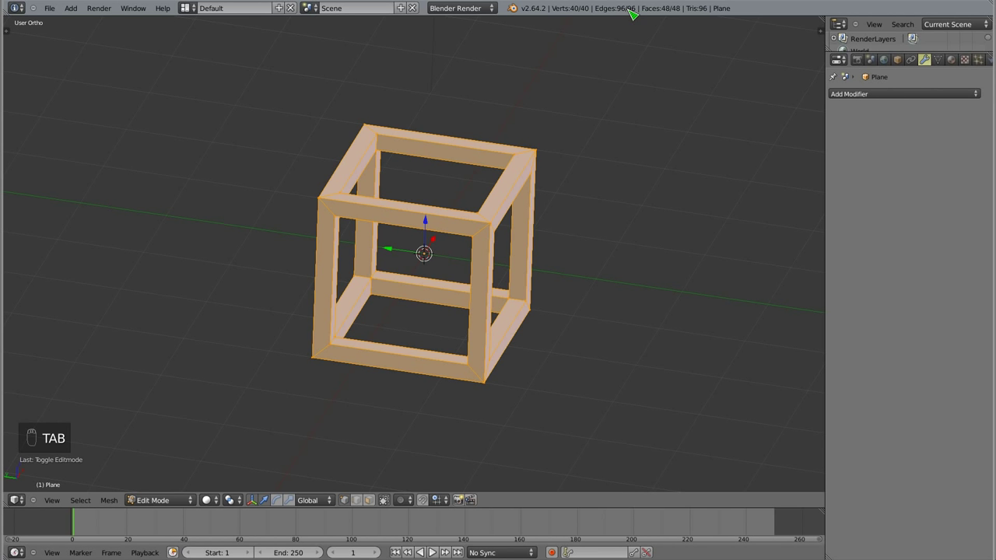
key(a)
key(Tab)
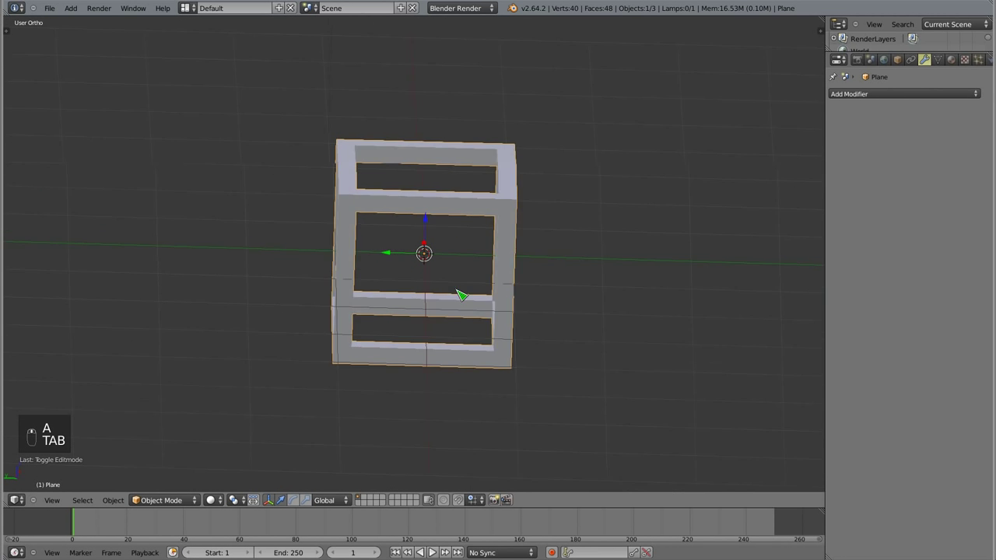
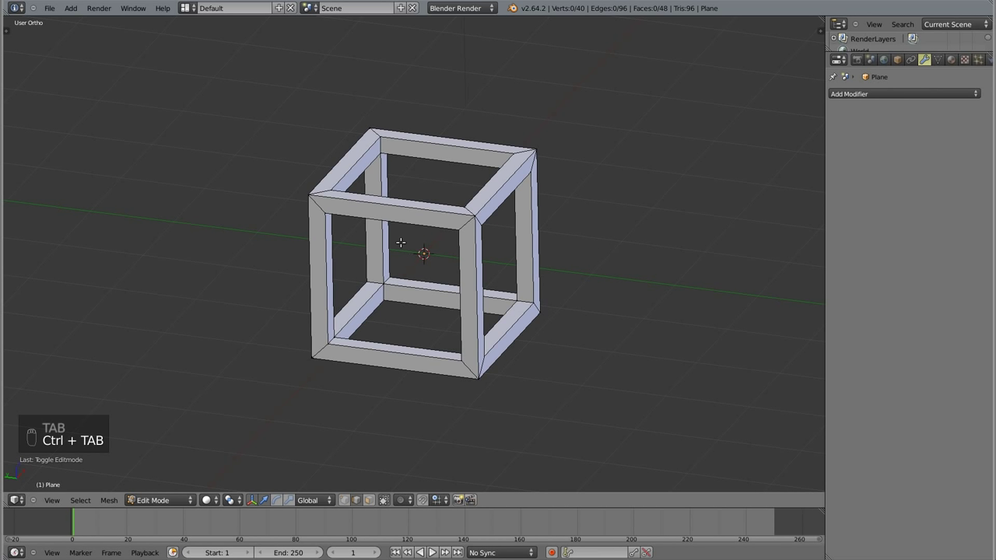
- Undo from front view back to the single bar
key(KP_1)
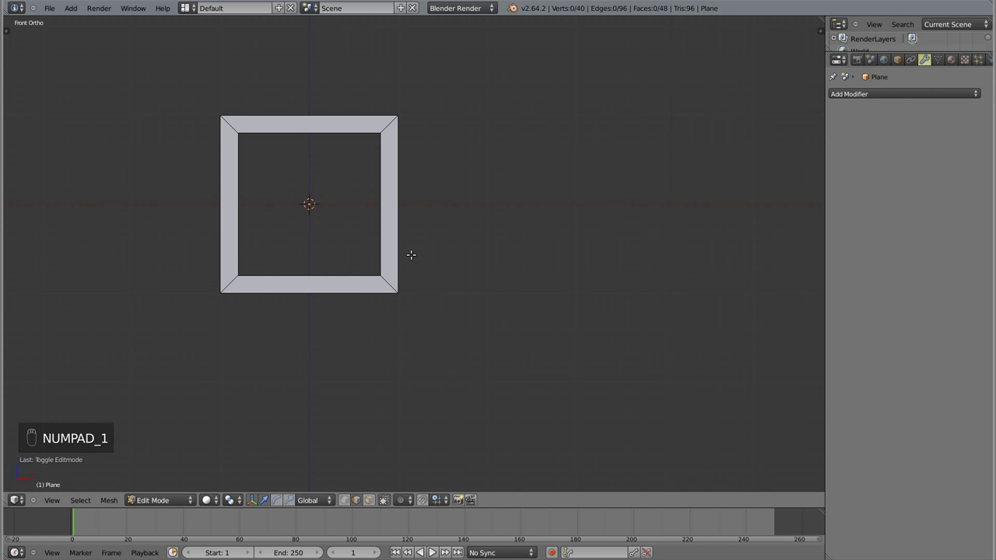
key(z)
key(b)
key(b)
key(x)
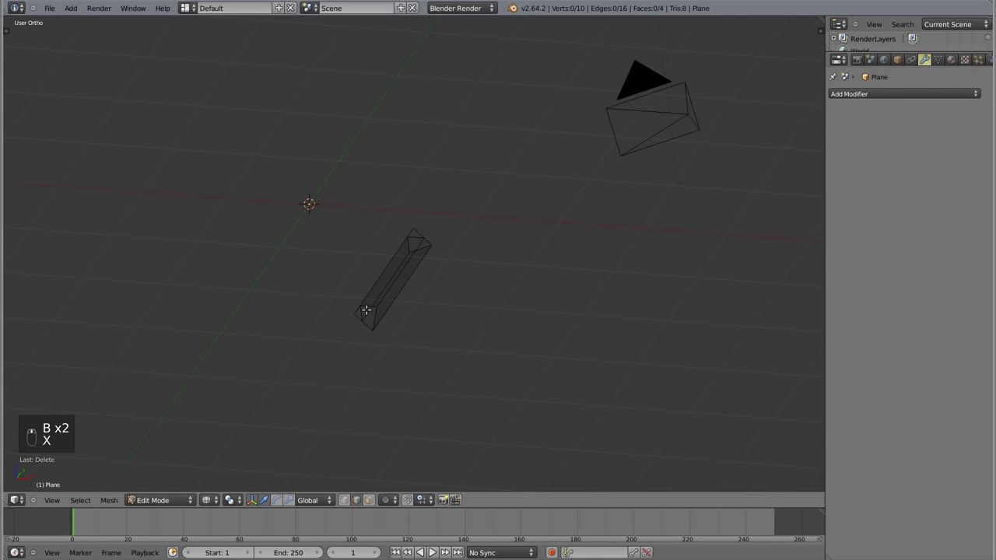
key(z)
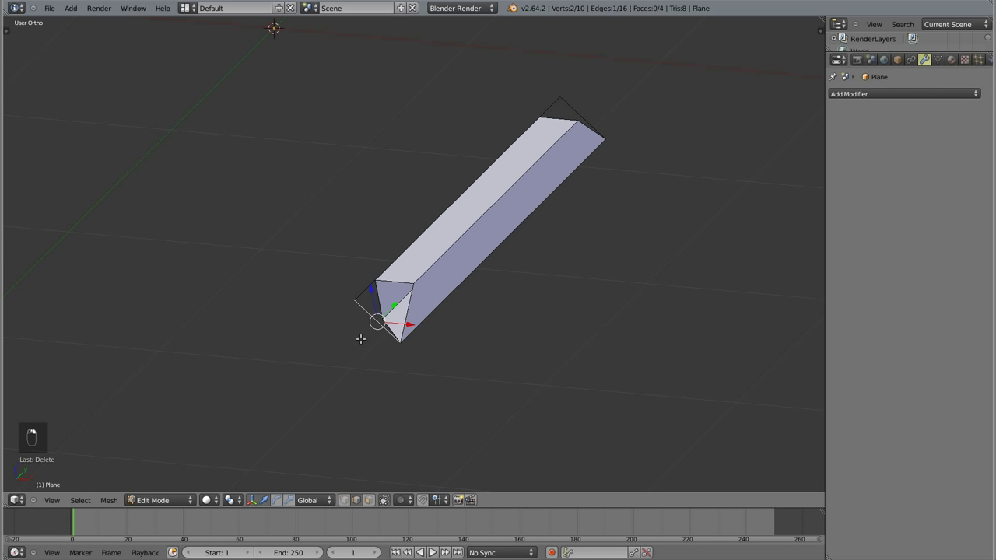
- Delete the bar's two pointed end vertices, leaving an 8-vertex, 4-face bar
key(ctrl+Tab)
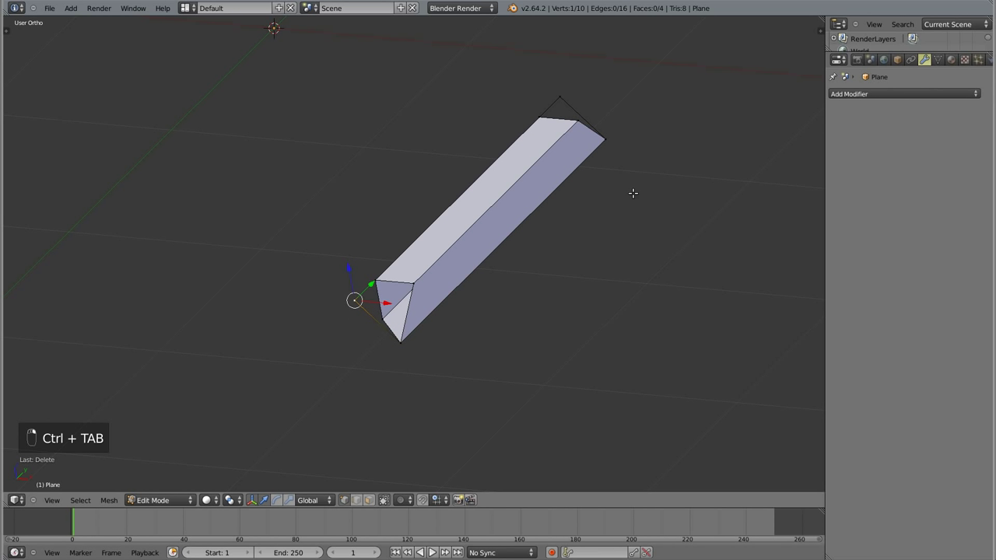
key(x)
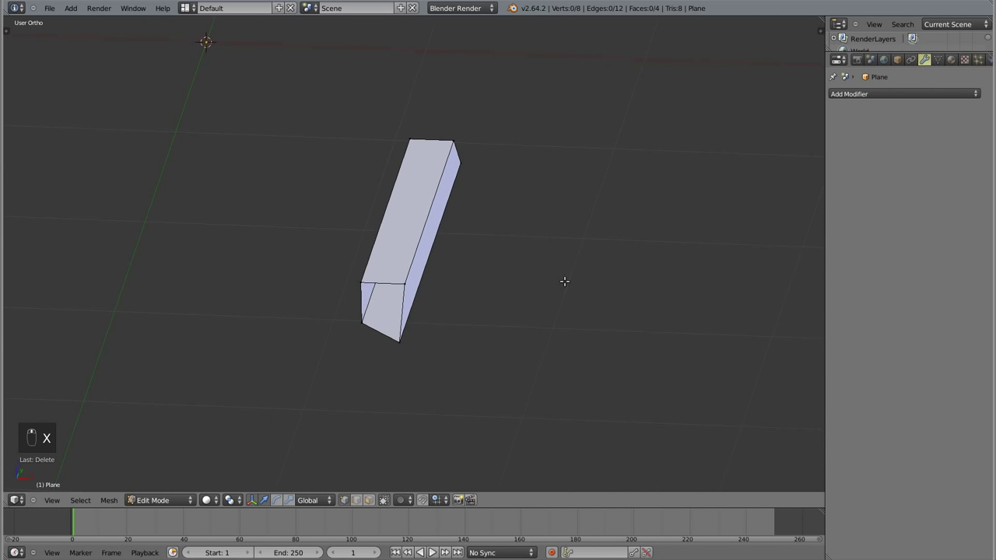
drag(543, 285, 516, 263)
- Leave edit mode so the eight-vertex bar is ready for an Array modifier with Count 2
key(Tab)
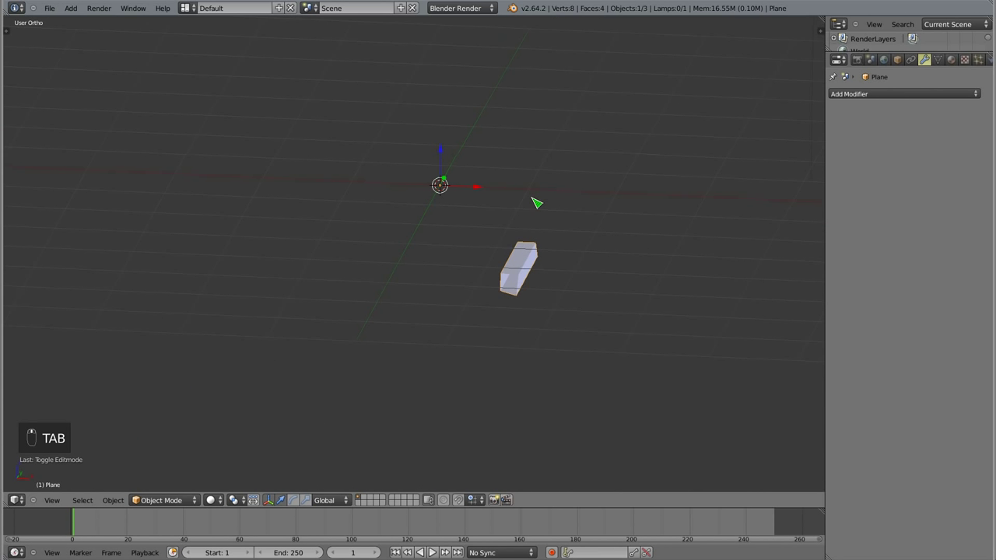
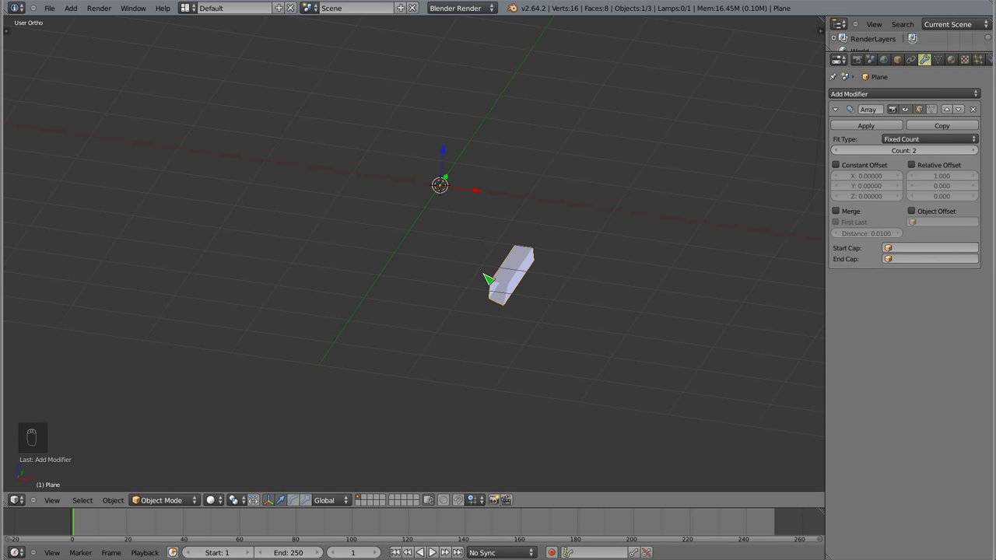
- Add Plain Axes empties as Array object offsets with Count 4 and Merge to build the hollow cube frame
key(shift+a)
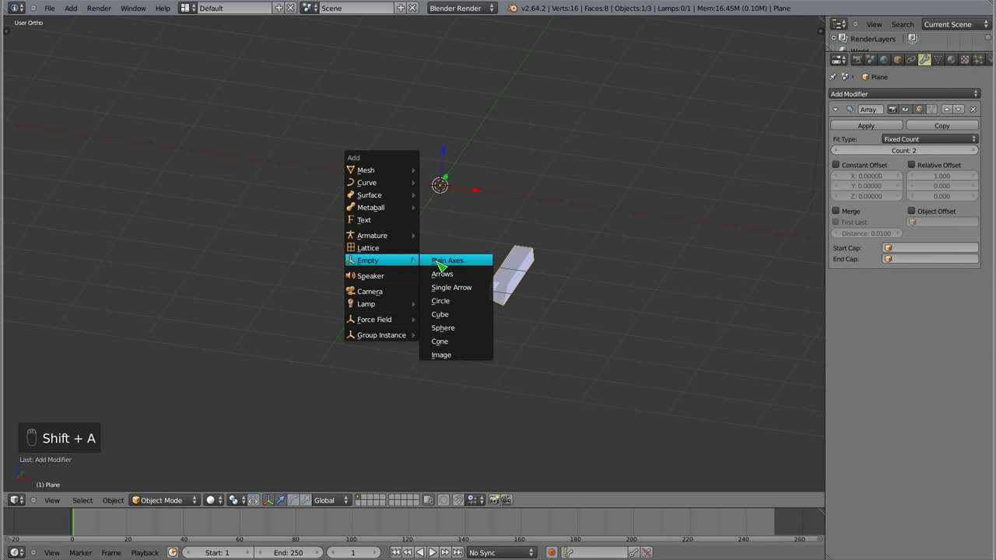
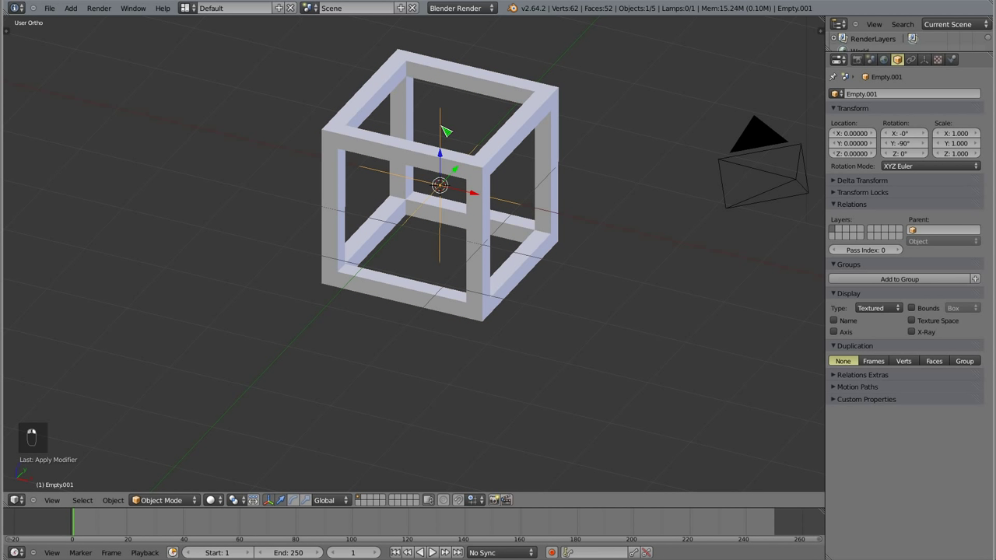
- Delete the leftover empty, then remove doubles on the arrayed frame to reach 40 vertices
key(x)
key(x)
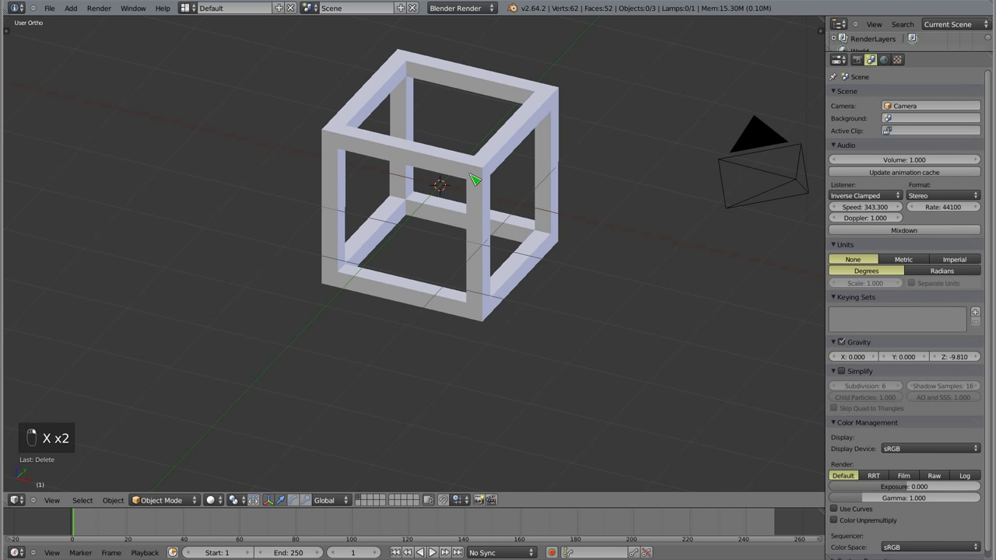
click(430, 211)
key(Tab)
key(a)
key(a)
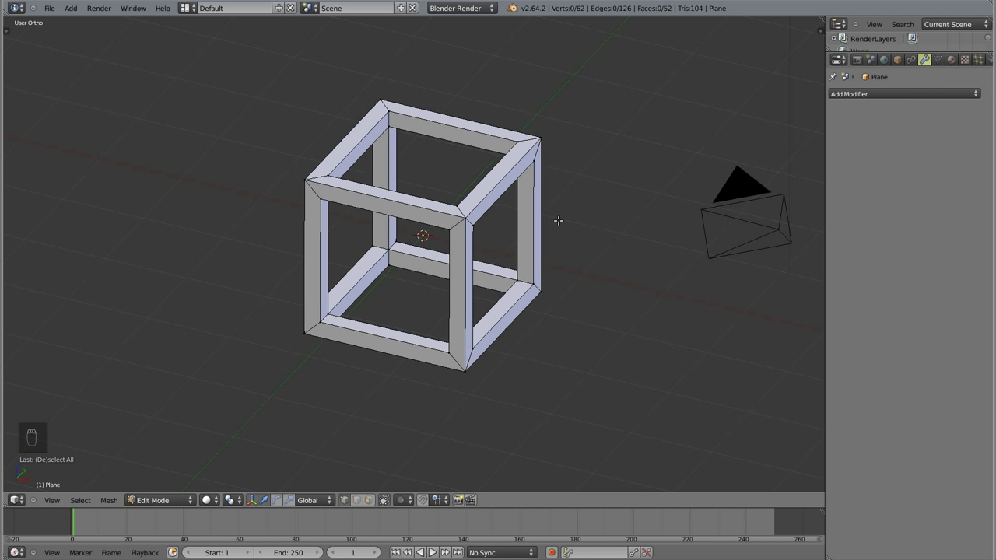
key(a)
key(w)
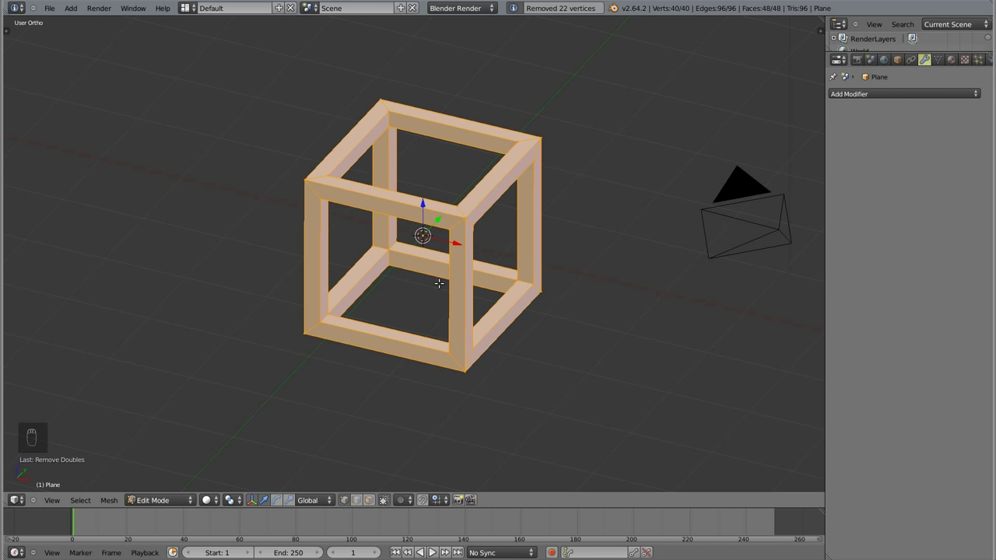
- Return to object mode and delete the finished cube frame
key(a)
key(Tab)
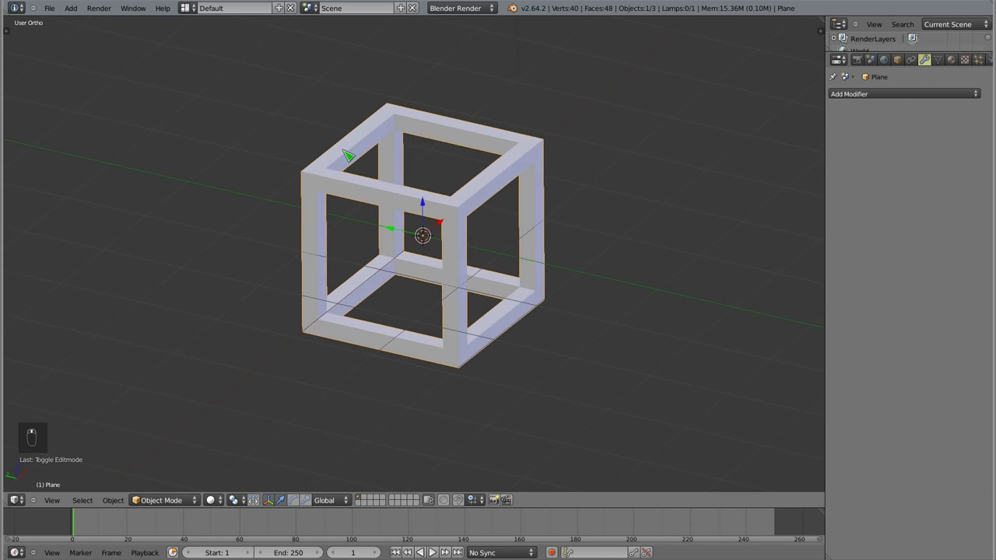
key(Tab)
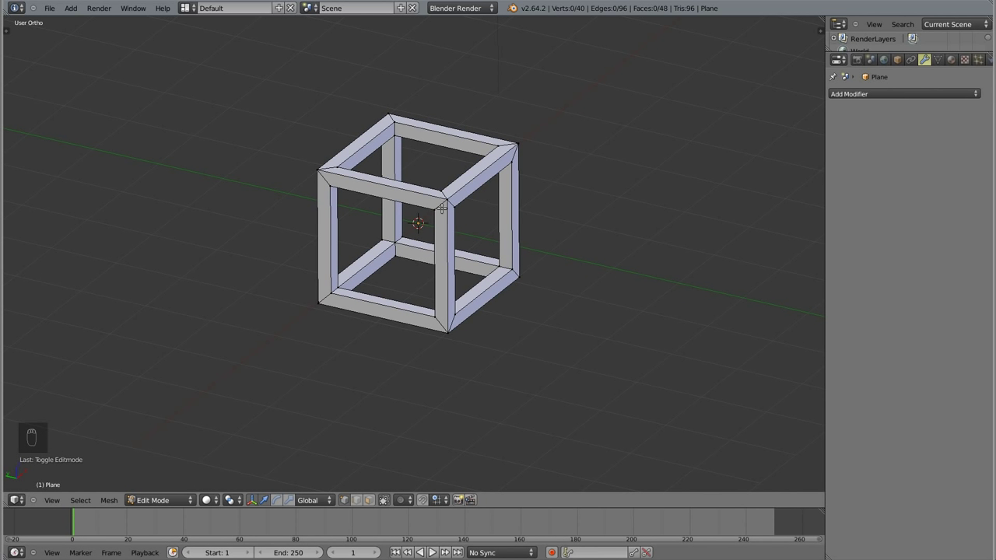
key(Tab)
- Add a new default cube and cut a first edge loop pair across it, viewed from above
key(x)
key(shift+a)
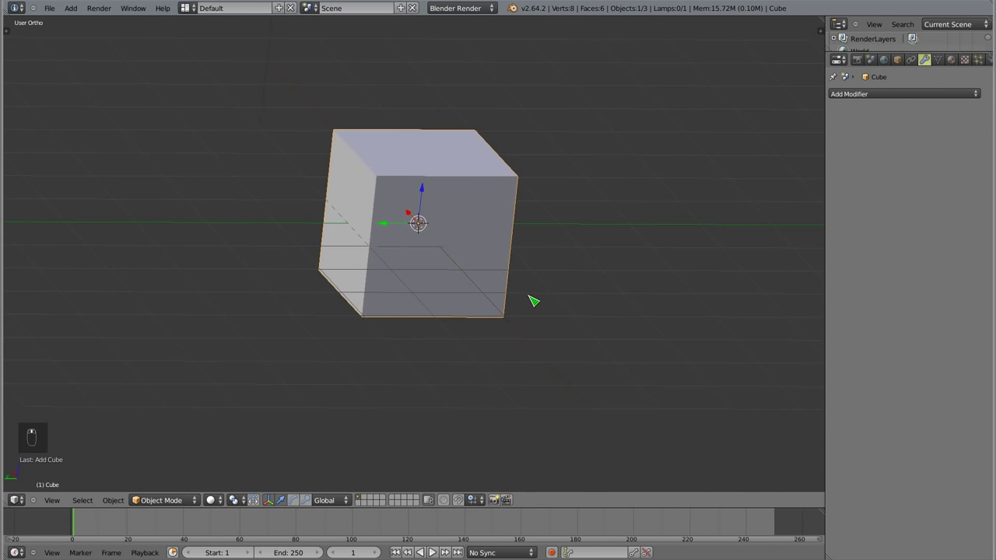
key(Tab)
key(ctrl+r)
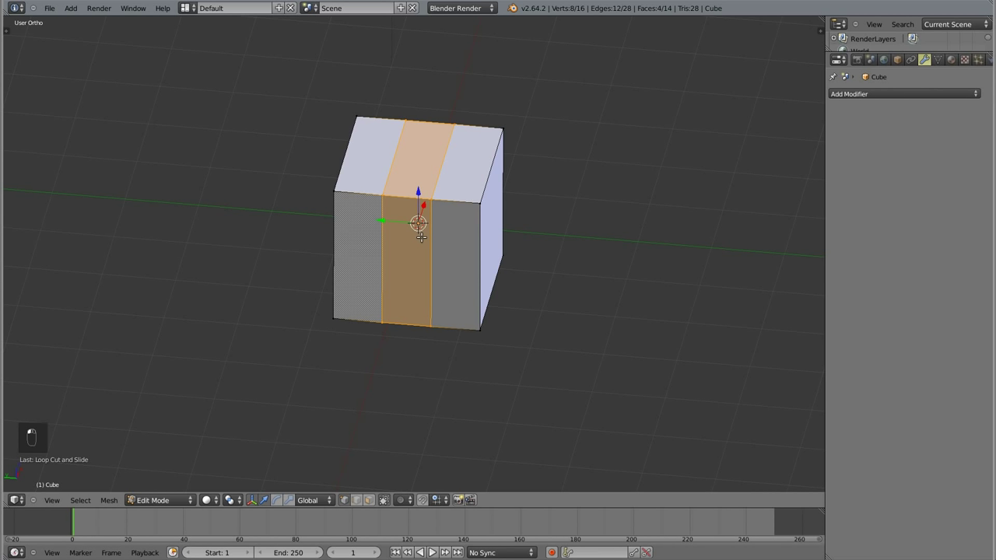
key(KP_1)
key(KP_7)
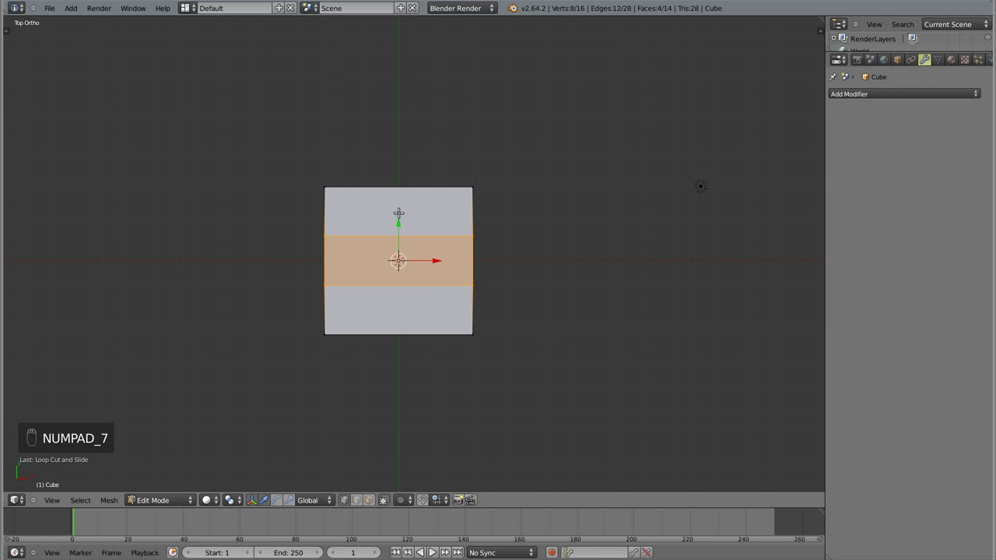
- Scale the loops outward on one axis toward the cube's edges, then cut and scale loops along the other axis
key(s)
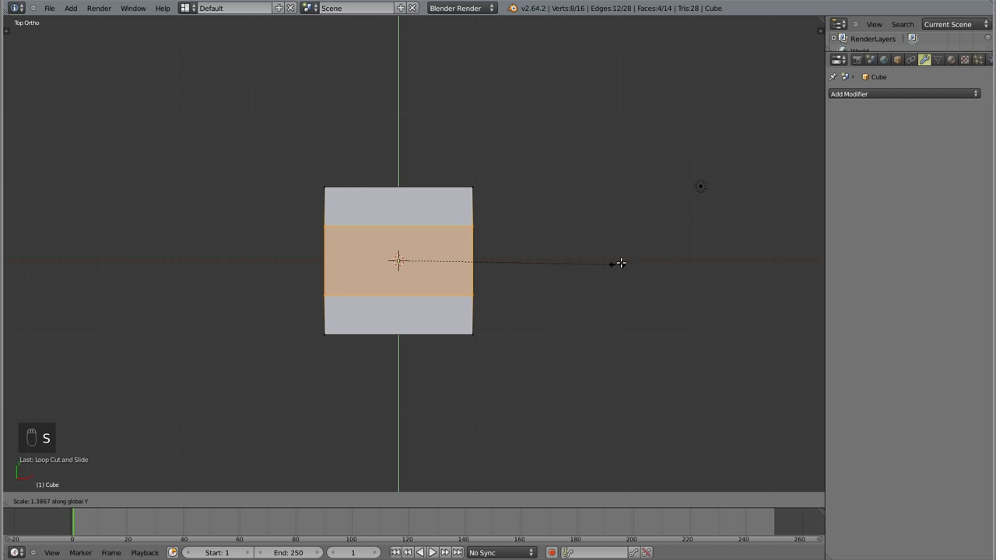
drag(776, 184, 444, 162)
middle_click(444, 163)
drag(341, 260, 422, 153)
key(ctrl+r)
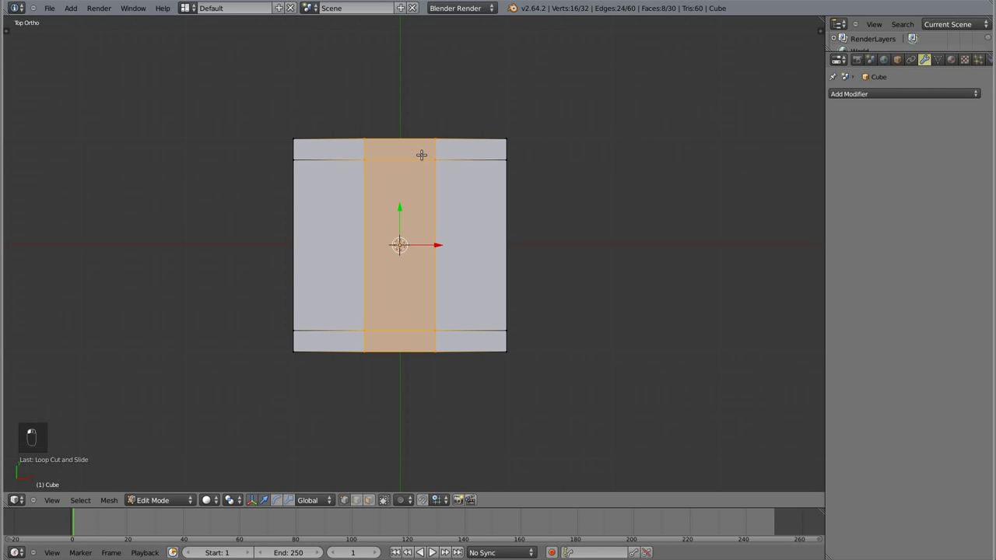
key(s)
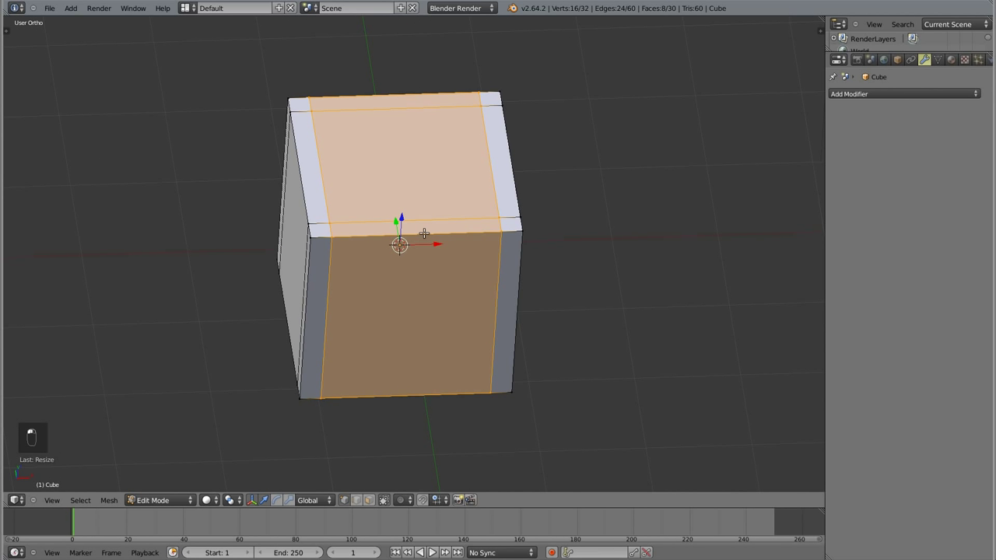
- Cut the last edge loop pair and spread it toward the edges so every side gets border strips
key(ctrl+r)
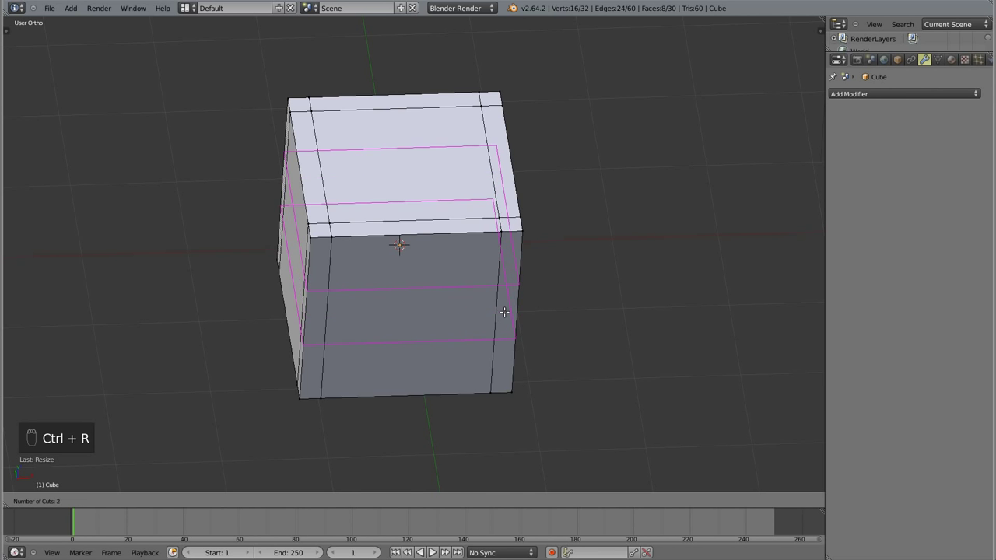
drag(507, 311, 565, 254)
key(s)
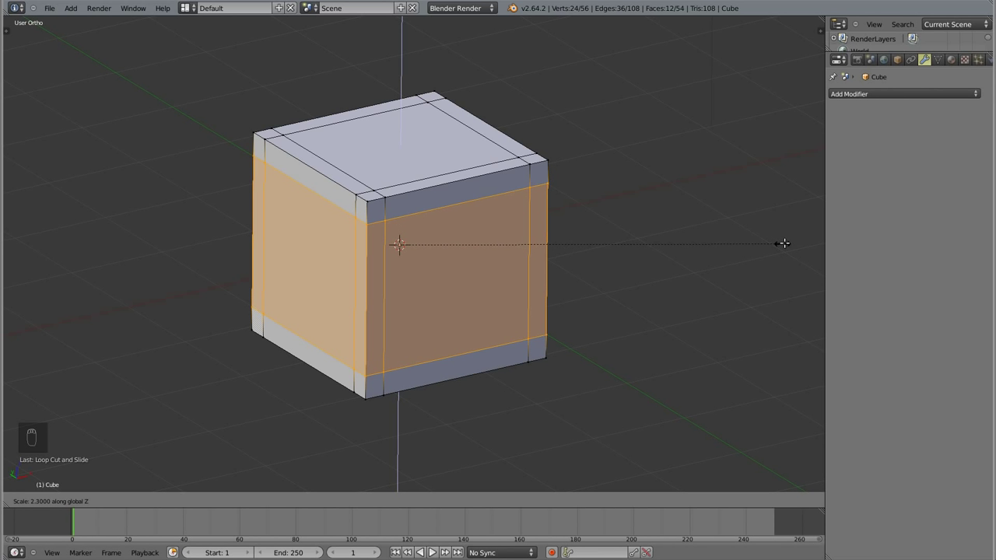
click(799, 240)
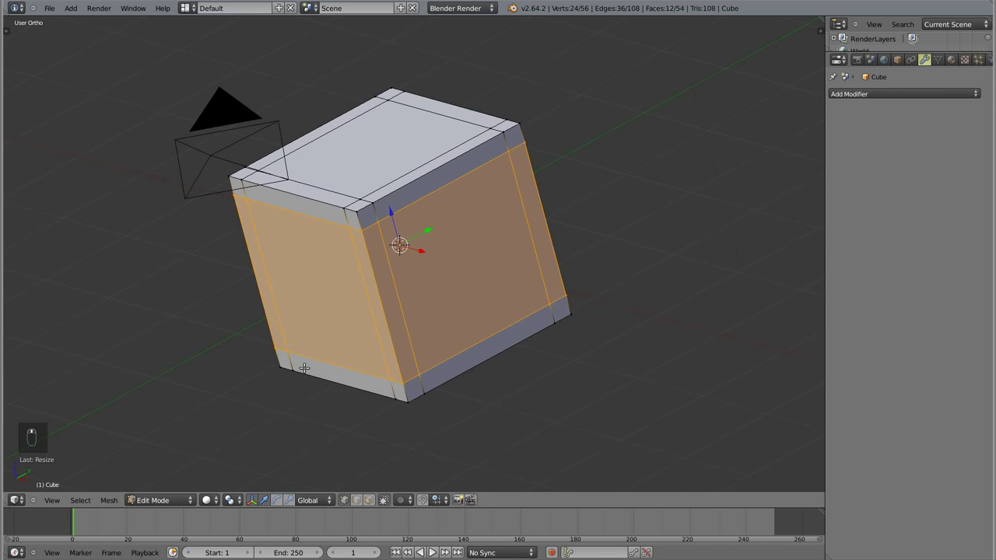
middle_click(348, 253)
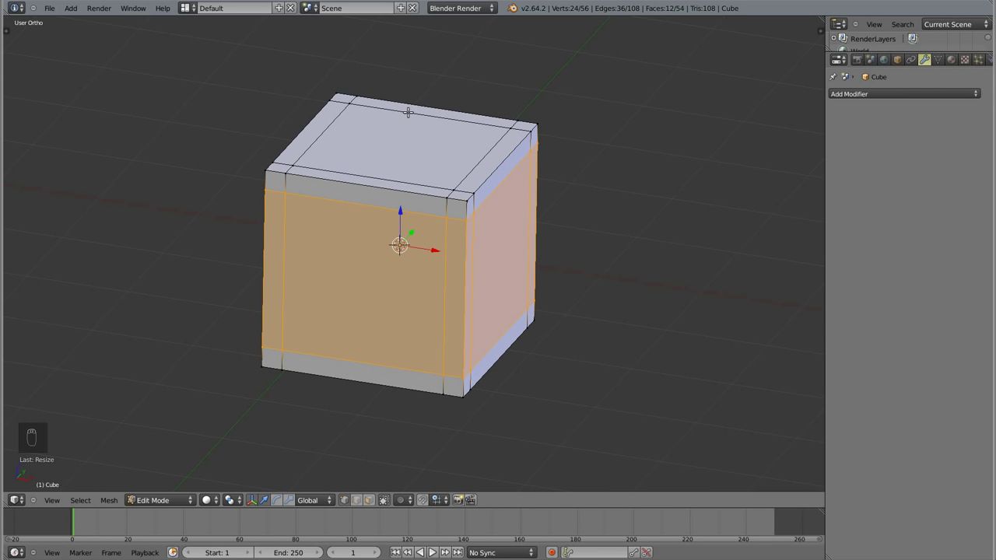
- In face mode, delete and extrude the central panels as a test of the bordered layout
key(ctrl+Tab)
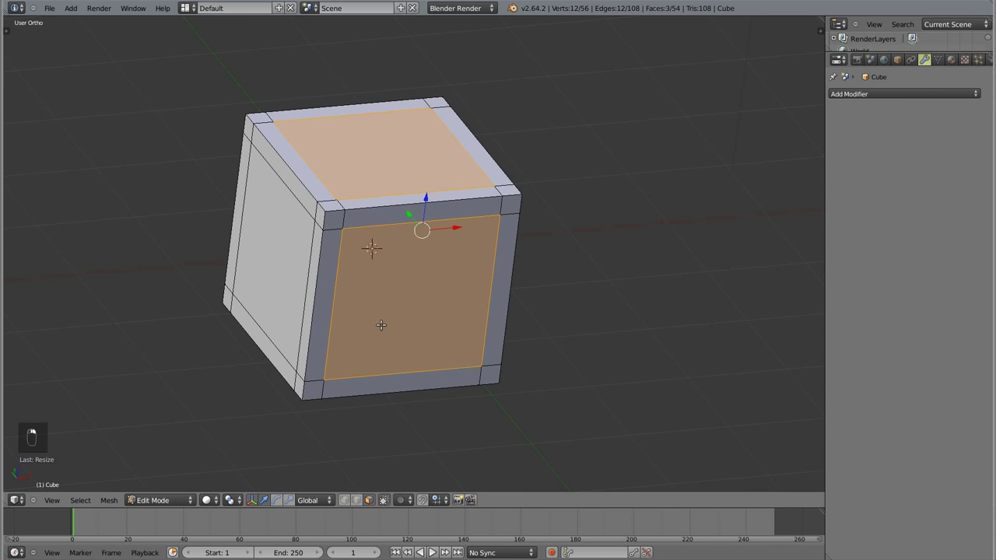
drag(414, 300, 335, 187)
key(x)
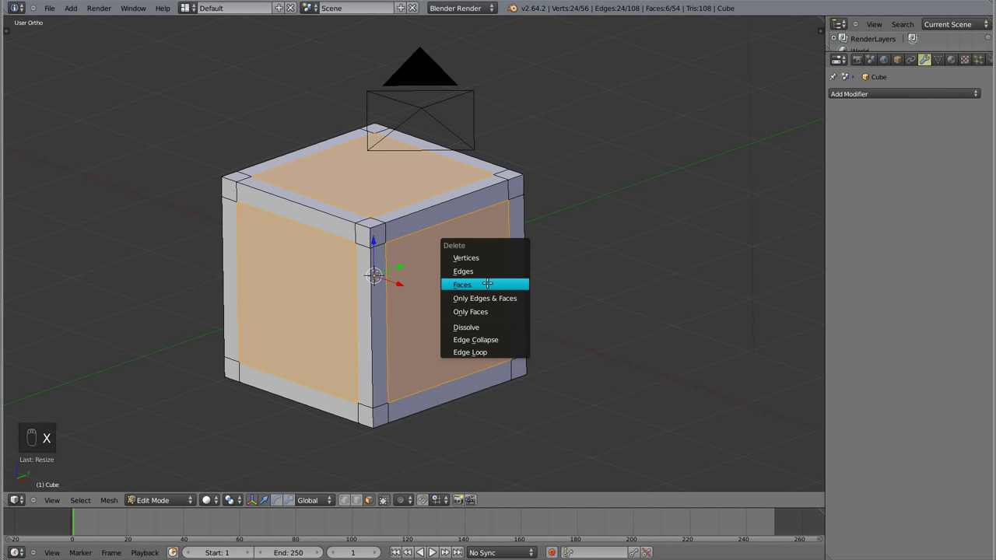
drag(488, 280, 364, 335)
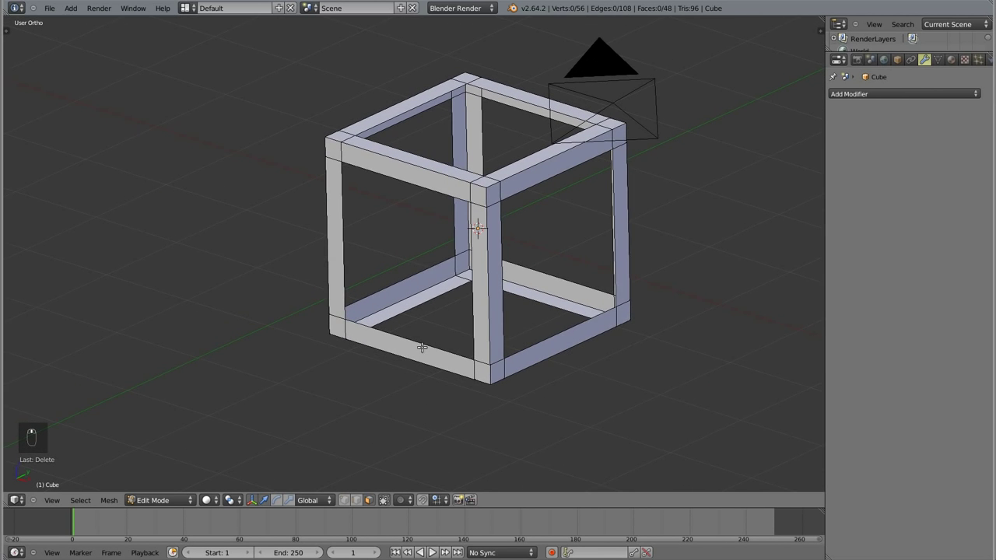
key(ctrl+Tab)
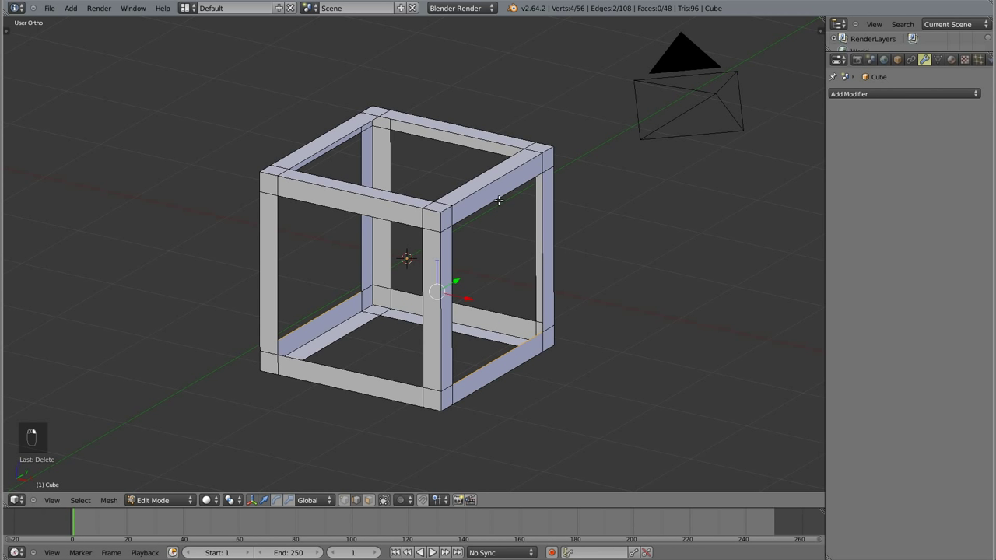
key(e)
key(s)
drag(596, 302, 409, 187)
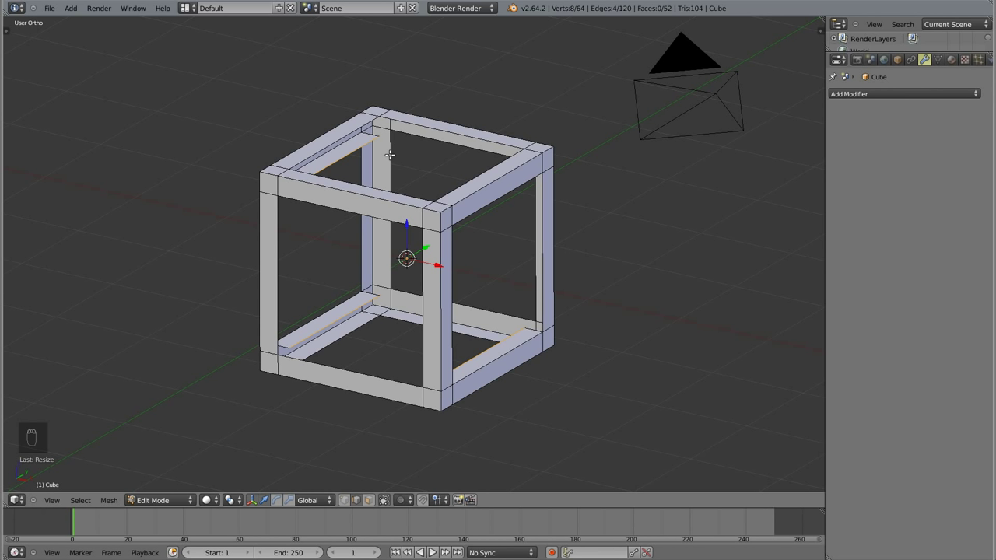
- Undo repeatedly to restore the central panels, back to 56 vertices and 54 faces
key(ctrl+z)
key(ctrl+z)
key(ctrl+z)
key(ctrl+z)
key(ctrl+z)
key(ctrl+z)
key(ctrl+z)
key(ctrl+z)
key(ctrl+z)
- In wireframe front view, extrude the two side panels and scale them inward on X to the strips' thickness
drag(382, 299, 474, 307)
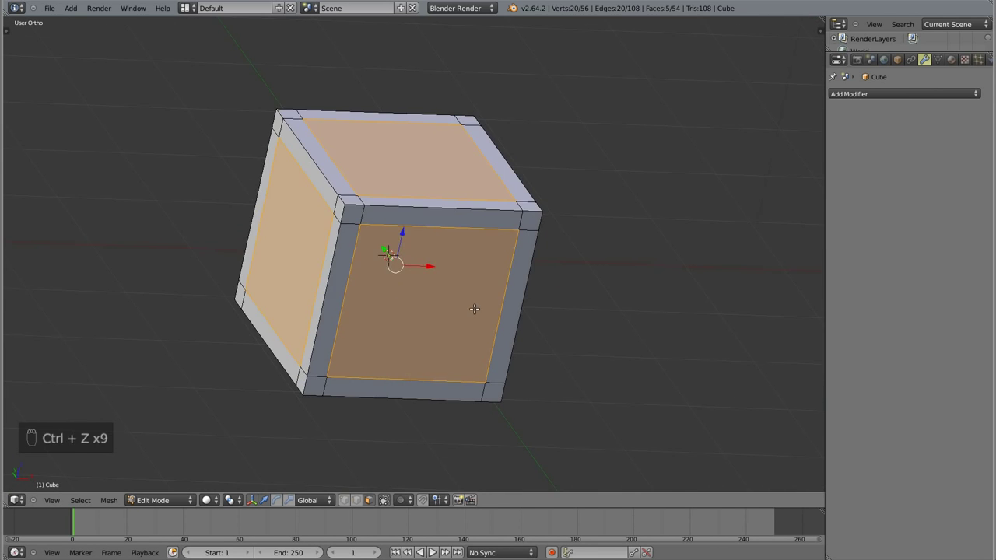
drag(296, 236, 475, 369)
key(z)
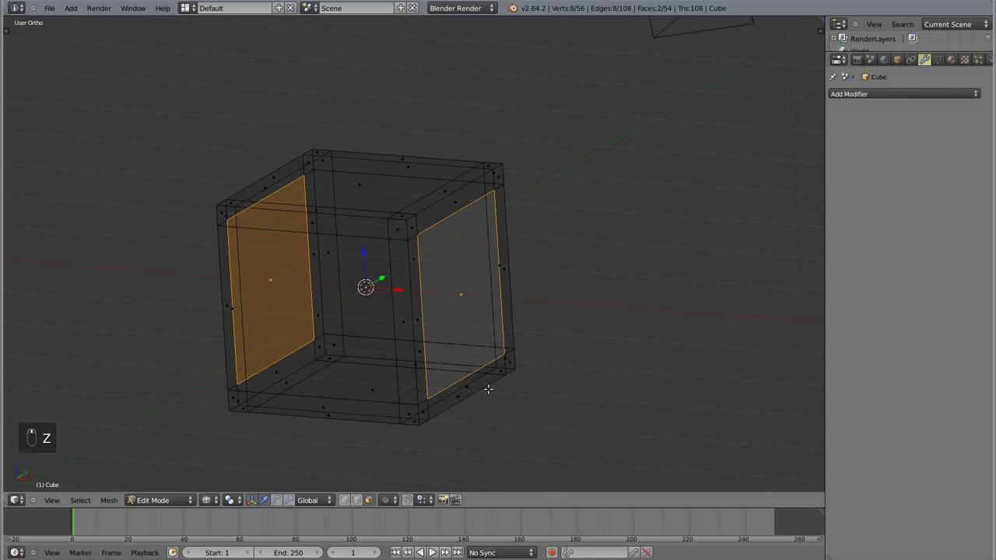
key(KP_1)
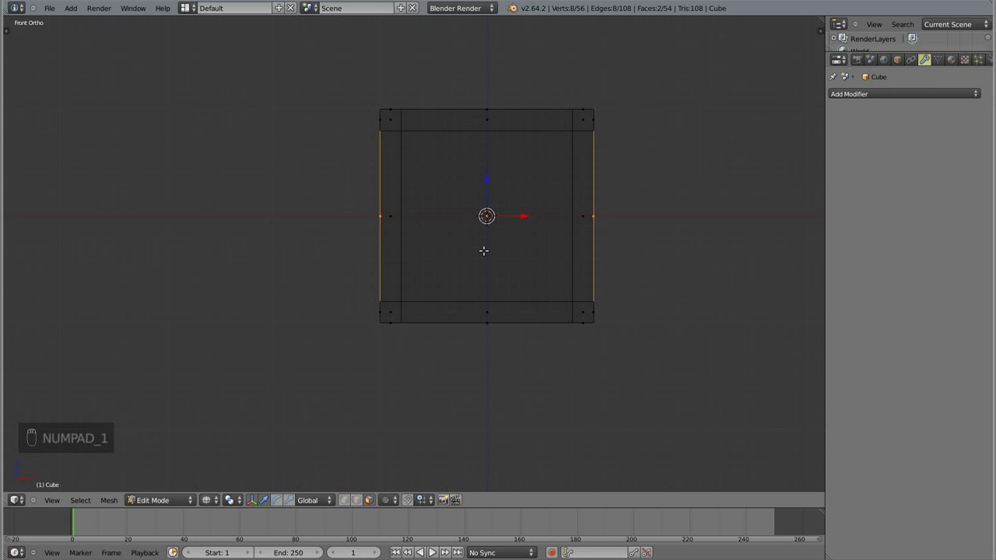
key(e)
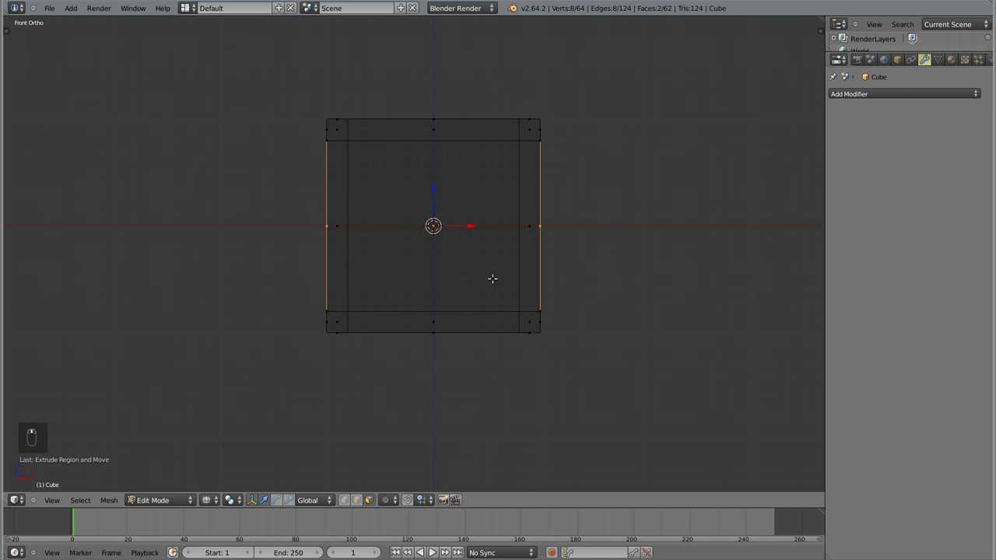
key(s)
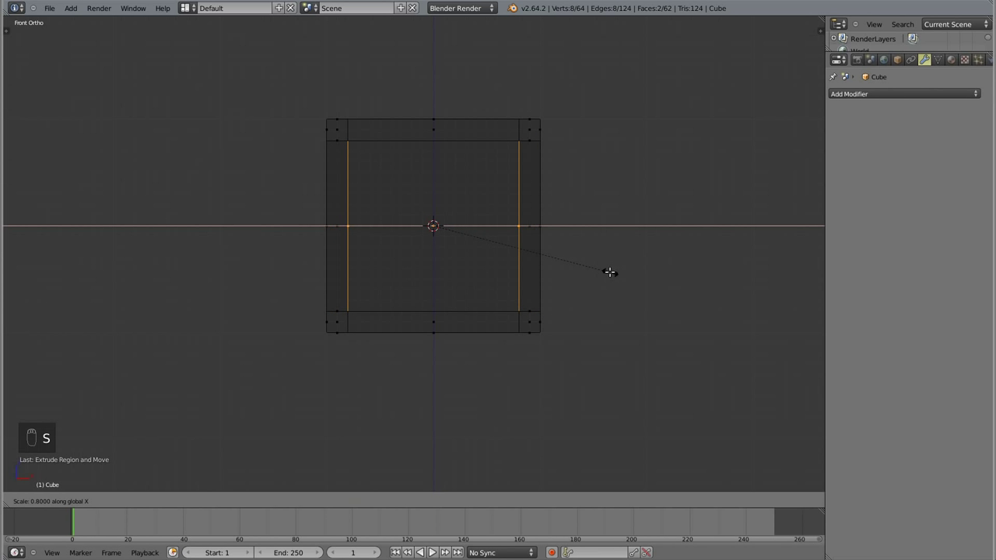
key(z)
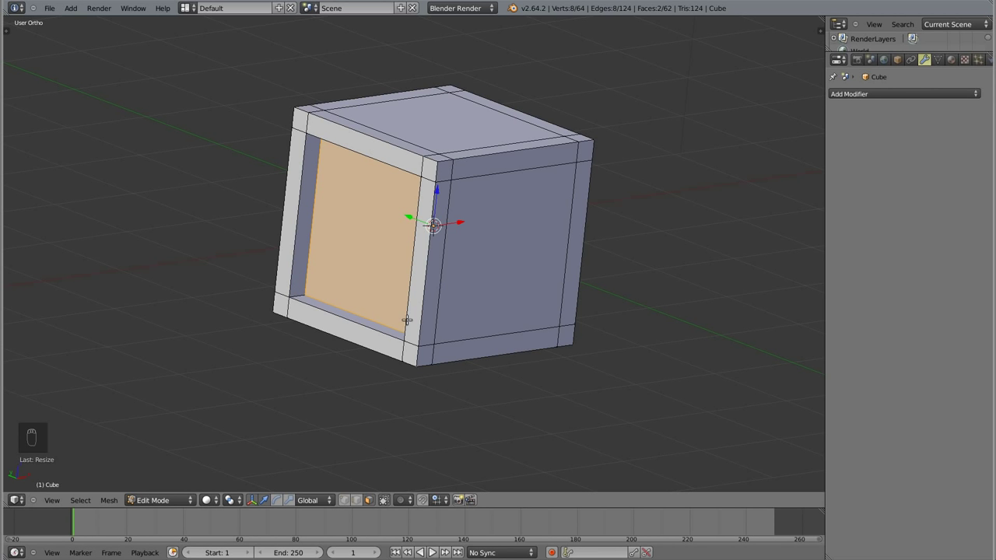
drag(498, 281, 364, 232)
- From the right view in wireframe, extrude the front and back panels inward on Y
key(KP_1)
key(KP_3)
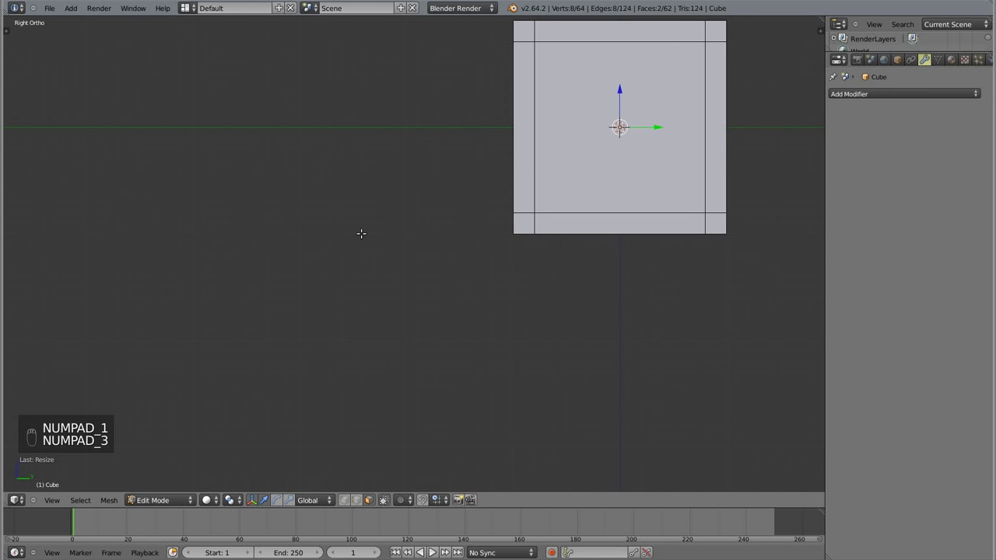
key(z)
key(e)
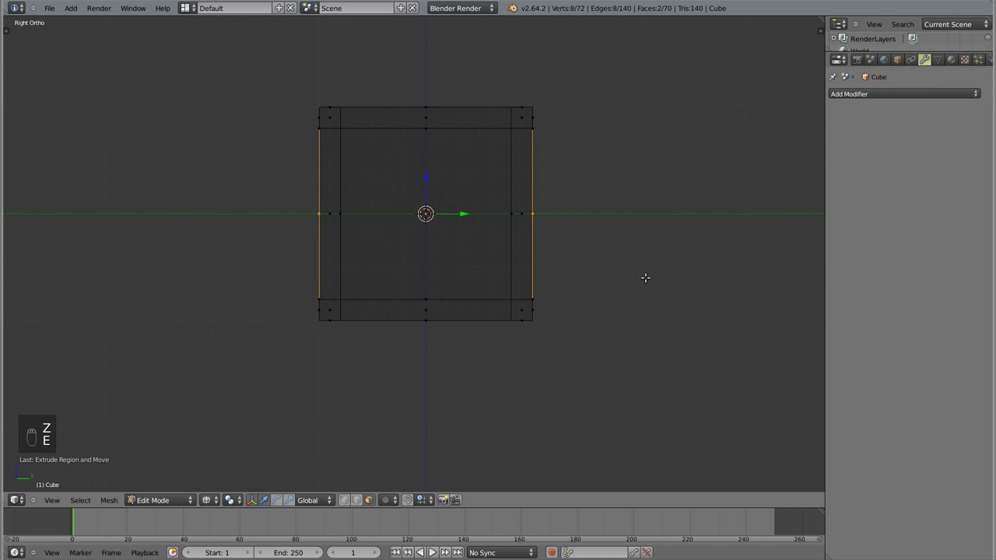
- Finish the old frame's recessed top and bottom panels, delete their inner faces and remove the 16 duplicate vertices
key(s)
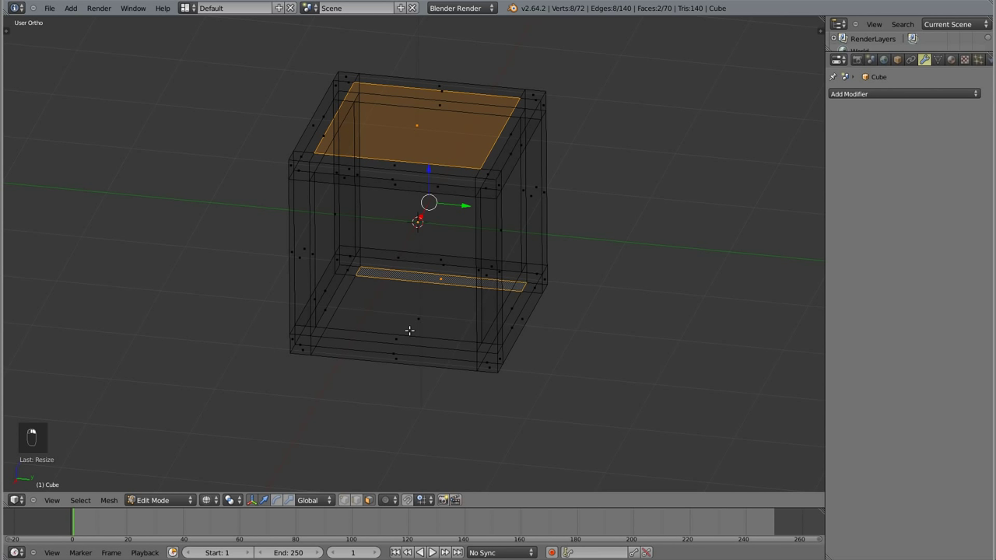
key(KP_1)
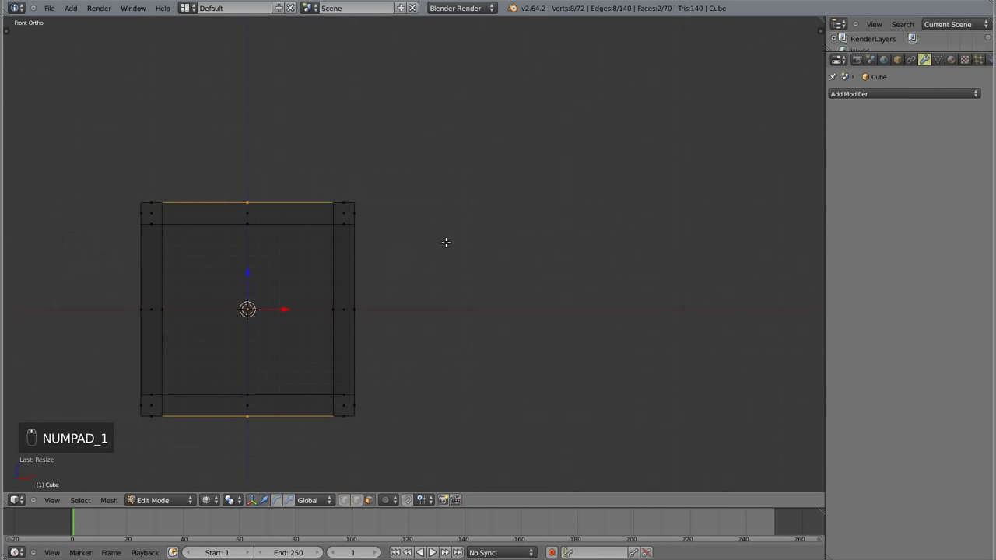
key(e)
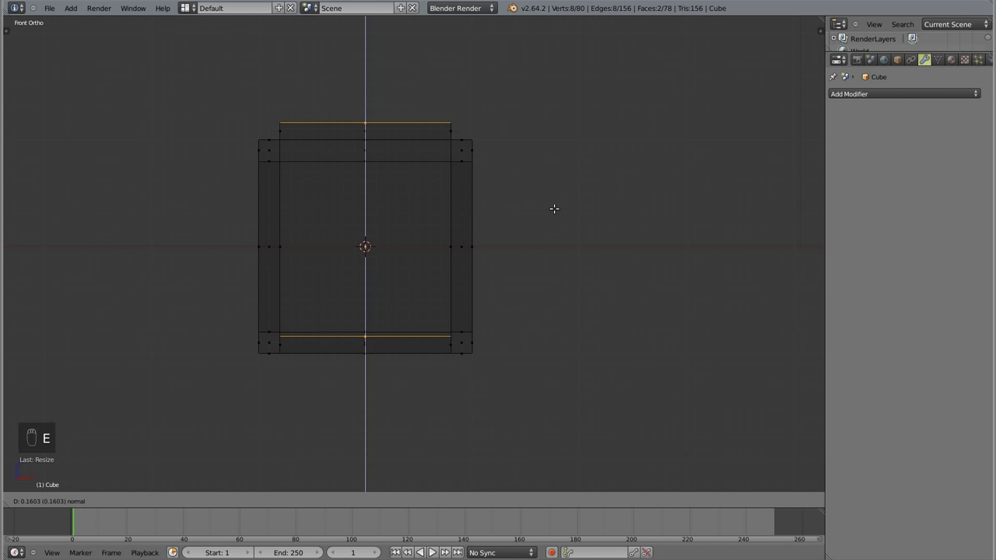
key(s)
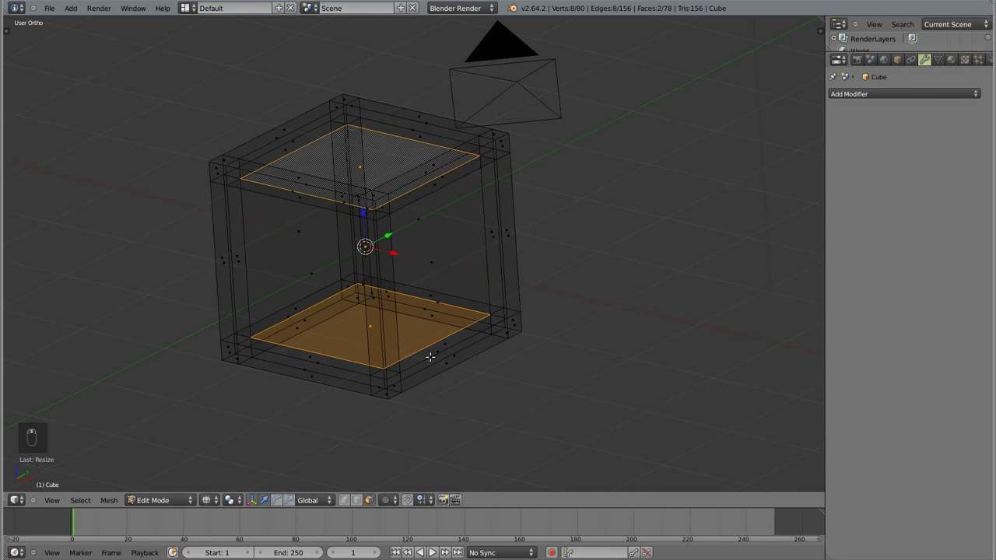
key(z)
drag(442, 251, 284, 283)
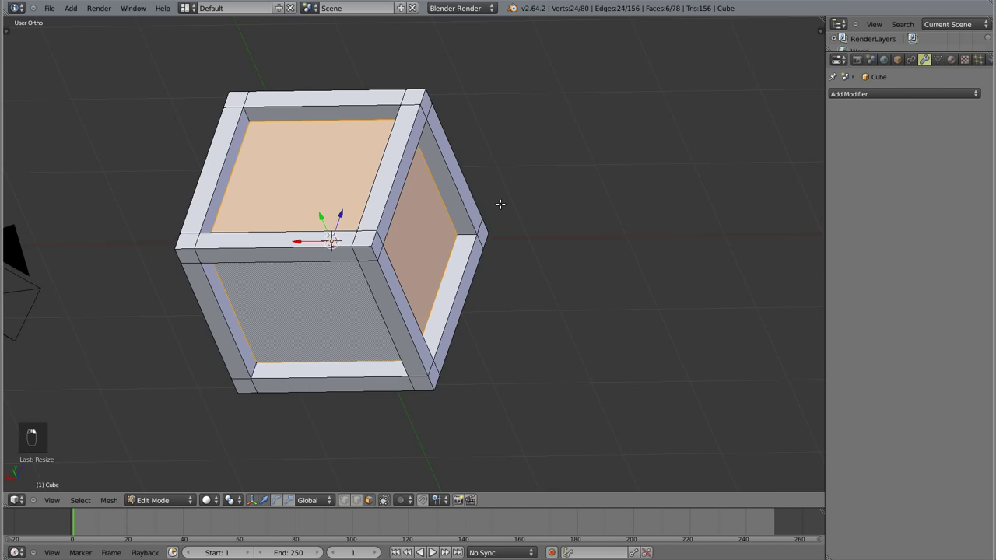
key(x)
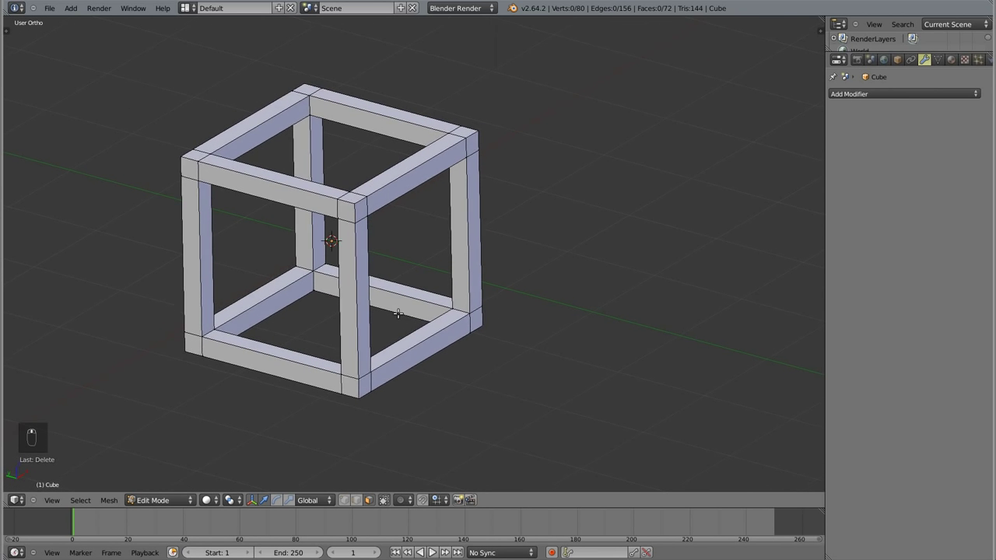
key(a)
key(w)
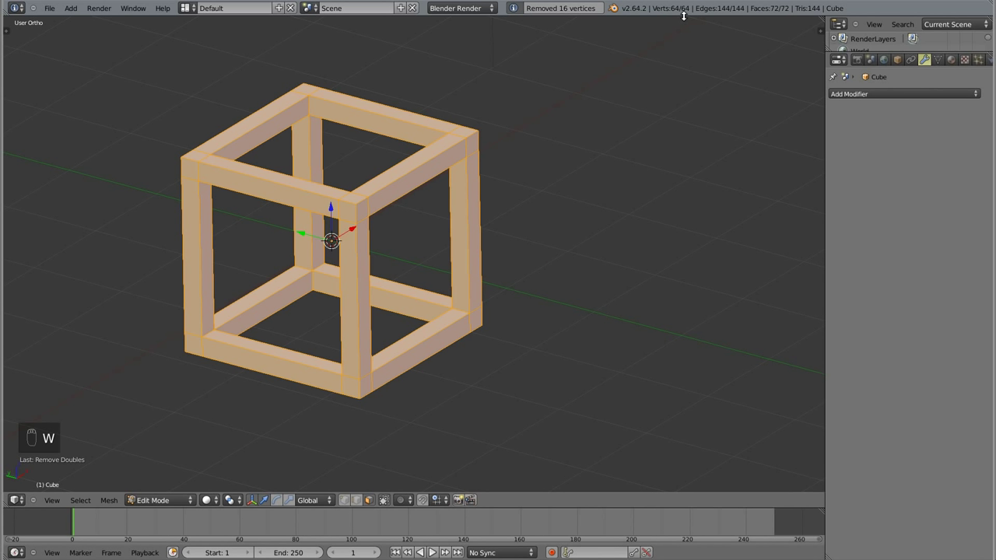
- Delete the old frame object, add a fresh default cube and view it in Front Ortho
key(a)
drag(361, 307, 479, 237)
key(Tab)
key(x)
key(shift+a)
drag(490, 258, 494, 255)
key(KP_1)
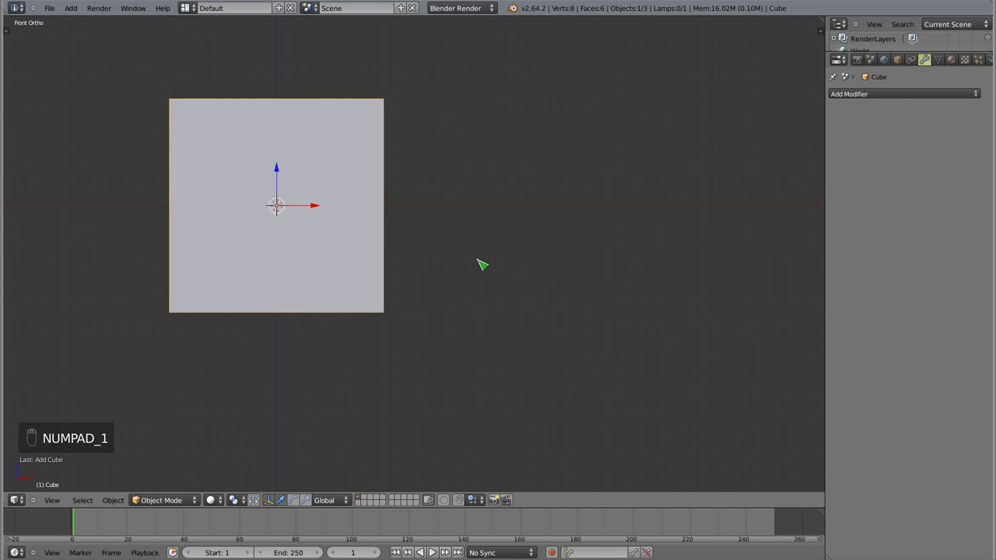
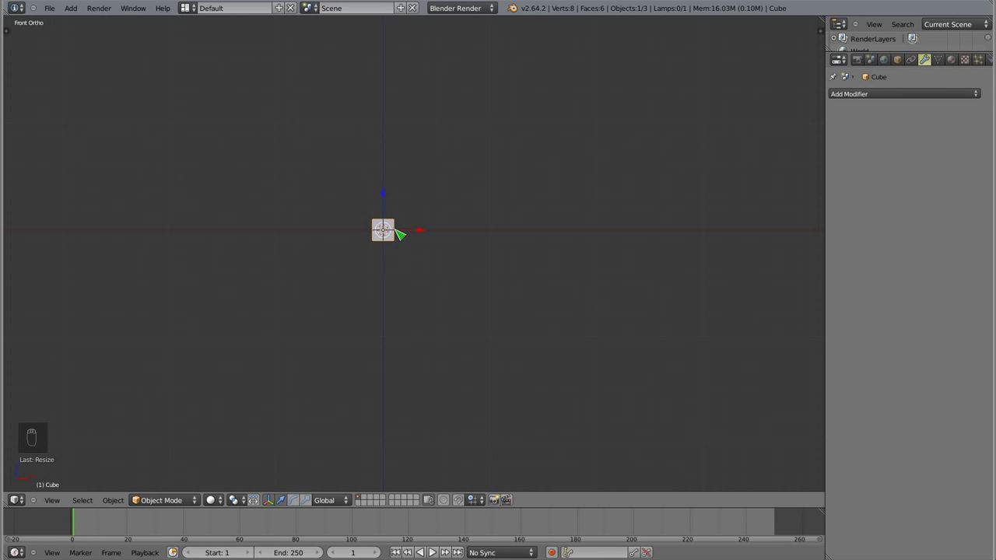
- Shrink the cube and Shift+D duplicate it into four small cubes spaced apart in front view
key(Tab)
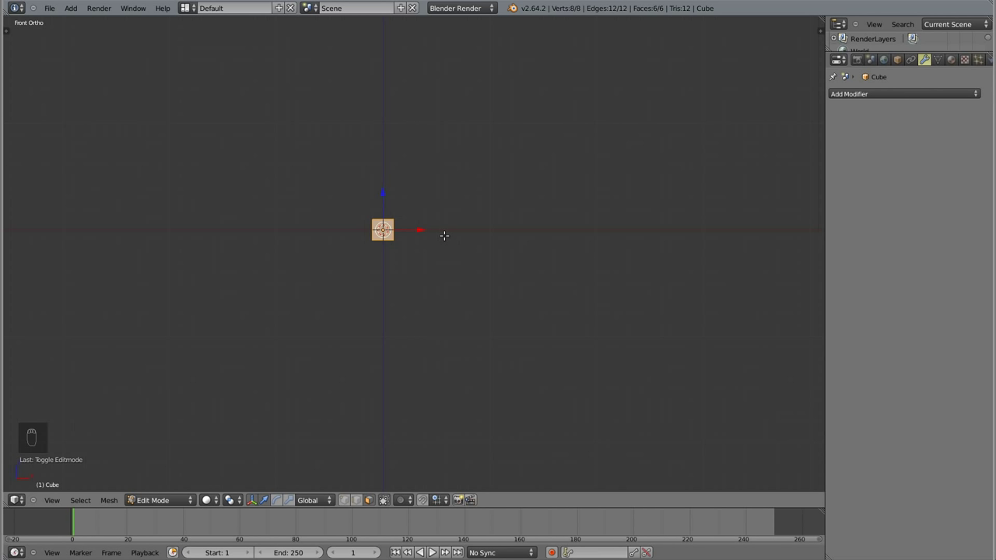
key(g)
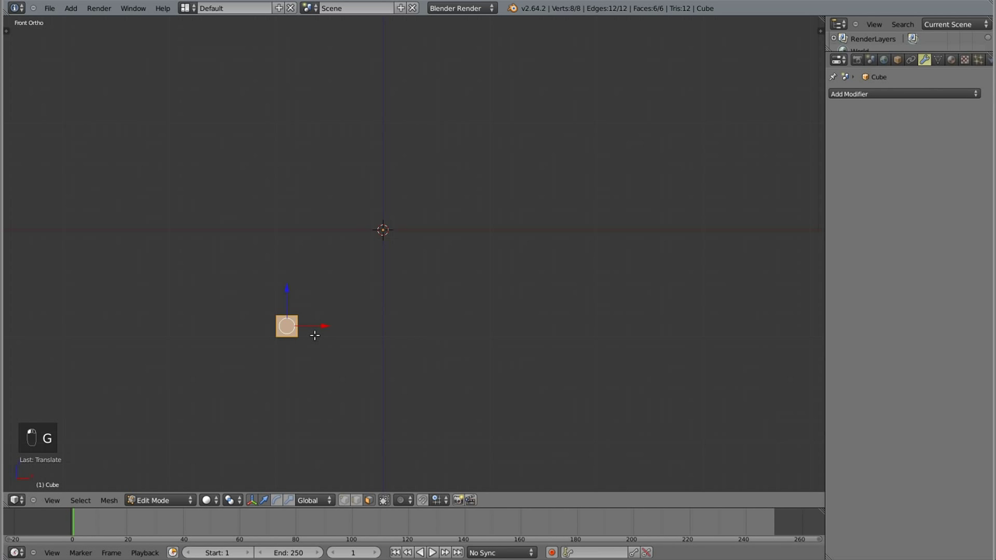
key(shift+d)
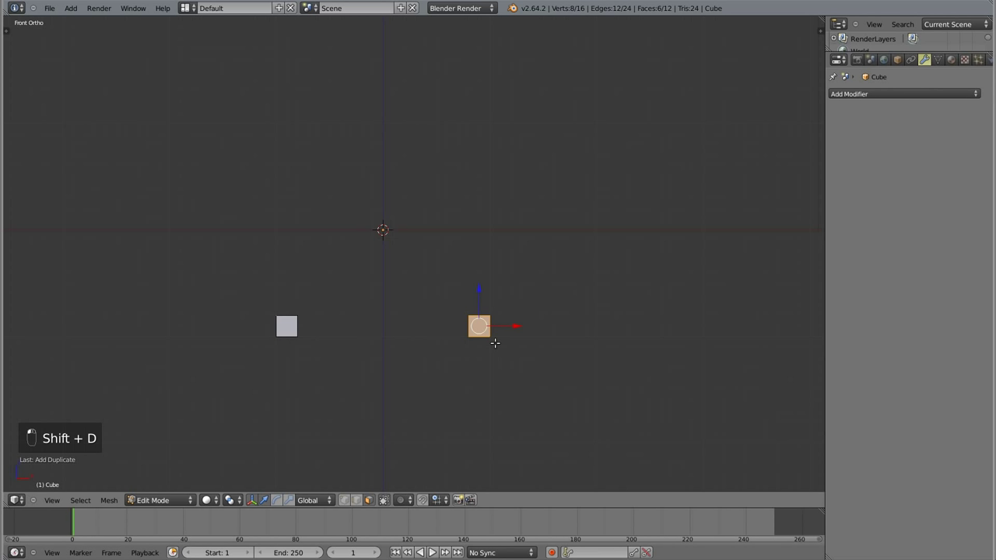
key(shift+d)
key(shift+d)
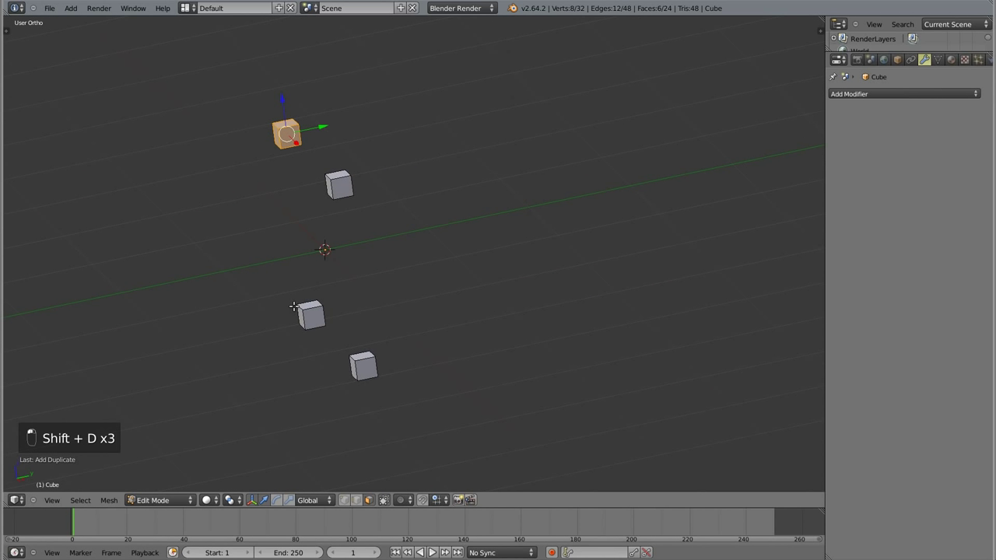
key(a)
key(a)
- From the right view, duplicate the four cubes across to make eight corner cubes
key(KP_1)
key(KP_3)
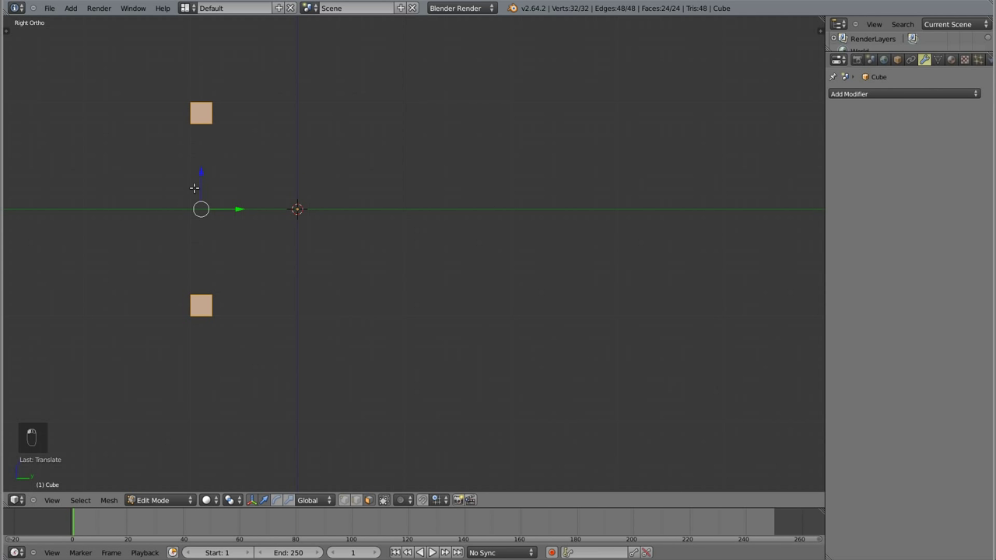
key(shift+d)
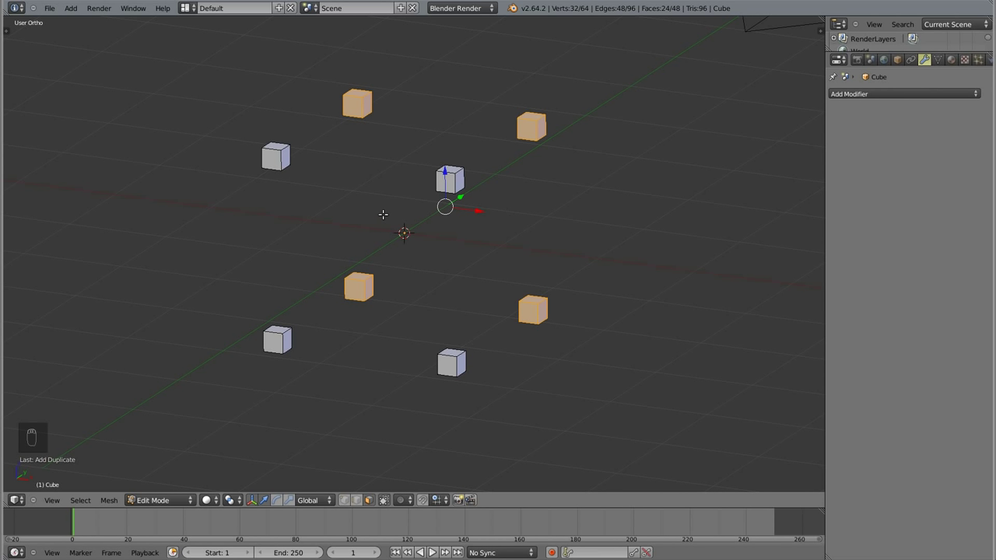
- In wireframe, extrude the corner cubes' faces upward into posts, then sideways into the first beams
key(a)
middle_click(348, 233)
key(z)
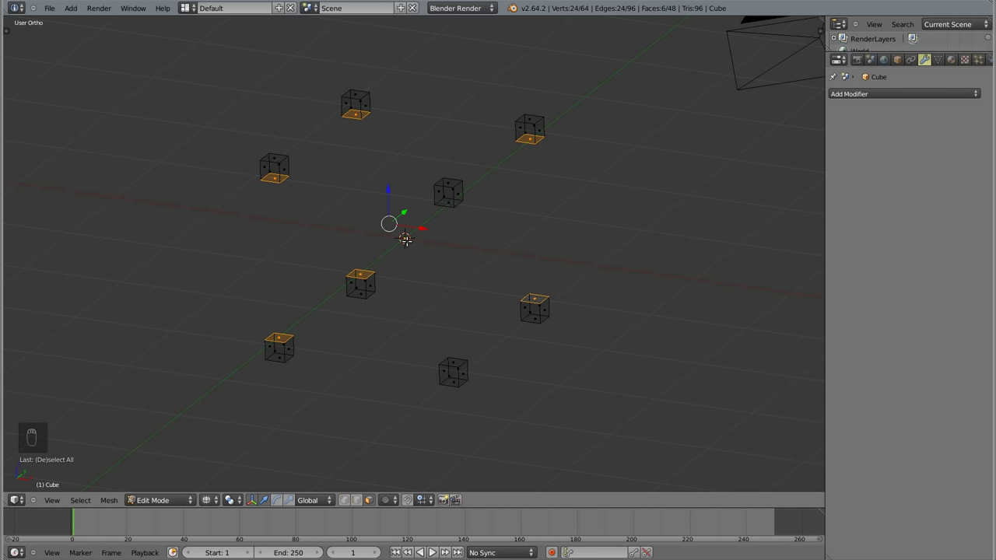
key(w)
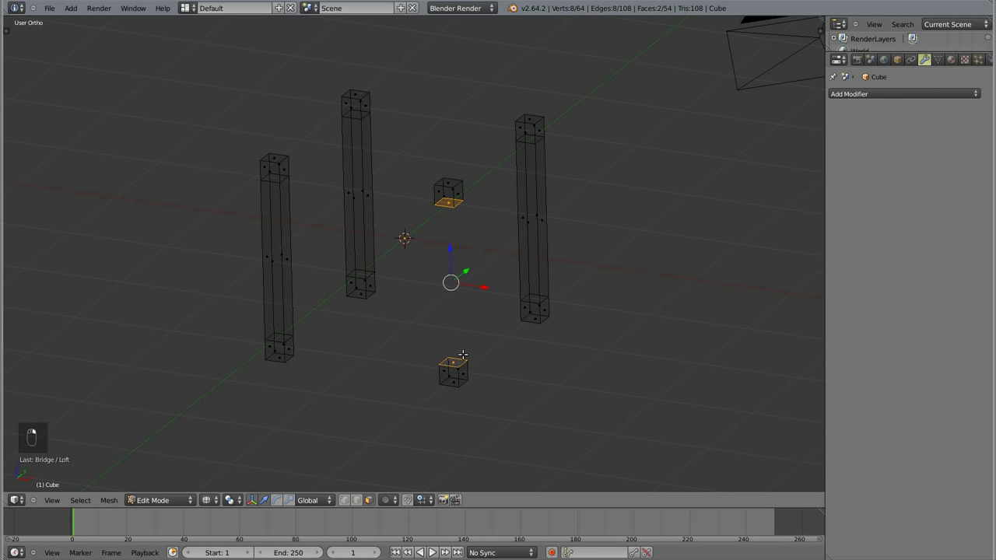
key(w)
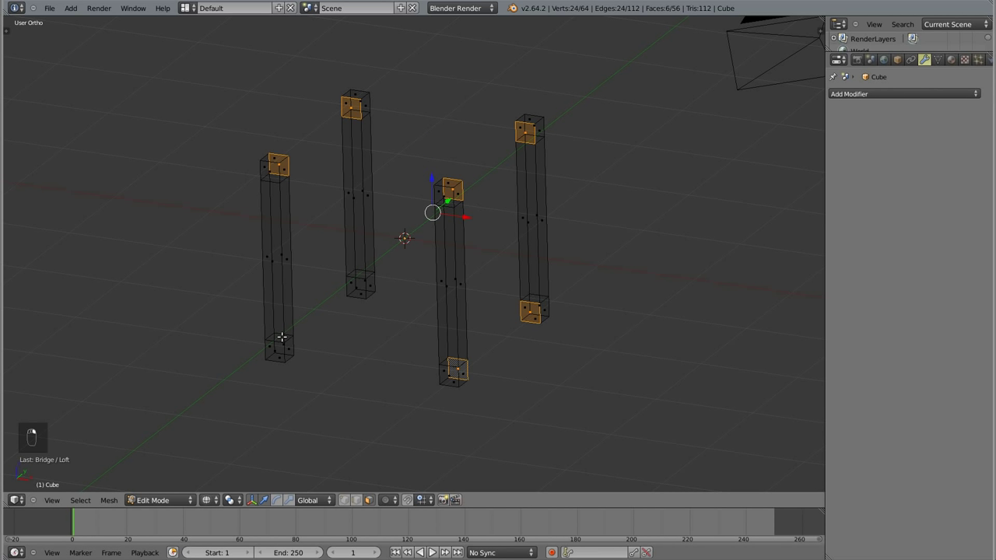
key(w)
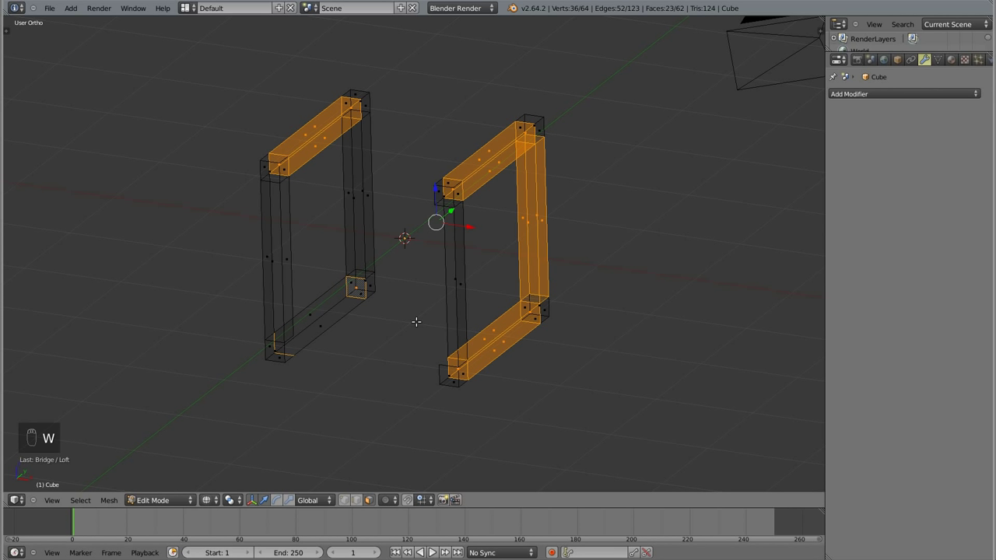
- Select the remaining faces and extrude the top beams to close the cube frame's outline
drag(554, 292, 338, 337)
key(a)
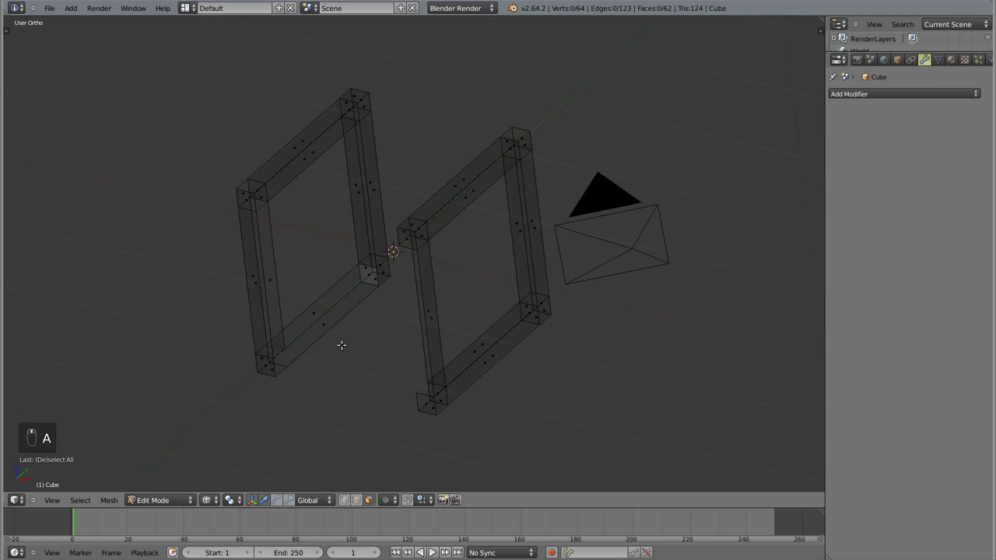
key(z)
middle_click(335, 319)
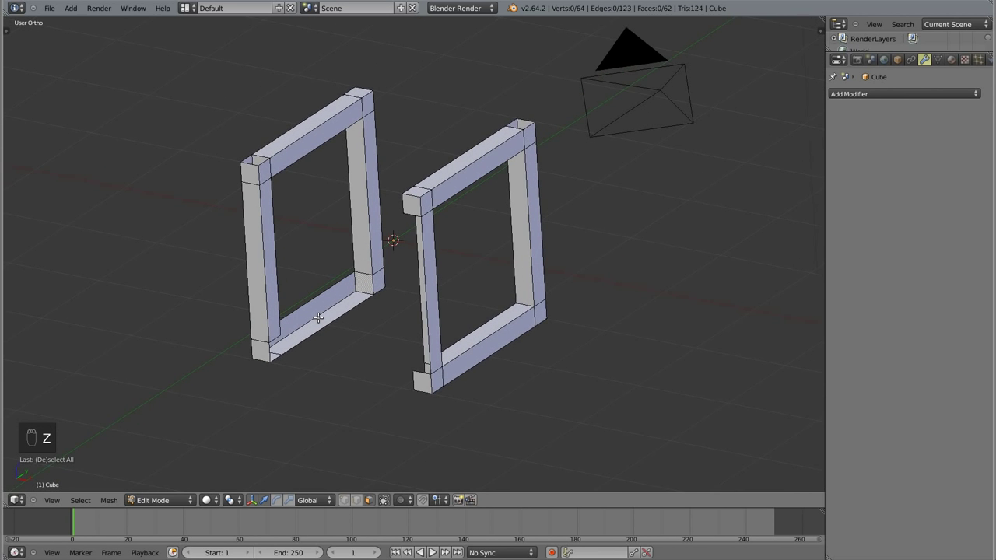
key(z)
drag(368, 101, 395, 174)
key(w)
key(a)
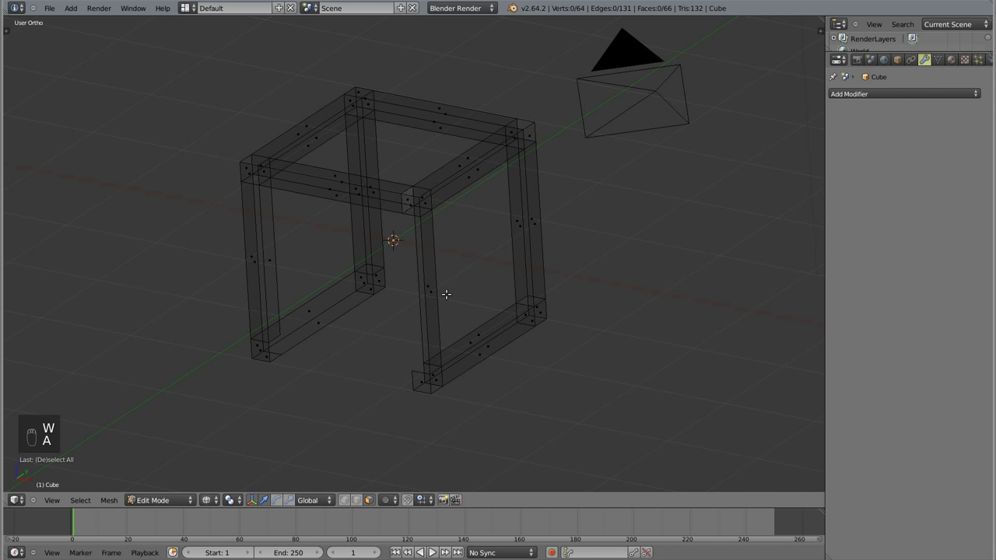
key(ctrl+Tab)
- In solid shading, fill several open beam joints with new faces using F while orbiting the frame
key(z)
right_click(411, 195)
key(f)
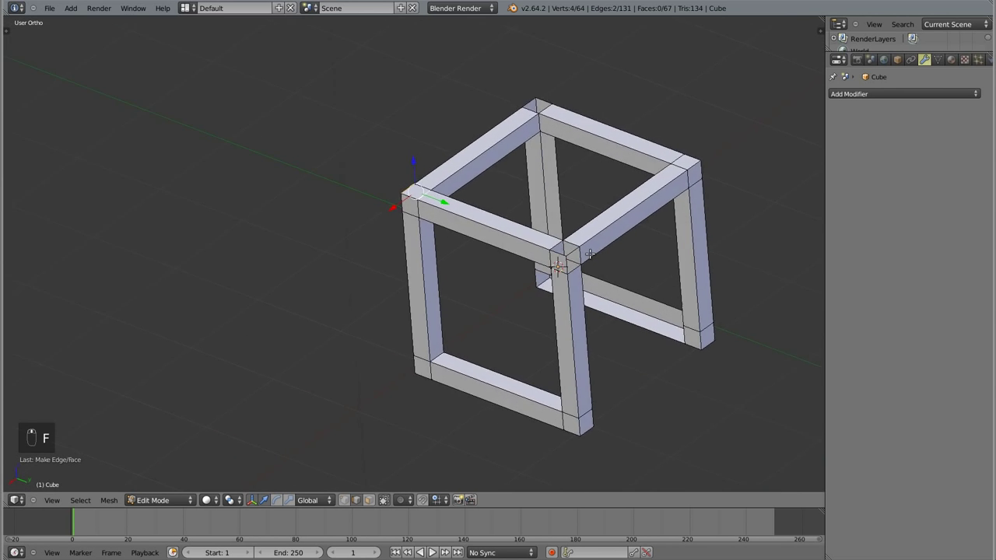
middle_click(554, 213)
drag(536, 195, 500, 211)
key(f)
drag(500, 211, 482, 205)
key(f)
key(a)
drag(400, 308, 415, 357)
key(f)
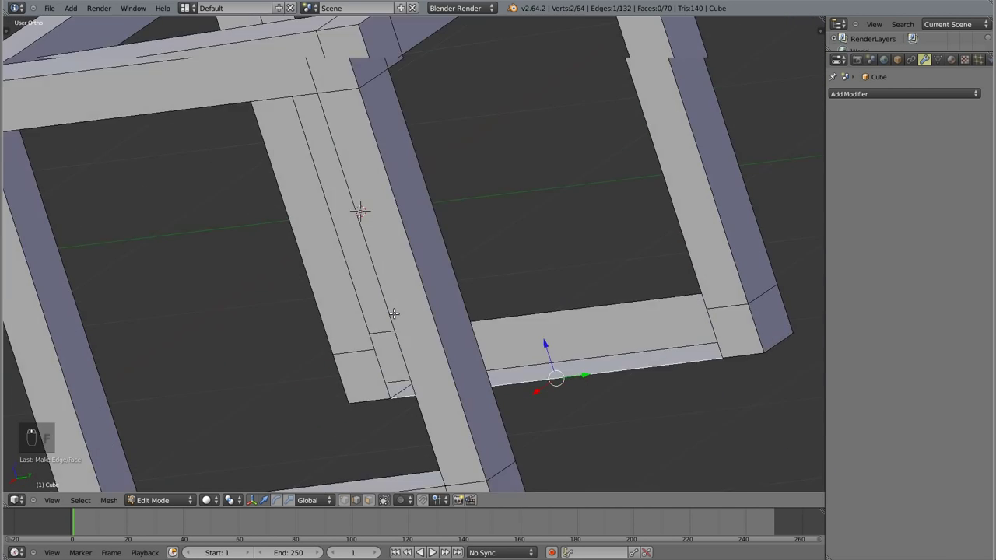
key(ctrl+Tab)
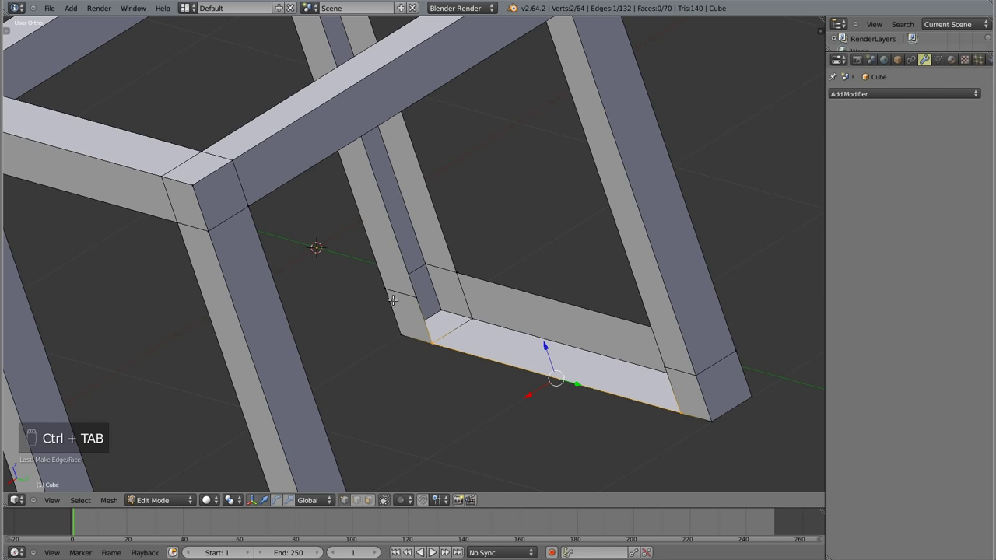
- Work around each joint, selecting boundary edges and filling the missing faces with F up to 81 faces
key(f)
key(ctrl+Tab)
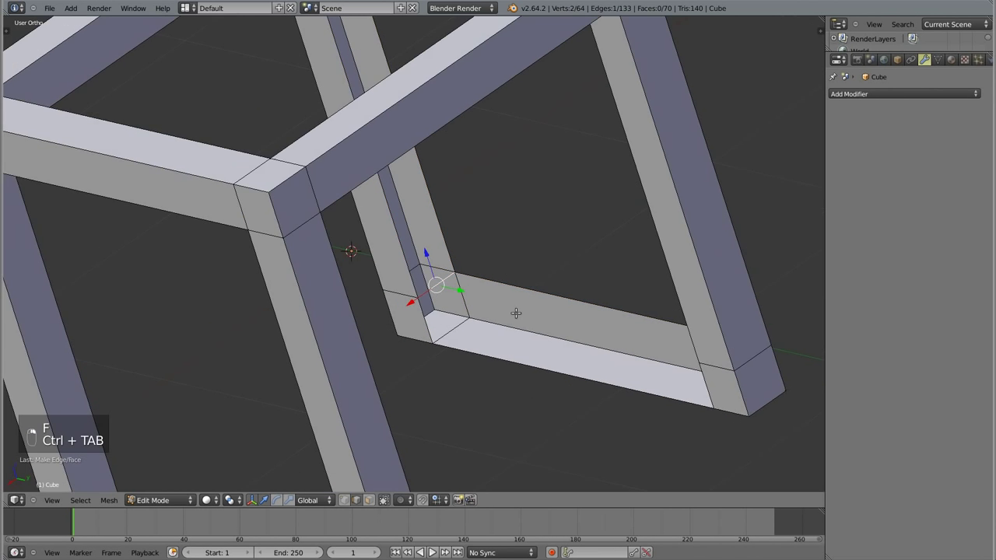
key(f)
key(f)
key(a)
key(a)
key(a)
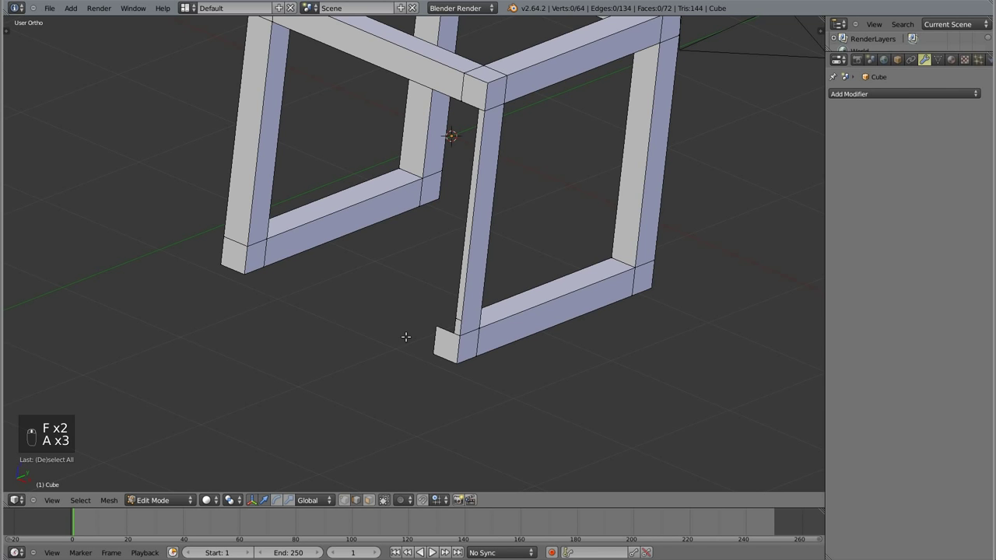
key(f)
key(a)
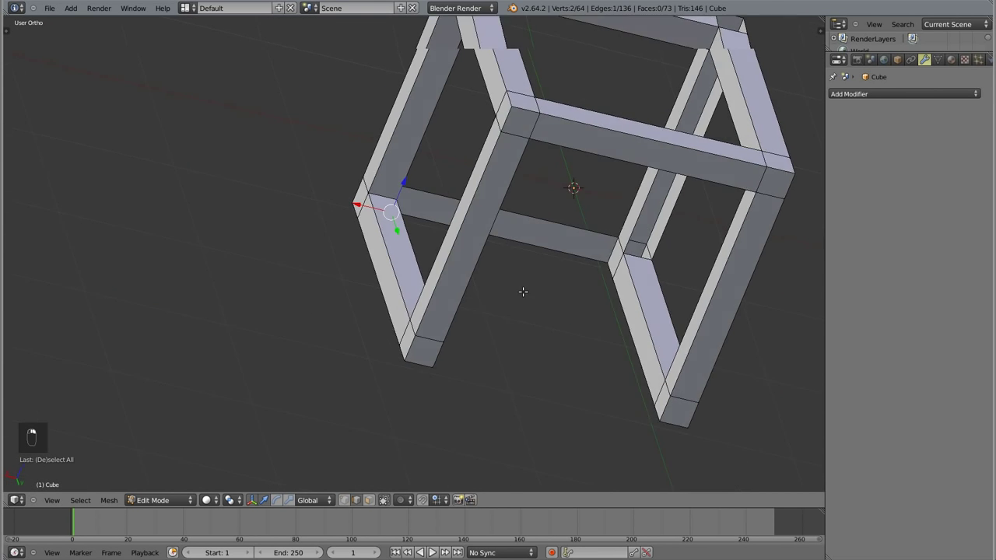
key(f)
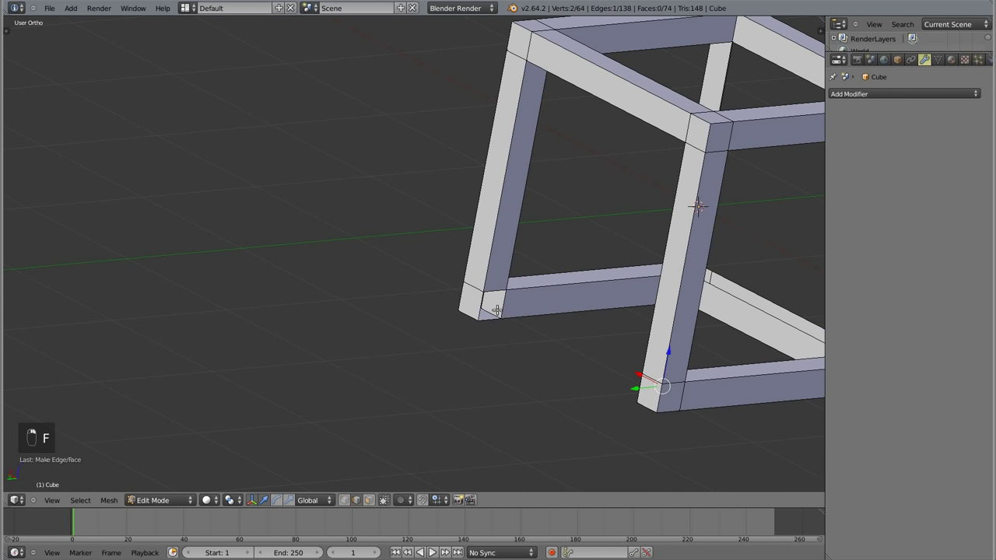
key(f)
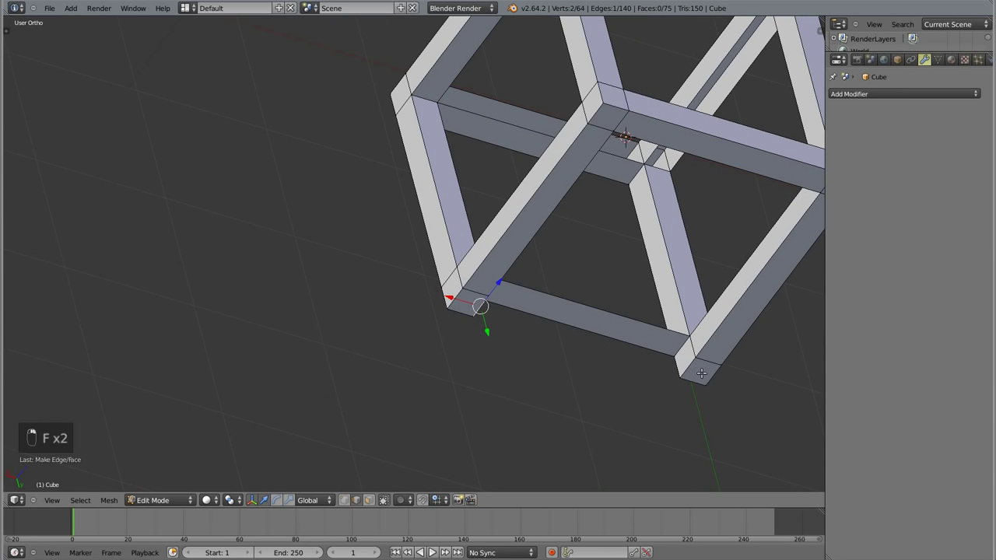
key(f)
key(a)
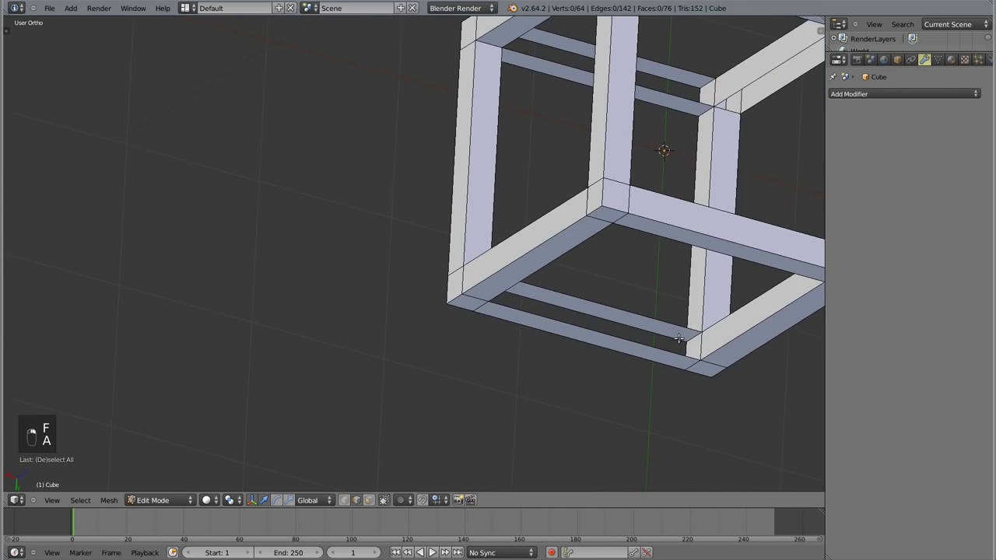
key(f)
key(f)
key(a)
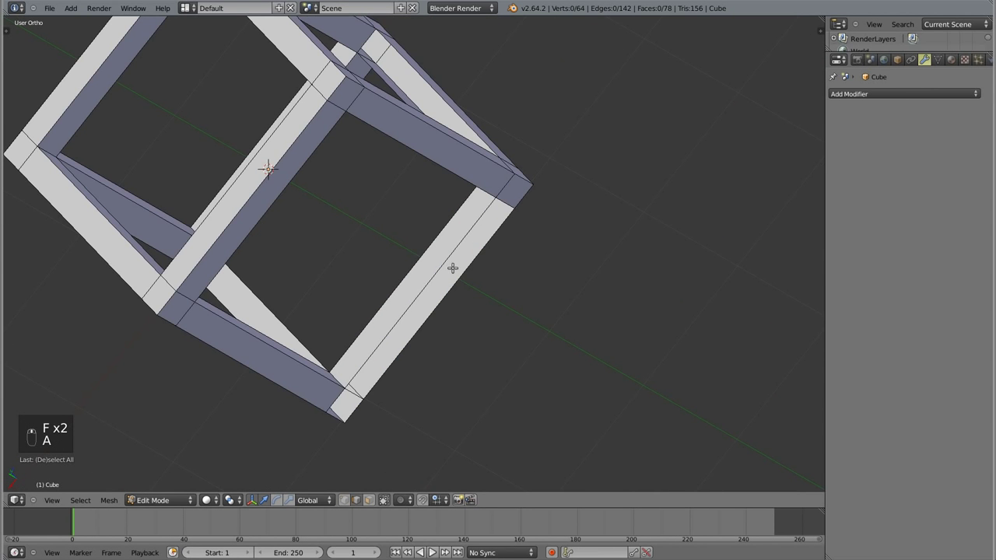
key(f)
key(a)
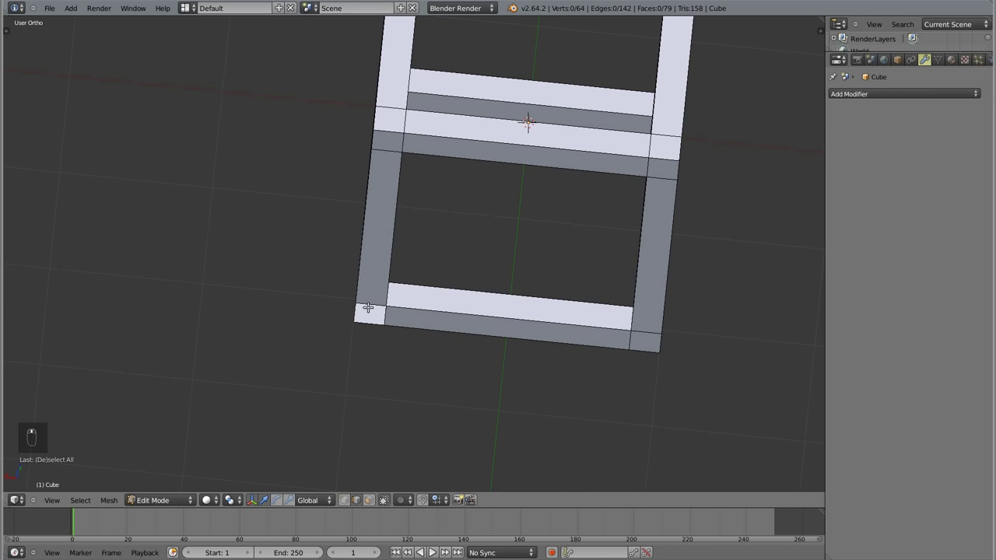
key(f)
key(a)
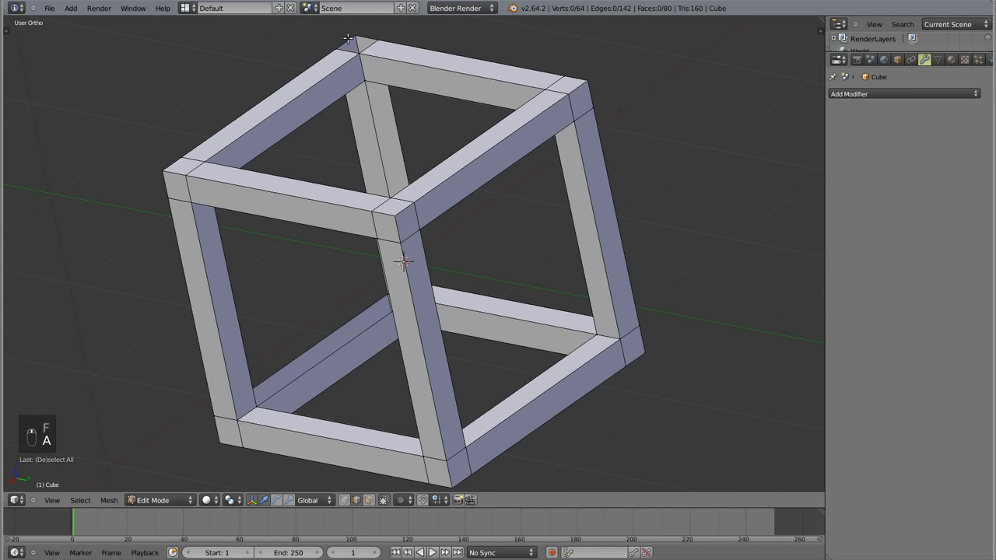
key(f)
key(a)
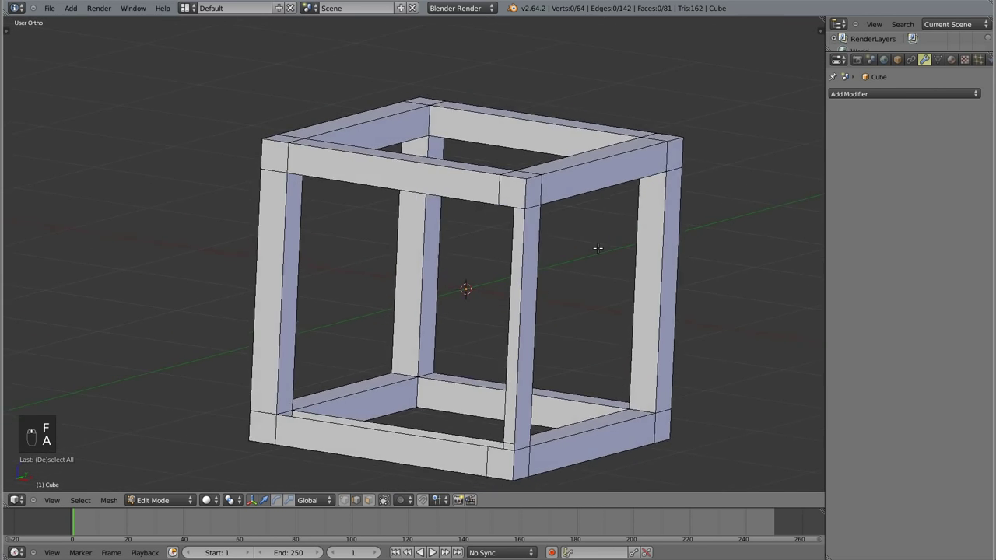
- Fill the last three joint gaps with faces, reaching 84 faces, and deselect the mesh
middle_click(457, 360)
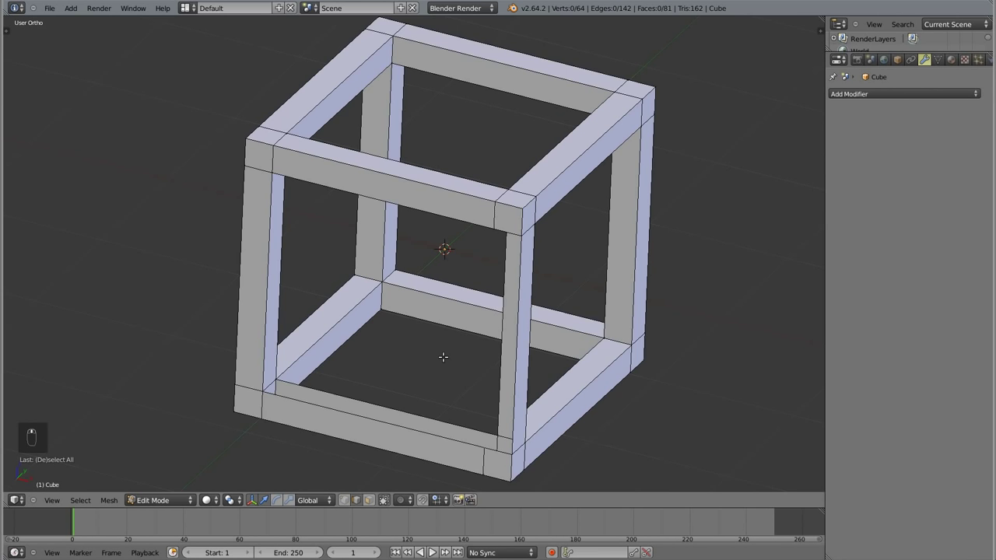
key(f)
key(f)
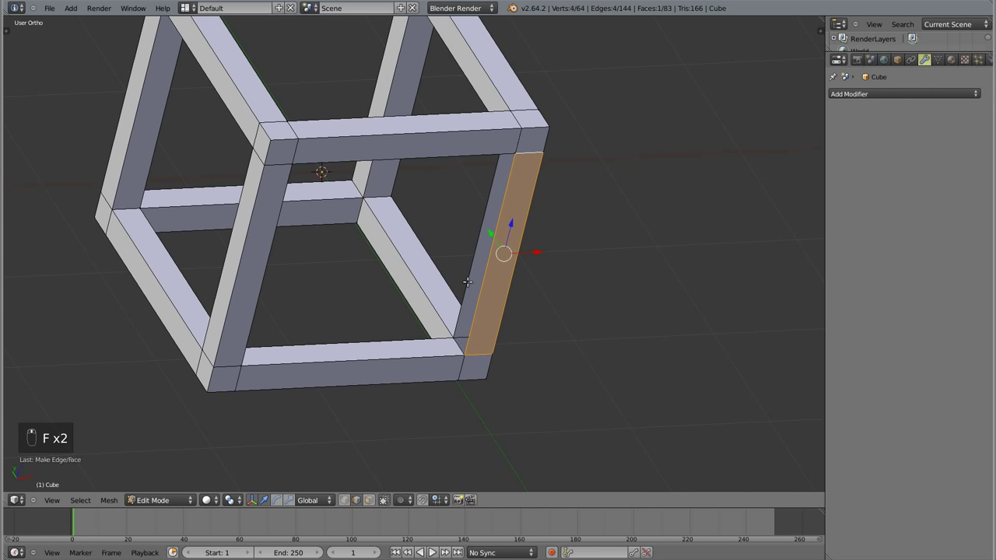
key(f)
key(a)
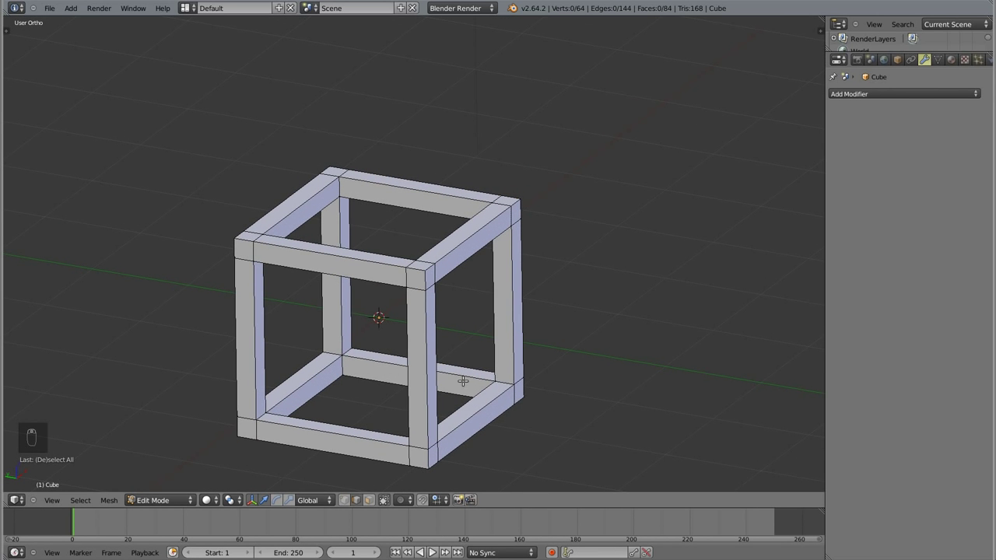
- Toggle between wireframe and solid shading to spot hidden geometry and zoom into a corner joint
key(z)
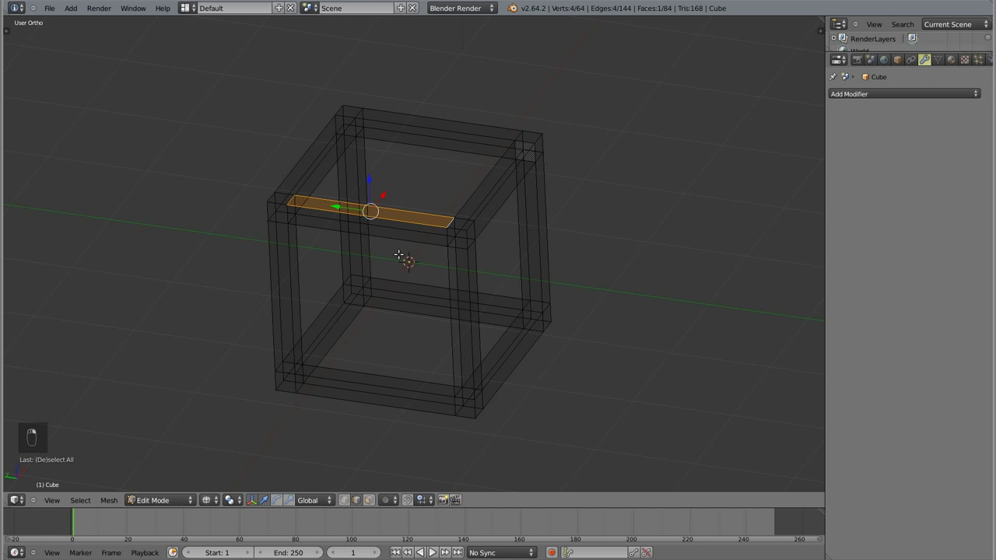
key(shift+d)
key(a)
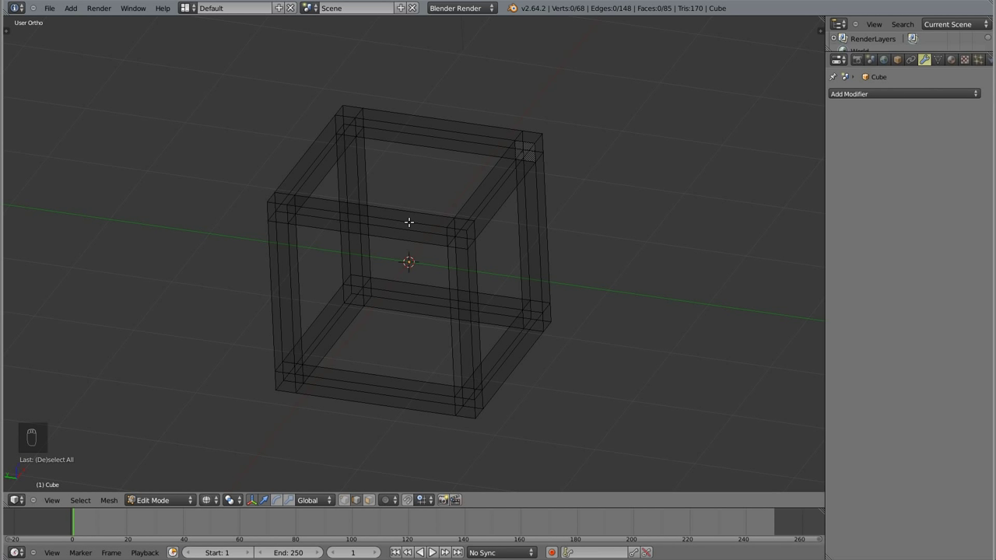
key(z)
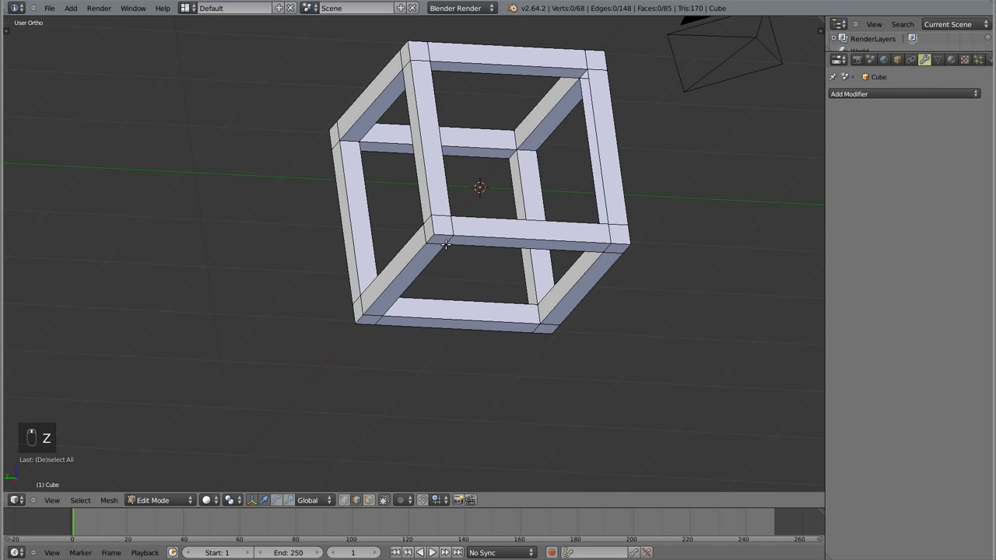
key(z)
key(ctrl+Tab)
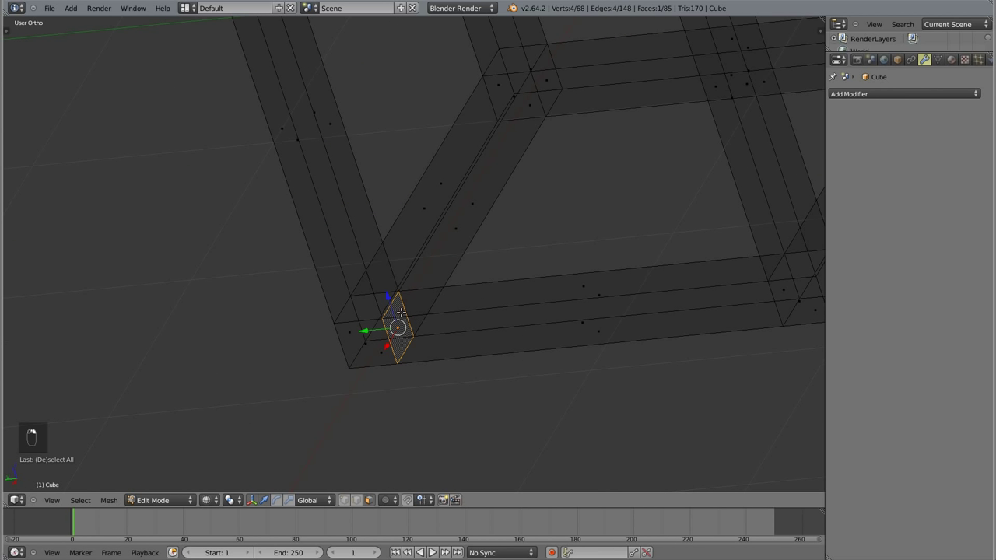
- Delete the internal faces hidden inside each corner joint one by one, leaving 72 faces
key(x)
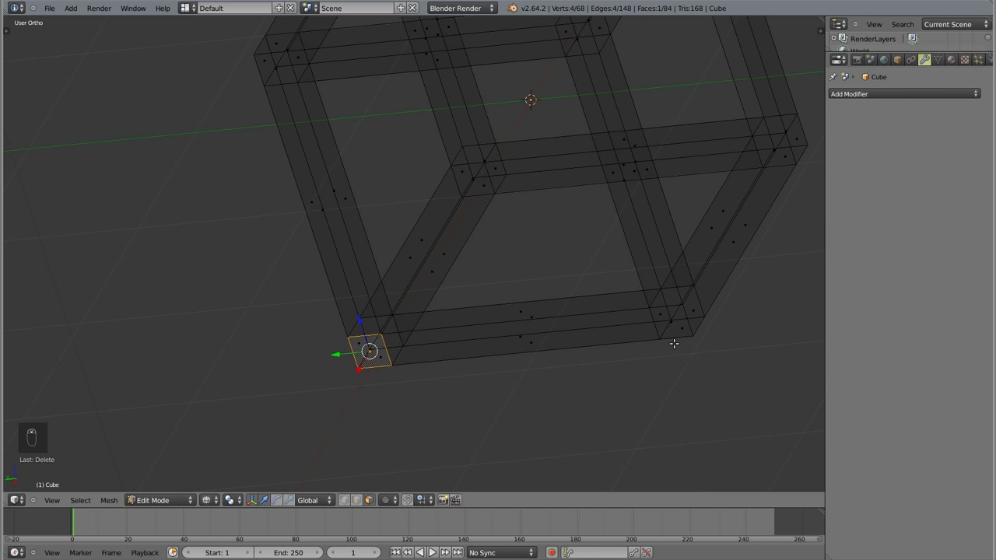
click(419, 326)
key(x)
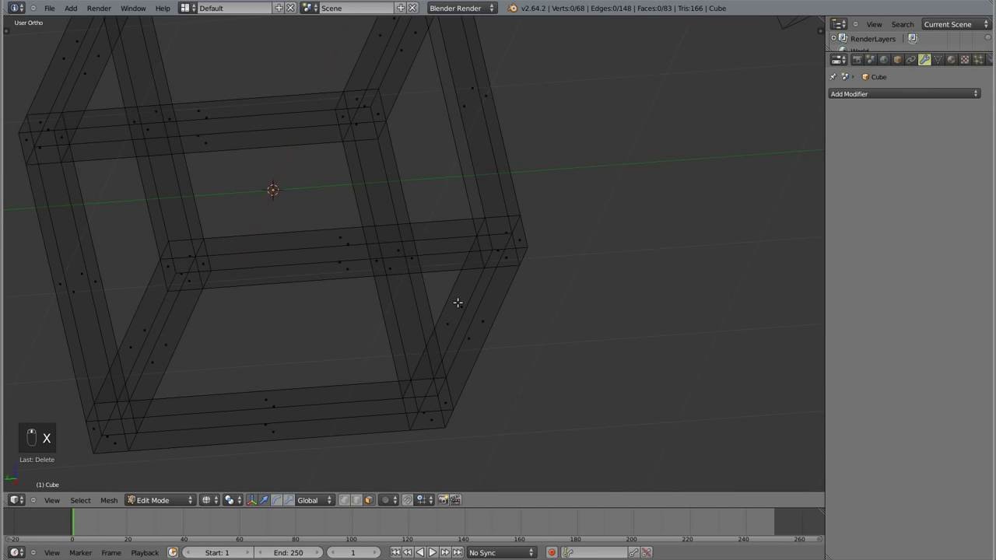
click(487, 246)
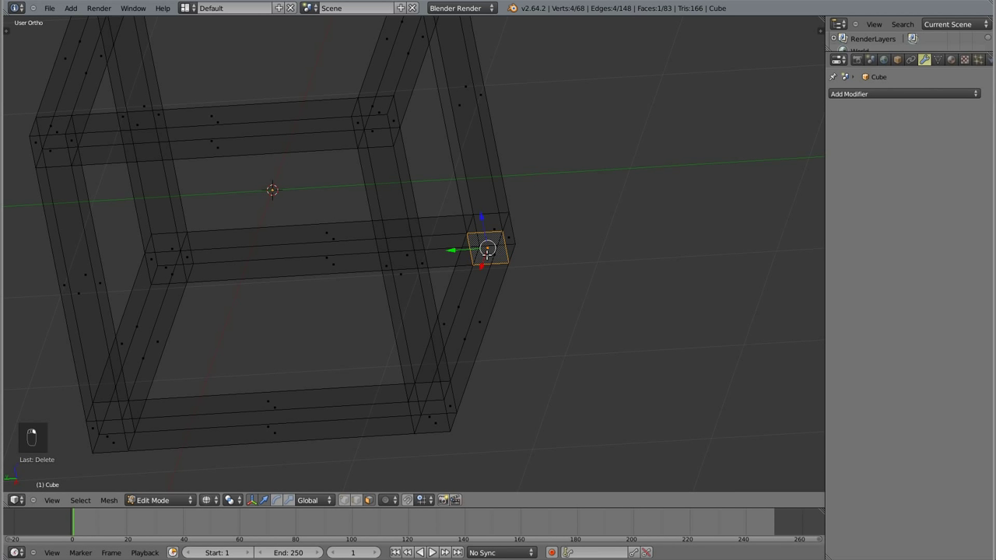
key(x)
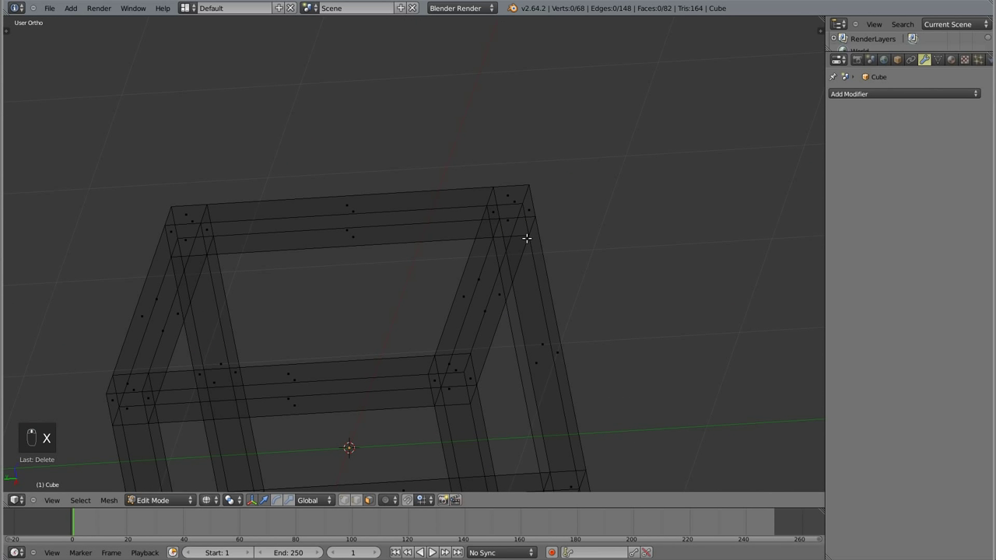
key(x)
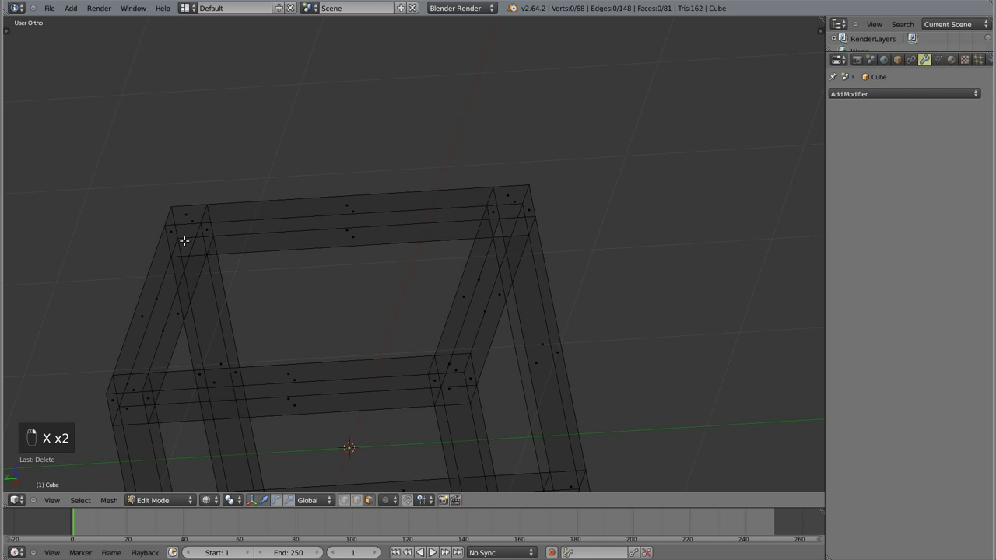
key(x)
key(x)
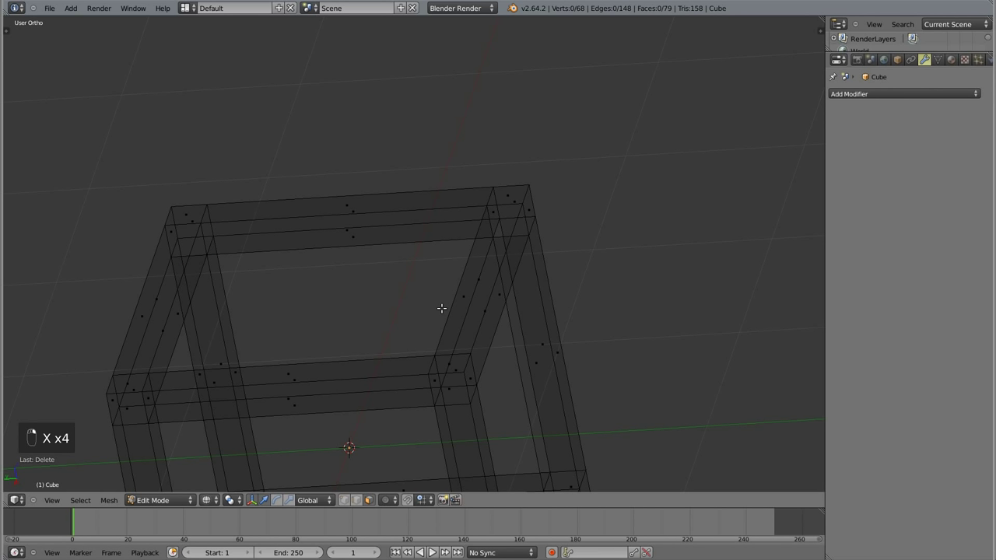
key(x)
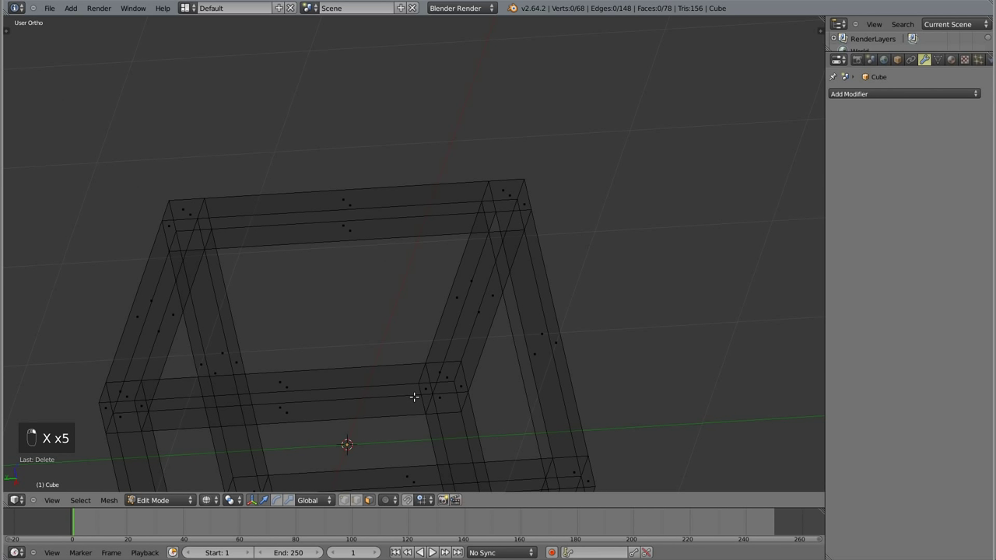
key(x)
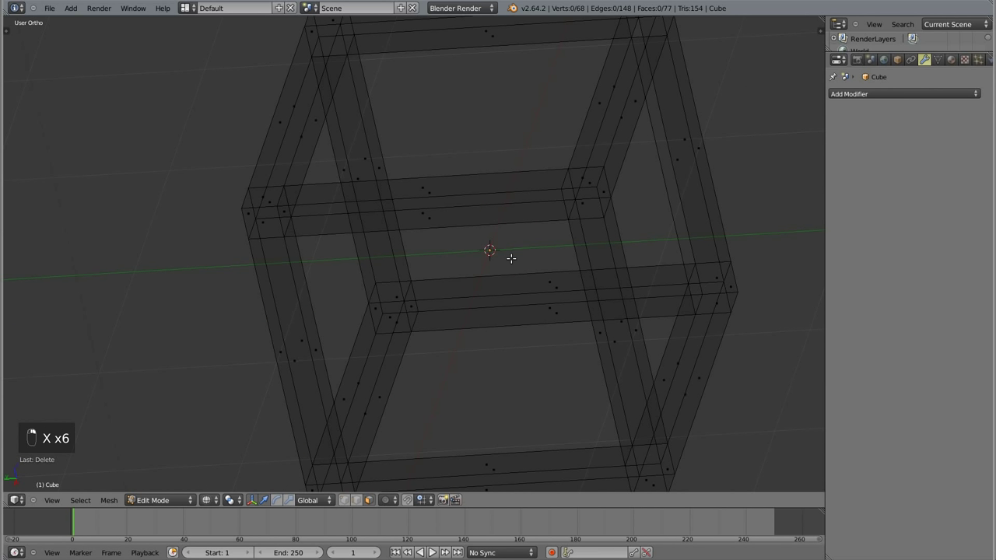
key(x)
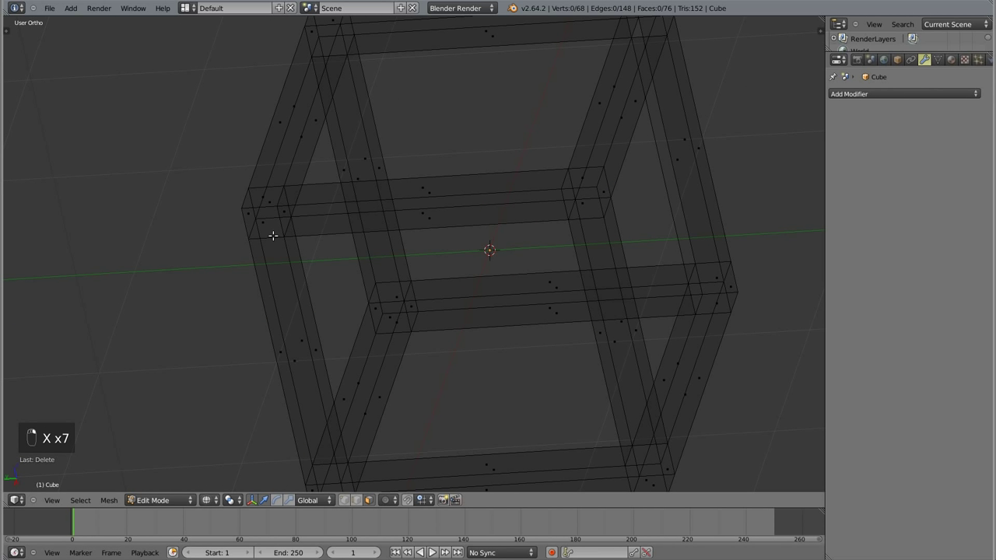
key(x)
key(x)
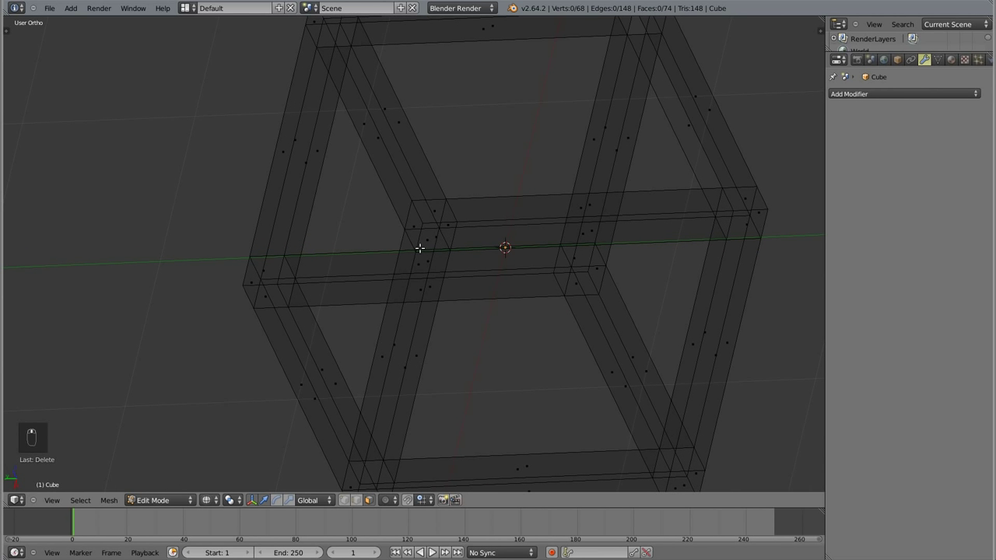
right_click(428, 237)
key(x)
key(x)
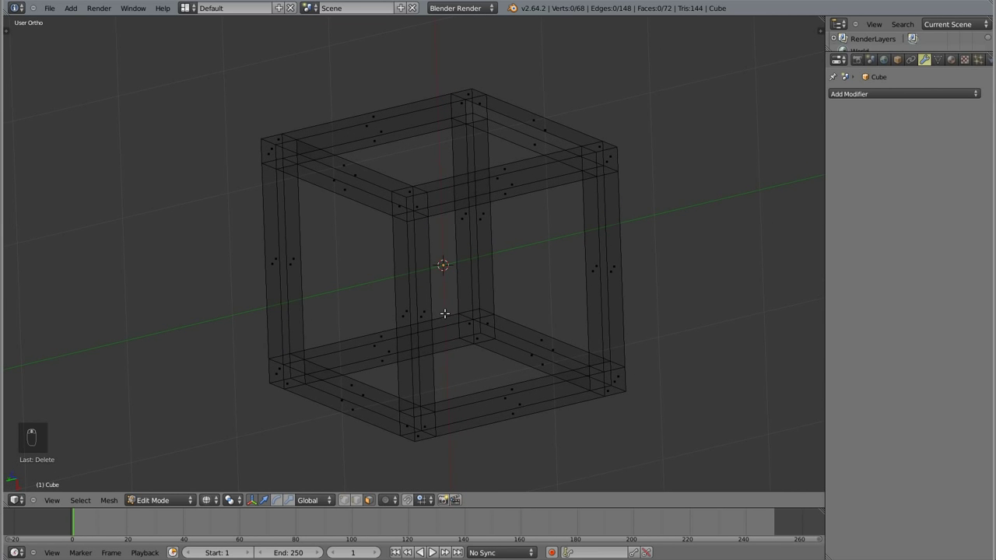
- Select all and Remove Doubles to merge the four duplicate vertices, then return to solid shading
key(a)
key(w)
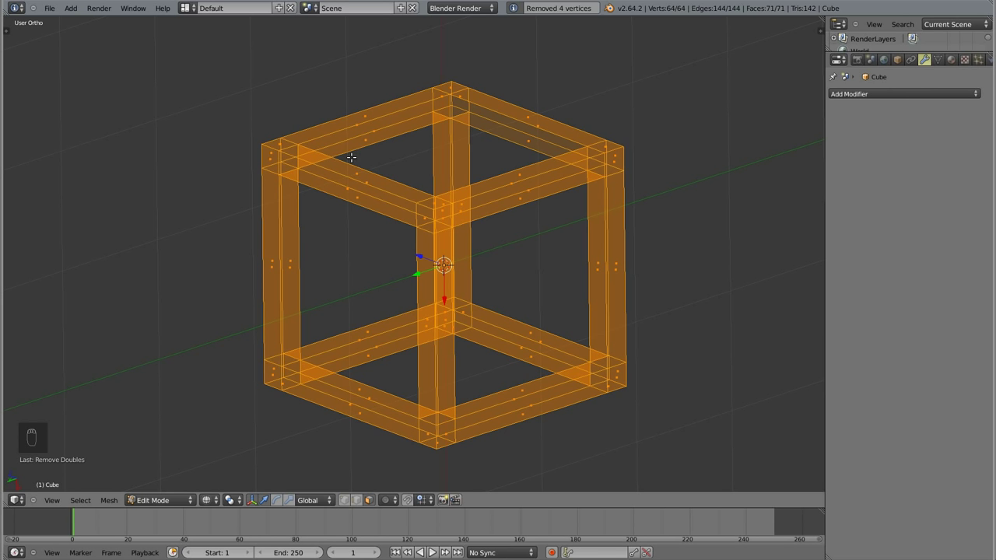
key(a)
key(z)
- Select the edges around the missing bar face and refill it with F
key(Tab)
key(Tab)
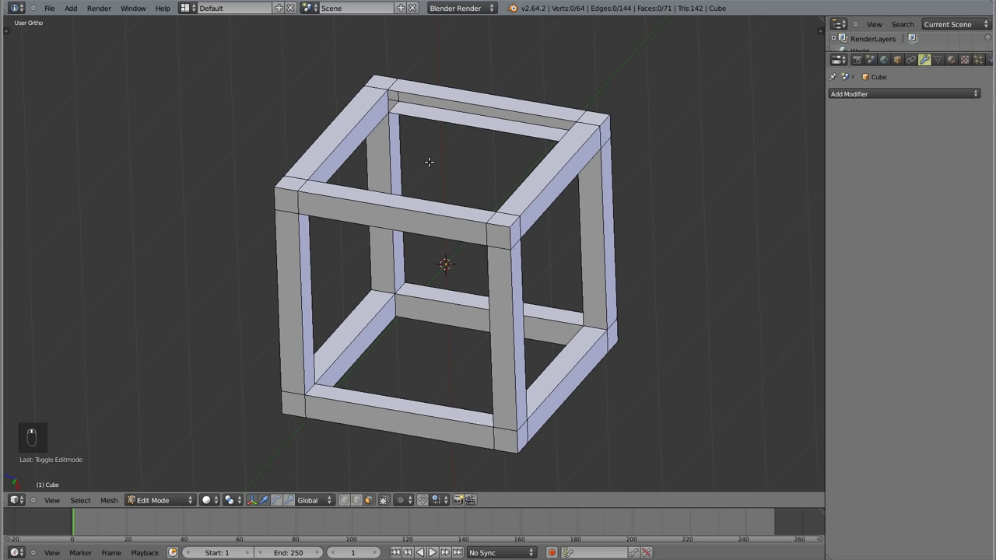
key(ctrl+Tab)
key(f)
key(a)
click(408, 337)
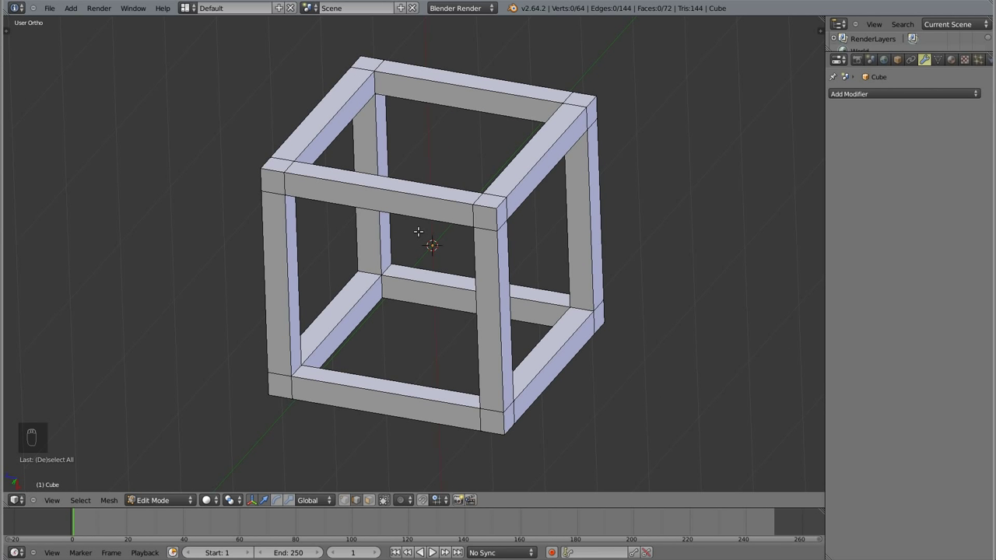
- In Object Mode, add a level-3 Subdivision Surface so the frame becomes a rounded hollow cube
key(Tab)
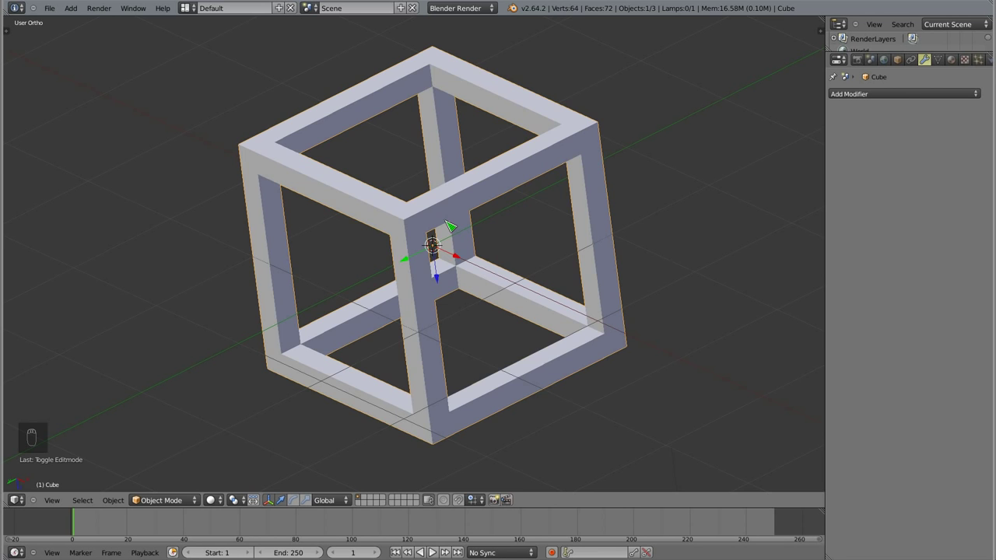
key(ctrl+3)
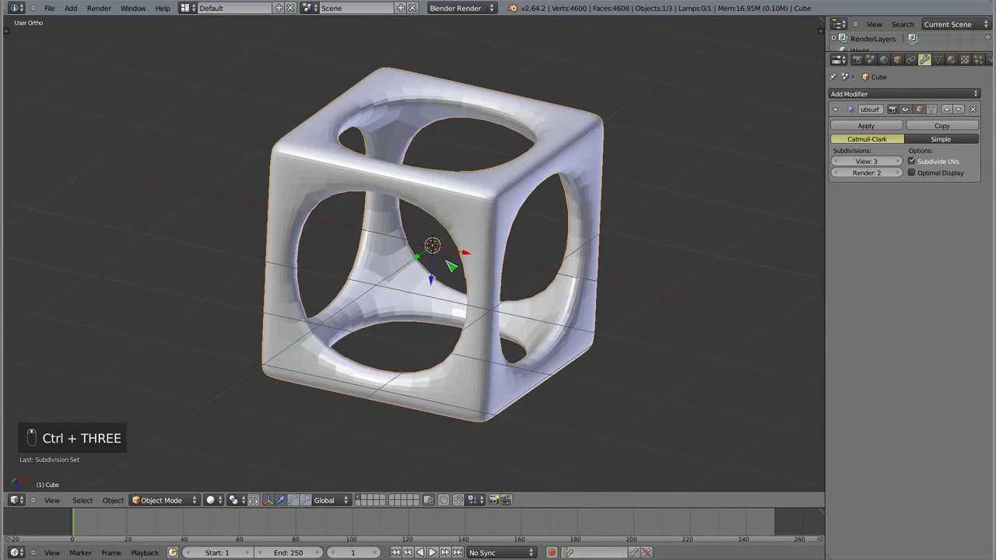